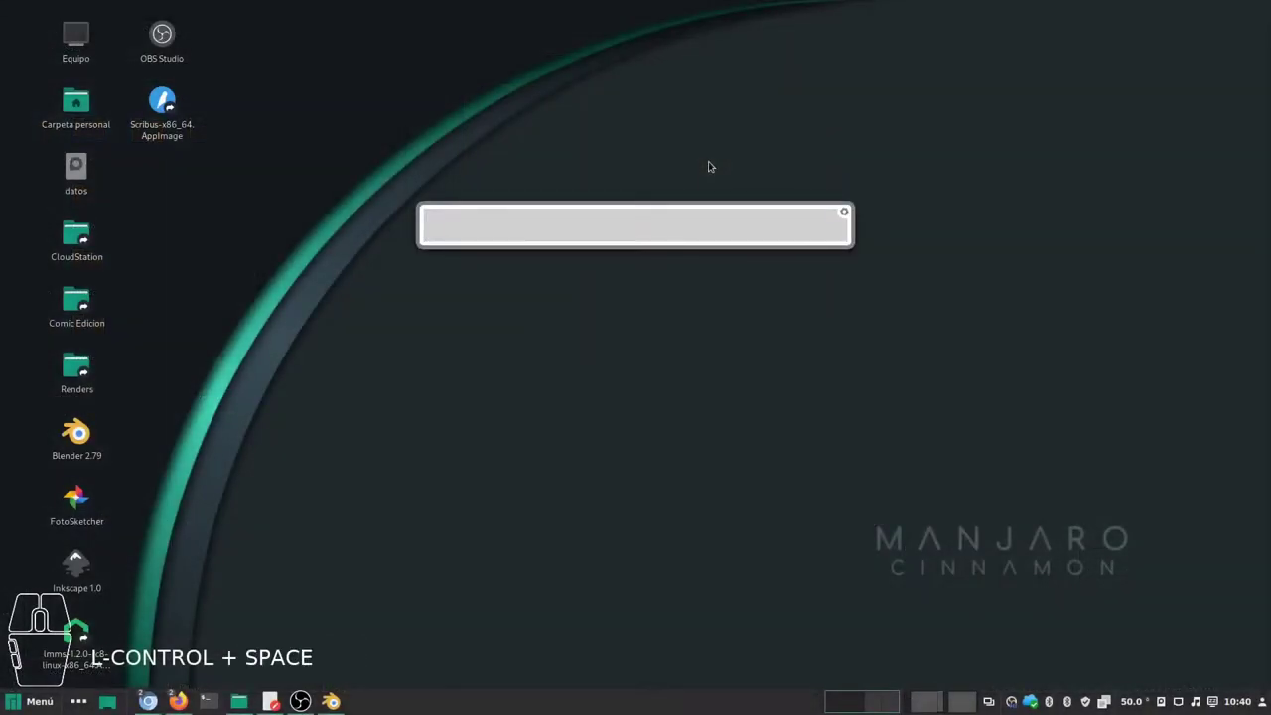
Step: Launch Blender, quit it, and relaunch it to the default cube startup scene
{"action": "key", "text": "space"}
{"action": "key", "text": "Return"}
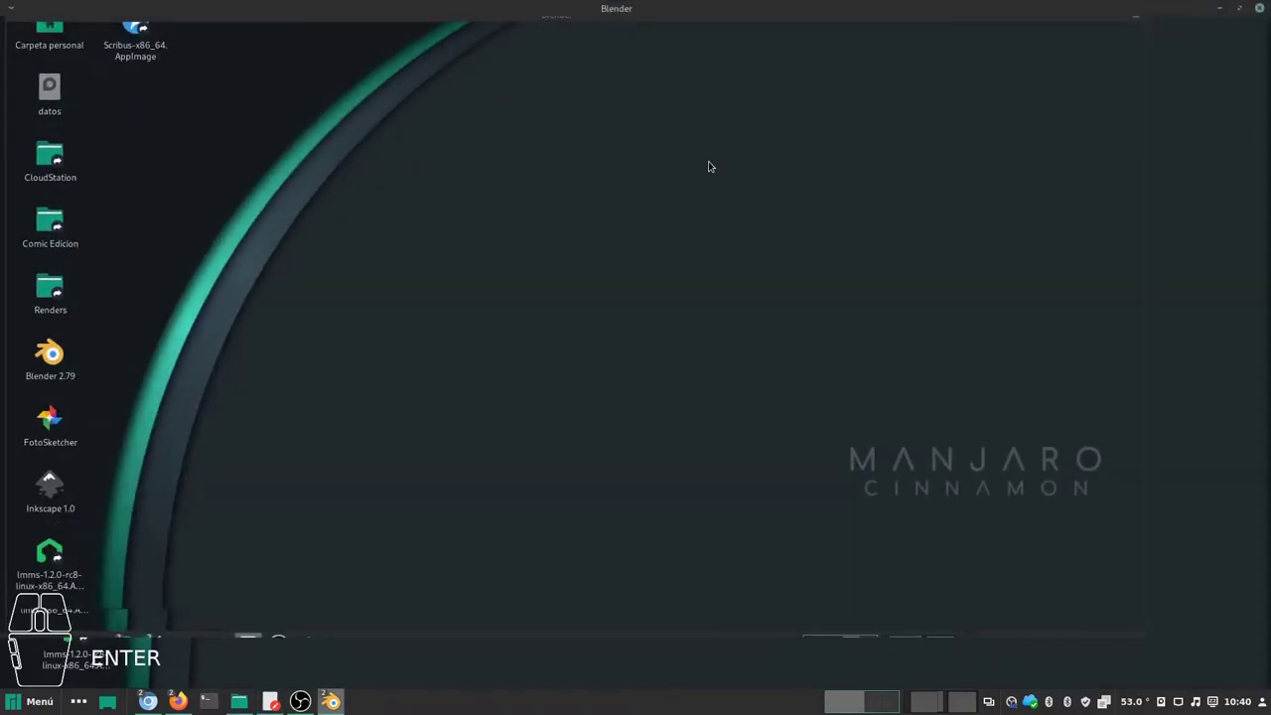
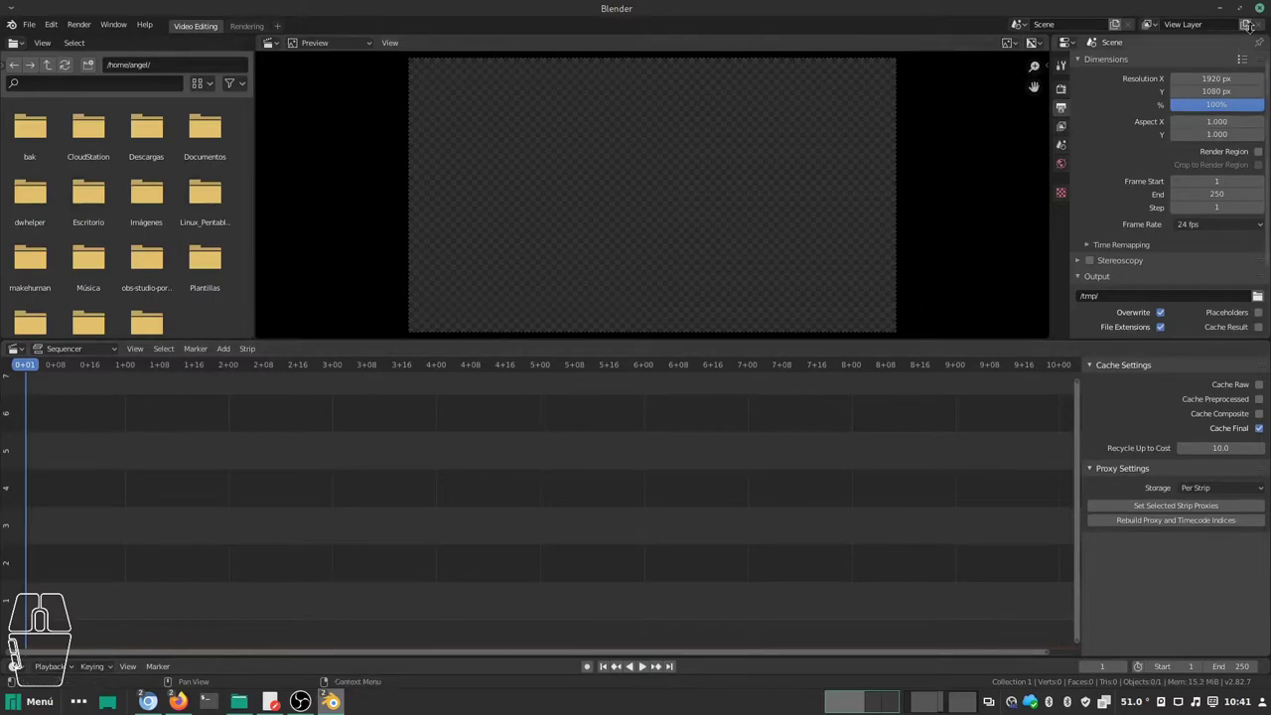
{"action": "left_click", "coordinate": [1265, 15]}
{"action": "left_click", "coordinate": [682, 287]}
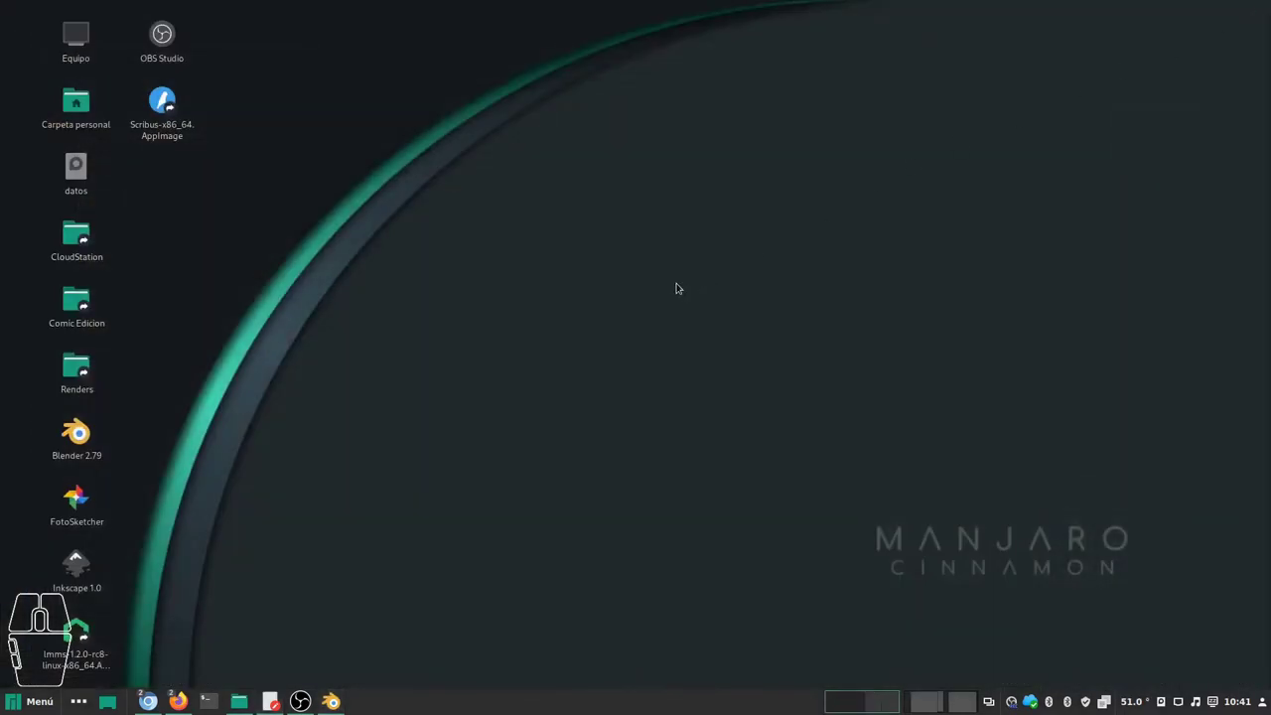
{"action": "key", "text": "b"}
{"action": "key", "text": "Return"}
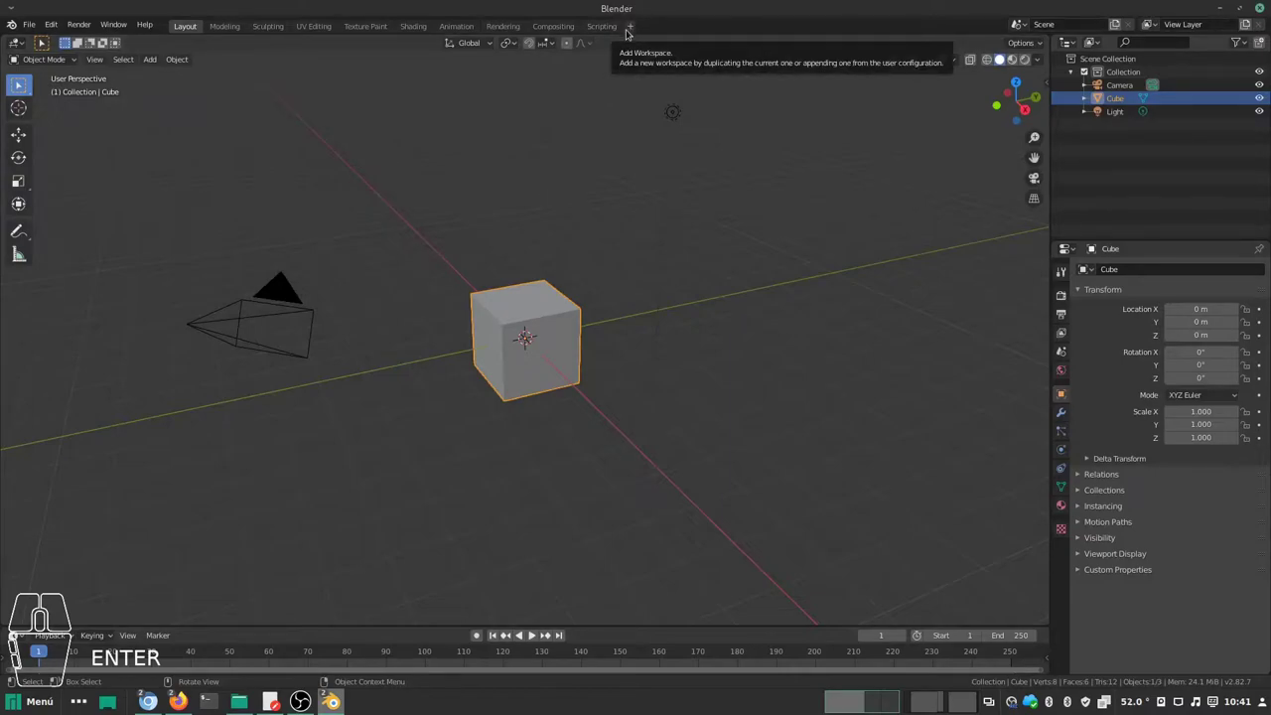
Step: Add a Video Editing workspace and reveal the Frame Rate choices at 1920×1080, 24 fps
{"action": "left_click_drag", "start_coordinate": [634, 35], "coordinate": [606, 75]}
{"action": "left_click", "coordinate": [606, 74]}
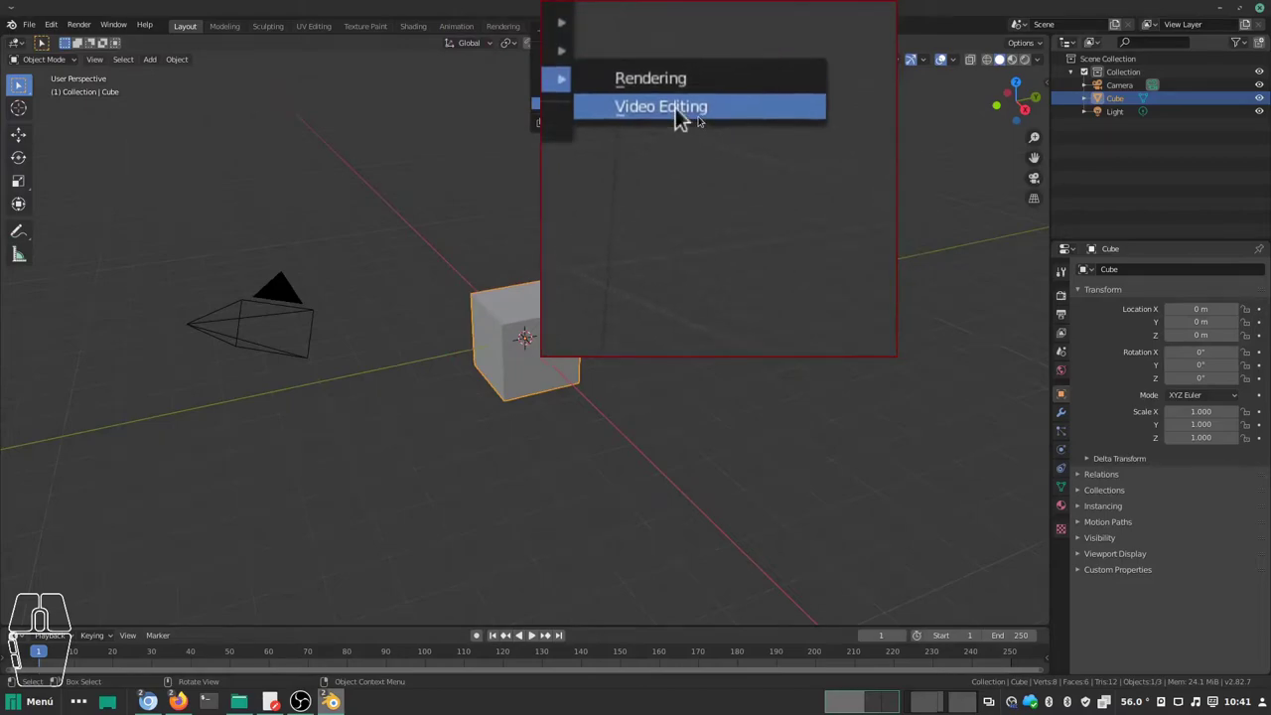
{"action": "left_click", "coordinate": [681, 118]}
{"action": "left_click_drag", "start_coordinate": [667, 123], "coordinate": [1199, 232]}
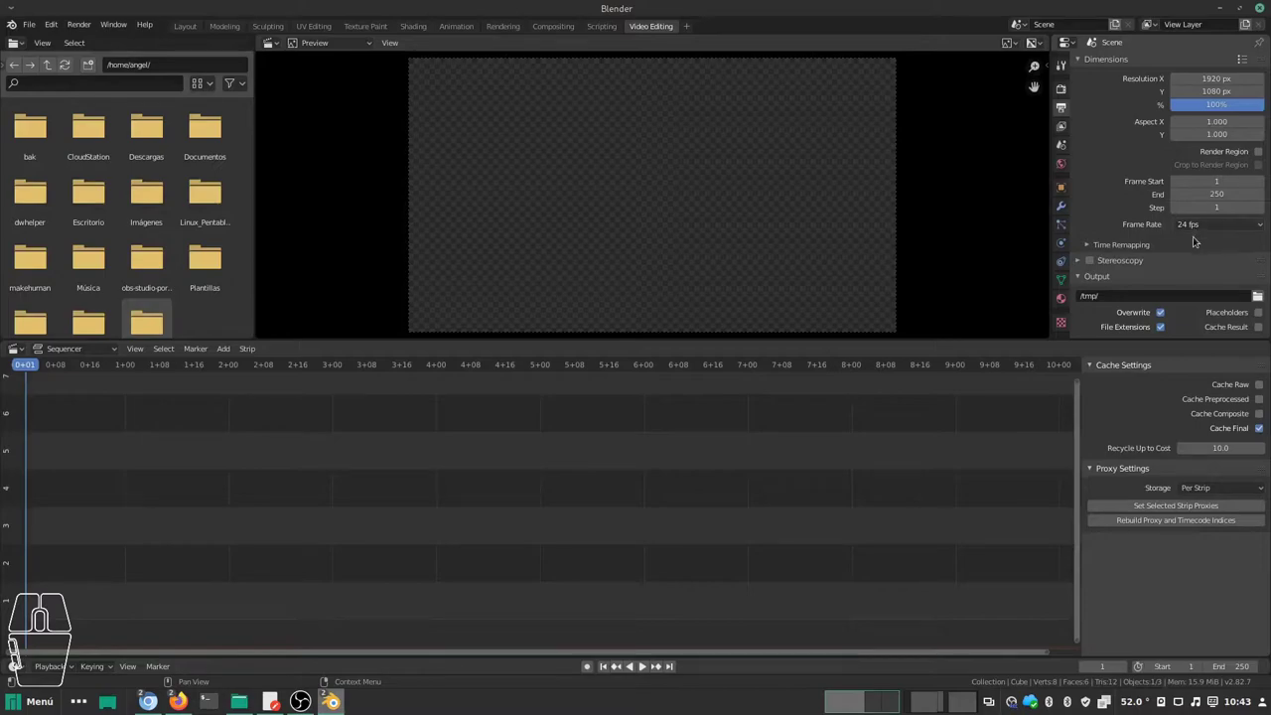
Step: Keep 24 fps, set File Format to FFmpeg video and the encoding container to Matroska
{"action": "left_click", "coordinate": [1208, 224]}
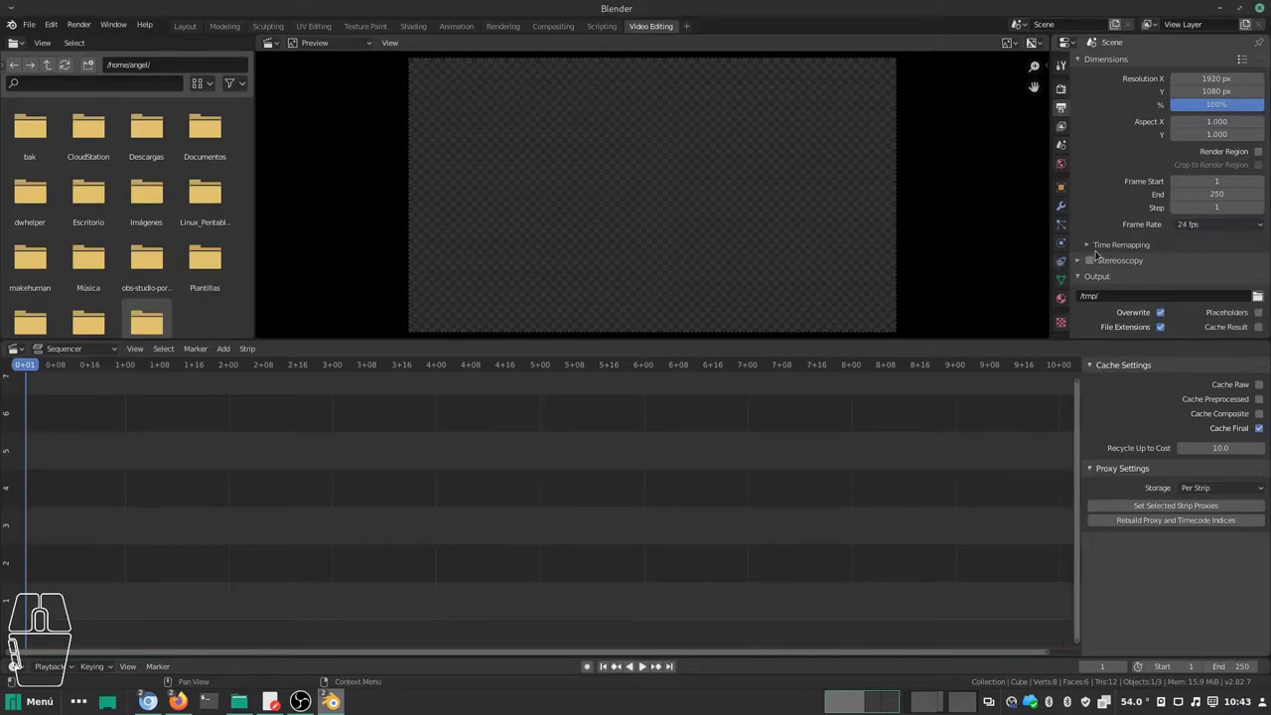
{"action": "left_click_drag", "start_coordinate": [1101, 252], "coordinate": [1103, 253]}
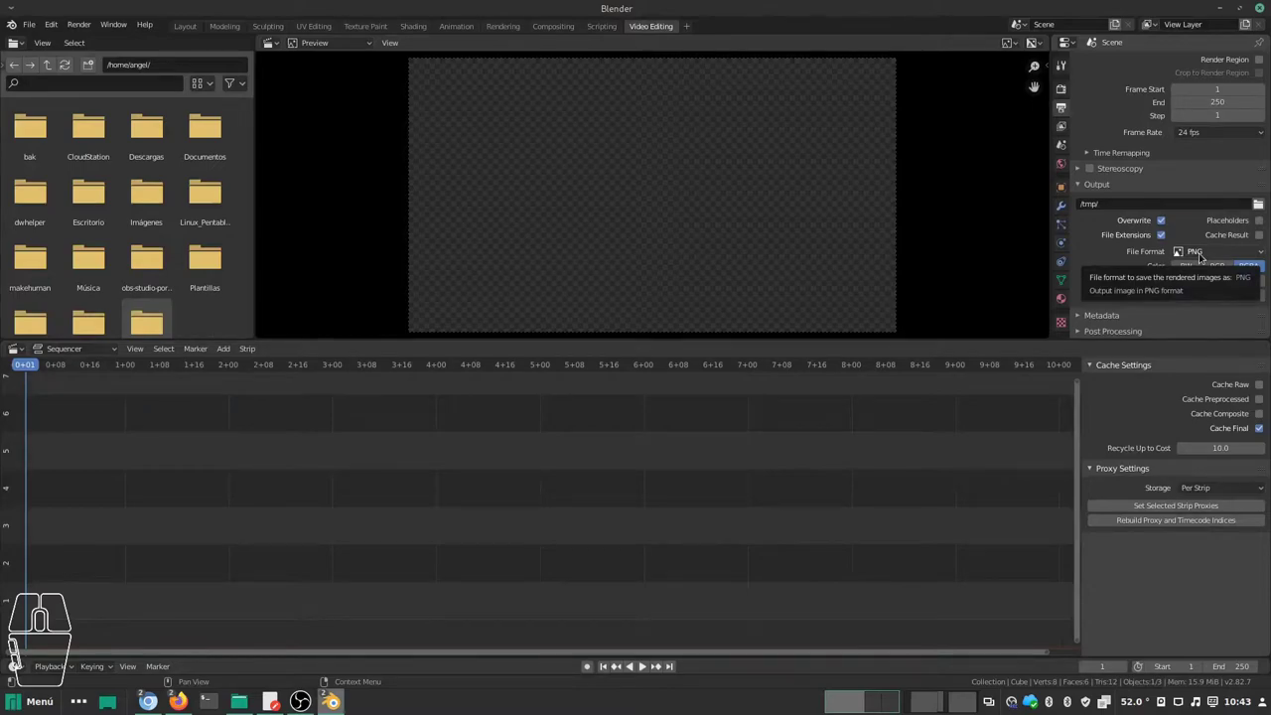
{"action": "left_click", "coordinate": [1204, 257]}
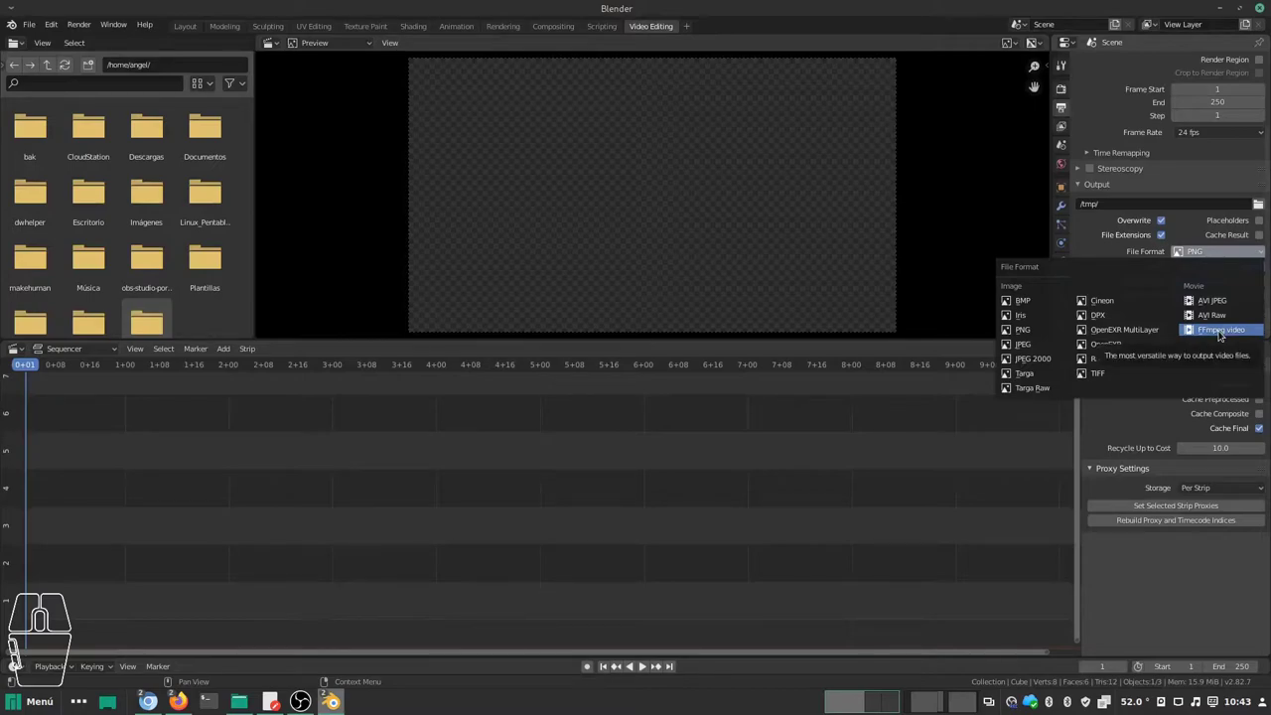
{"action": "left_click", "coordinate": [1227, 335]}
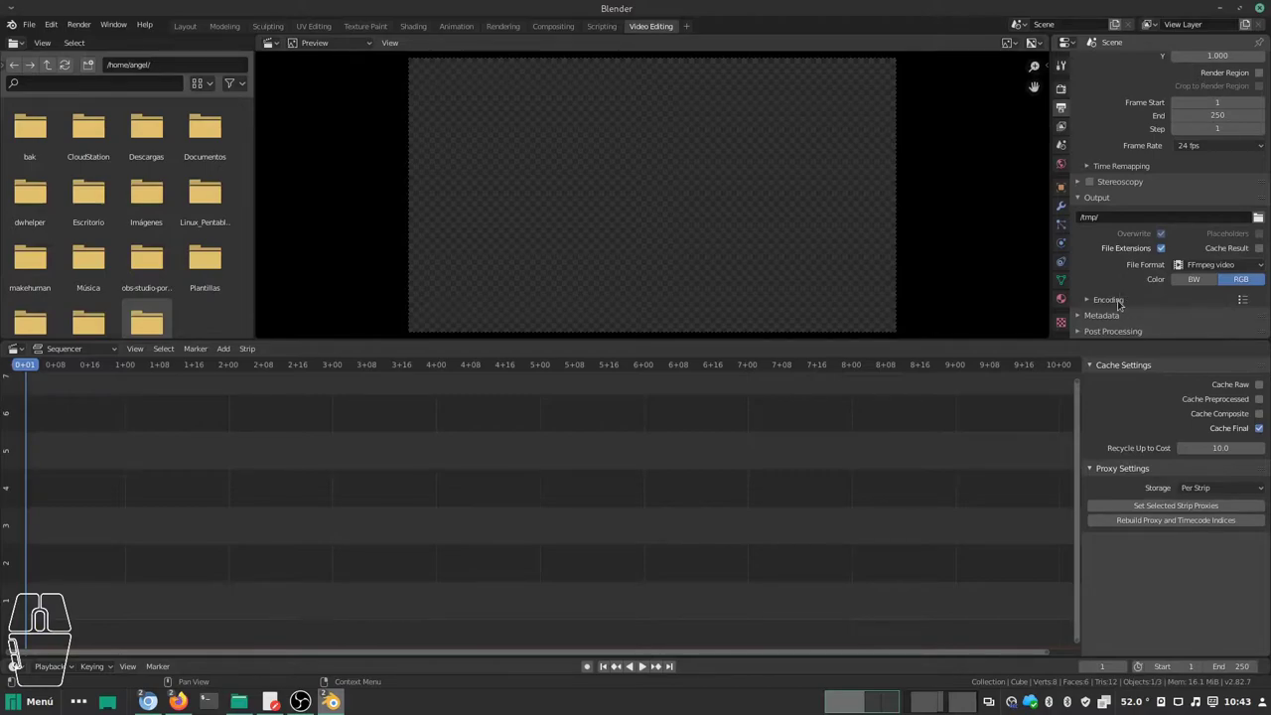
{"action": "left_click", "coordinate": [1126, 306]}
{"action": "left_click_drag", "start_coordinate": [1144, 301], "coordinate": [1143, 302]}
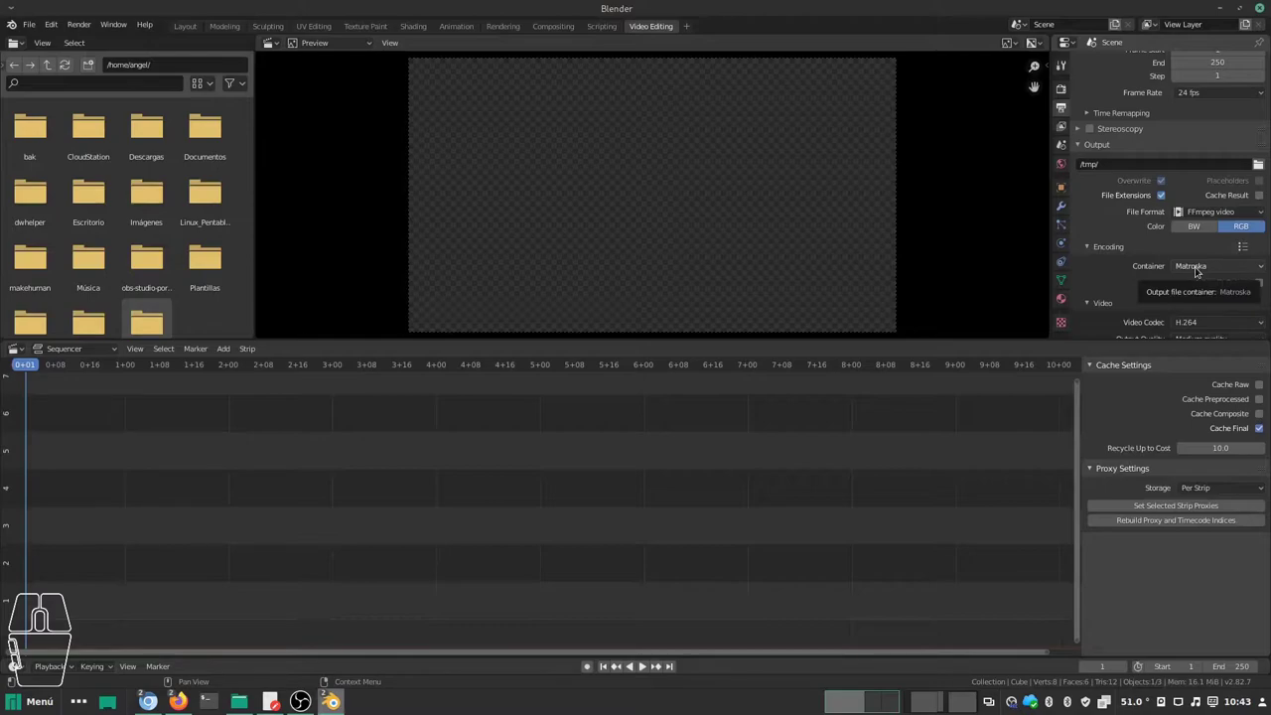
{"action": "left_click", "coordinate": [1202, 272]}
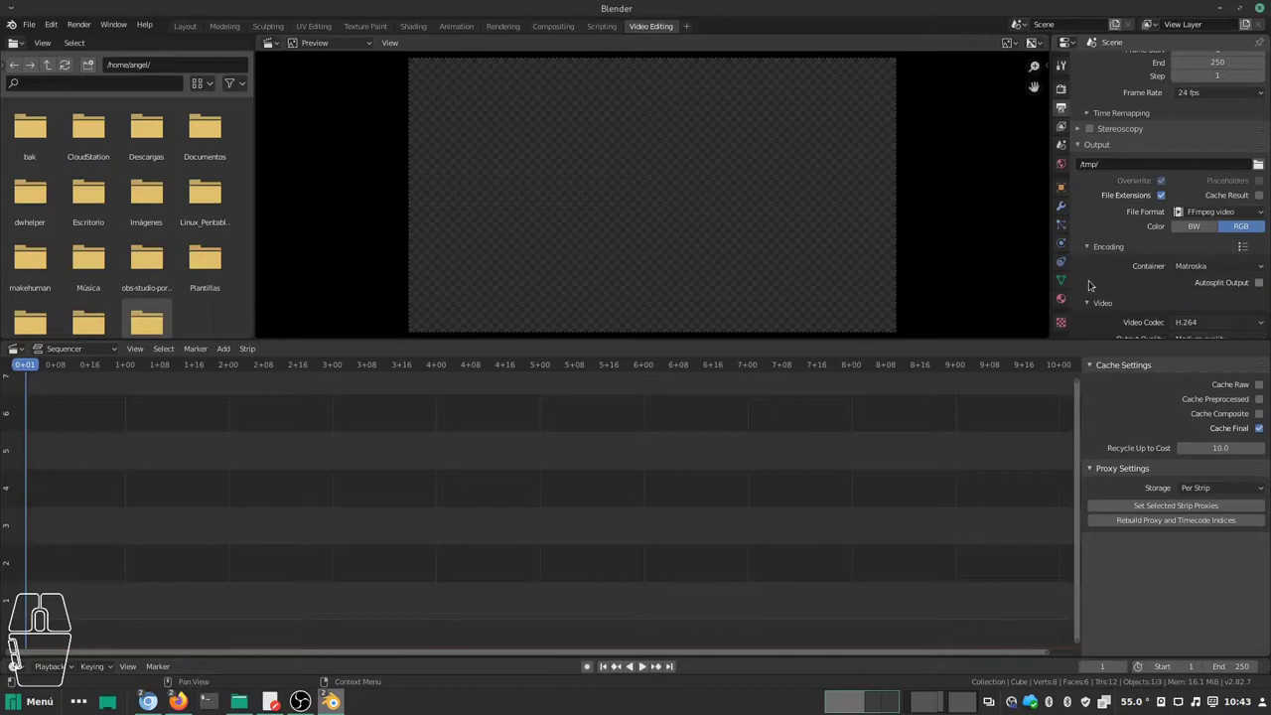
Step: Set the Audio Codec to AAC at 192 bitrate, then return to the 1920×1080 dimensions
{"action": "left_click_drag", "start_coordinate": [1125, 292], "coordinate": [1125, 292]}
{"action": "left_click_drag", "start_coordinate": [1125, 292], "coordinate": [1144, 259]}
{"action": "scroll", "scroll_direction": "down", "scroll_amount": 3}
{"action": "scroll", "scroll_direction": "down", "scroll_amount": 3}
{"action": "scroll", "scroll_direction": "down", "scroll_amount": 3}
{"action": "scroll", "scroll_direction": "down", "scroll_amount": 3}
{"action": "scroll", "scroll_direction": "down", "scroll_amount": 3}
{"action": "scroll", "scroll_direction": "down", "scroll_amount": 3}
{"action": "scroll", "scroll_direction": "down", "scroll_amount": 3}
{"action": "left_click", "coordinate": [1199, 297]}
{"action": "left_click", "coordinate": [1204, 331]}
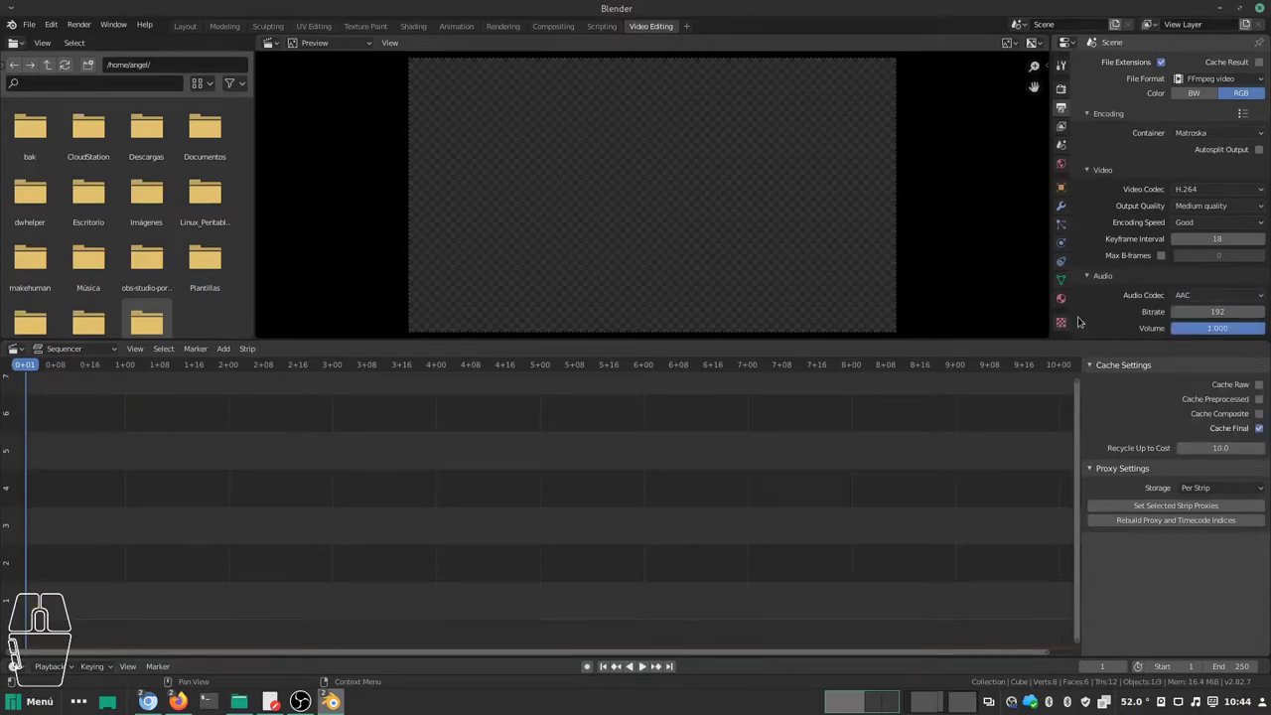
{"action": "scroll", "scroll_direction": "down", "scroll_amount": 3}
{"action": "scroll", "scroll_direction": "down", "scroll_amount": 3}
{"action": "scroll", "scroll_direction": "up", "scroll_amount": 3}
{"action": "left_click_drag", "start_coordinate": [1144, 303], "coordinate": [1144, 303]}
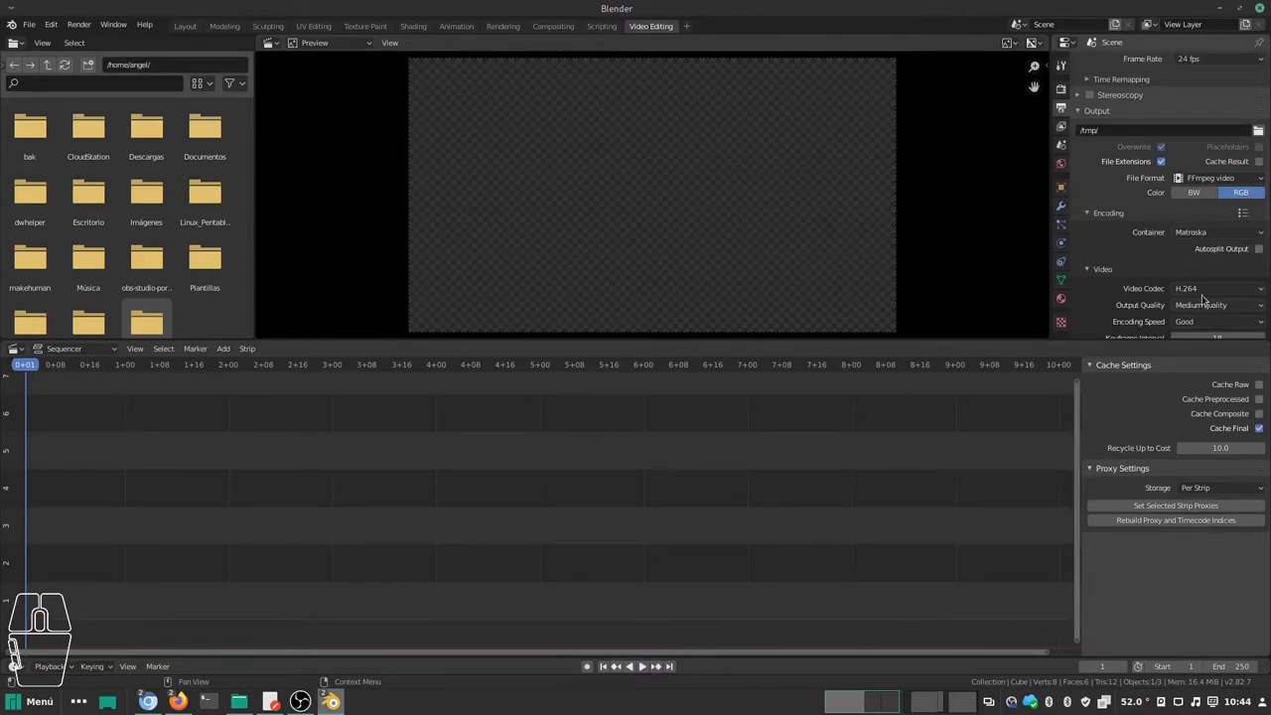
{"action": "left_click_drag", "start_coordinate": [1096, 278], "coordinate": [1098, 278]}
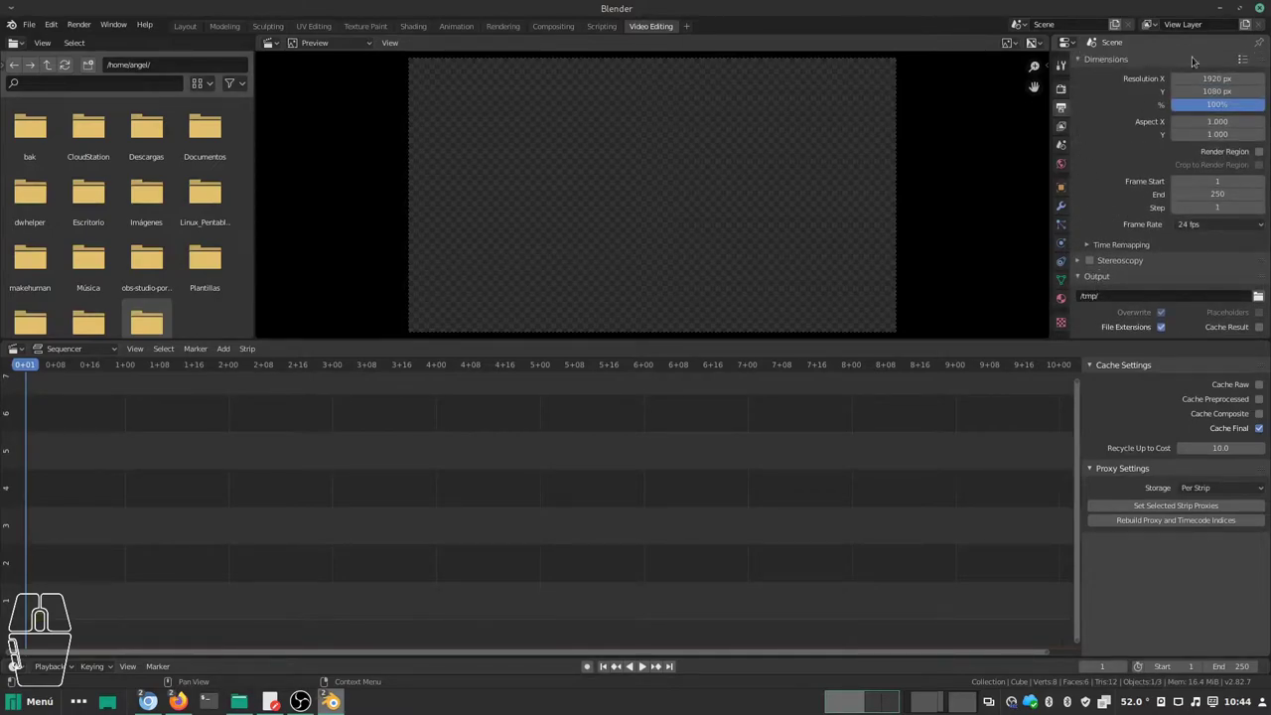
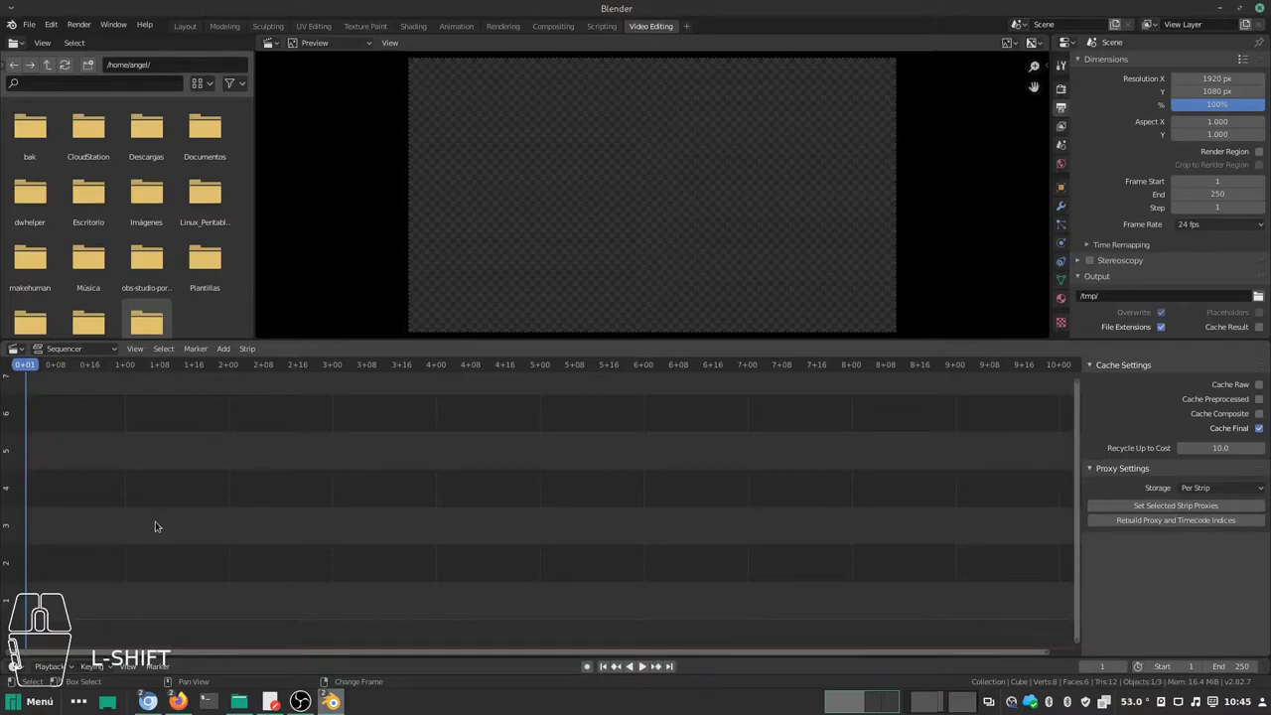
{"action": "key", "text": "a"}
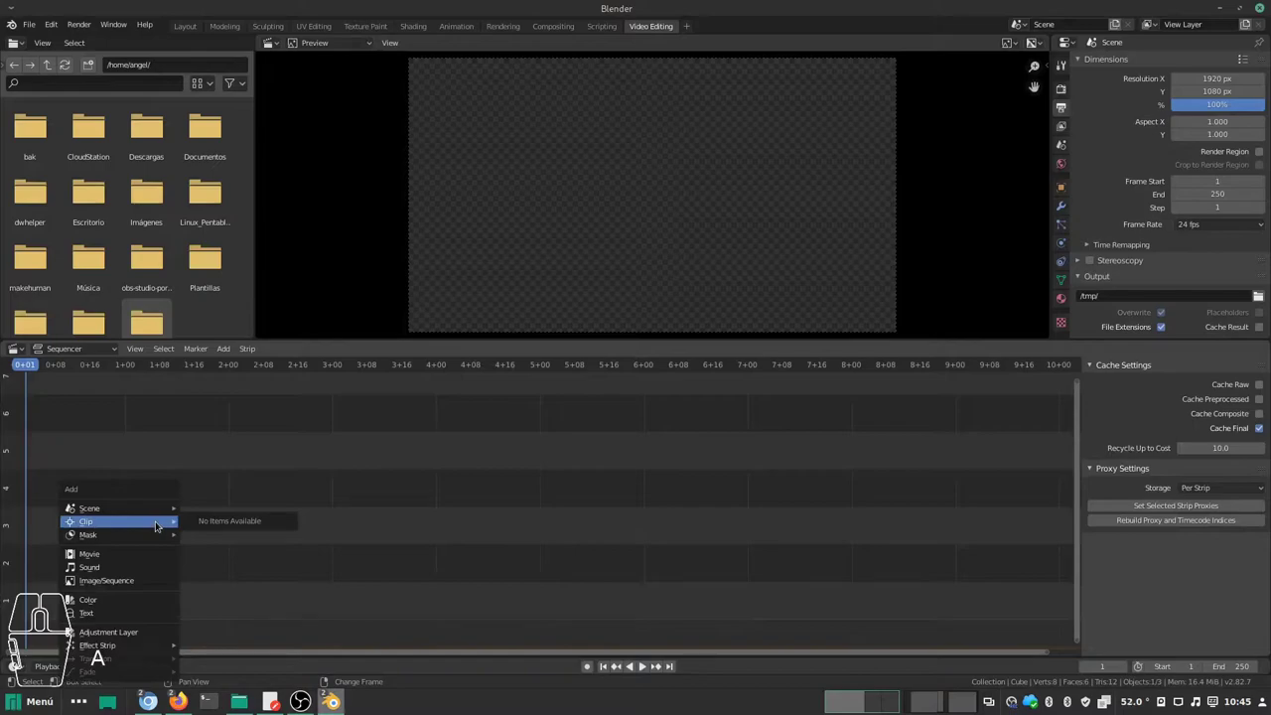
{"action": "middle_click", "coordinate": [149, 678]}
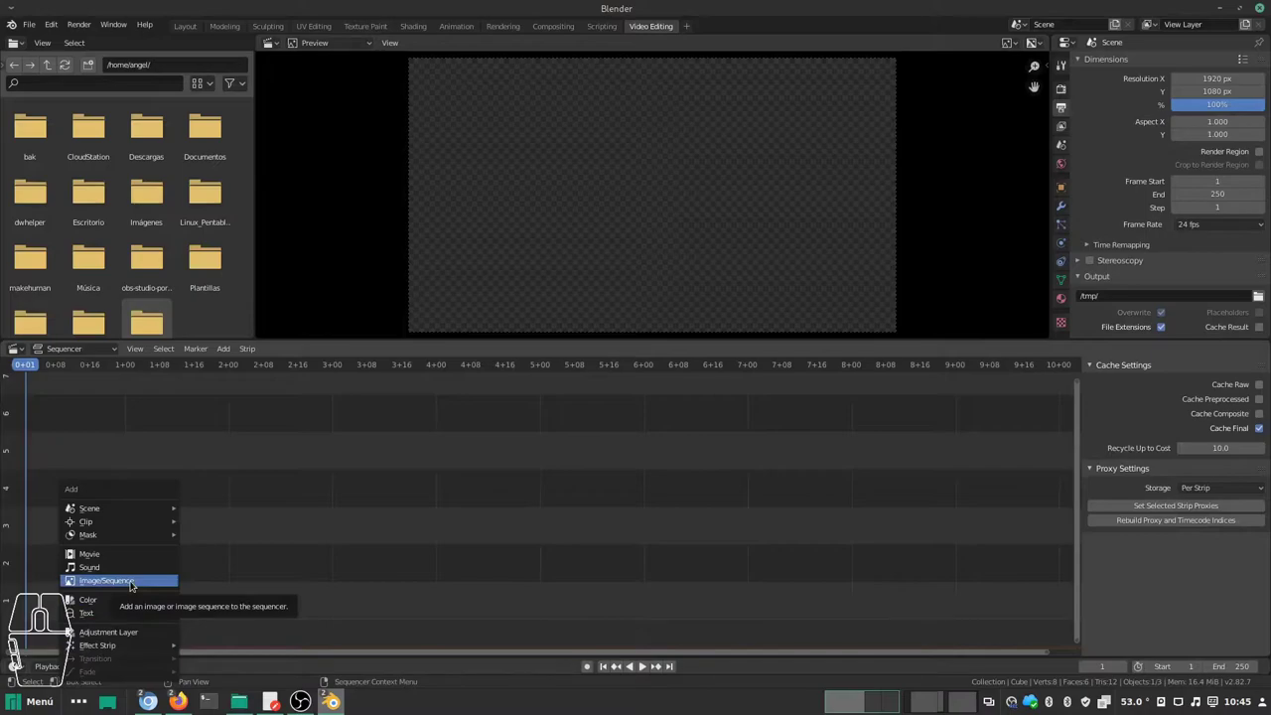
Step: Start an Image/Sequence strip and select all PNG frames in the recent 001 renders folder
{"action": "left_click", "coordinate": [135, 585]}
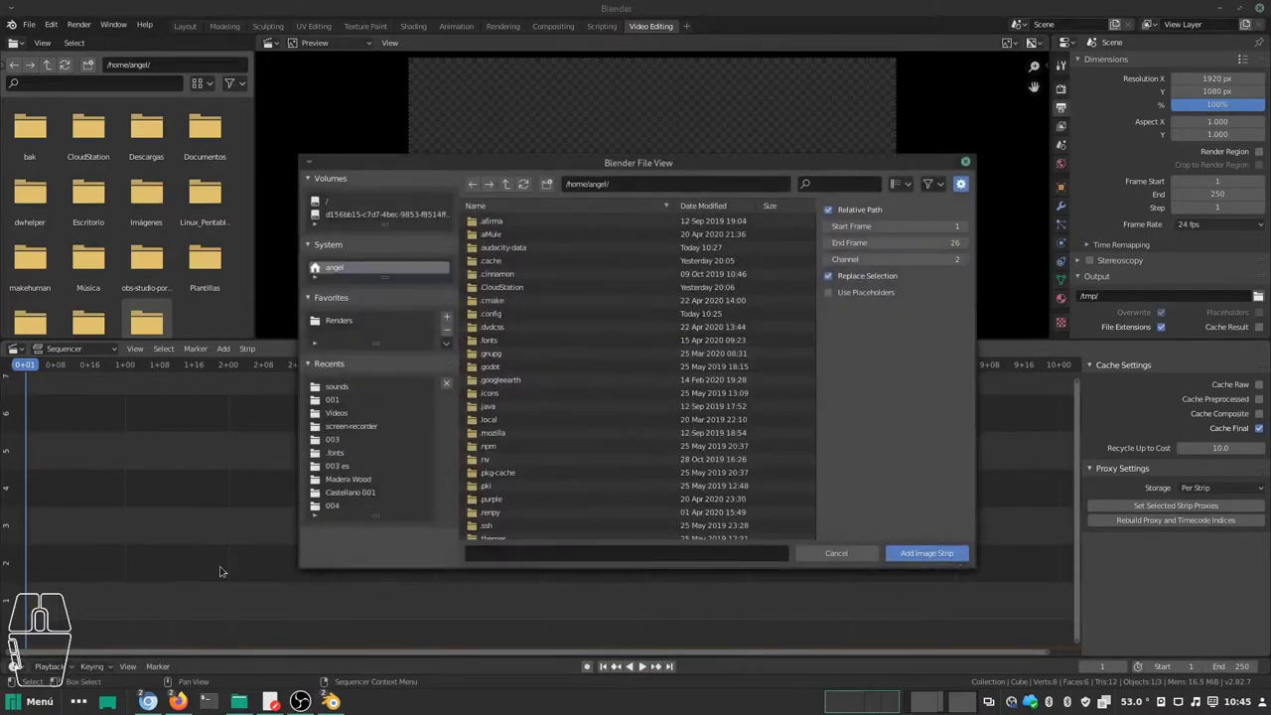
{"action": "left_click", "coordinate": [359, 400]}
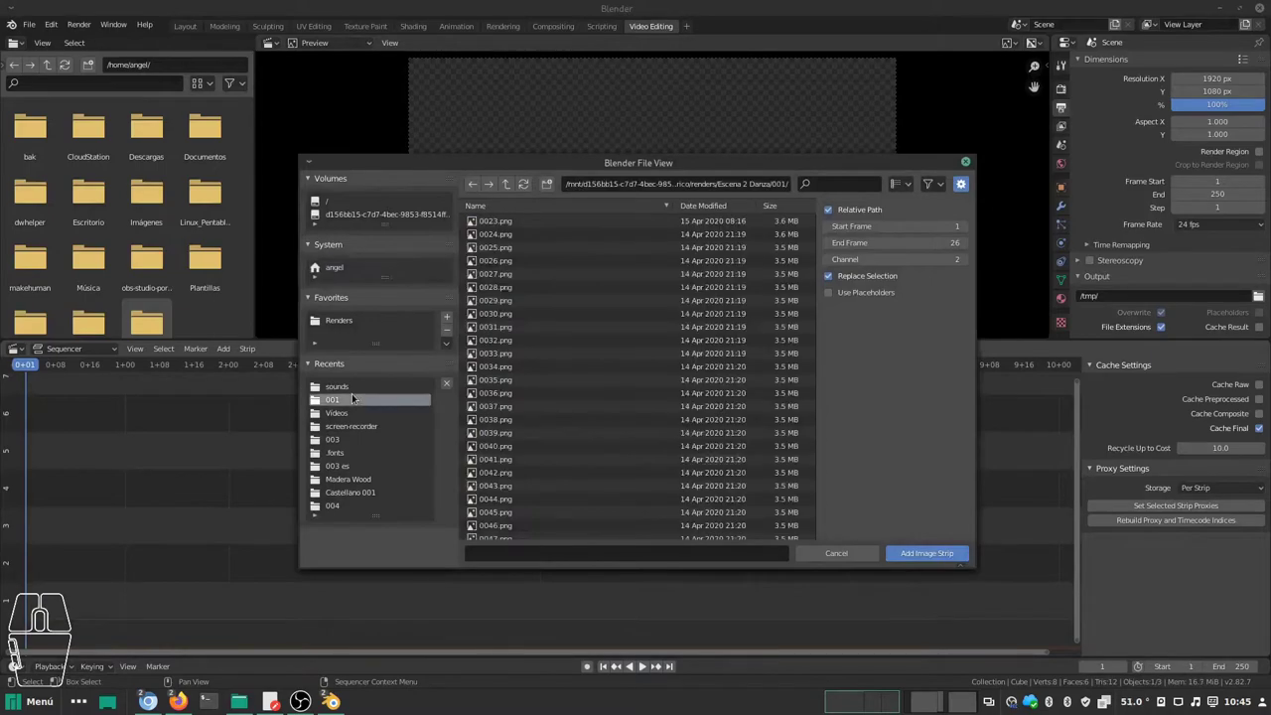
{"action": "scroll", "scroll_direction": "down", "scroll_amount": 3}
{"action": "scroll", "scroll_direction": "up", "scroll_amount": 3}
{"action": "key", "text": "a"}
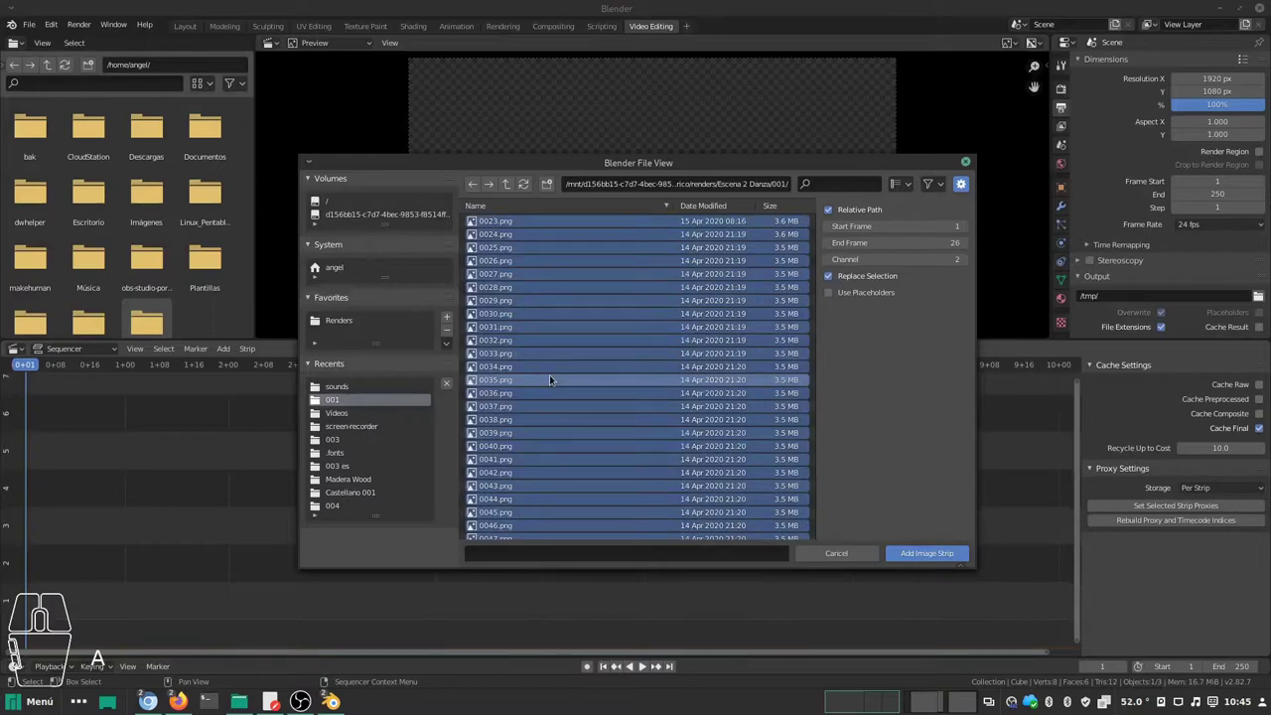
Step: View the frames as thumbnails and list, then add them as an image strip from 0023.png
{"action": "left_click", "coordinate": [919, 193]}
{"action": "left_click", "coordinate": [897, 256]}
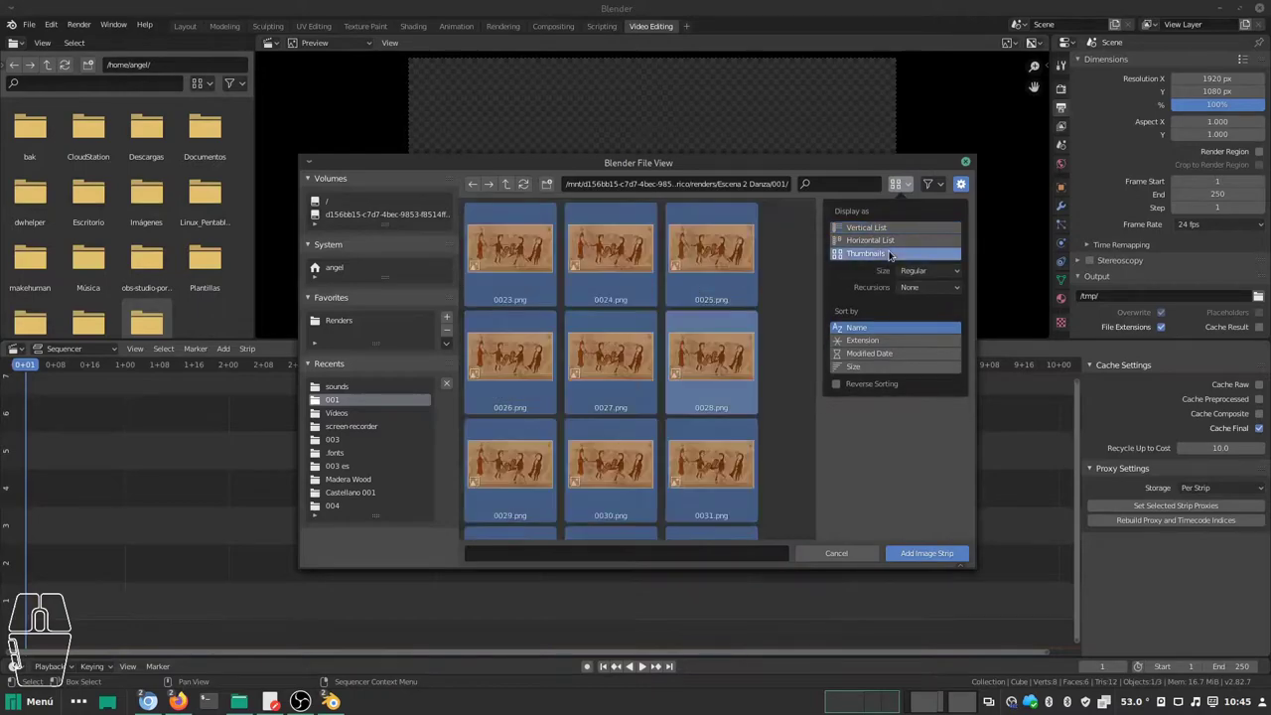
{"action": "left_click", "coordinate": [909, 192]}
{"action": "left_click", "coordinate": [917, 185]}
{"action": "left_click", "coordinate": [898, 235]}
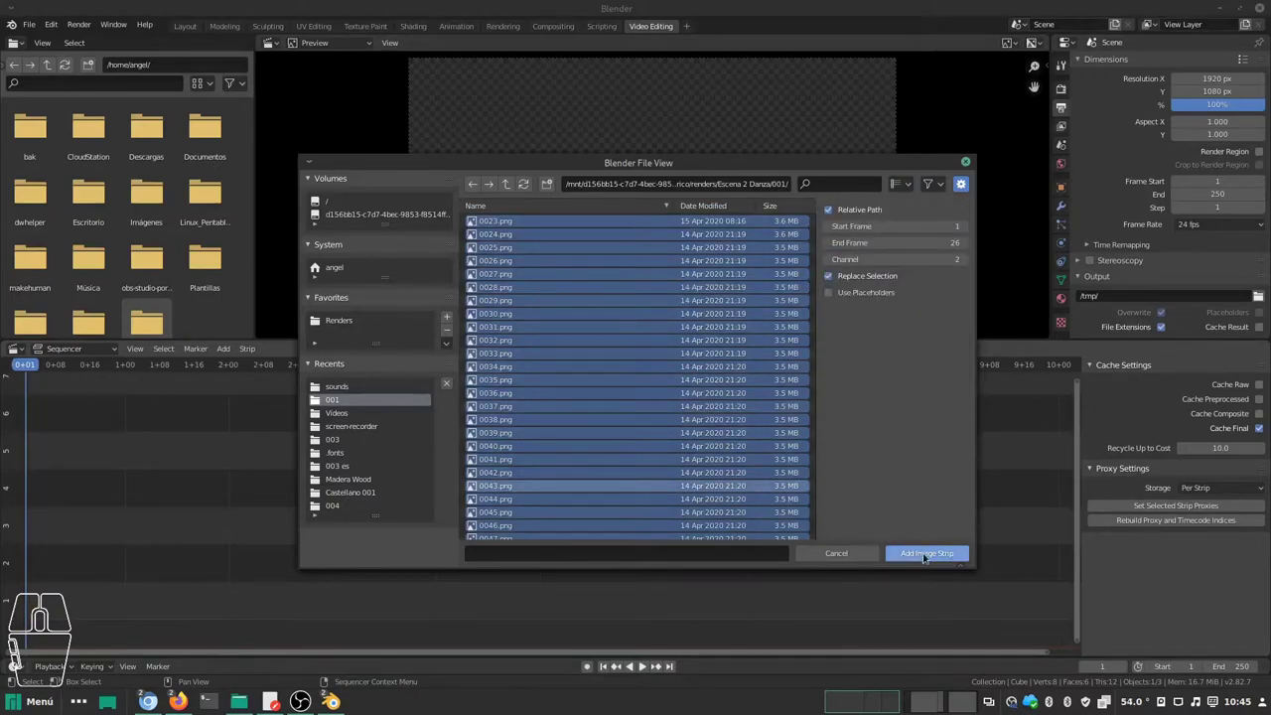
{"action": "left_click", "coordinate": [930, 559]}
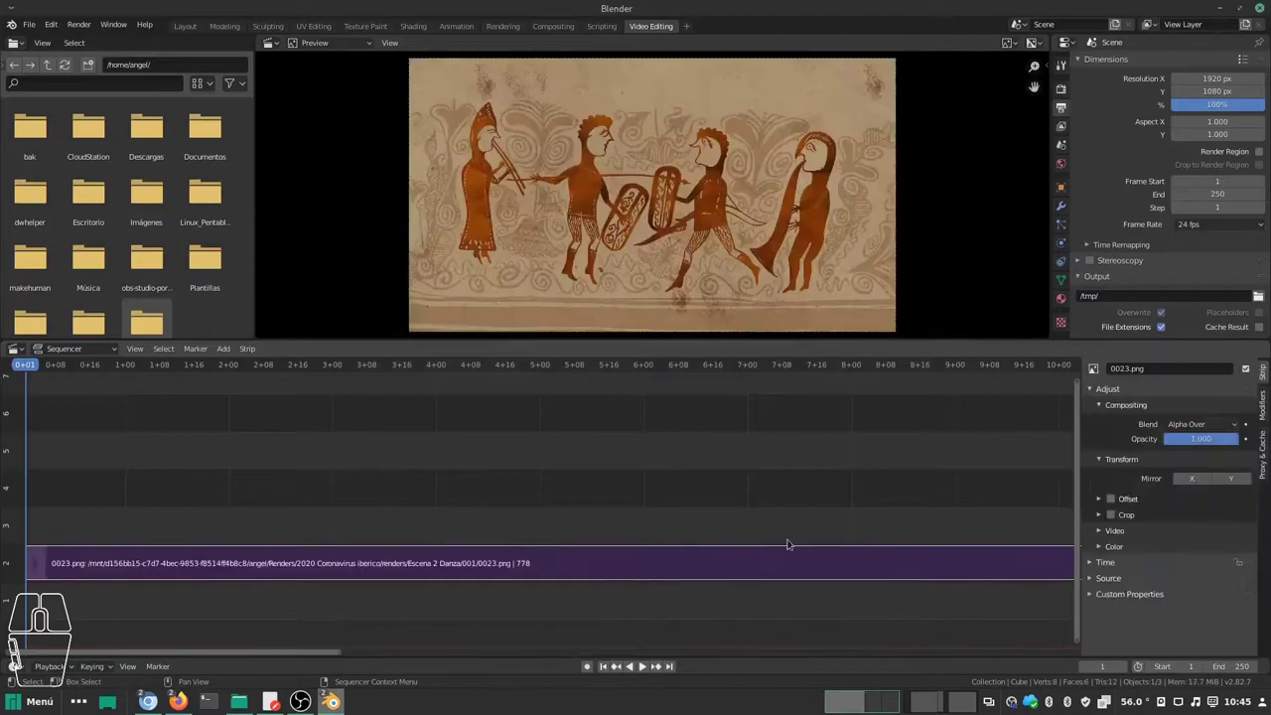
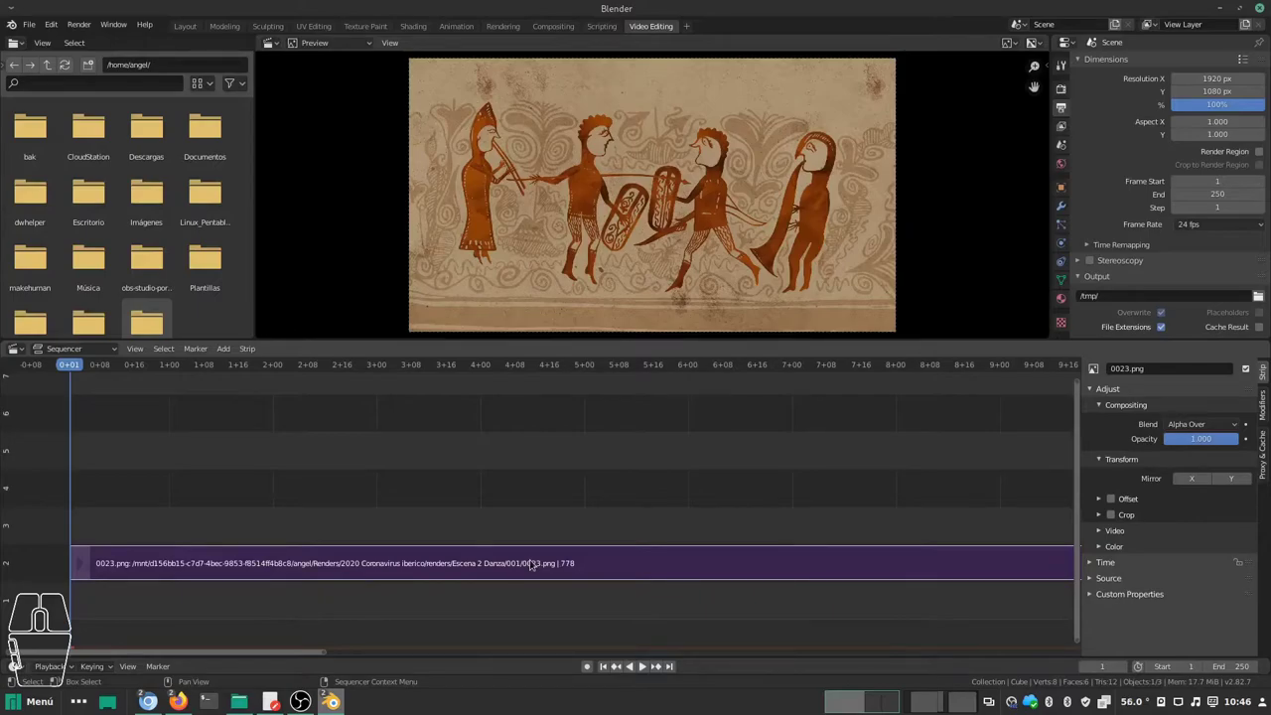
Step: Play and scrub the dance image sequence, changing the playback sync mode
{"action": "key", "text": "space"}
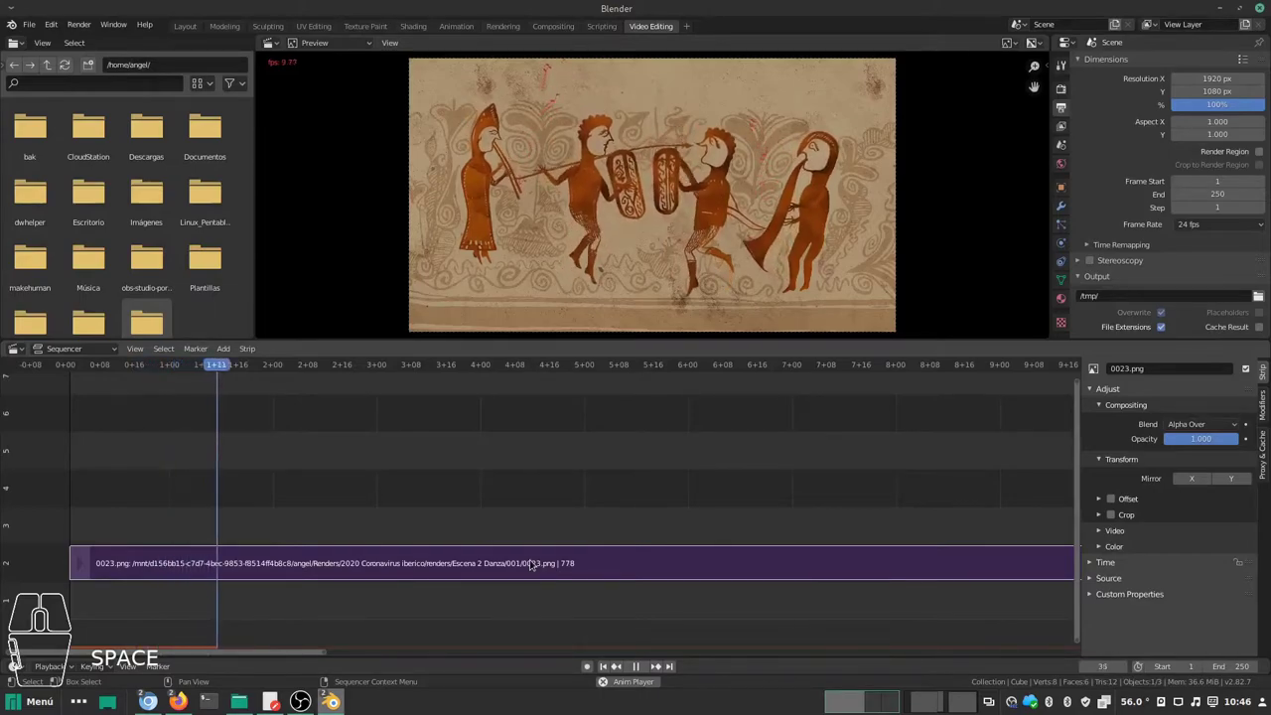
{"action": "left_click_drag", "start_coordinate": [249, 369], "coordinate": [228, 370]}
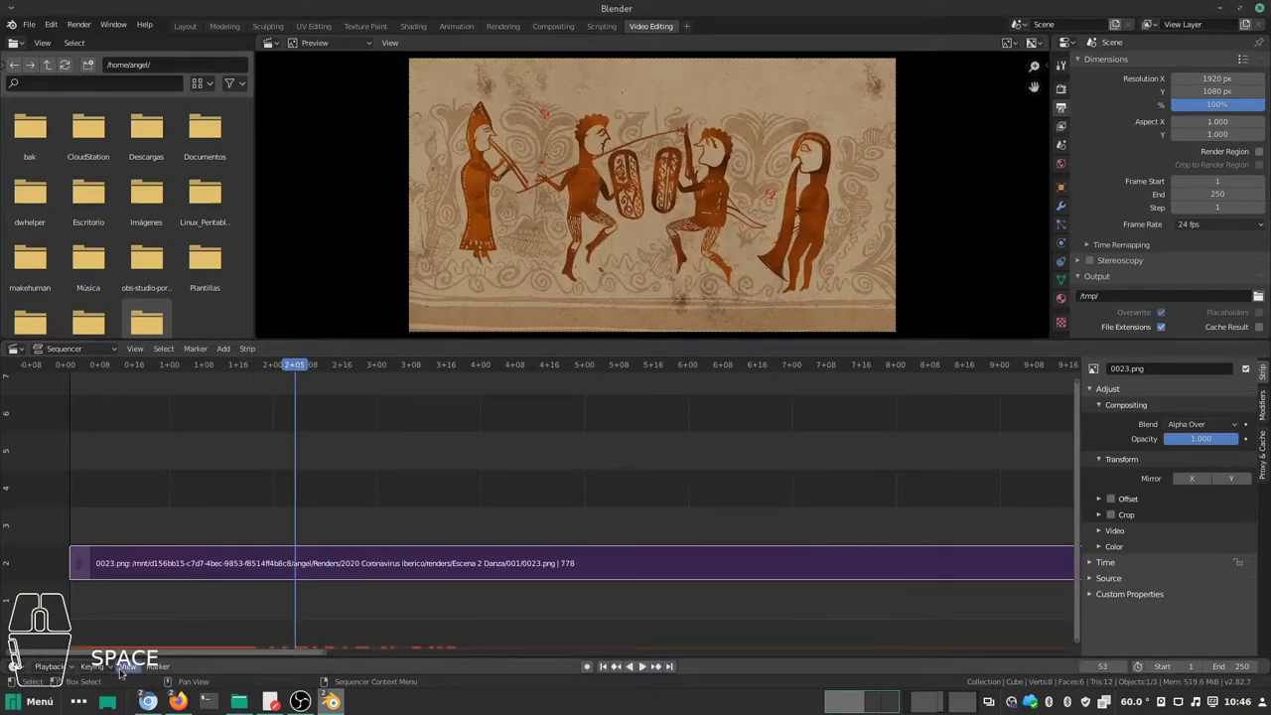
{"action": "left_click", "coordinate": [129, 673]}
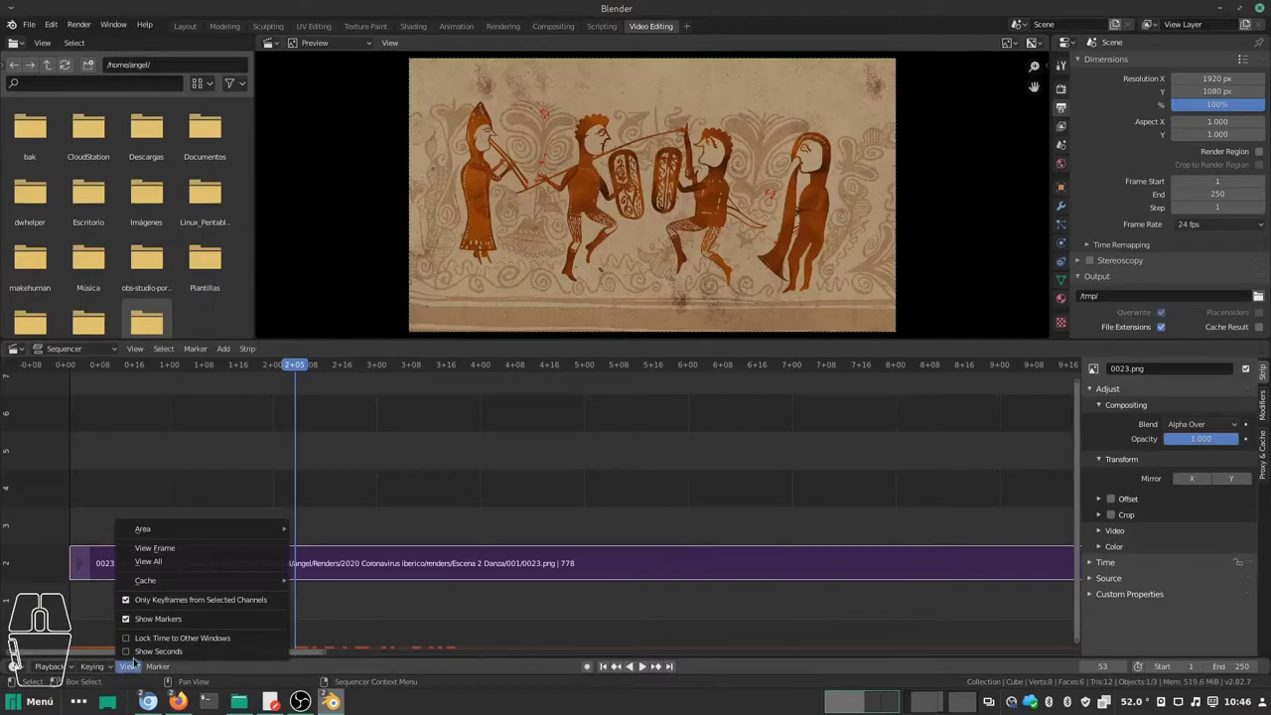
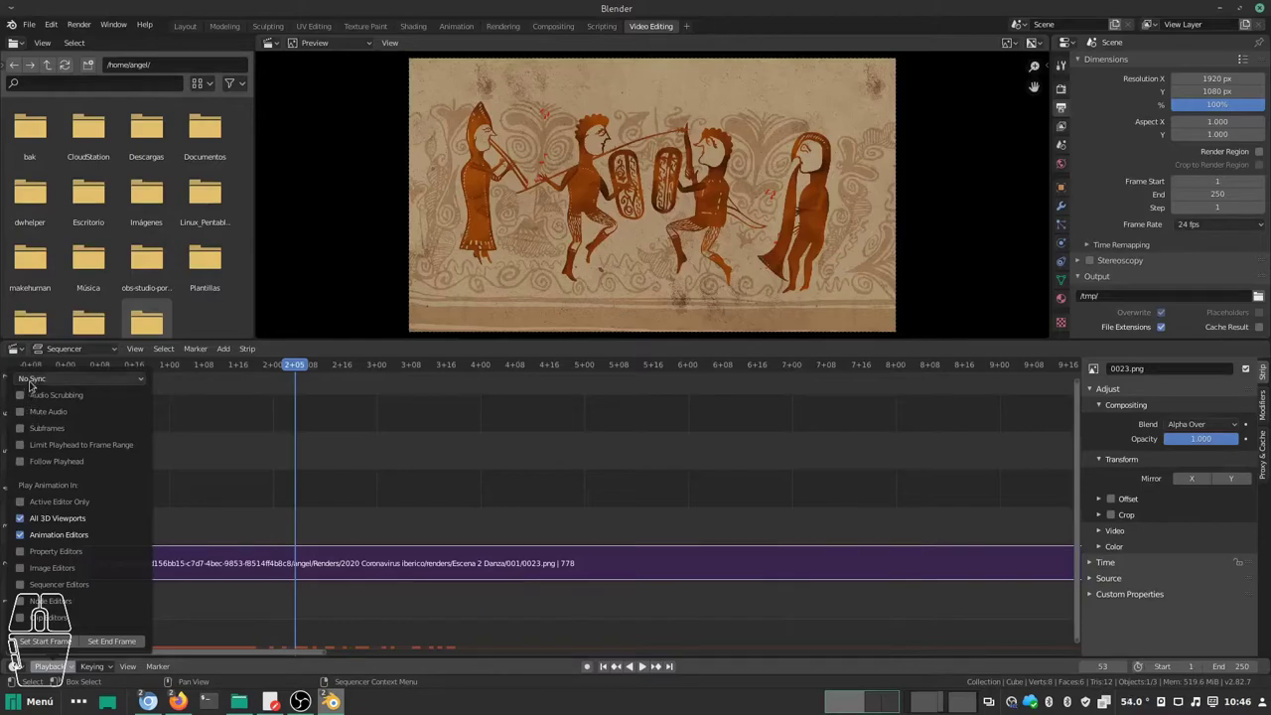
{"action": "left_click", "coordinate": [37, 376]}
{"action": "left_click", "coordinate": [42, 423]}
{"action": "key", "text": "space"}
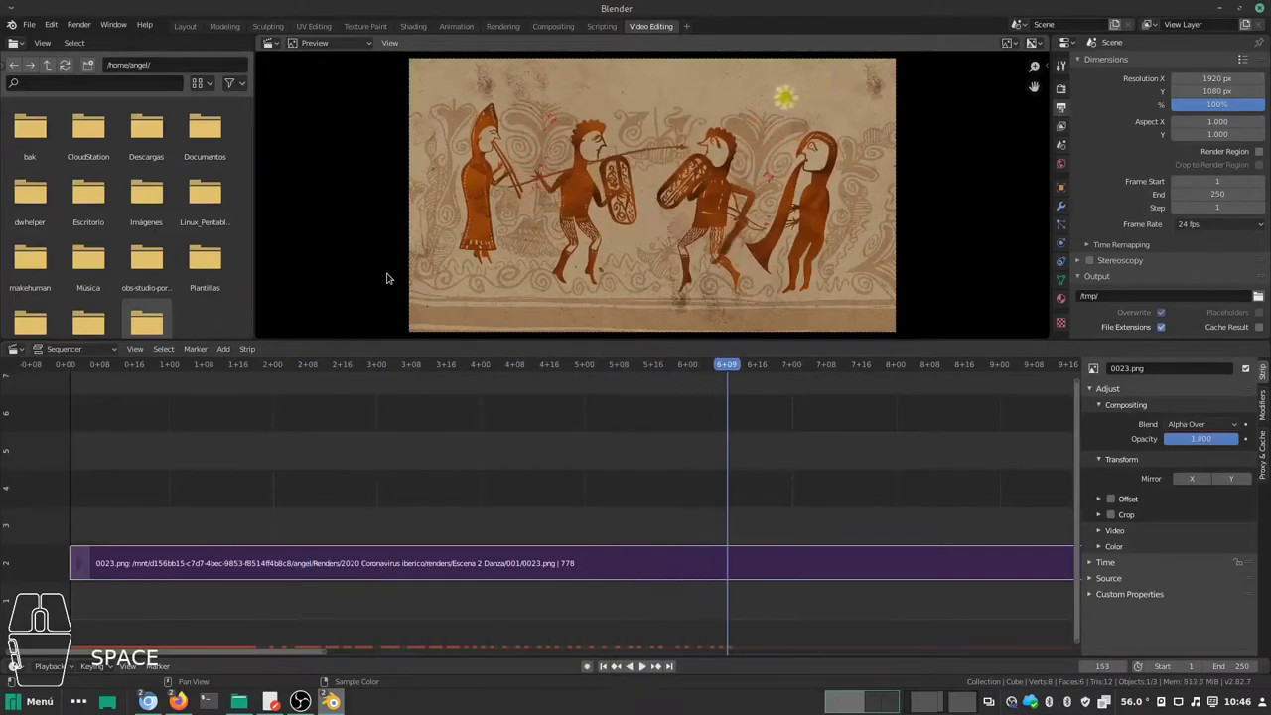
{"action": "left_click_drag", "start_coordinate": [734, 367], "coordinate": [123, 366]}
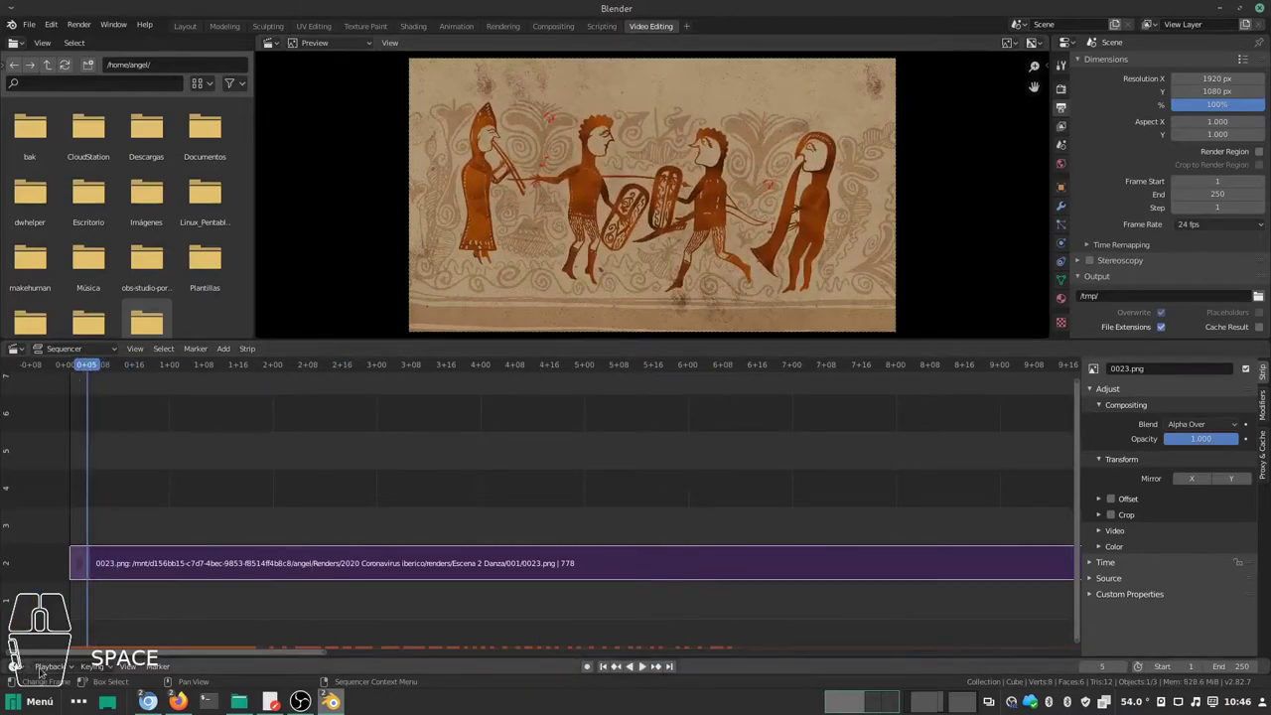
Step: Replay from a later frame, scrub back to the start and pan the timeline to show the whole strip
{"action": "left_click", "coordinate": [54, 672]}
{"action": "left_click", "coordinate": [51, 380]}
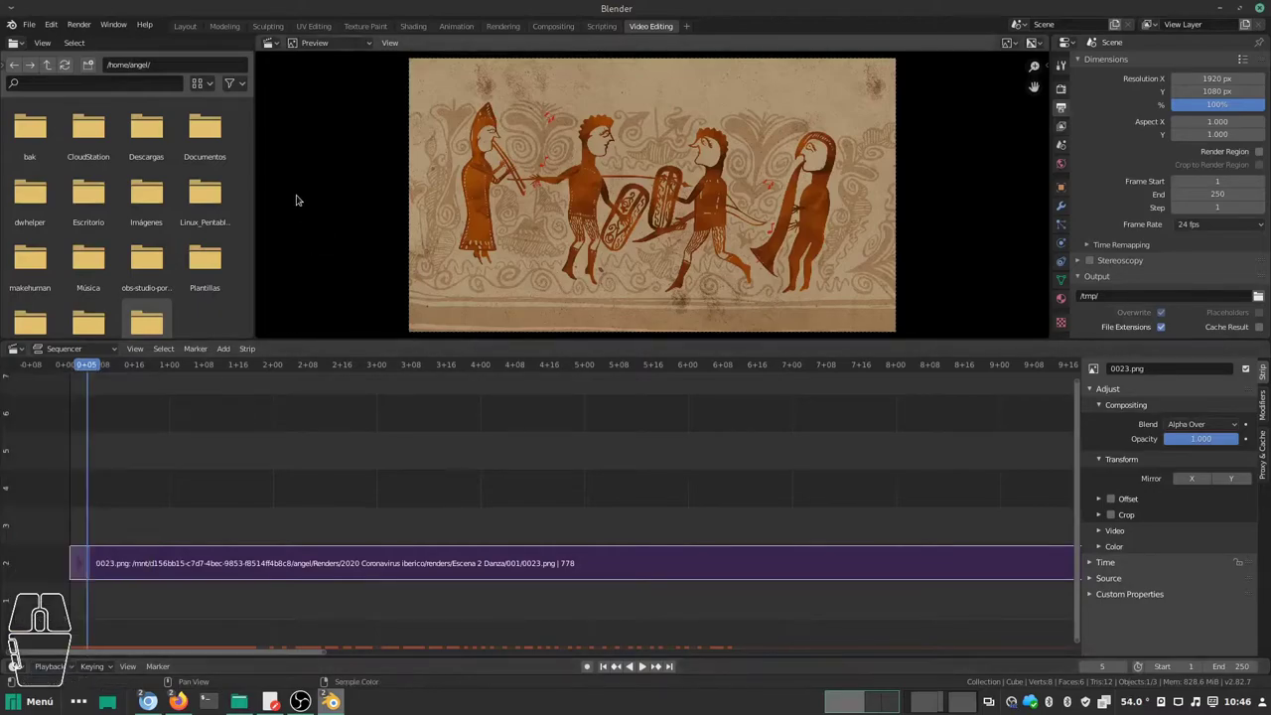
{"action": "left_click_drag", "start_coordinate": [89, 367], "coordinate": [166, 367]}
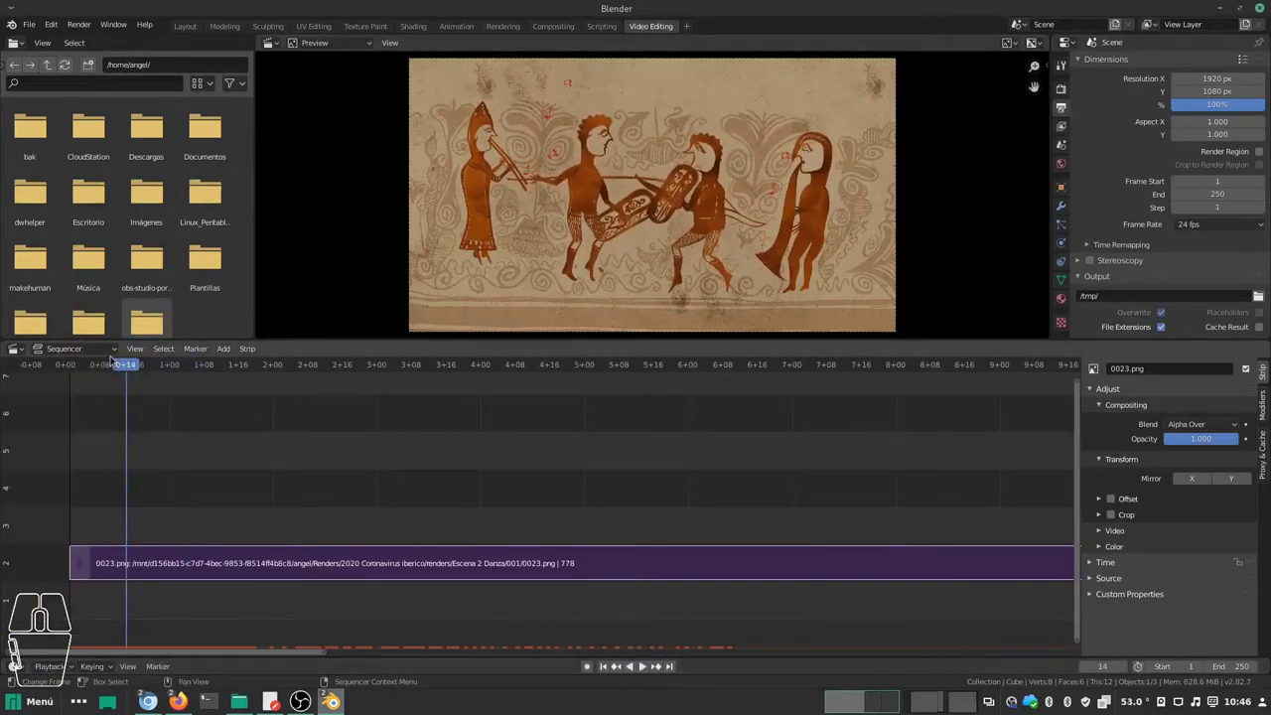
{"action": "key", "text": "space"}
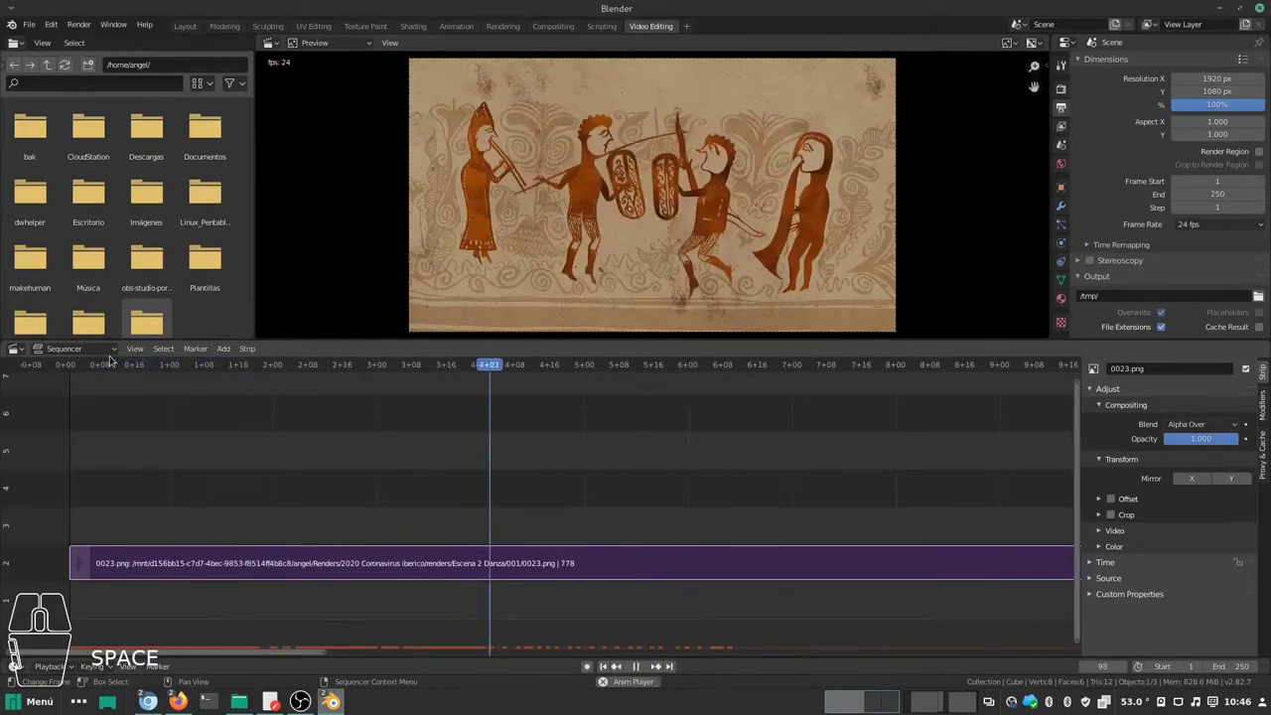
{"action": "left_click_drag", "start_coordinate": [603, 368], "coordinate": [96, 364]}
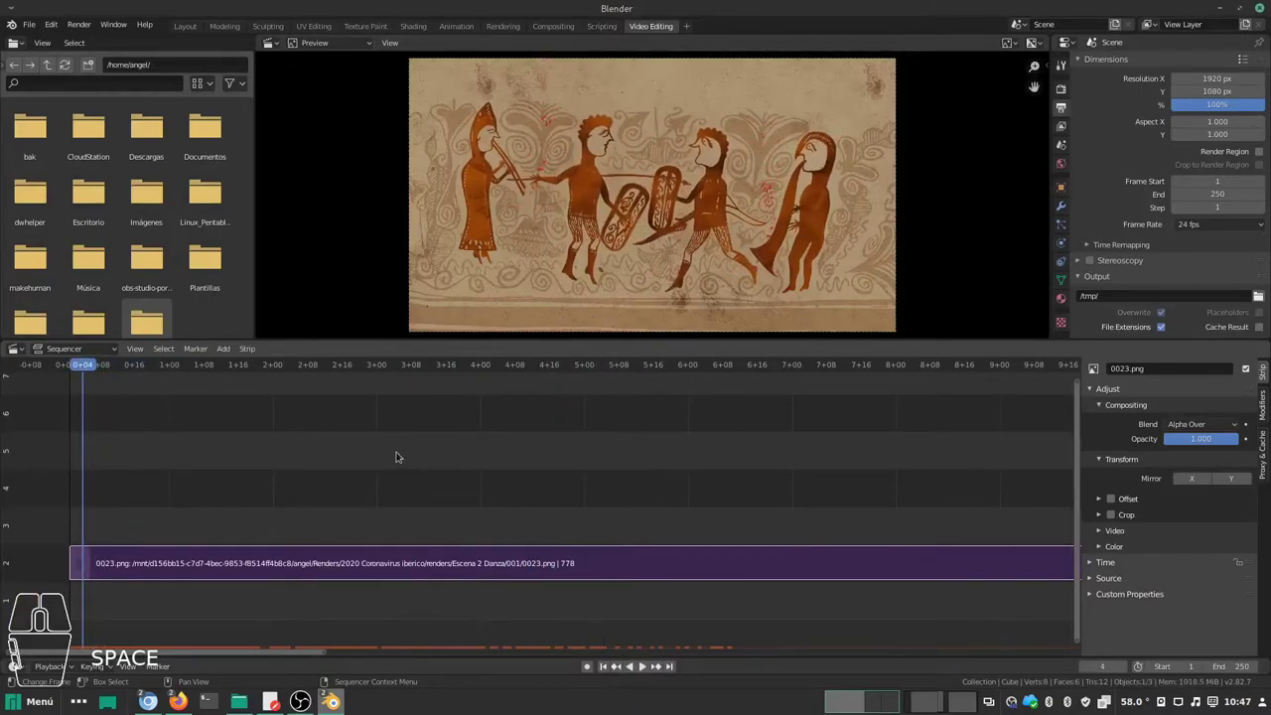
{"action": "middle_click", "coordinate": [392, 446]}
{"action": "middle_click", "coordinate": [486, 447]}
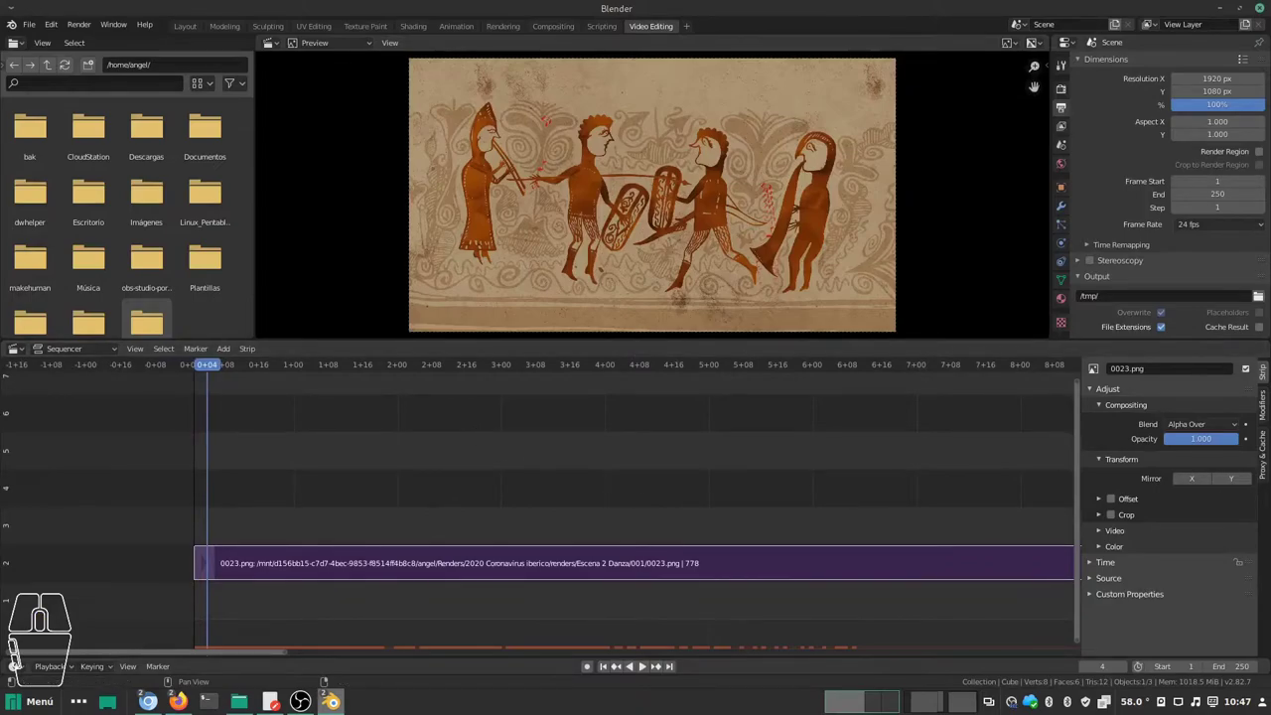
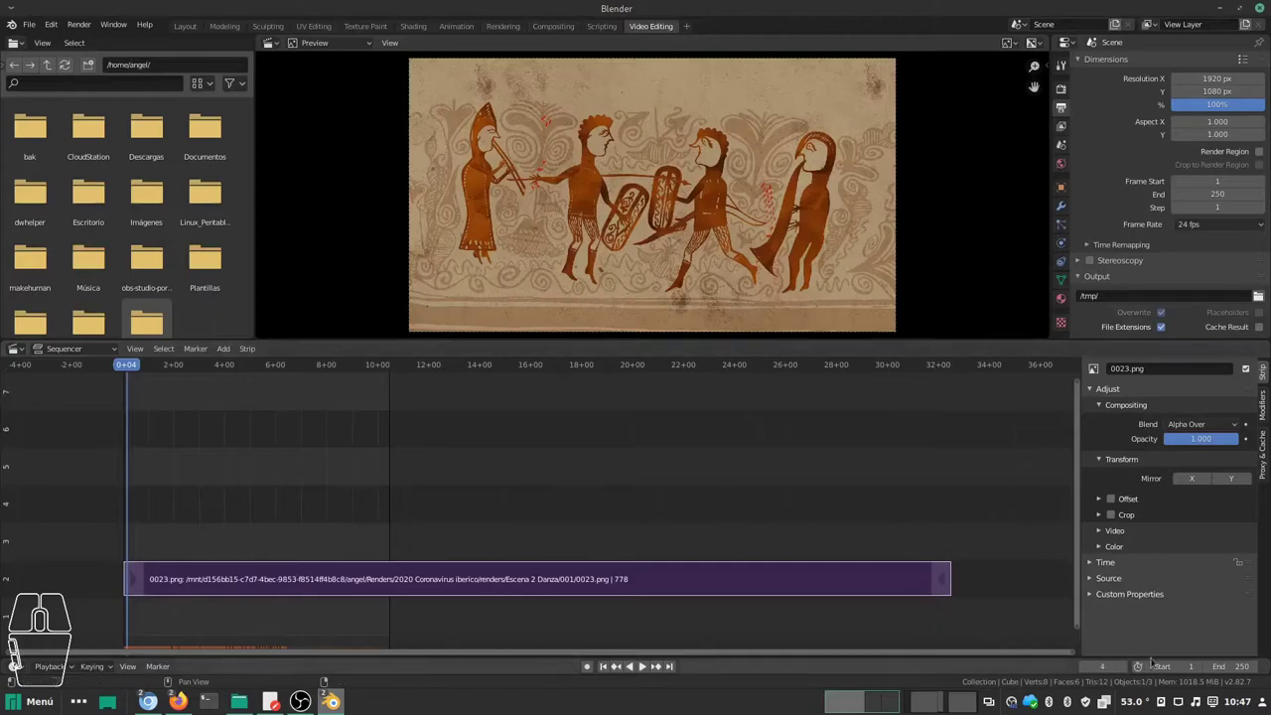
Step: Drag the playhead past the end of the image strip toward its last frame, 778
{"action": "left_click_drag", "start_coordinate": [899, 369], "coordinate": [958, 370]}
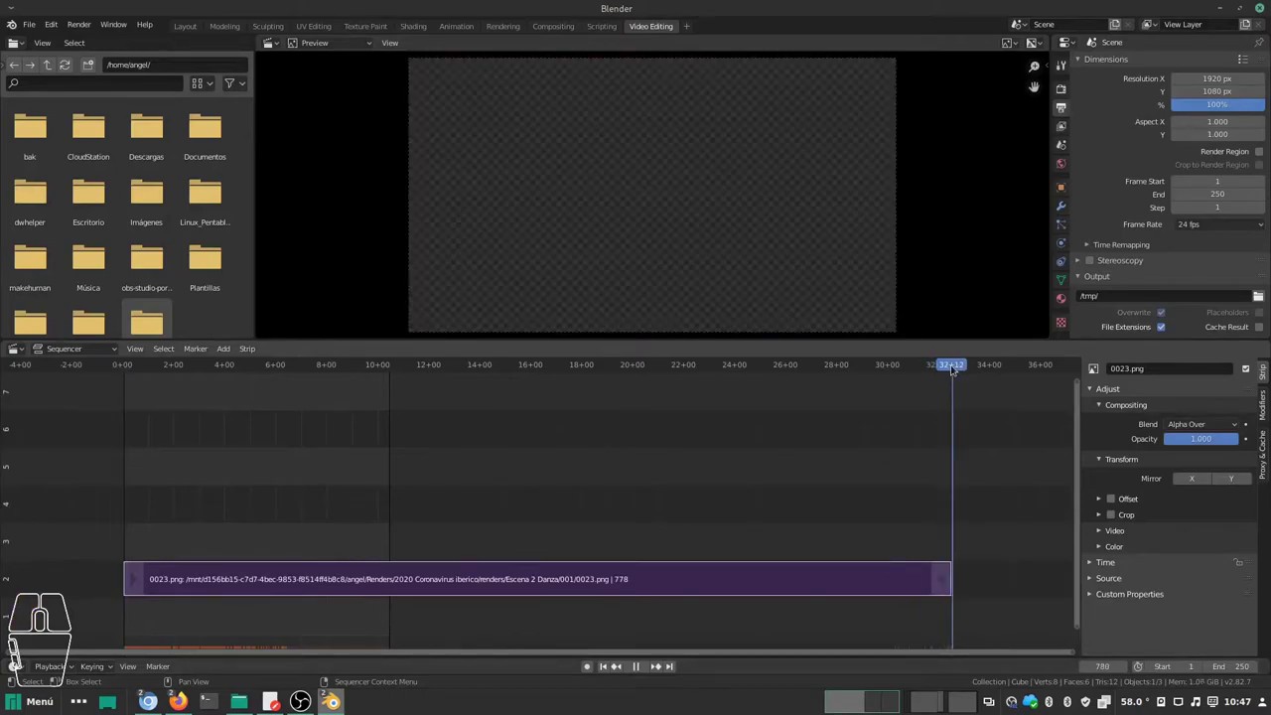
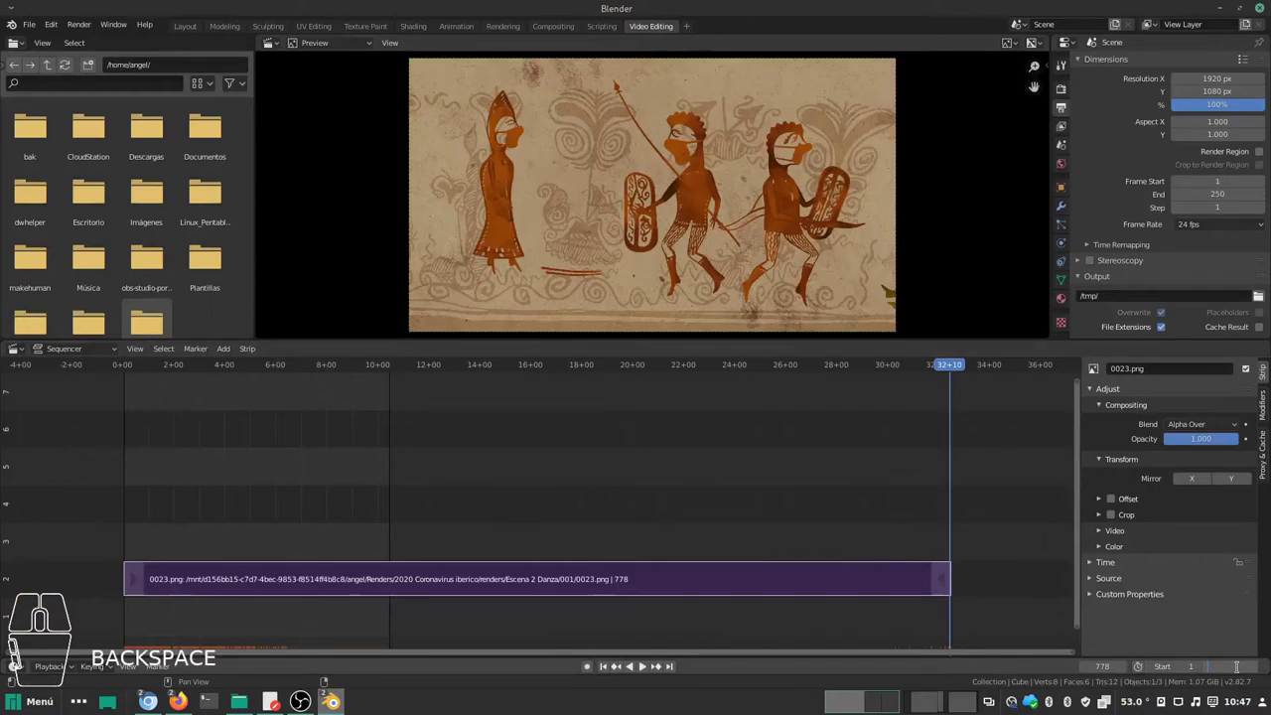
Step: Retype the scene's Frame End value toward 850
{"action": "key", "text": "KP_8"}
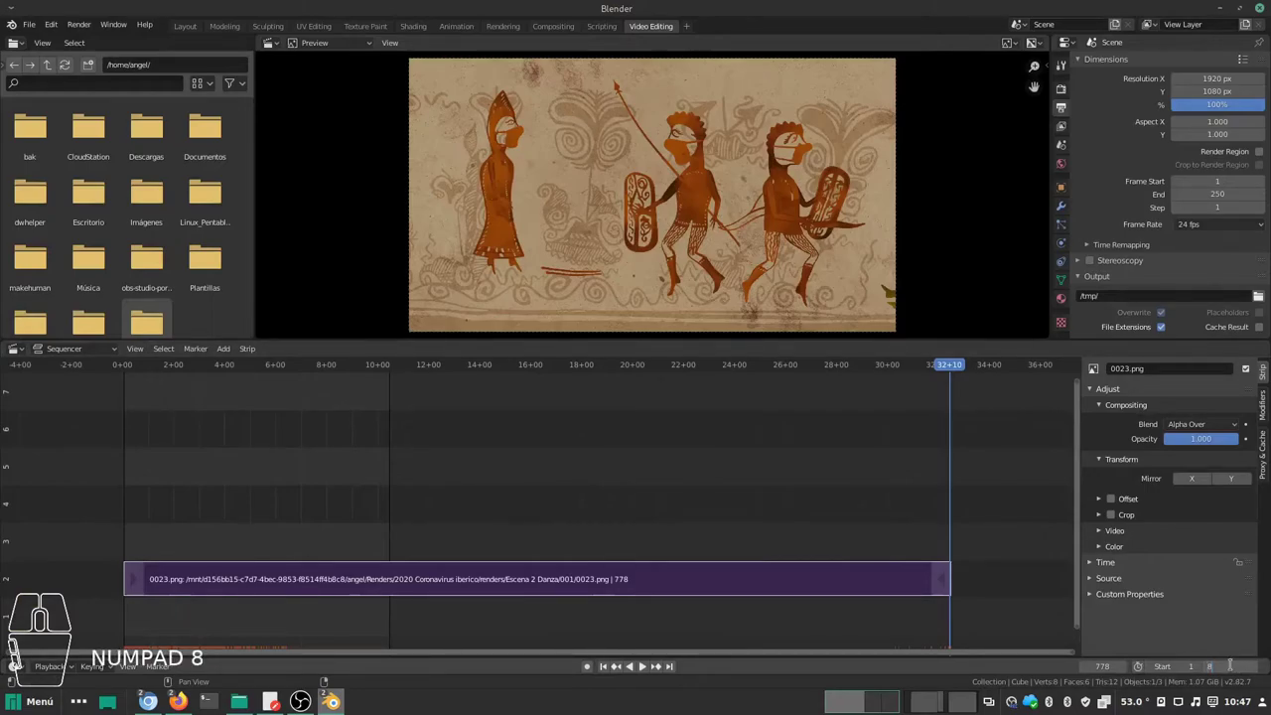
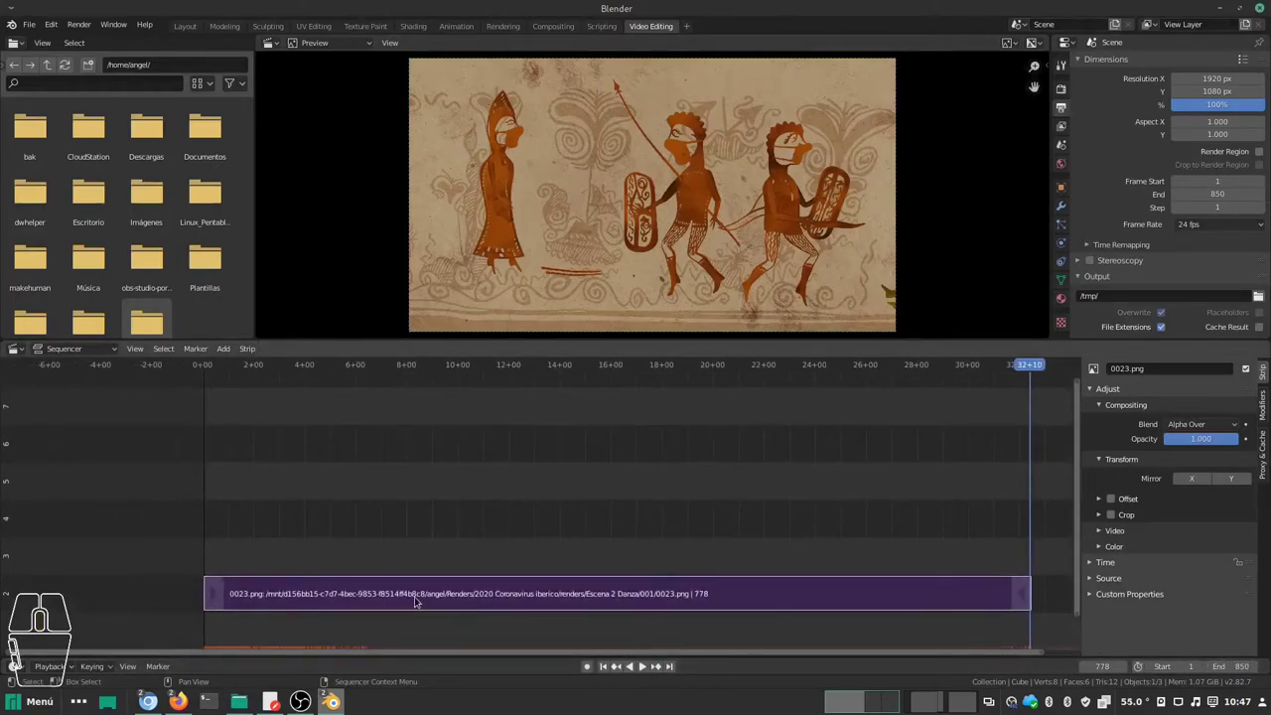
Step: Drag the image strip's right handle so it ends at frame 803
{"action": "left_click", "coordinate": [499, 590]}
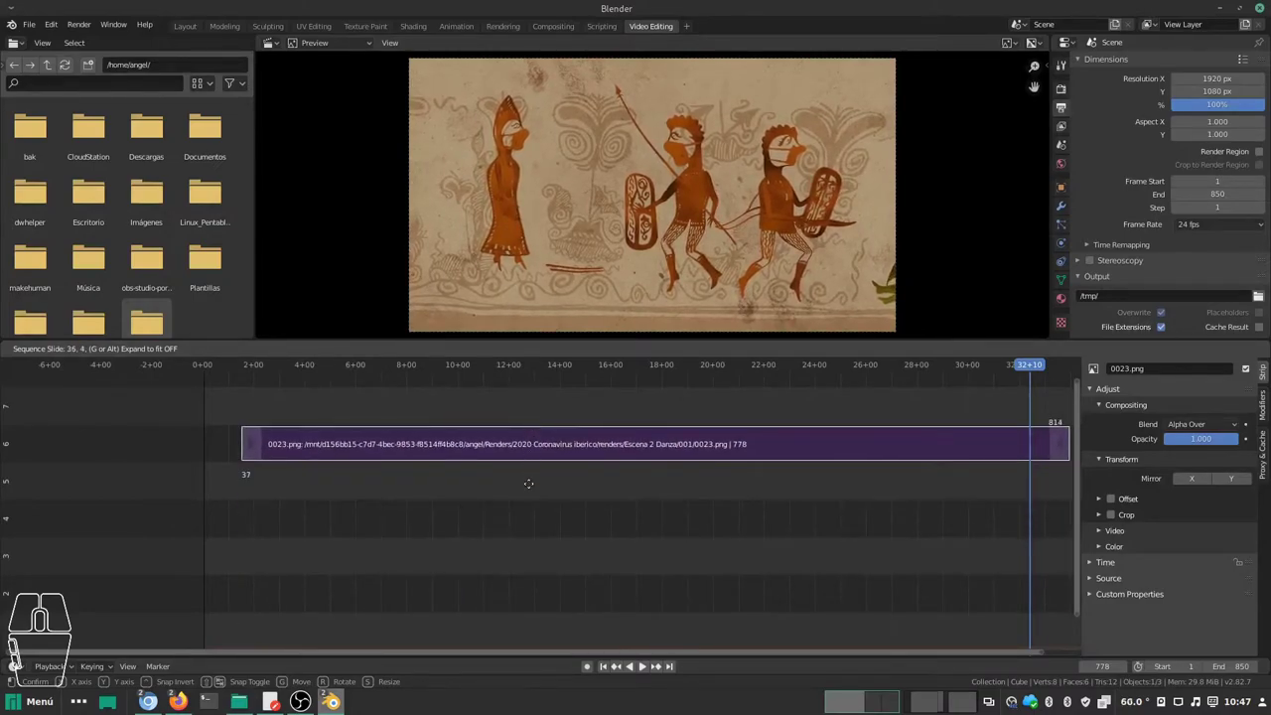
{"action": "middle_click", "coordinate": [527, 565]}
{"action": "left_click", "coordinate": [945, 594]}
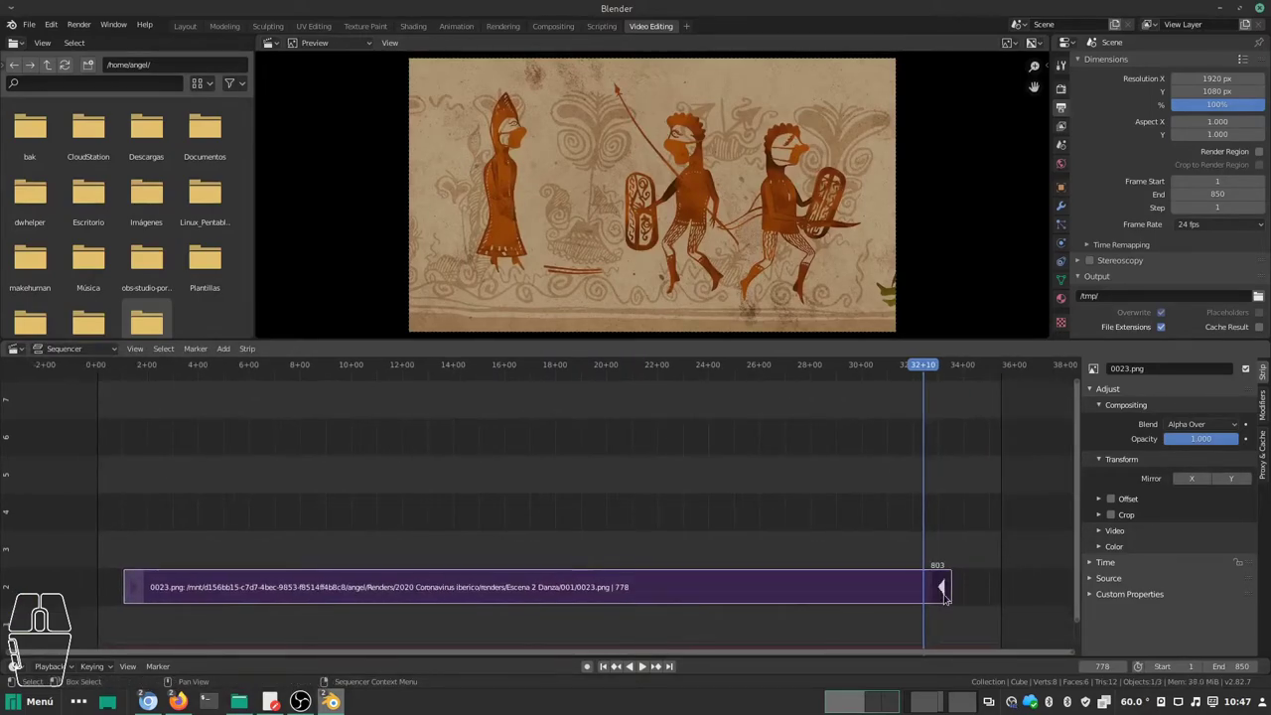
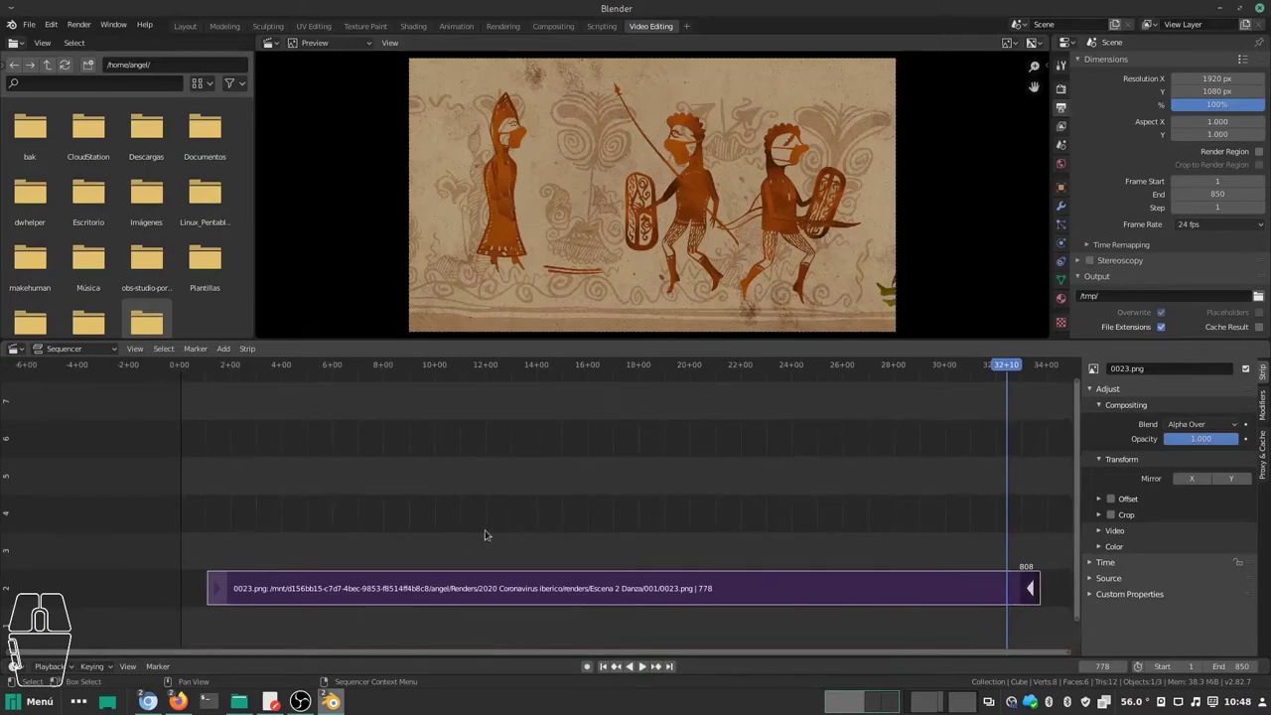
{"action": "left_click_drag", "start_coordinate": [458, 512], "coordinate": [540, 511]}
{"action": "middle_click", "coordinate": [644, 488]}
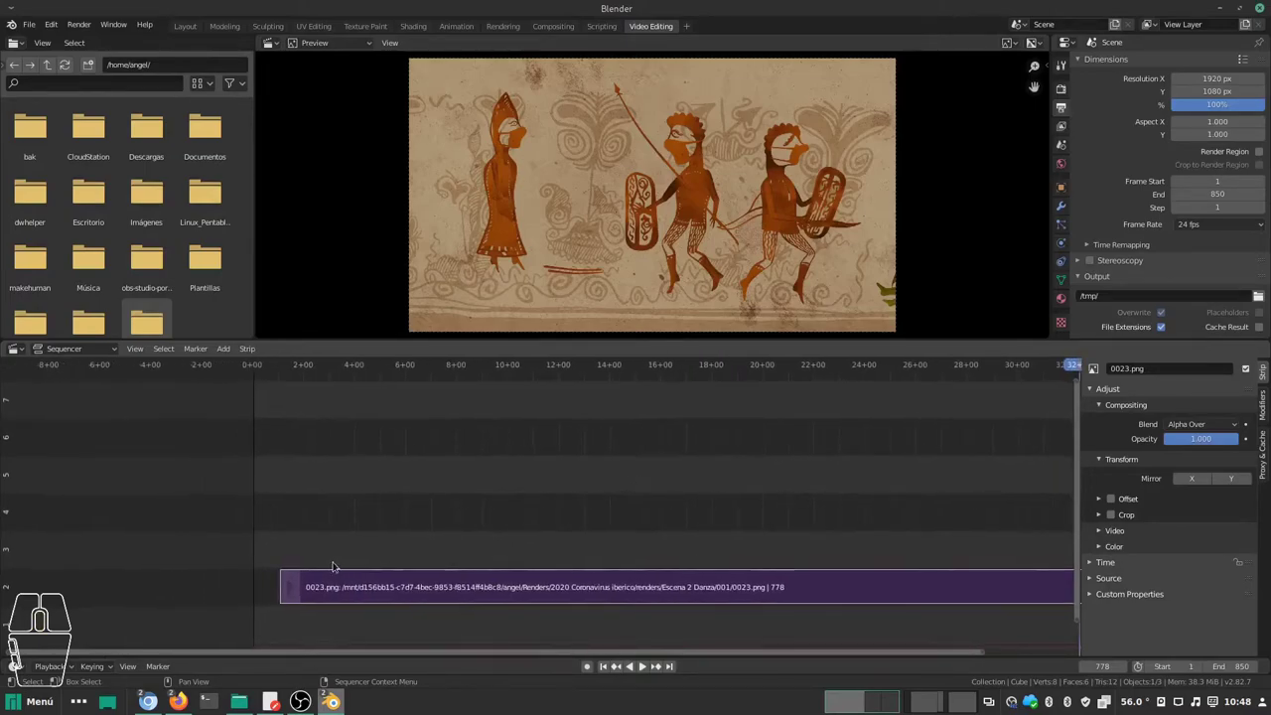
{"action": "left_click_drag", "start_coordinate": [631, 503], "coordinate": [361, 466]}
{"action": "left_click_drag", "start_coordinate": [388, 475], "coordinate": [630, 506]}
{"action": "key", "text": "z"}
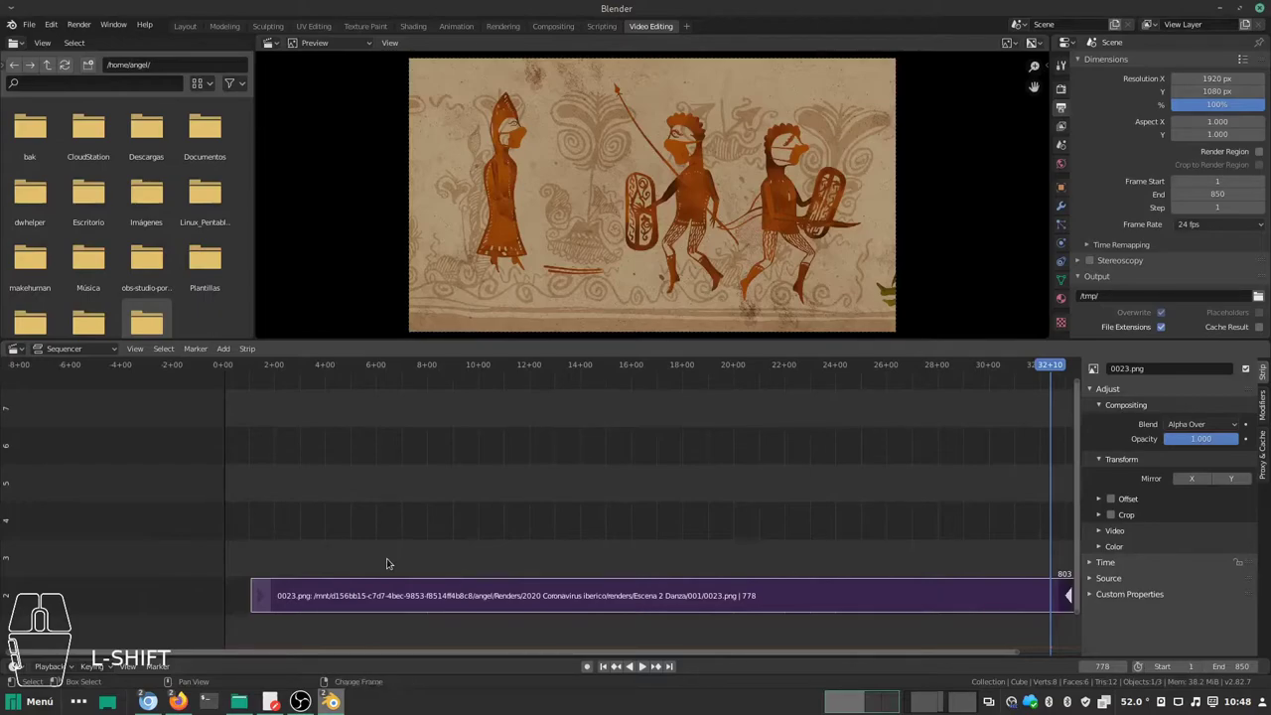
Step: Add a Sound strip, choosing three-auloses-1-1.wav from the sounds folder at frame 778, channel 2
{"action": "key", "text": "a"}
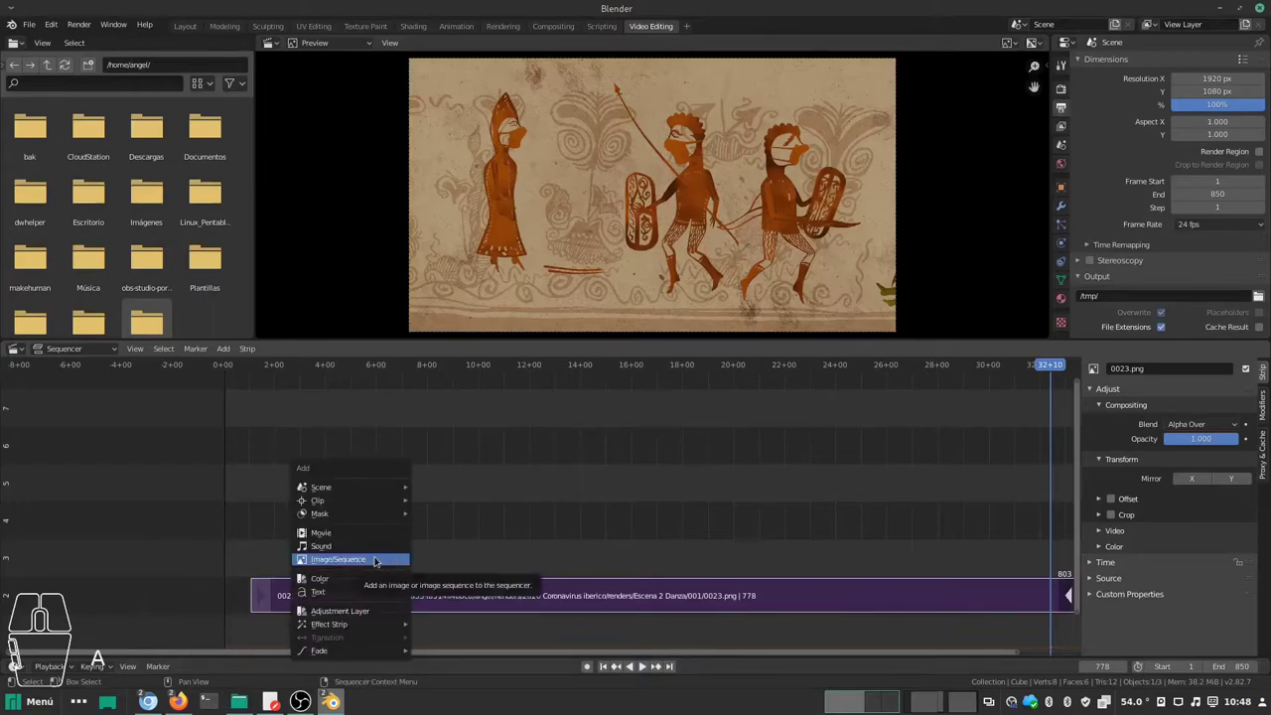
{"action": "left_click", "coordinate": [377, 552]}
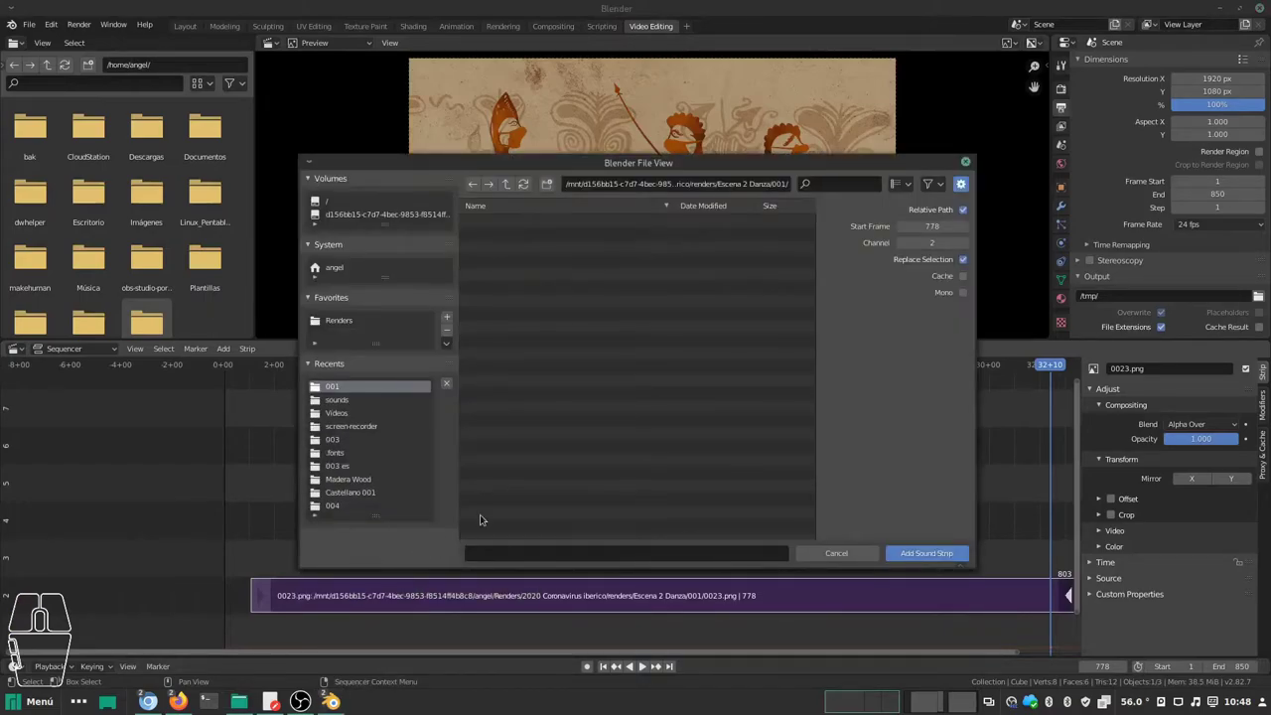
{"action": "left_click", "coordinate": [338, 405]}
{"action": "left_click_drag", "start_coordinate": [613, 440], "coordinate": [612, 440]}
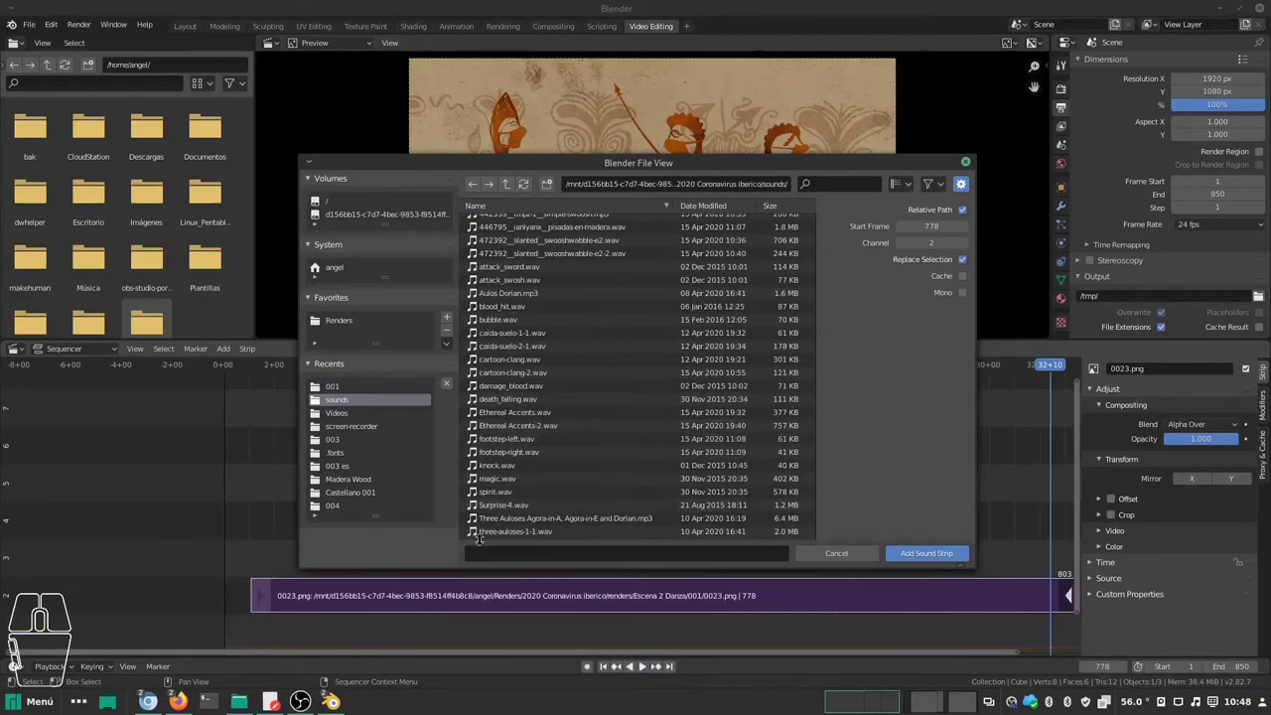
{"action": "left_click", "coordinate": [495, 538]}
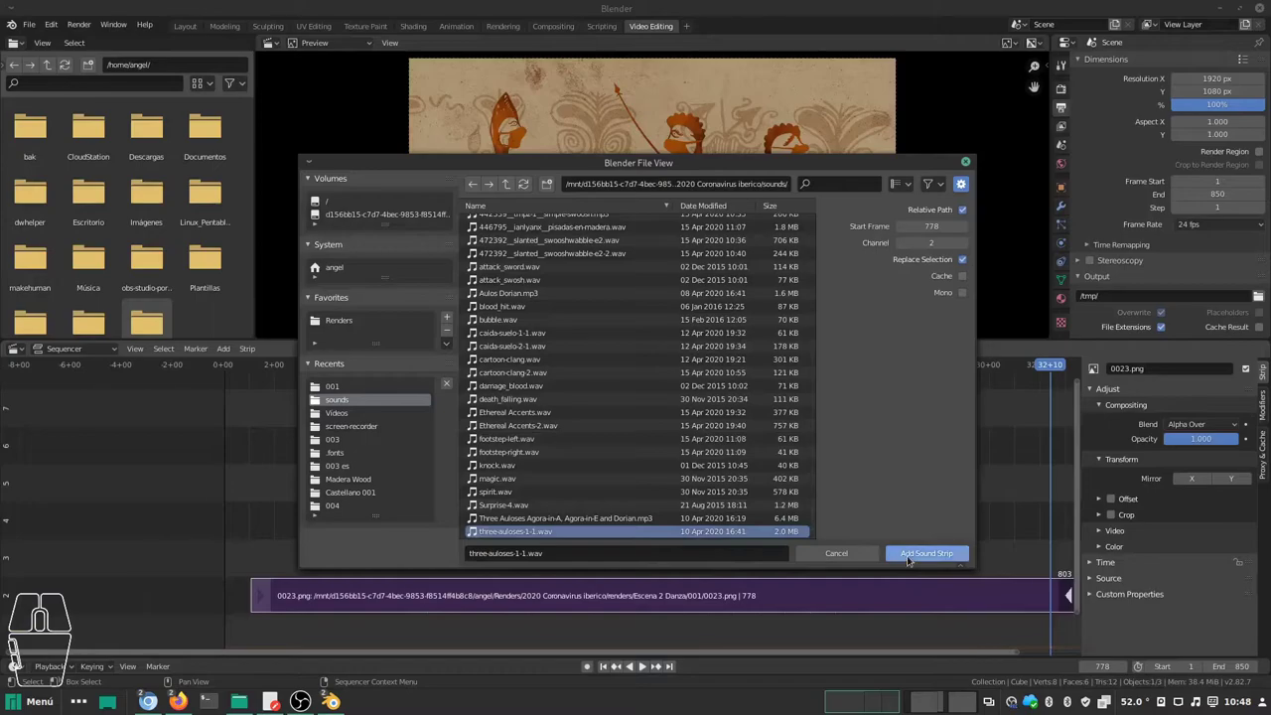
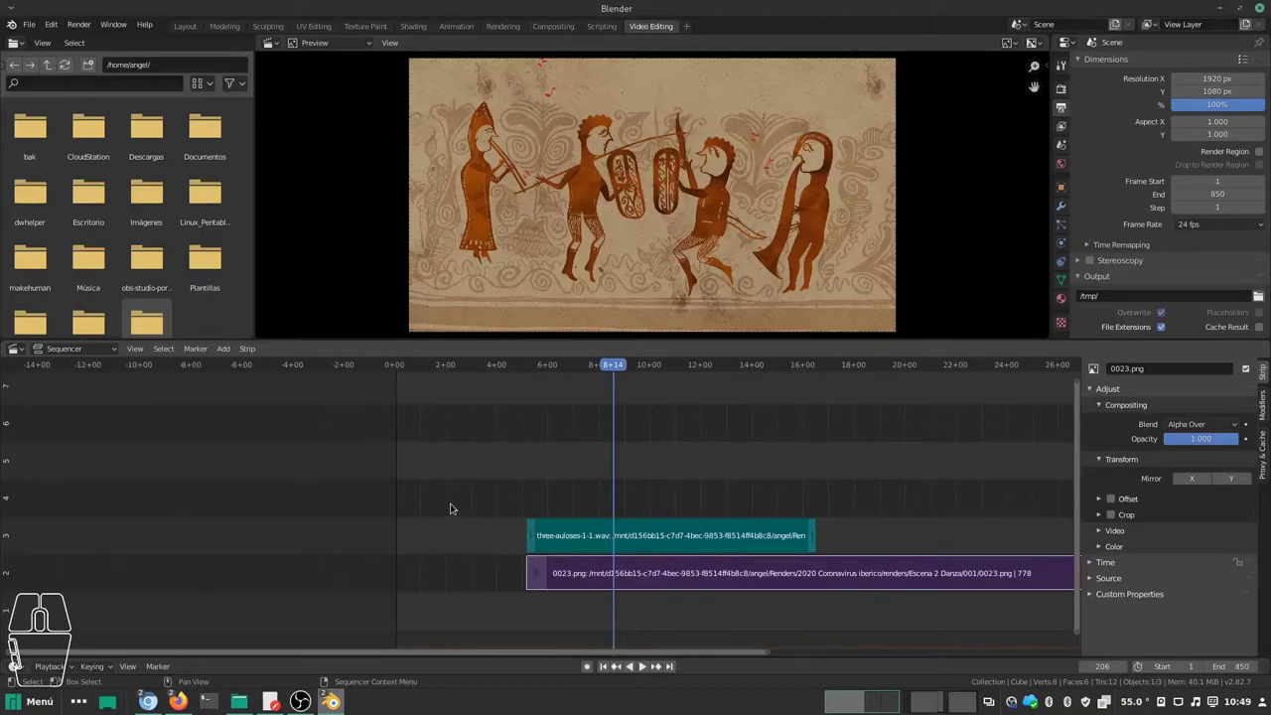
Step: Add a Text effect strip and place it at frame 1, the start of the edit
{"action": "key", "text": "shift+a"}
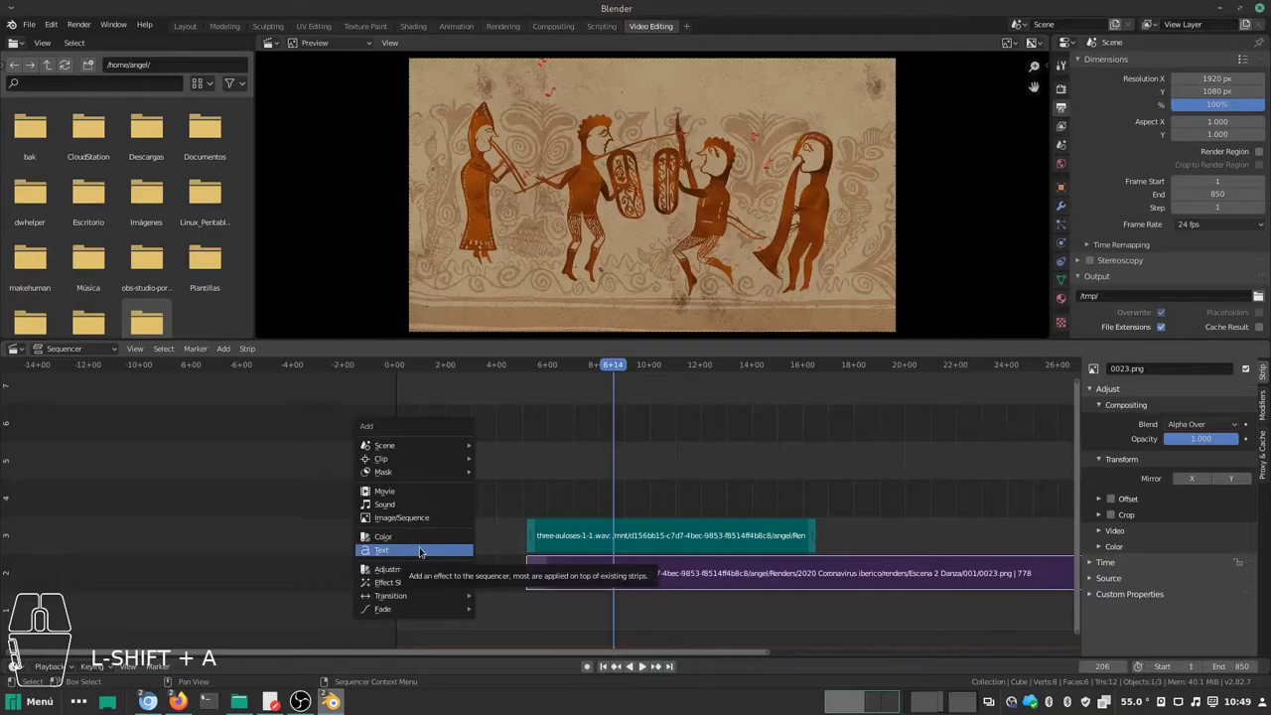
{"action": "left_click", "coordinate": [424, 551]}
{"action": "left_click", "coordinate": [631, 507]}
{"action": "key", "text": "g"}
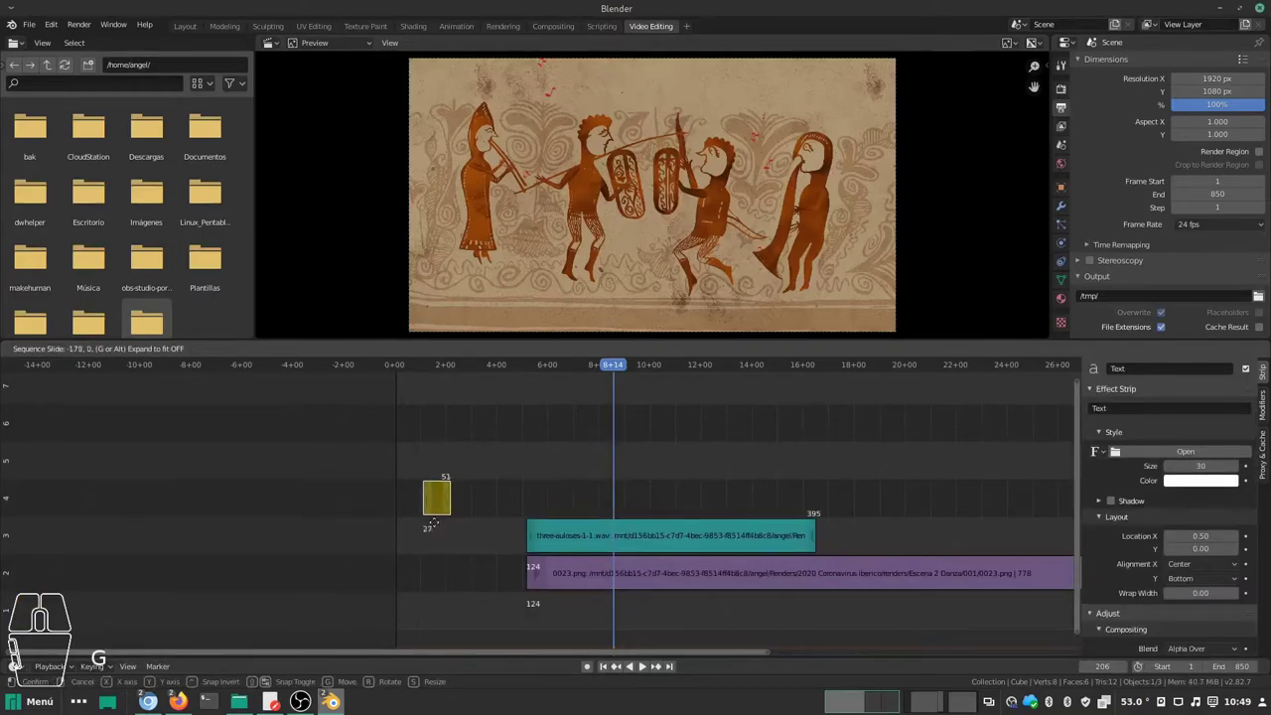
{"action": "left_click", "coordinate": [415, 540]}
Step: Extend the text strip's end to about frame 100 and scrub to a frame showing it
{"action": "left_click", "coordinate": [429, 545]}
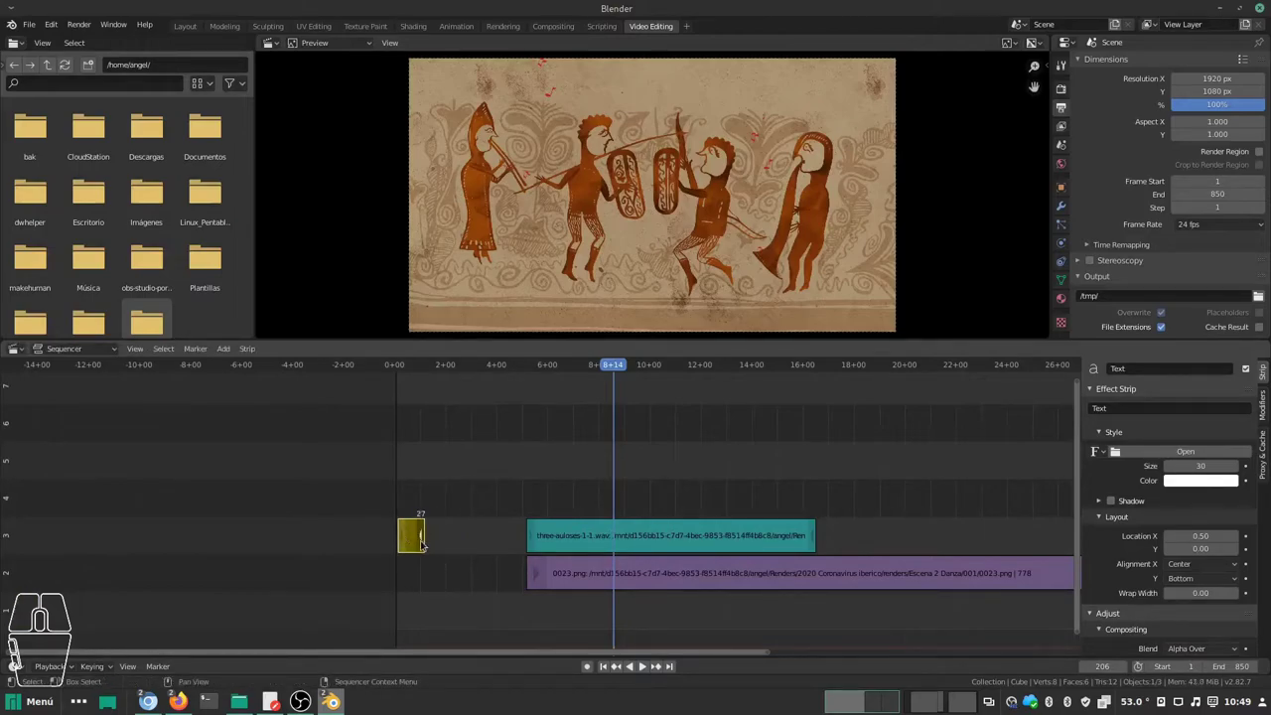
{"action": "key", "text": "g"}
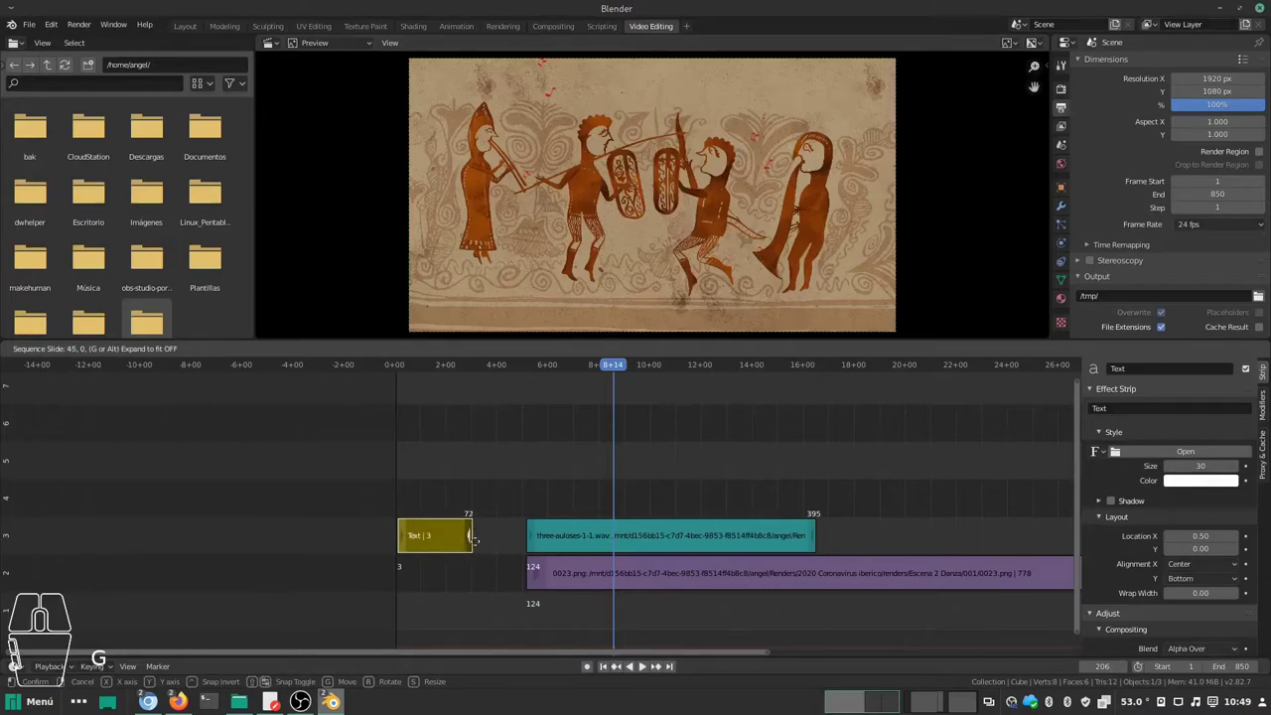
{"action": "left_click", "coordinate": [503, 544]}
{"action": "left_click_drag", "start_coordinate": [616, 370], "coordinate": [489, 378]}
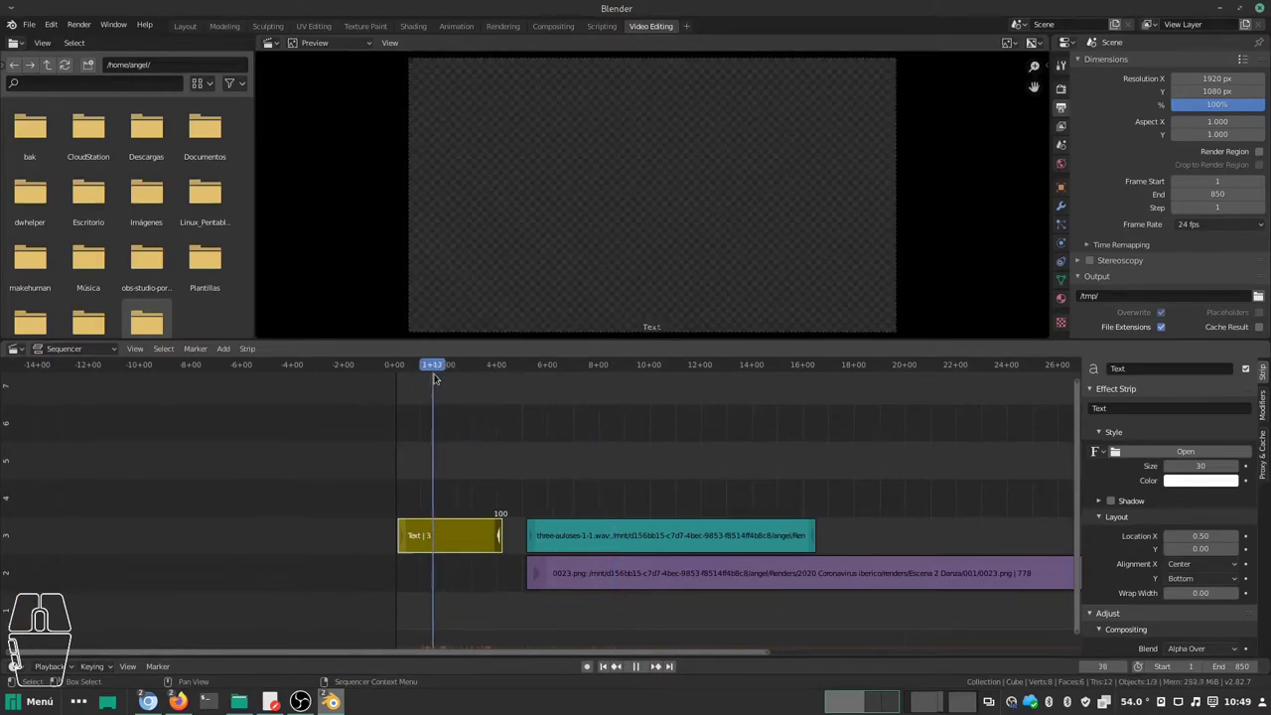
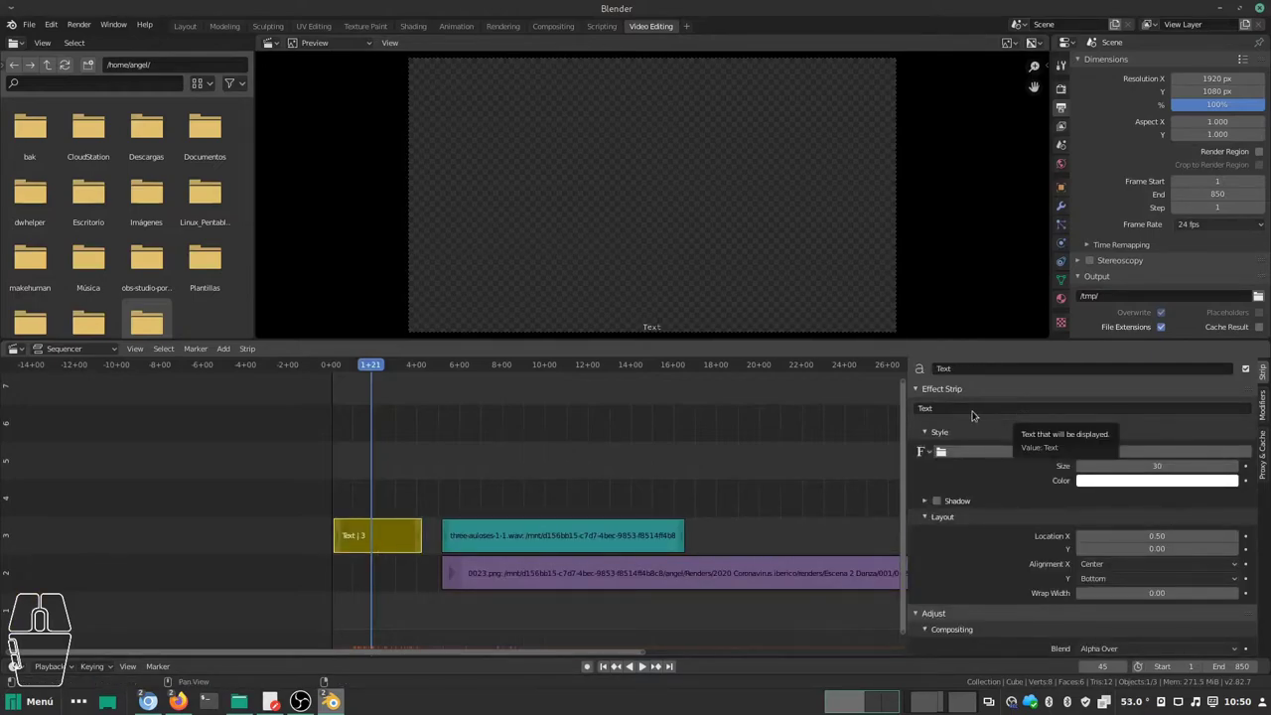
Step: Set the strip's text to 'Título de nuestro proyecto'
{"action": "left_click", "coordinate": [977, 416]}
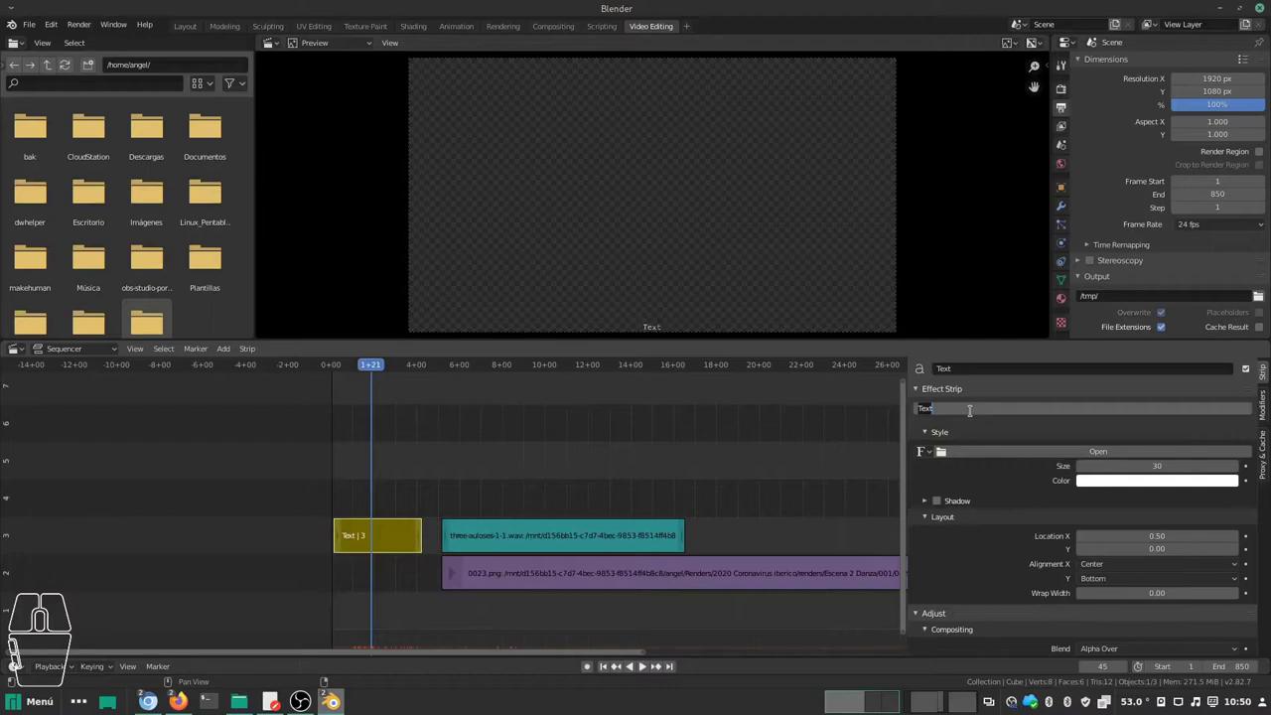
{"action": "key", "text": "shift+t"}
{"action": "key", "text": "t"}
{"action": "key", "text": "u"}
{"action": "key", "text": "l"}
{"action": "key", "text": "o"}
{"action": "key", "text": "space"}
{"action": "key", "text": "d"}
{"action": "key", "text": "e"}
{"action": "key", "text": "space"}
{"action": "key", "text": "d"}
{"action": "key", "text": "BackSpace"}
{"action": "key", "text": "n"}
{"action": "key", "text": "u"}
{"action": "key", "text": "e"}
{"action": "key", "text": "s"}
{"action": "key", "text": "t"}
{"action": "key", "text": "r"}
{"action": "key", "text": "o"}
{"action": "key", "text": "space"}
{"action": "key", "text": "p"}
{"action": "key", "text": "r"}
{"action": "key", "text": "o"}
{"action": "key", "text": "y"}
{"action": "key", "text": "e"}
{"action": "key", "text": "c"}
{"action": "key", "text": "t"}
{"action": "key", "text": "o"}
{"action": "key", "text": "Return"}
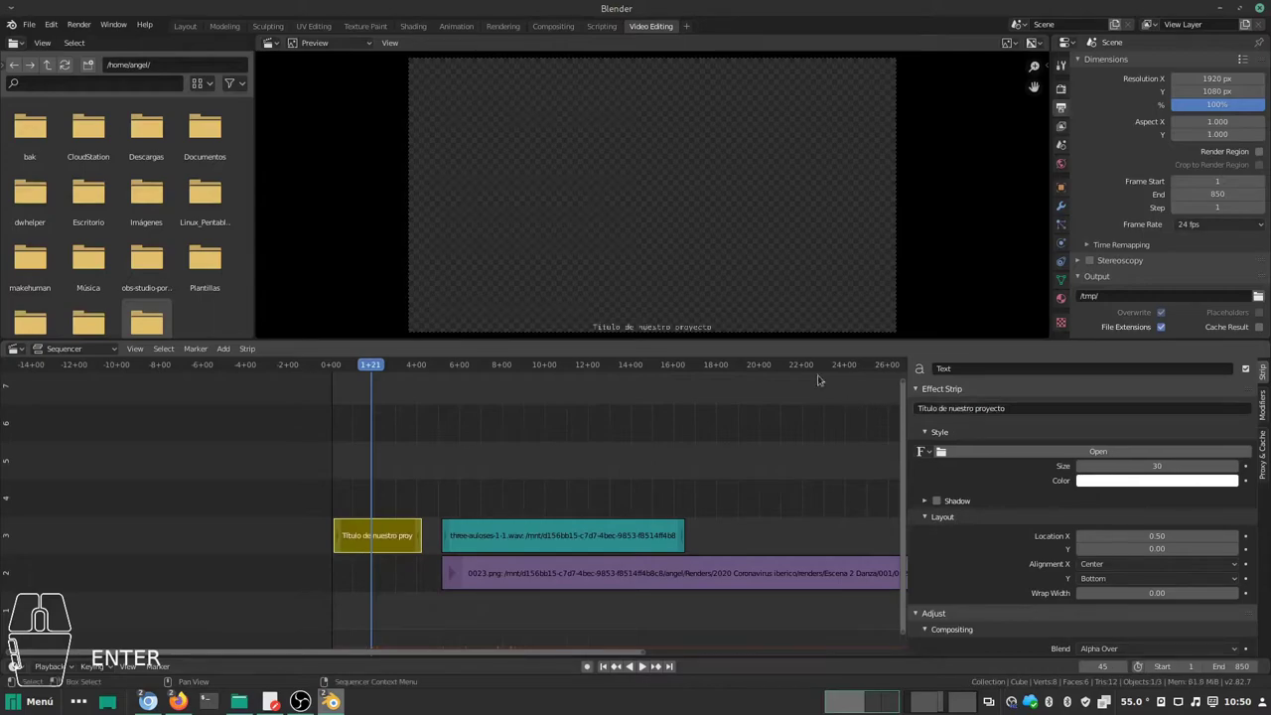
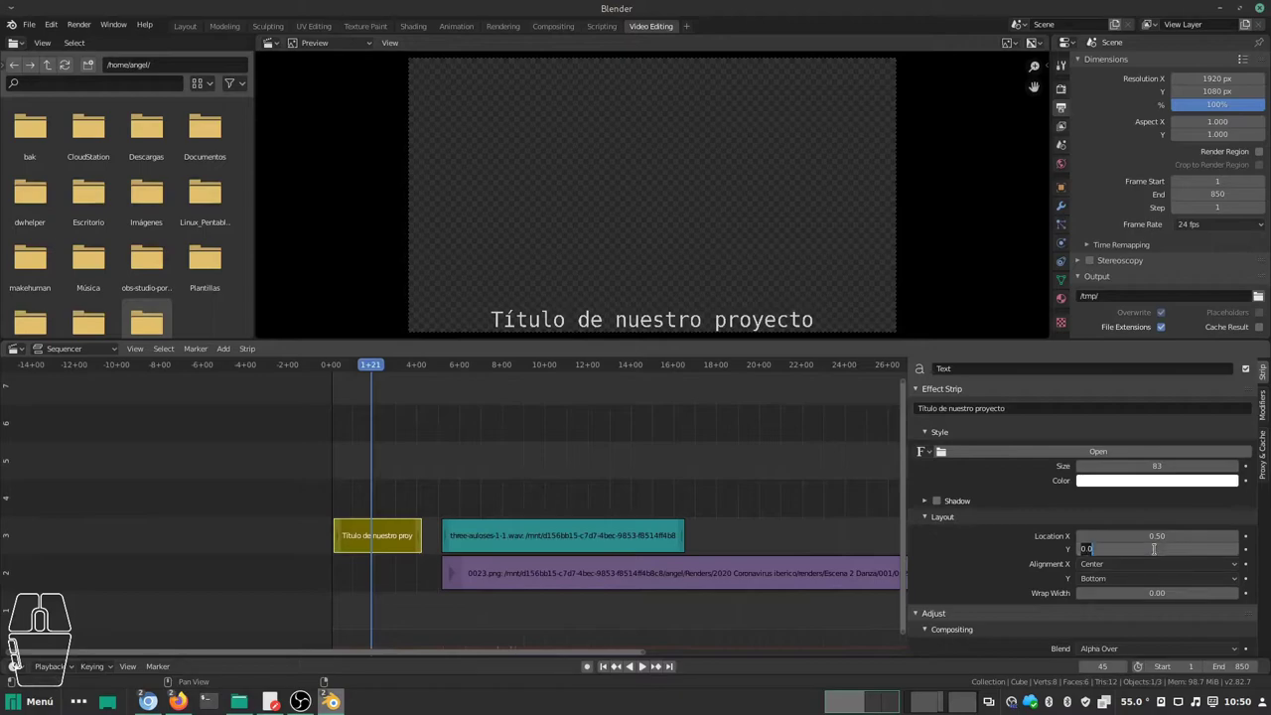
Step: Set the title's Location Y to 0.50 so it sits in the vertical centre
{"action": "key", "text": "KP_0"}
{"action": "key", "text": "KP_5"}
{"action": "key", "text": "Return"}
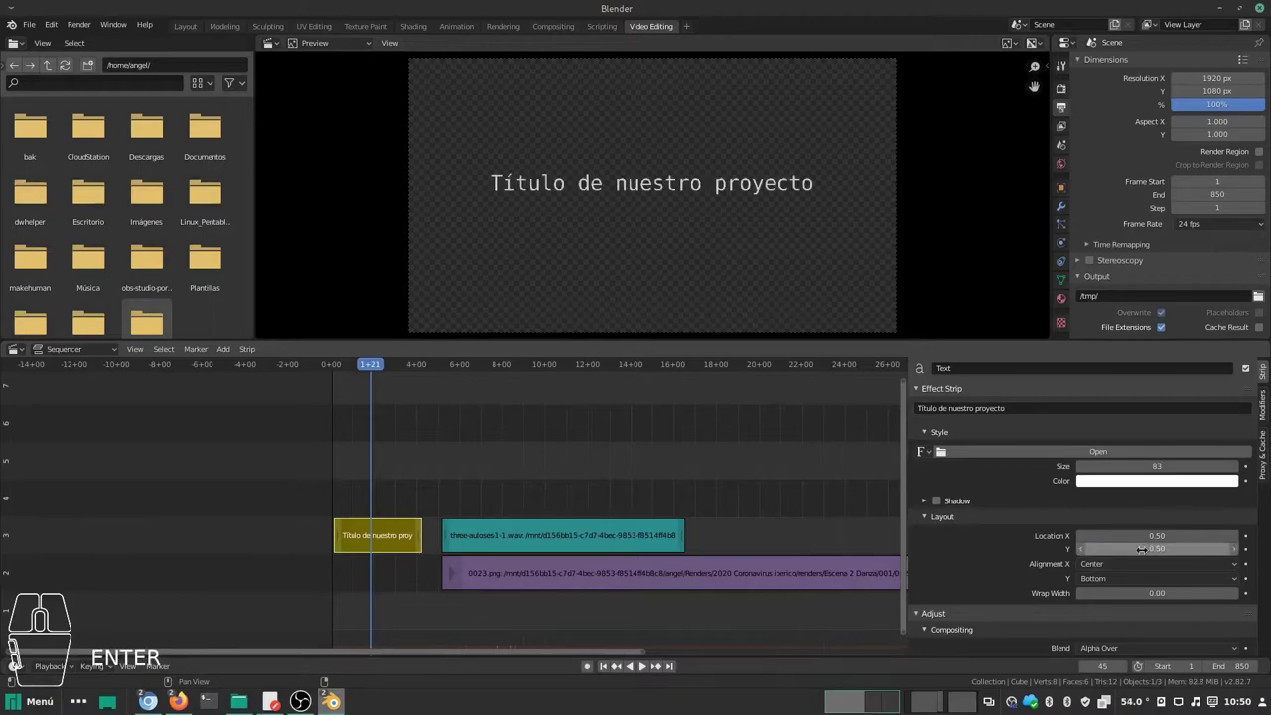
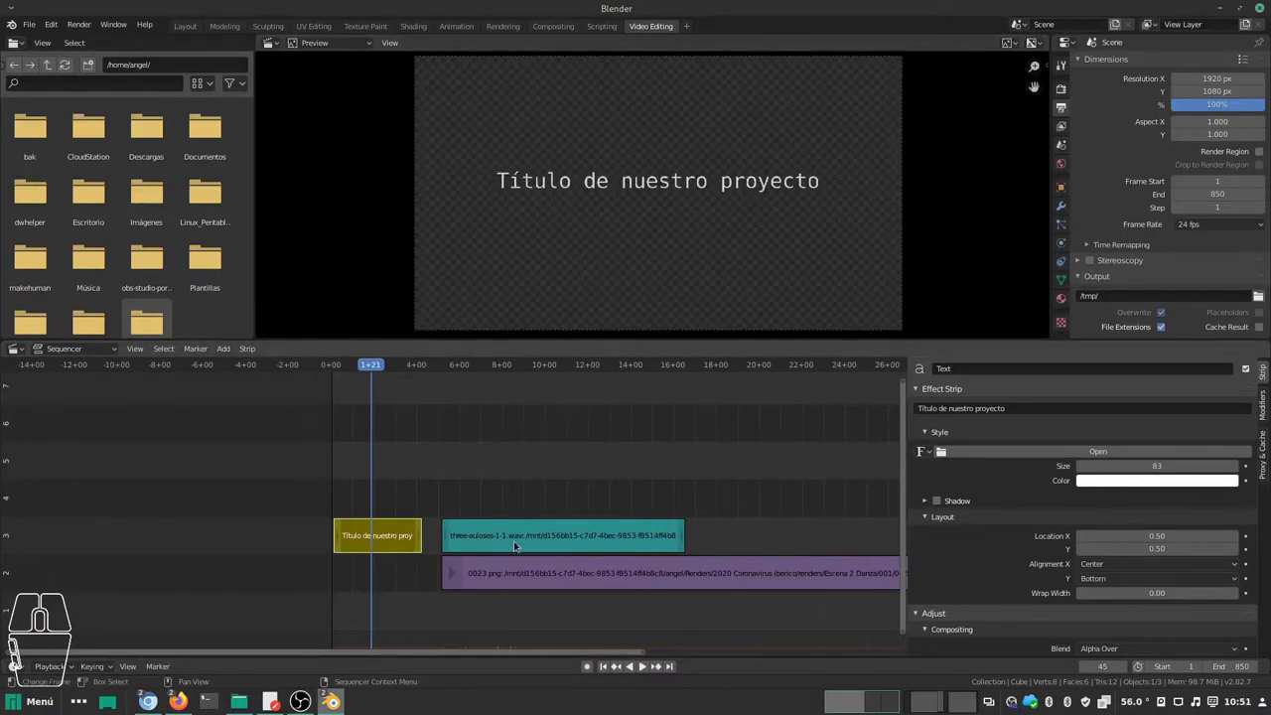
Step: Move the three-auloses music strip straight up to channel 6, above the images
{"action": "left_click", "coordinate": [518, 545]}
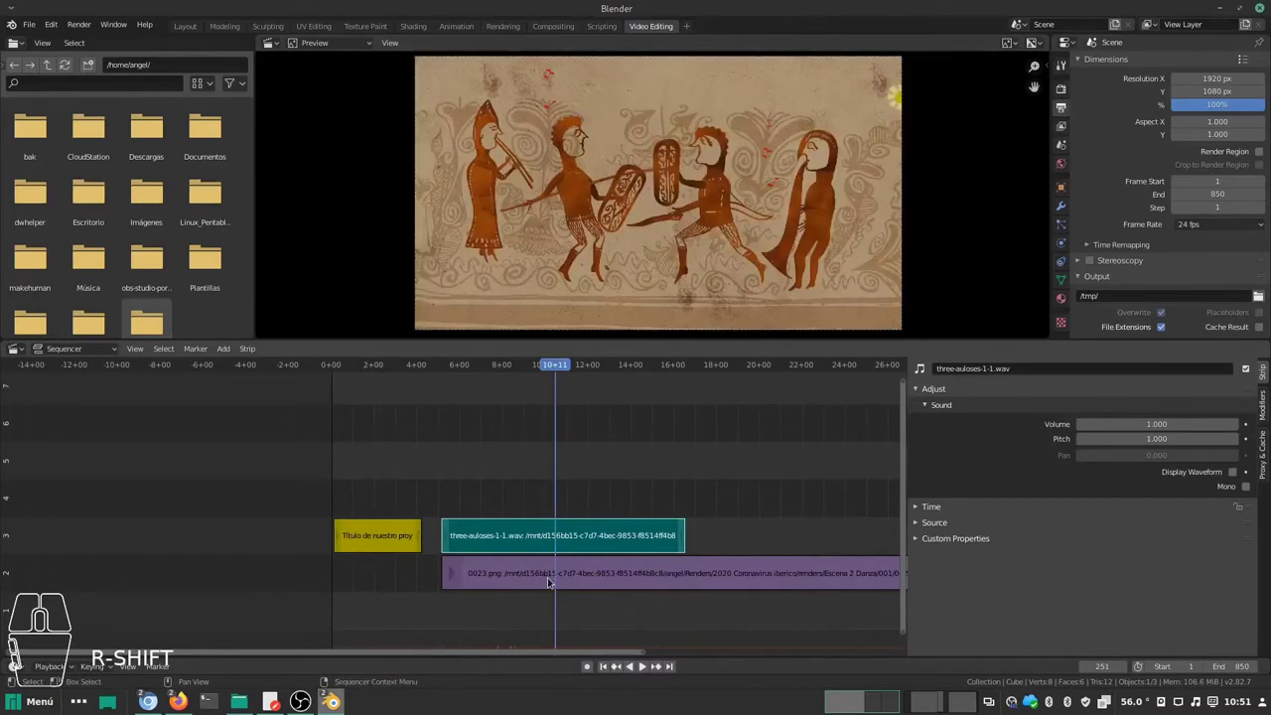
{"action": "left_click", "coordinate": [524, 536]}
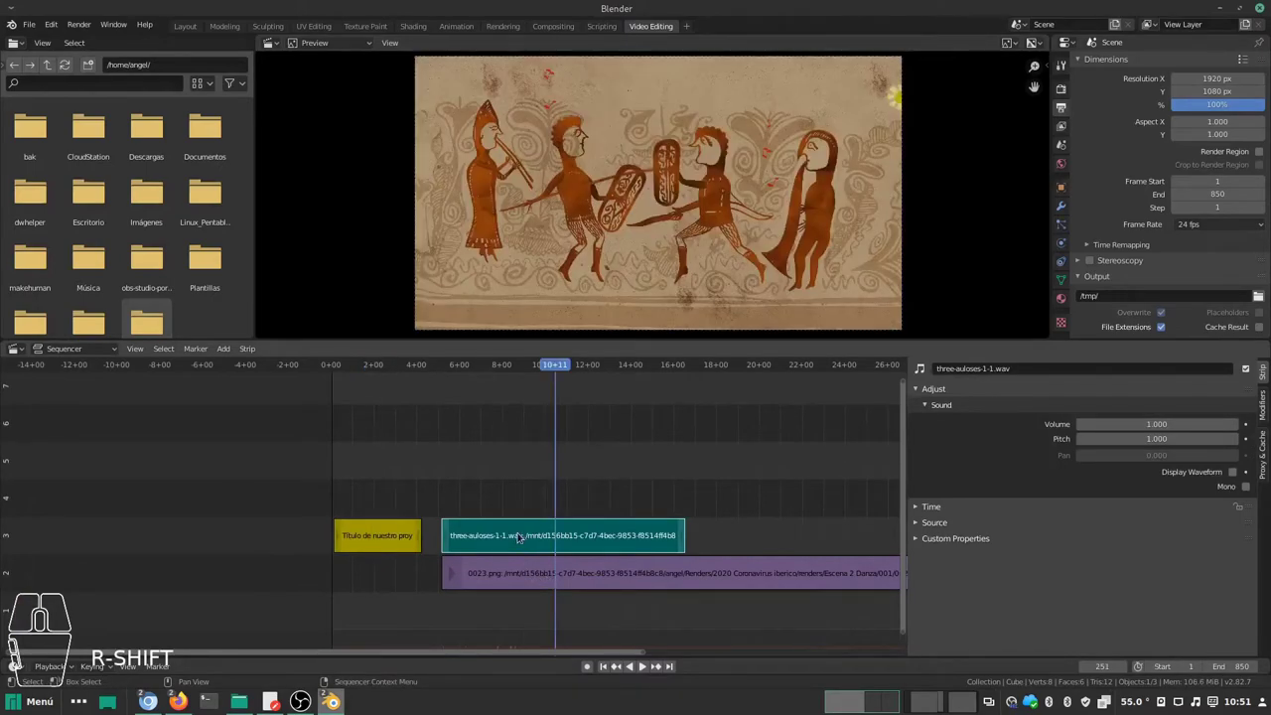
{"action": "key", "text": "g"}
{"action": "key", "text": "y"}
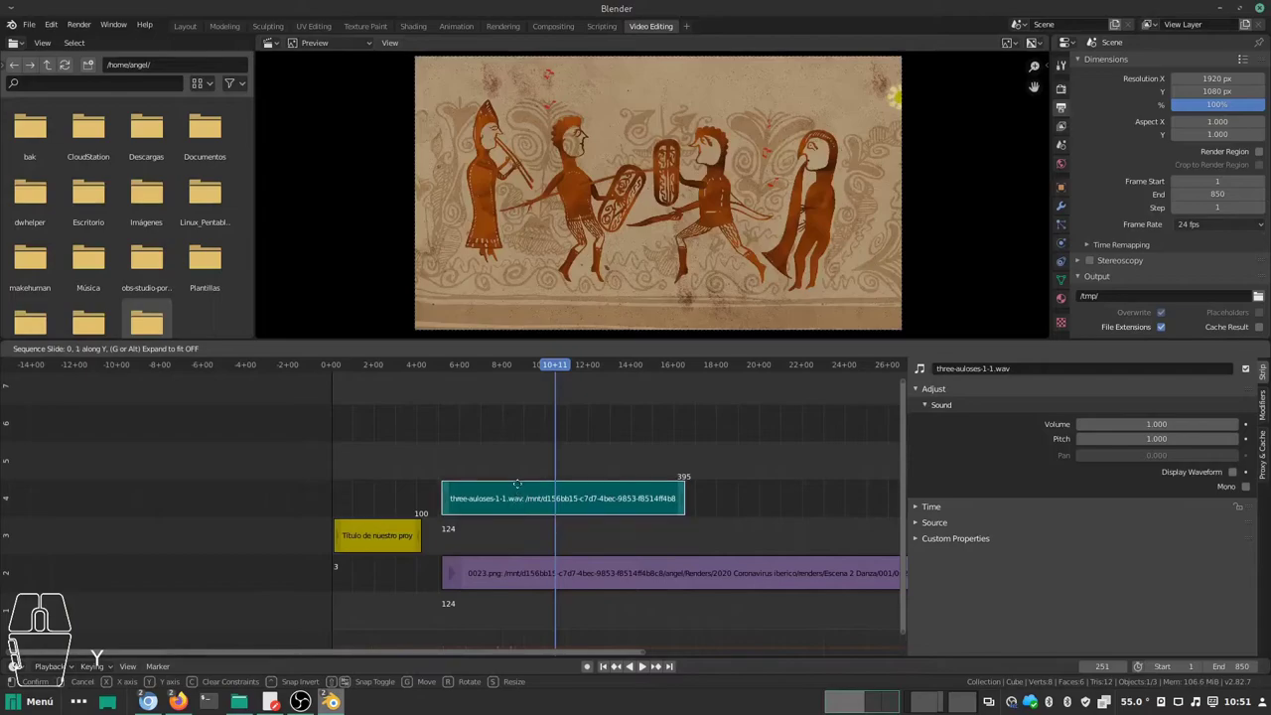
{"action": "left_click", "coordinate": [527, 428]}
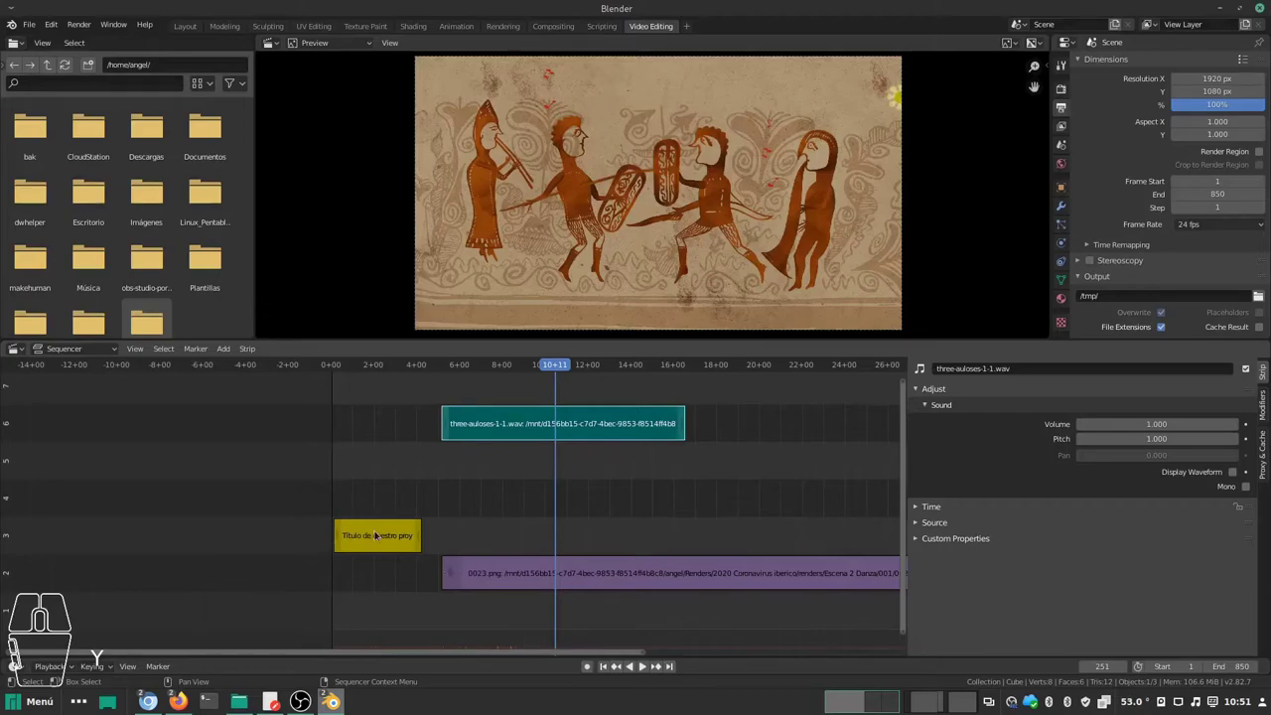
Step: Shift the title text strip's channel and scrub back to the title near frame 56
{"action": "left_click", "coordinate": [371, 540]}
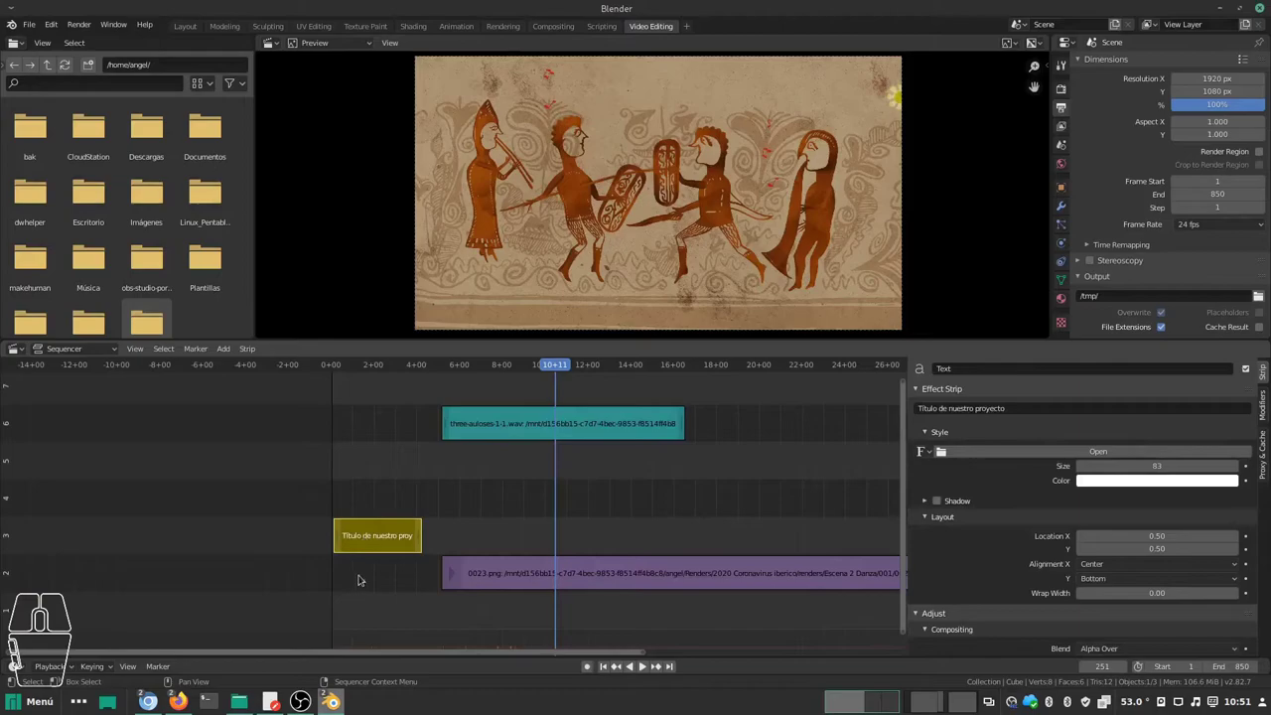
{"action": "key", "text": "g"}
{"action": "key", "text": "y"}
{"action": "left_click", "coordinate": [373, 524]}
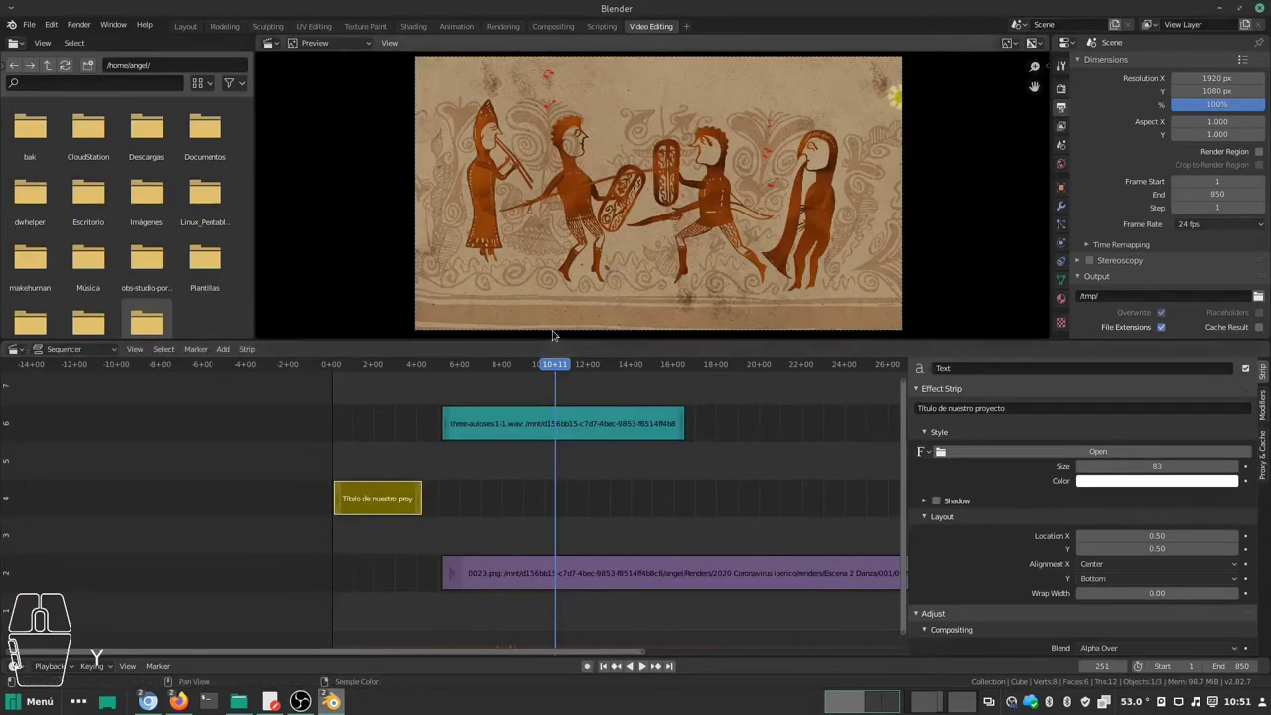
{"action": "left_click_drag", "start_coordinate": [562, 365], "coordinate": [385, 371]}
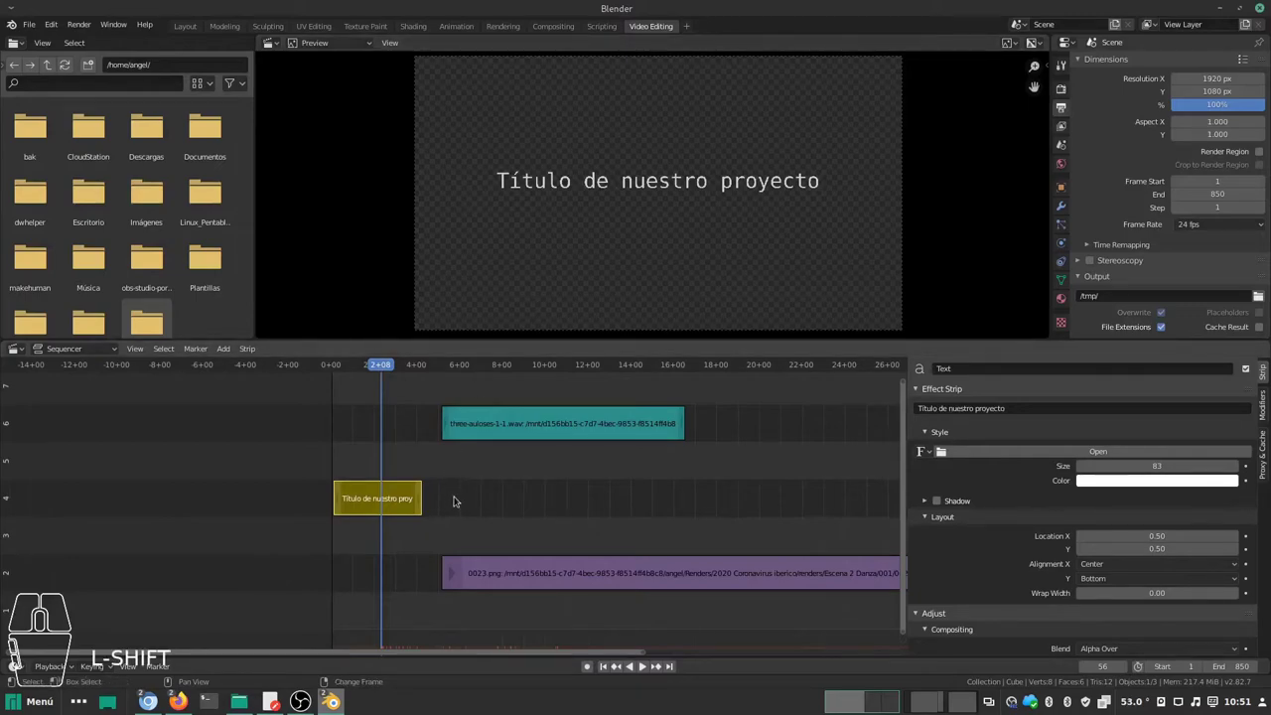
Step: Add a black Color strip and slide it beneath the title text strip
{"action": "key", "text": "a"}
{"action": "left_click", "coordinate": [445, 485]}
{"action": "left_click", "coordinate": [391, 582]}
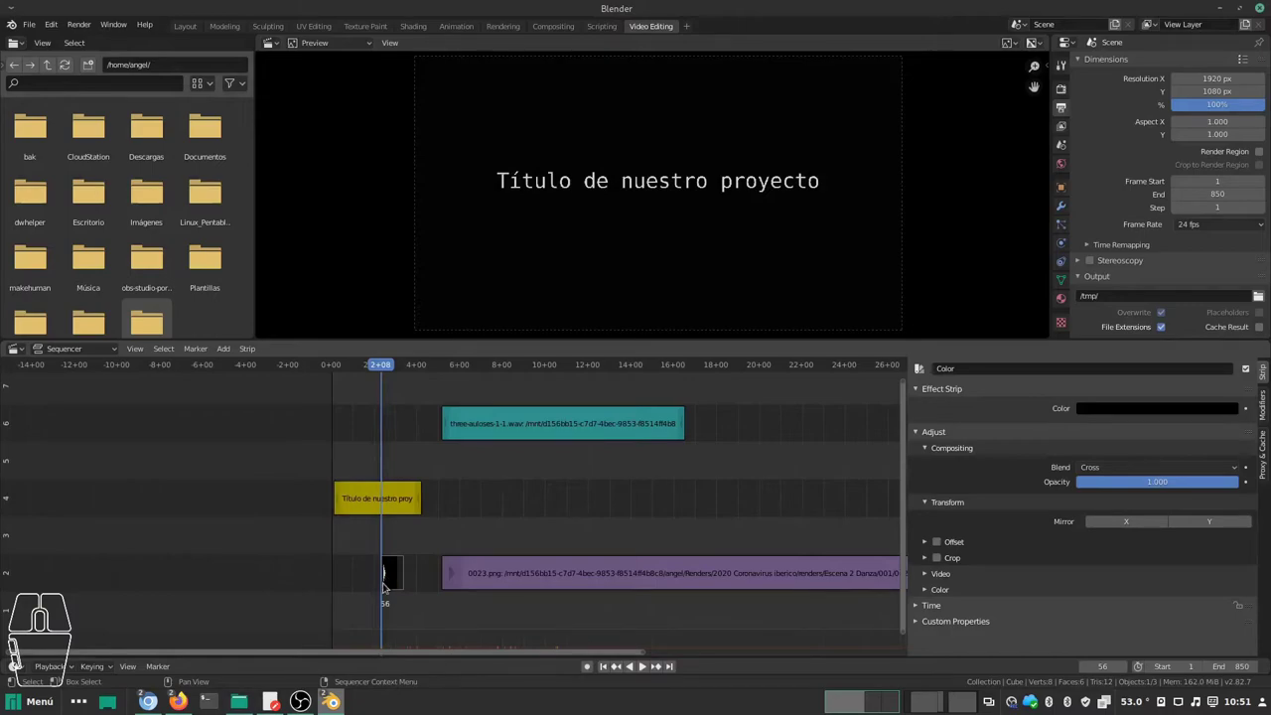
{"action": "left_click", "coordinate": [402, 585]}
{"action": "key", "text": "g"}
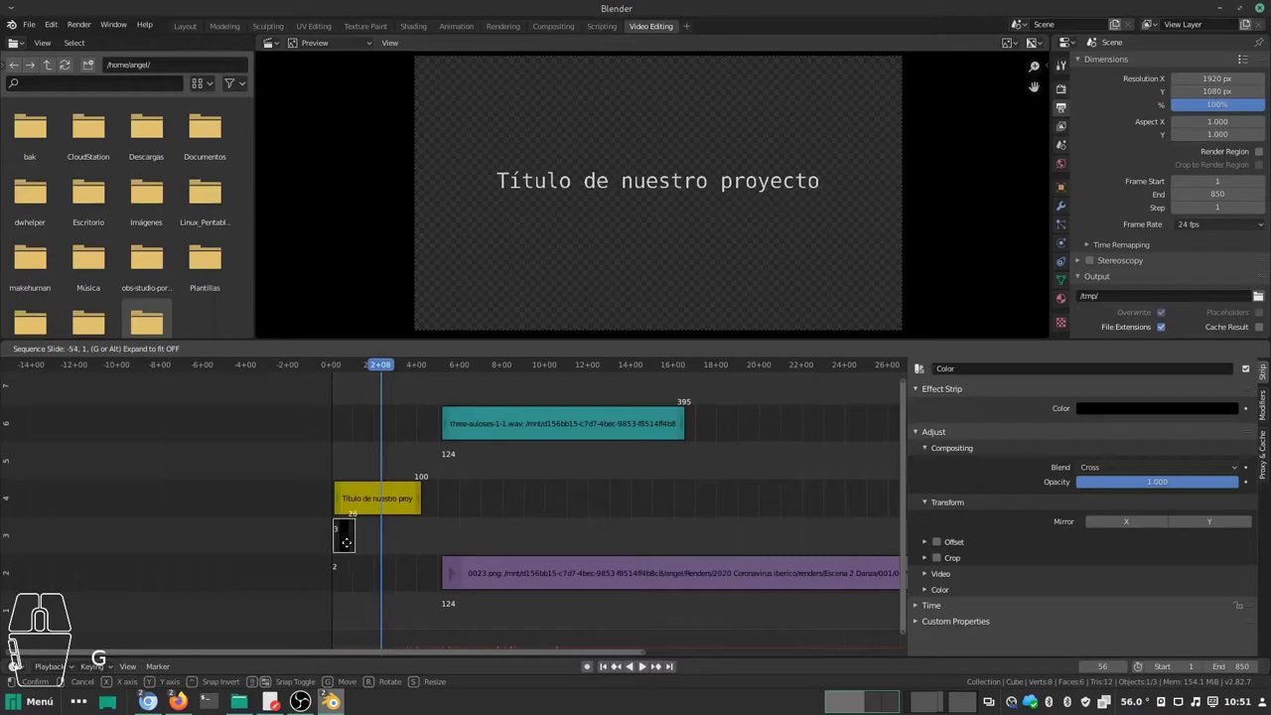
{"action": "left_click", "coordinate": [353, 547]}
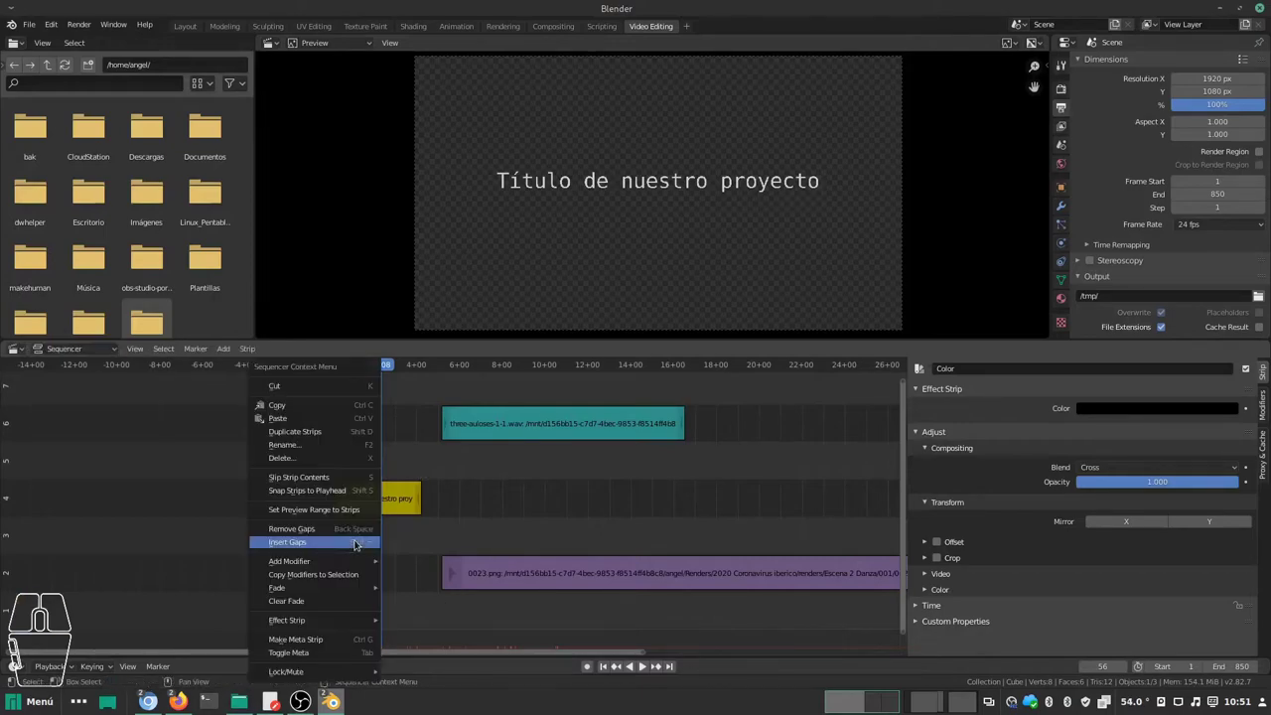
Step: Place the colour strip to end at frame 150 and start stretching the title to match
{"action": "left_click", "coordinate": [485, 545]}
{"action": "left_click", "coordinate": [357, 540]}
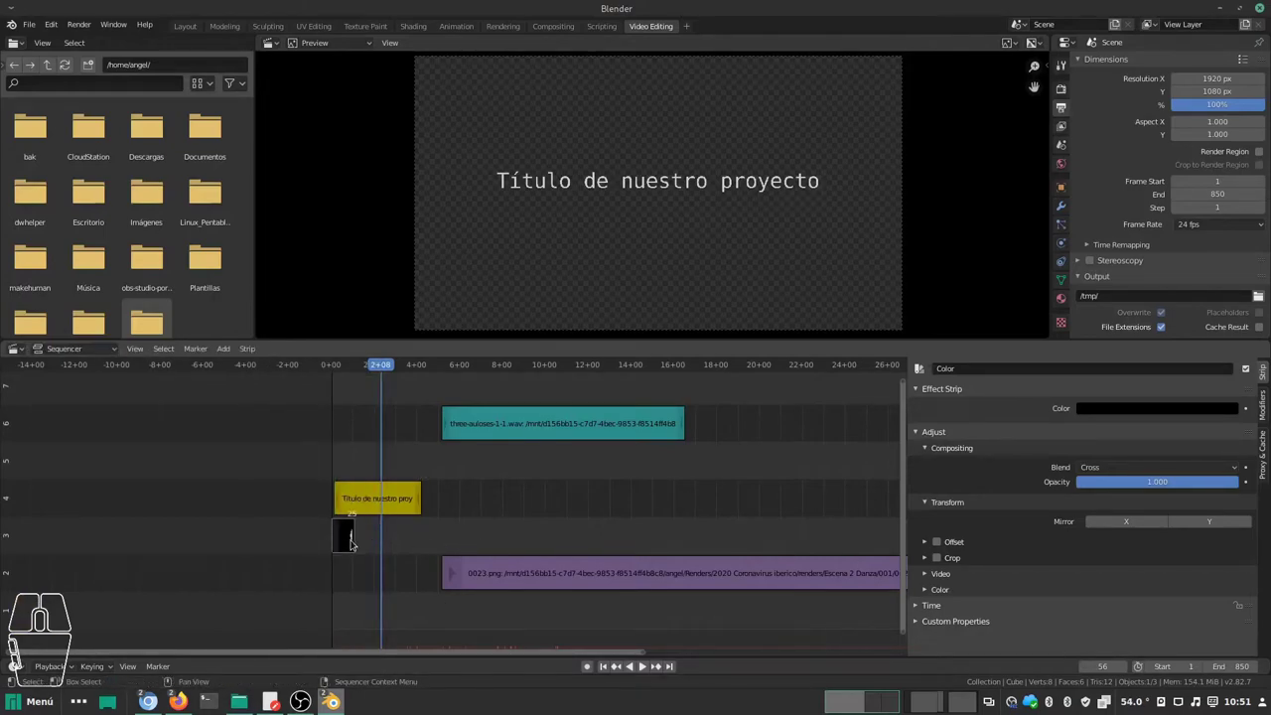
{"action": "key", "text": "g"}
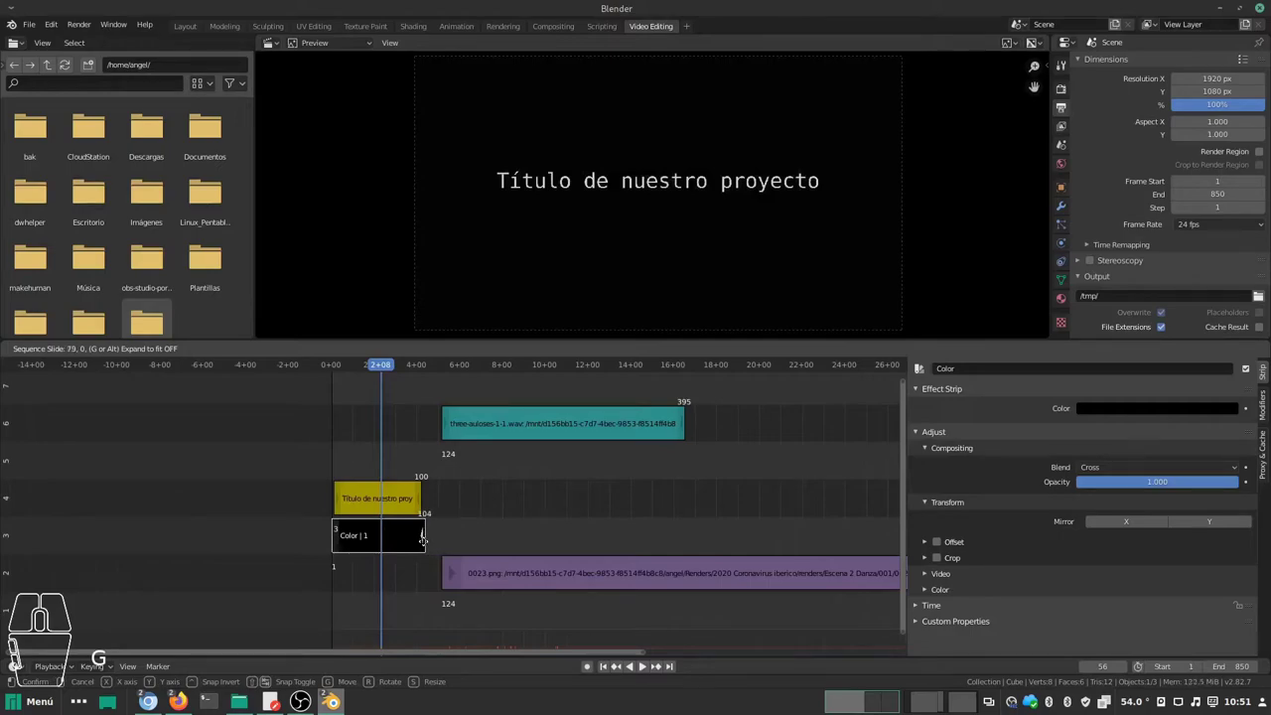
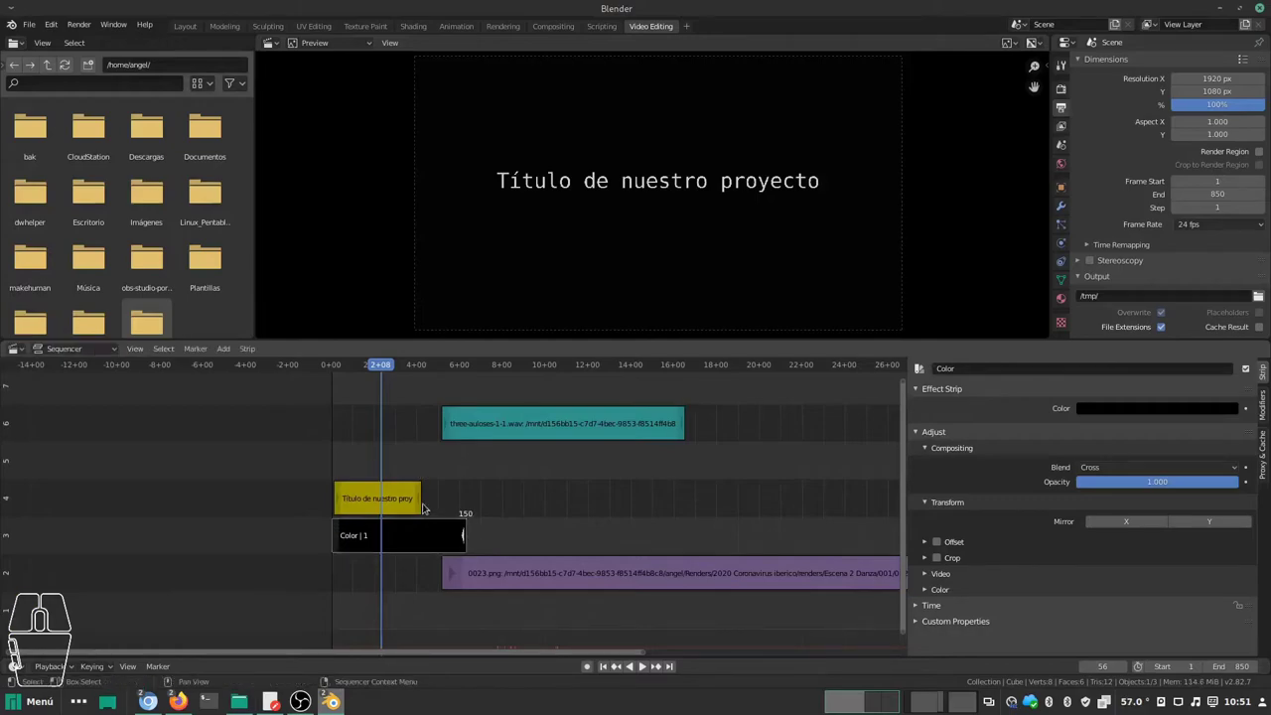
{"action": "left_click", "coordinate": [425, 507]}
{"action": "key", "text": "g"}
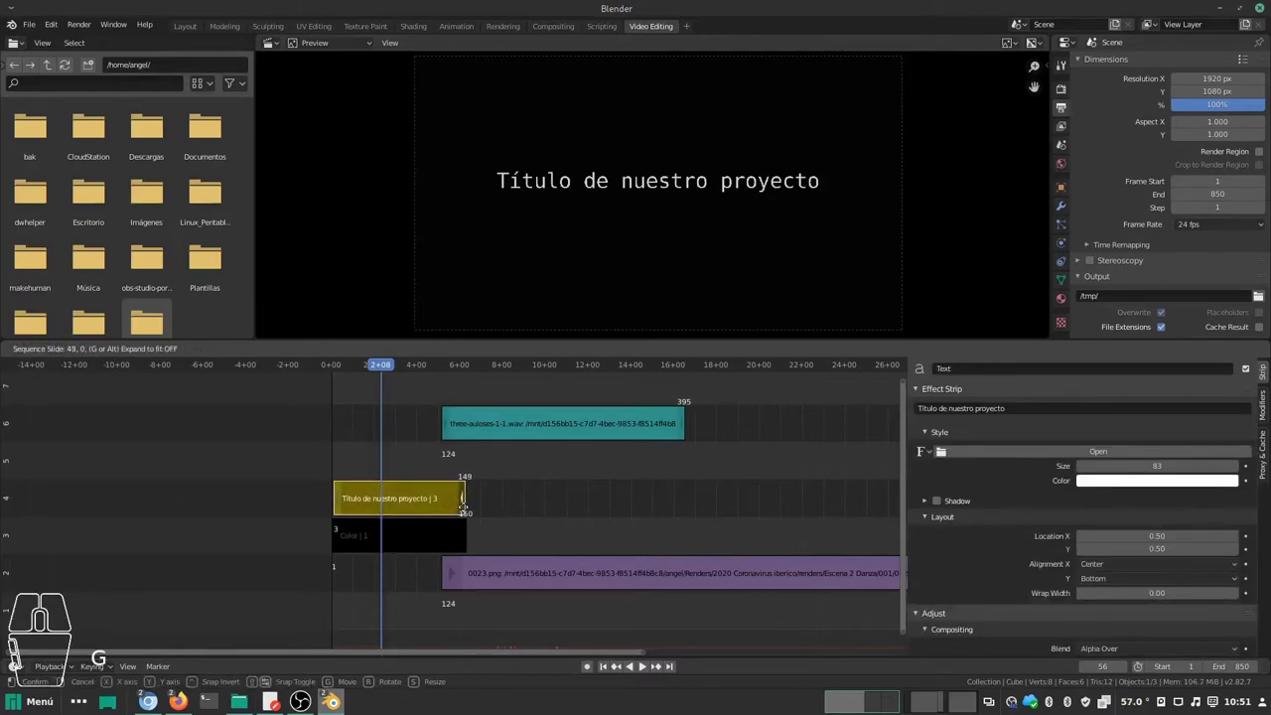
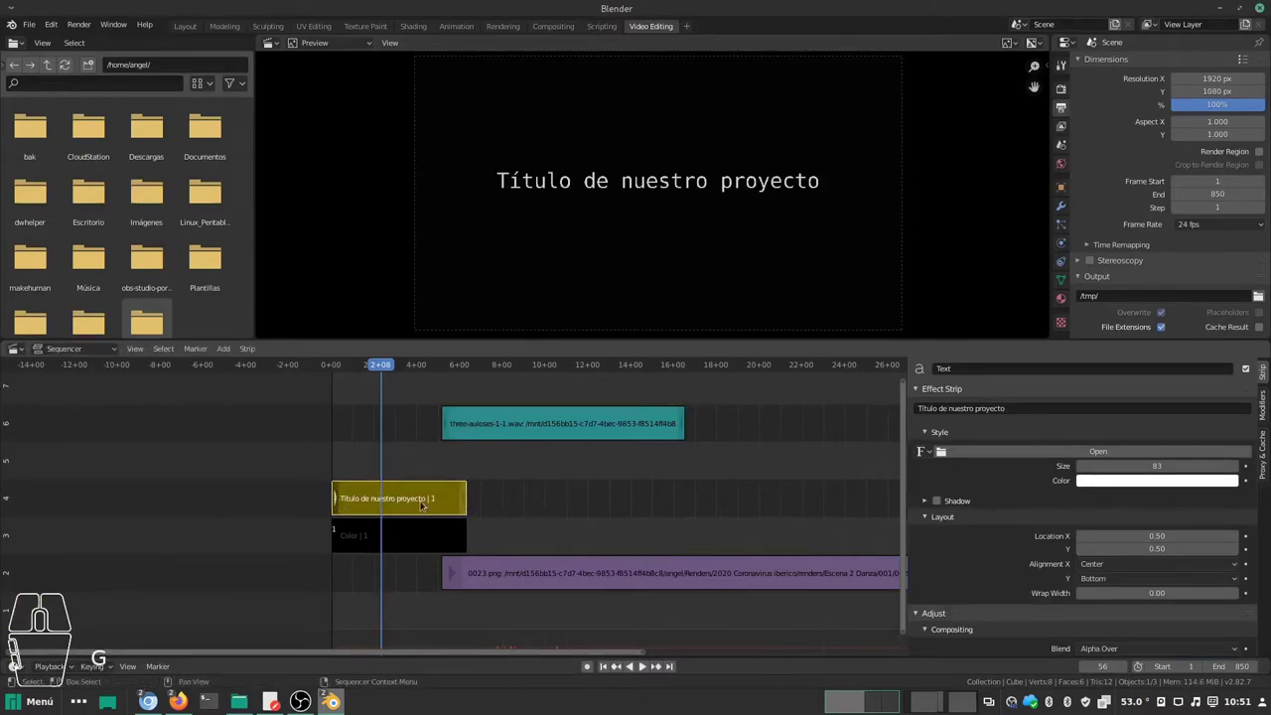
Step: Start the 0023.png image strip at frame 110, then select it together with the title strip
{"action": "left_click", "coordinate": [518, 576]}
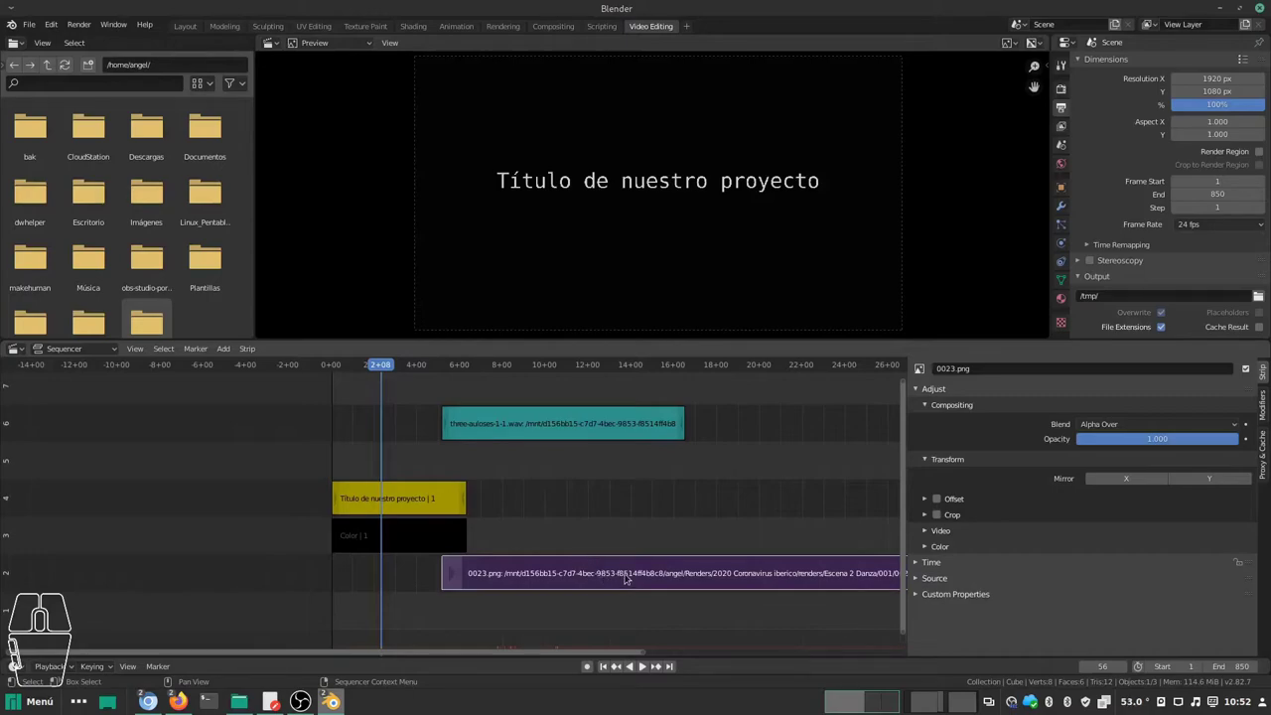
{"action": "key", "text": "g"}
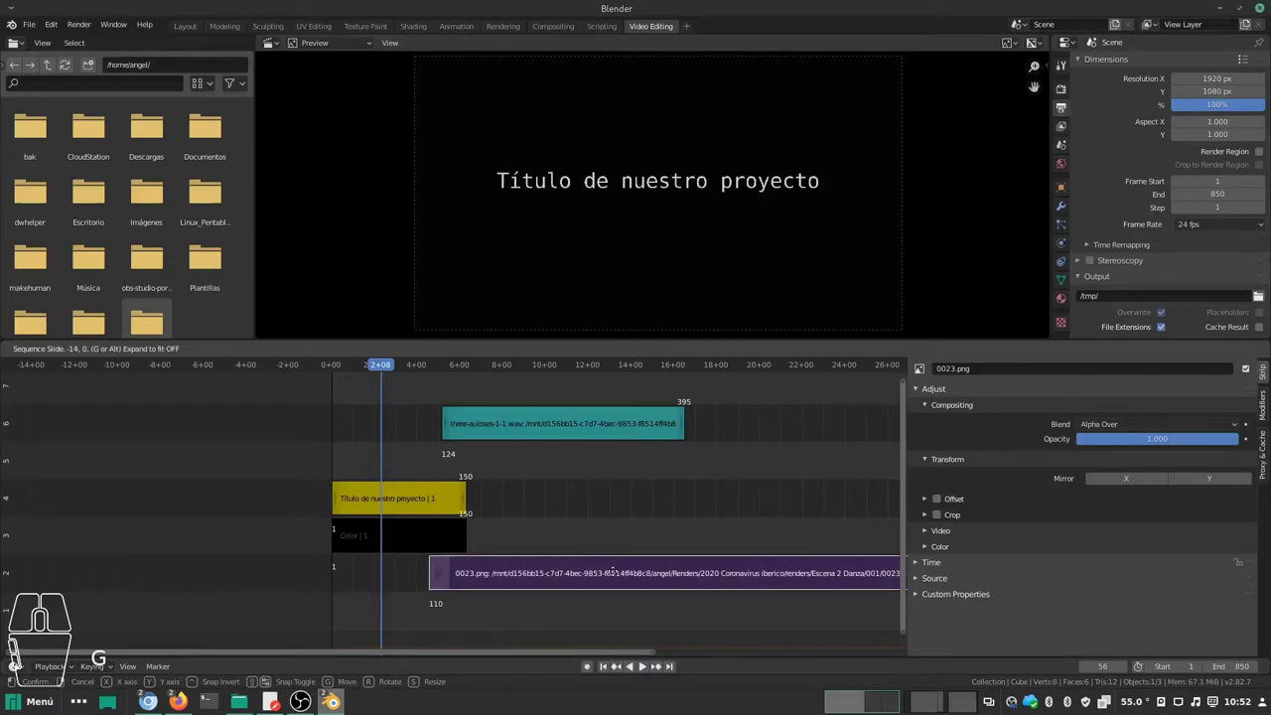
{"action": "left_click", "coordinate": [619, 576]}
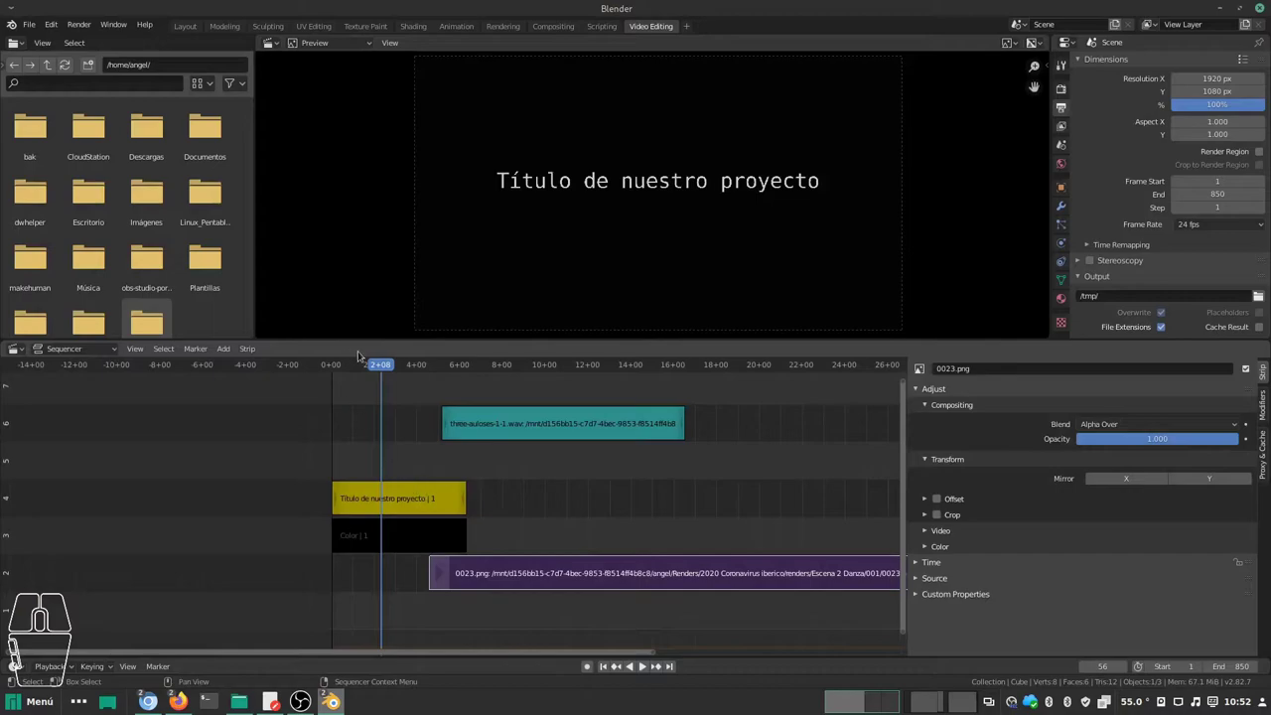
{"action": "left_click", "coordinate": [388, 366]}
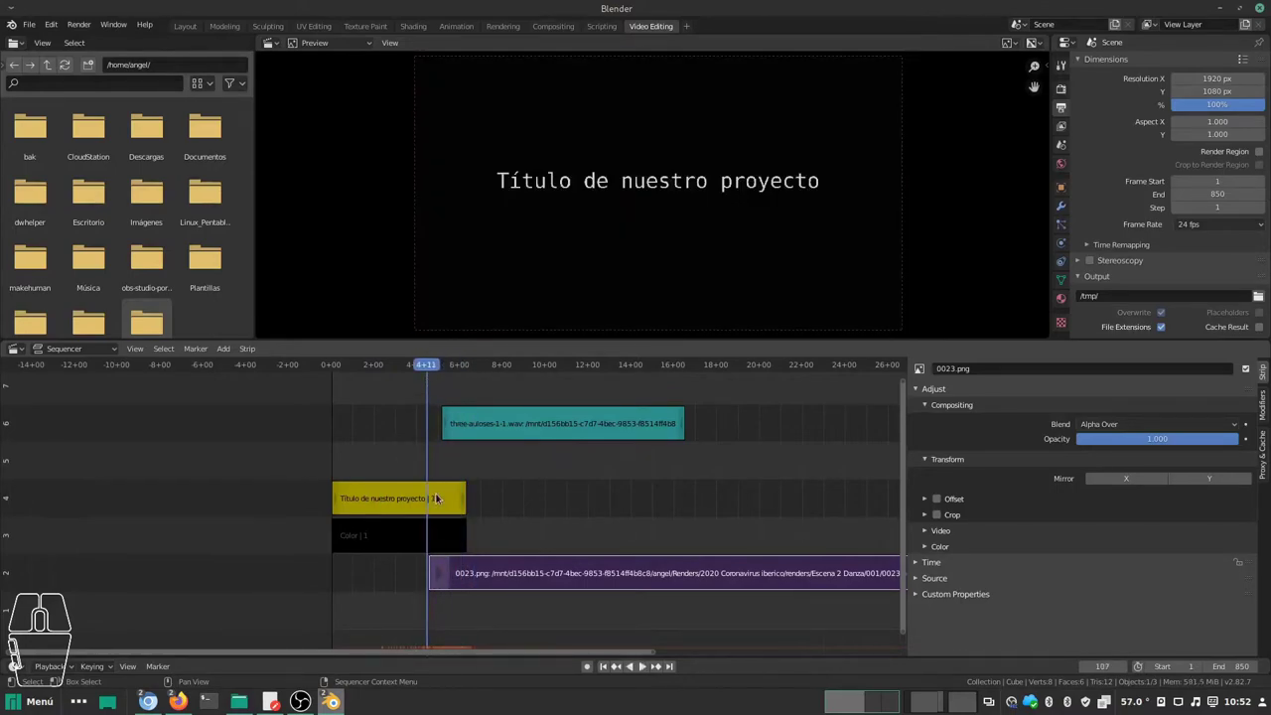
{"action": "left_click", "coordinate": [529, 489]}
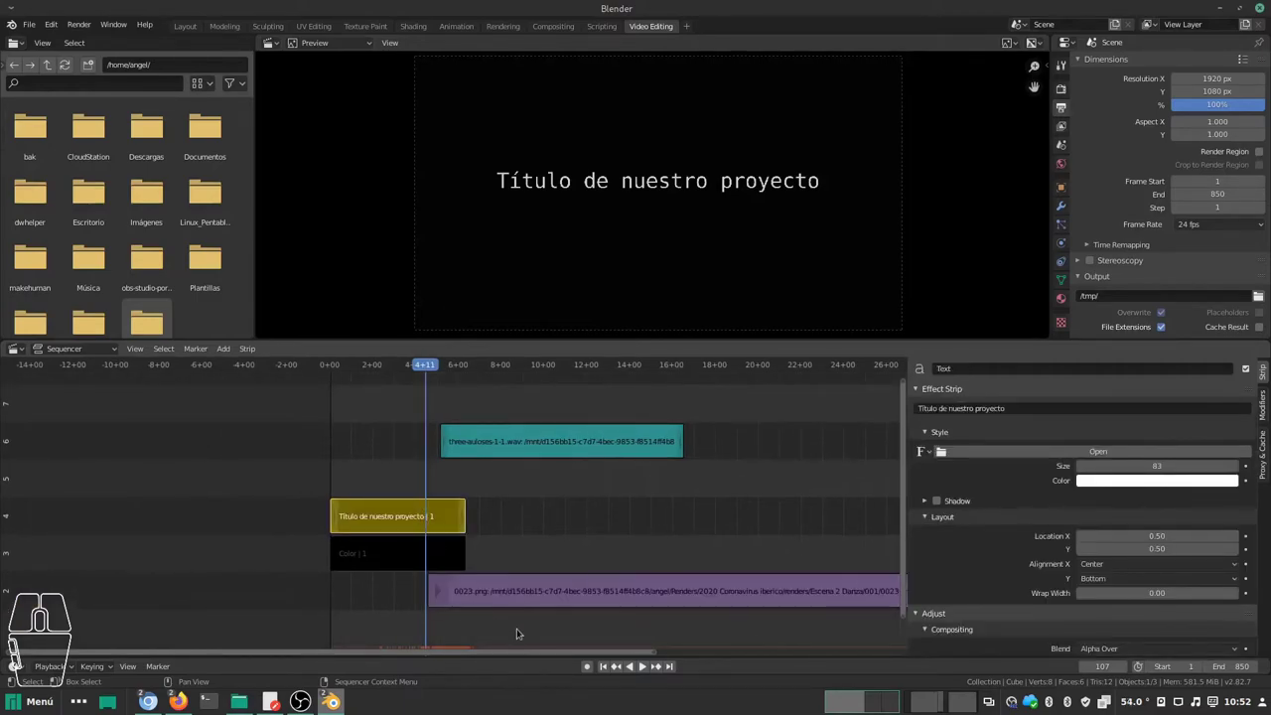
{"action": "left_click", "coordinate": [517, 599]}
Step: Add a Cross transition between title and dance images and scrub through the fade
{"action": "key", "text": "shift+a"}
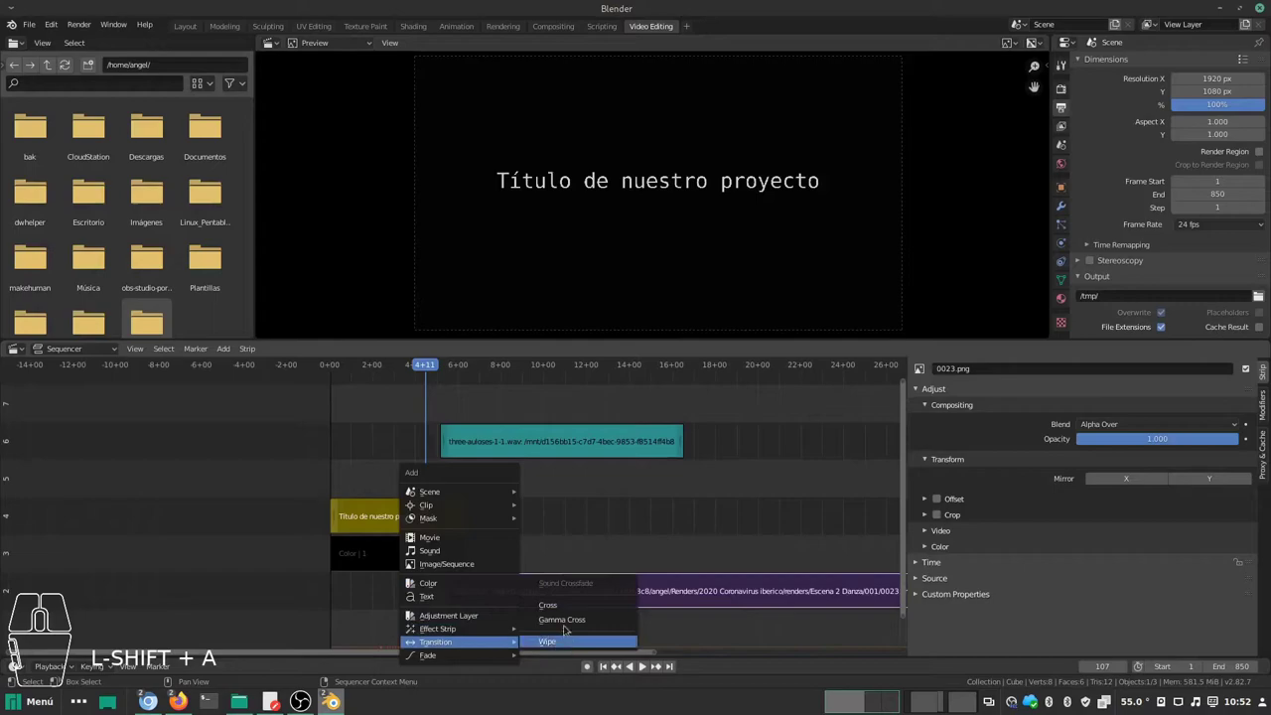
{"action": "left_click", "coordinate": [566, 608]}
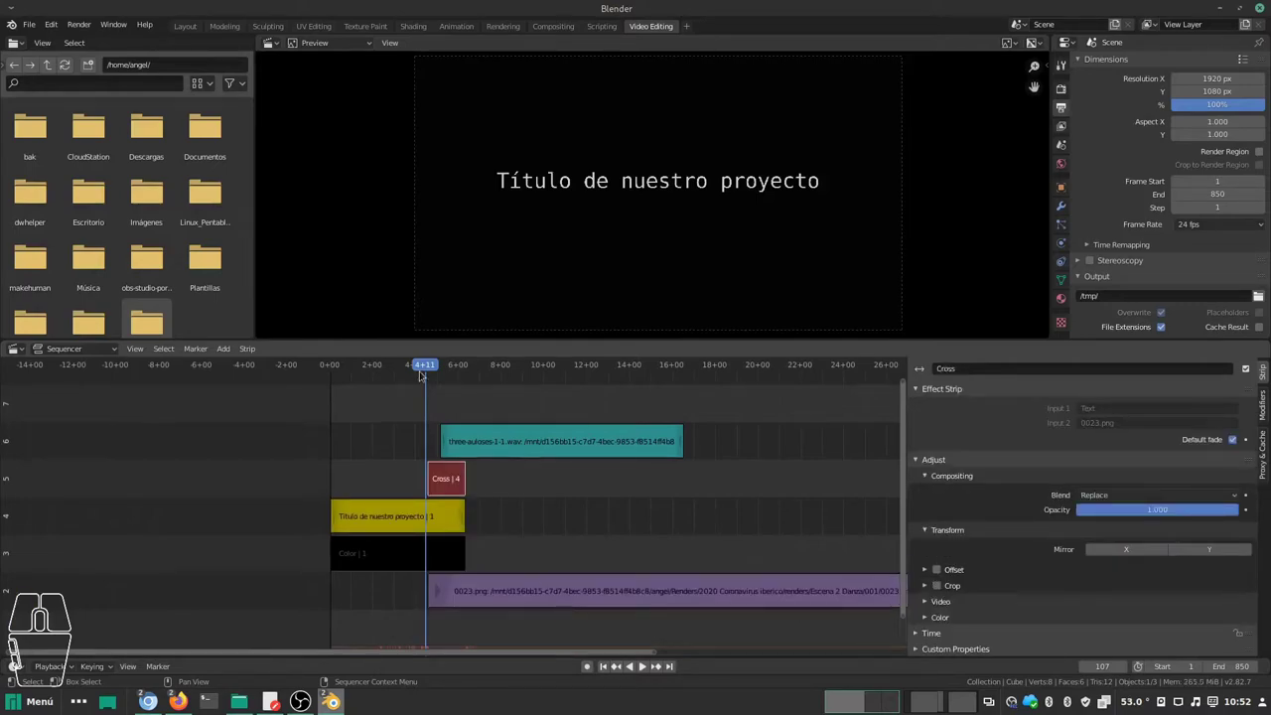
{"action": "left_click_drag", "start_coordinate": [428, 366], "coordinate": [460, 367]}
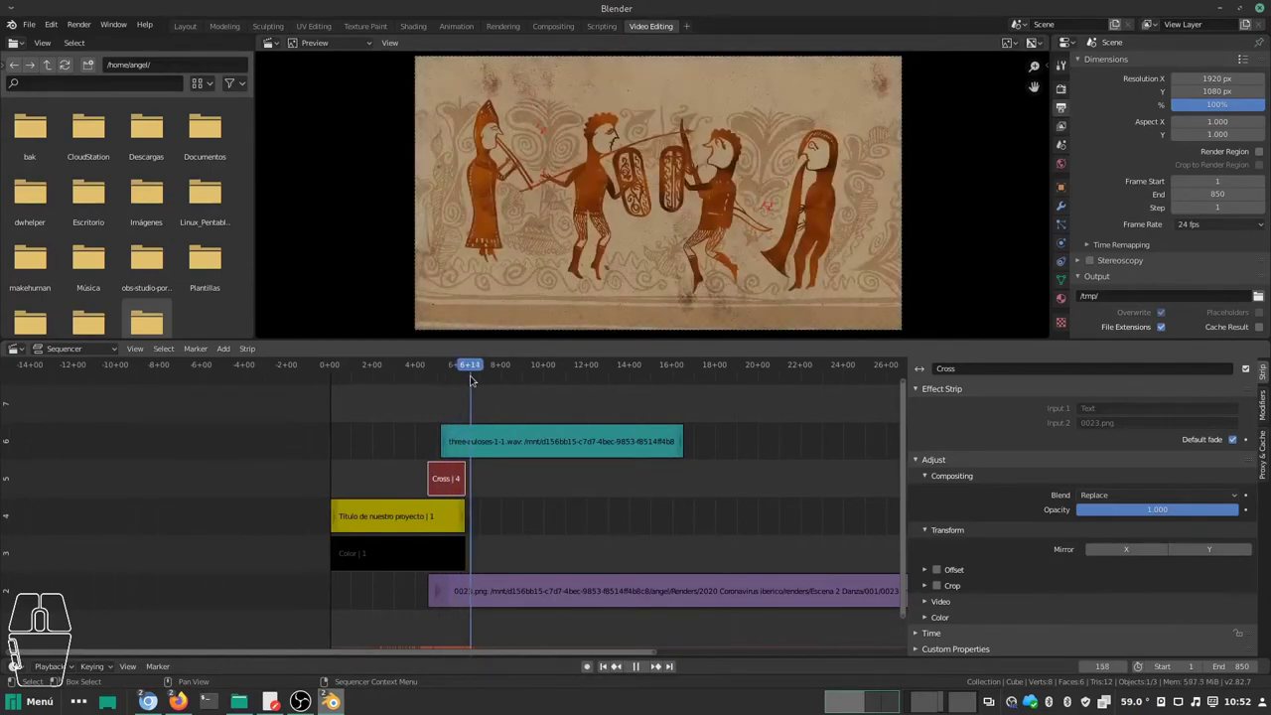
{"action": "left_click_drag", "start_coordinate": [518, 413], "coordinate": [524, 490]}
Step: Move the music strip up to channel 8, scrub to frame 120 and select the Cross strip
{"action": "left_click", "coordinate": [591, 527]}
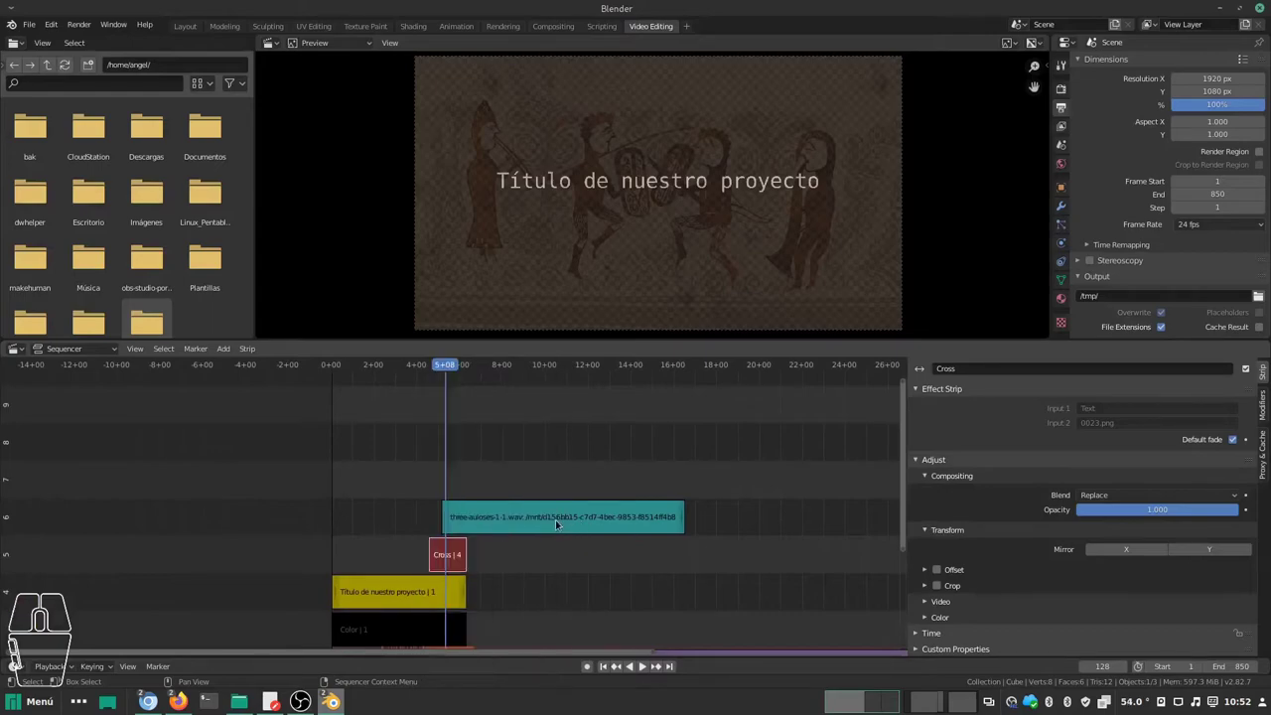
{"action": "key", "text": "g"}
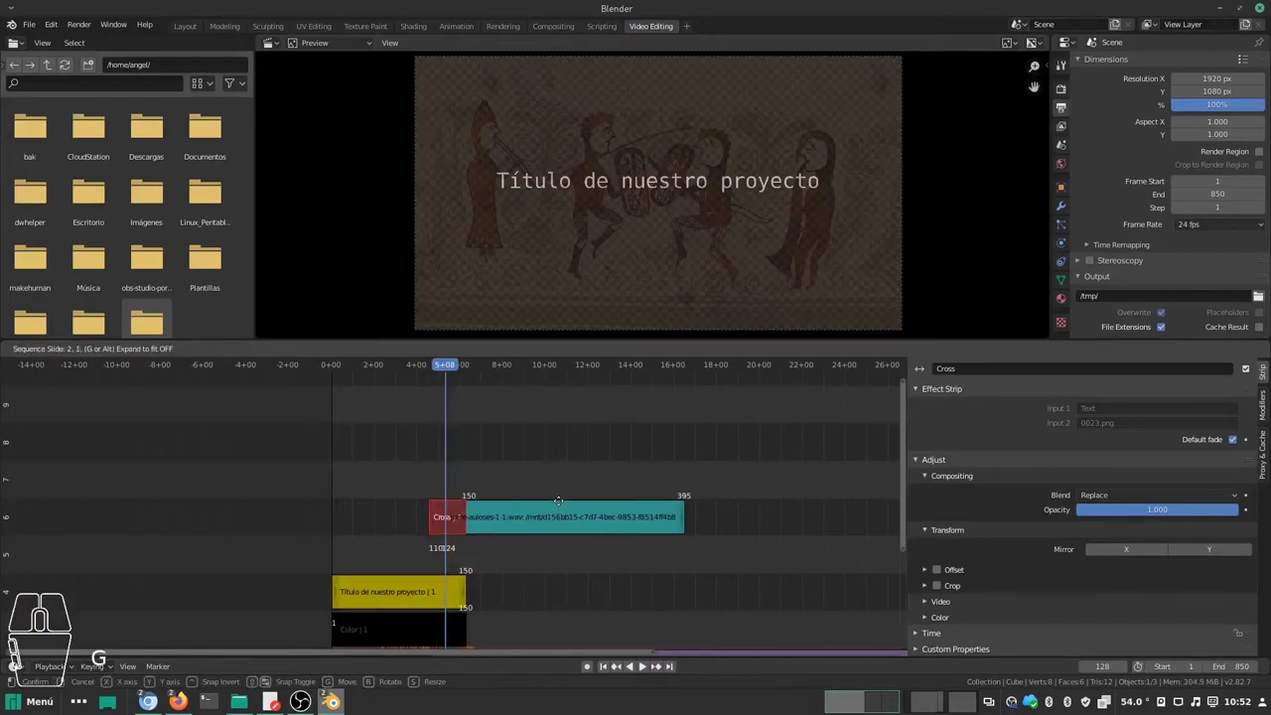
{"action": "key", "text": "Escape"}
{"action": "left_click", "coordinate": [546, 523]}
{"action": "key", "text": "g"}
{"action": "key", "text": "y"}
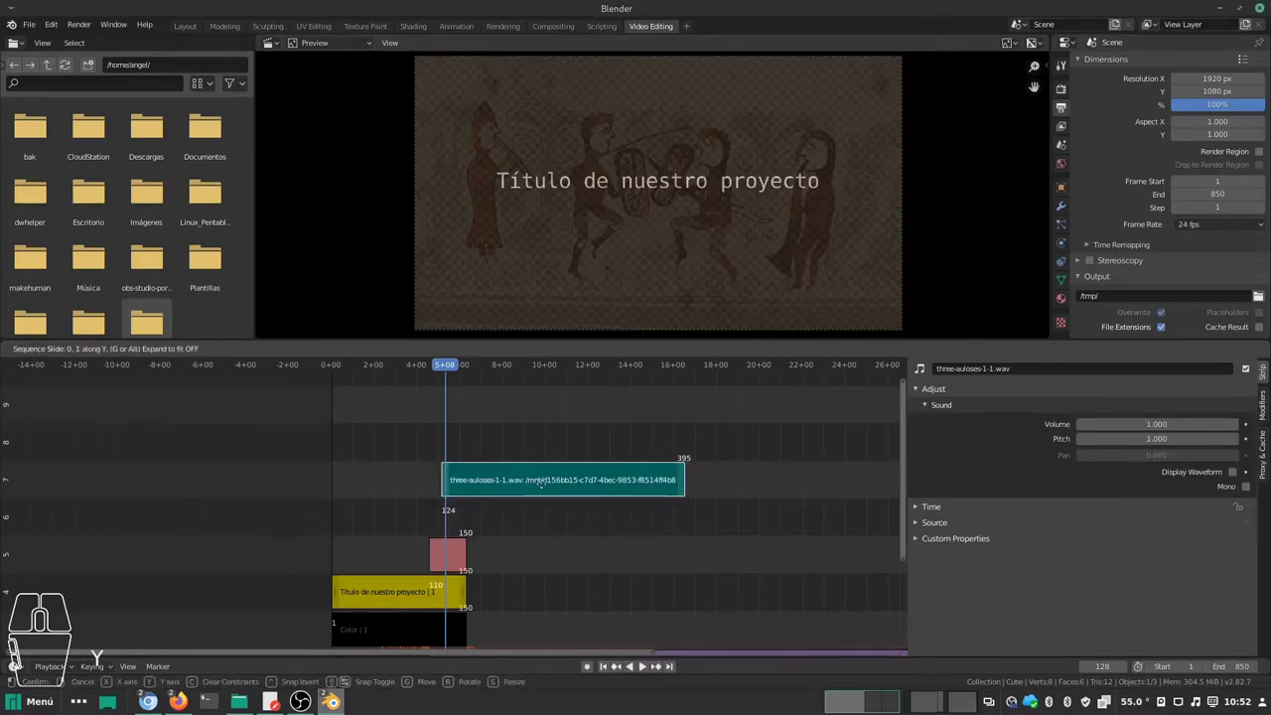
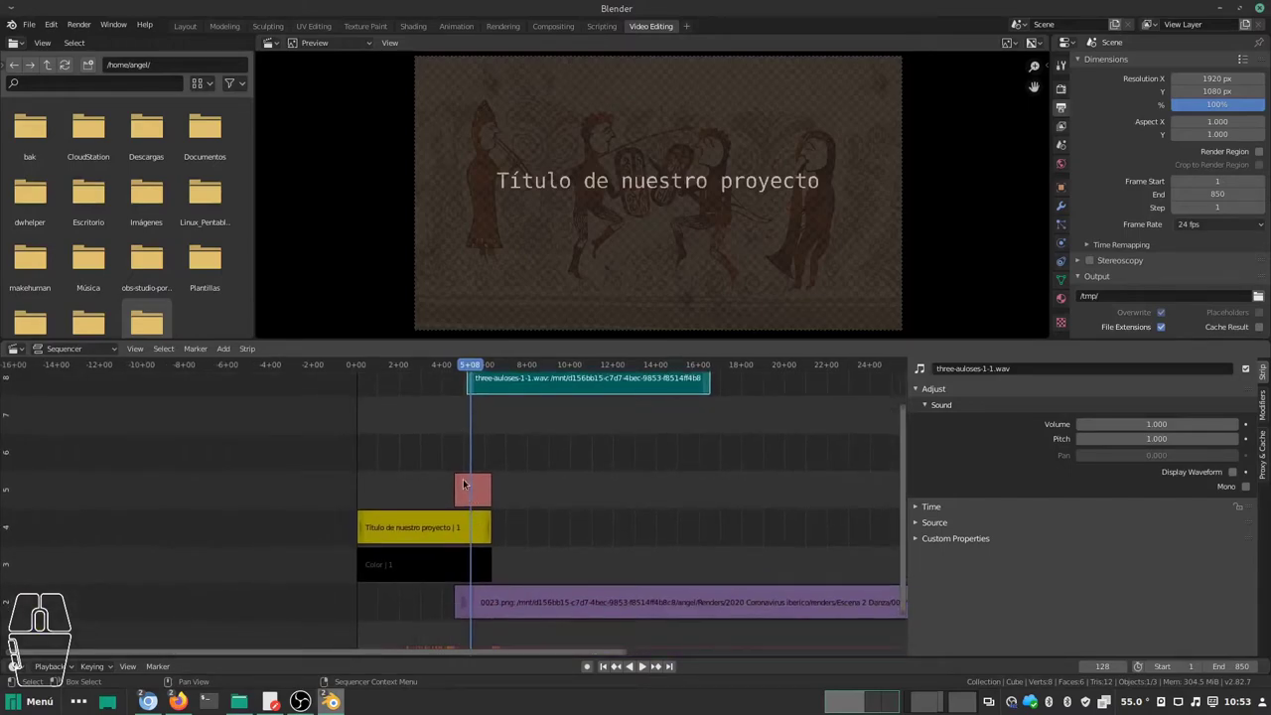
{"action": "left_click", "coordinate": [481, 493]}
{"action": "left_click_drag", "start_coordinate": [471, 369], "coordinate": [478, 377]}
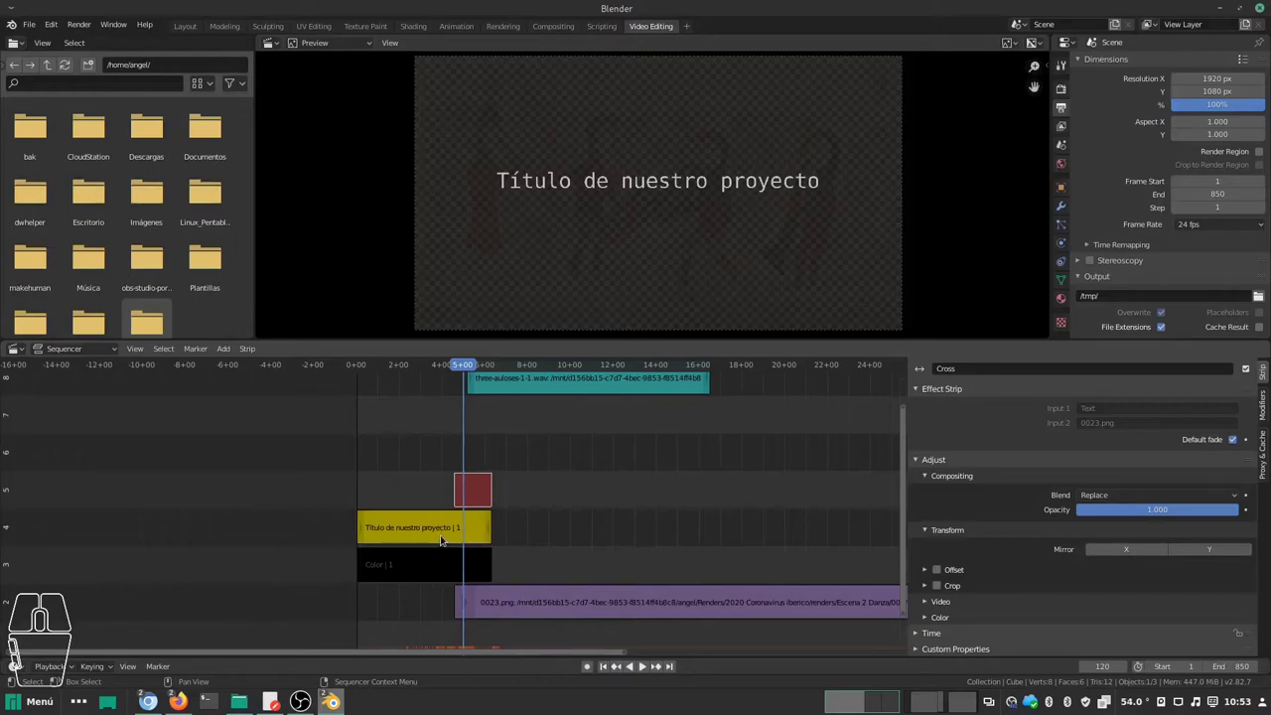
{"action": "left_click", "coordinate": [473, 498]}
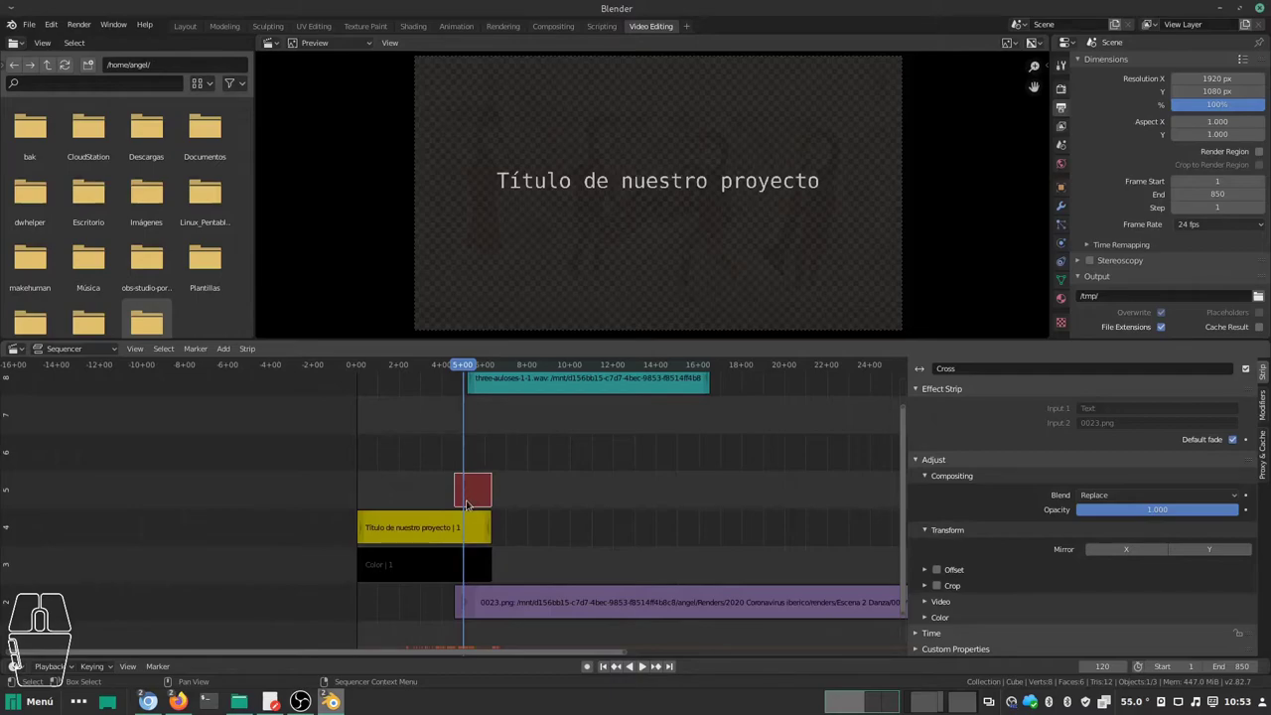
Step: Delete the Cross transition and add an Adjustment Layer strip
{"action": "key", "text": "x"}
{"action": "left_click", "coordinate": [471, 505]}
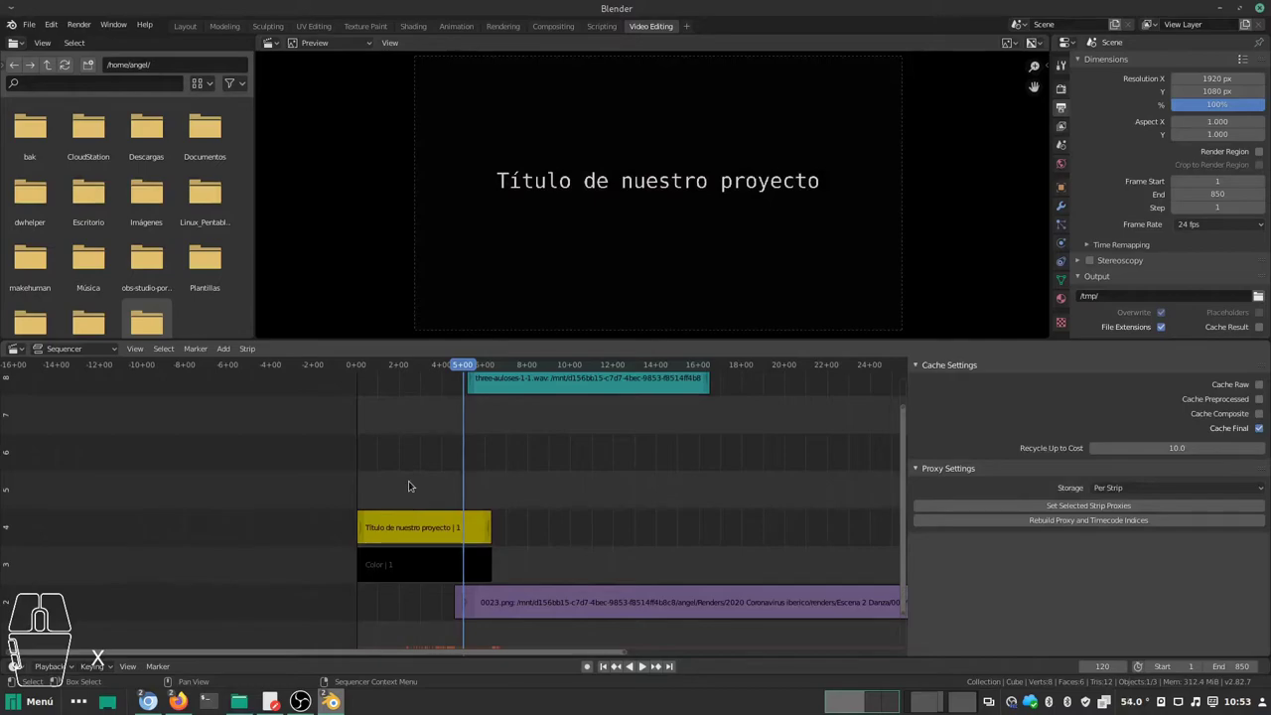
{"action": "key", "text": "shift+a"}
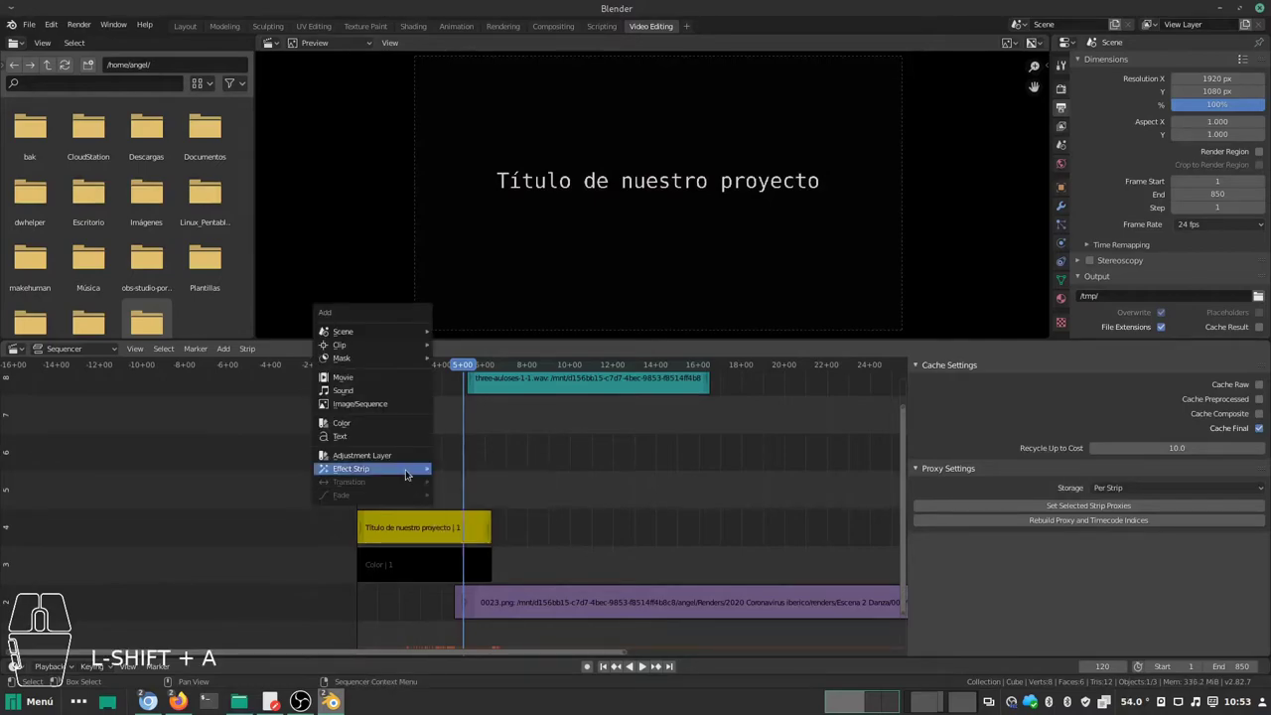
{"action": "left_click", "coordinate": [405, 456]}
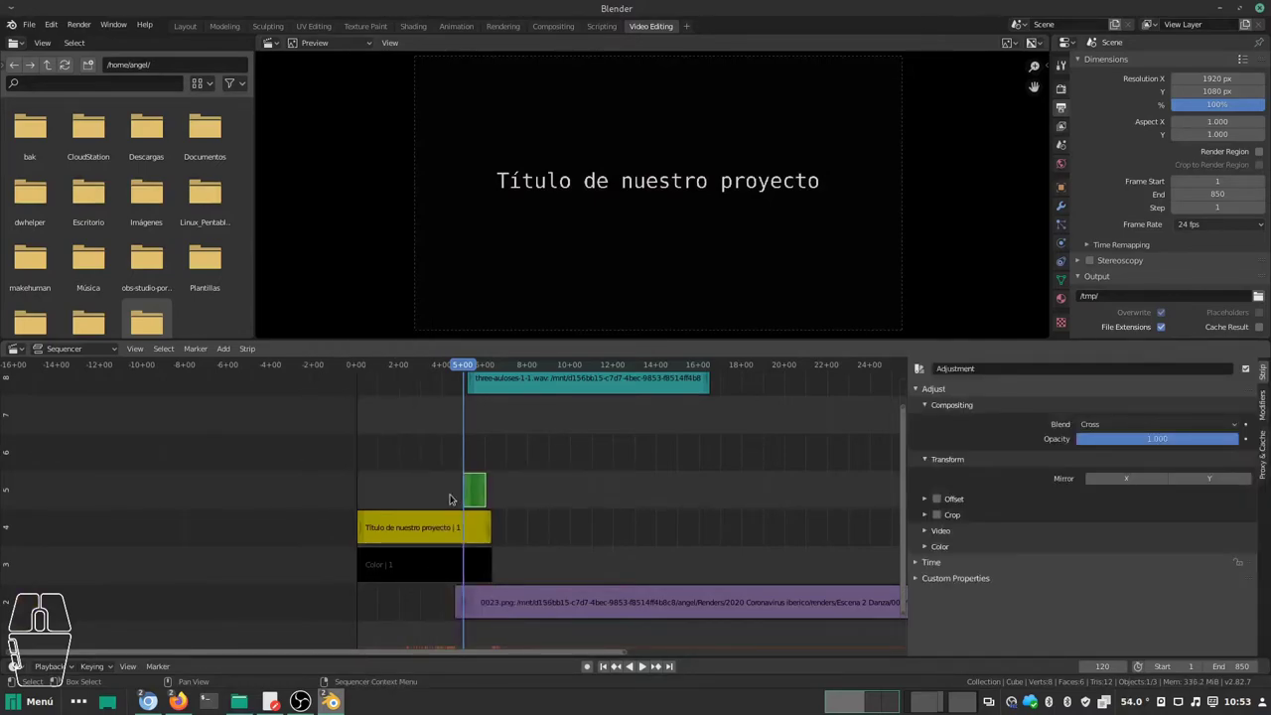
Step: Position the adjustment layer above the title ending around frame 150, then select it with 0023.png
{"action": "left_click", "coordinate": [469, 495]}
{"action": "key", "text": "g"}
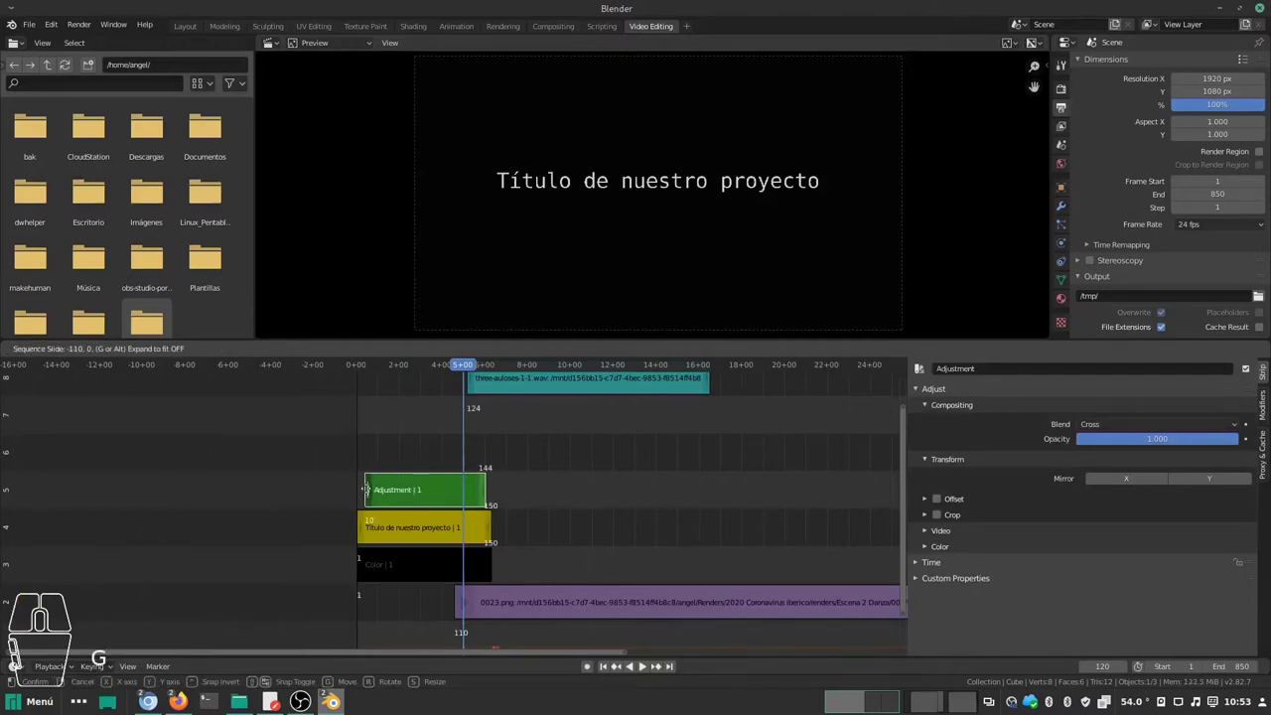
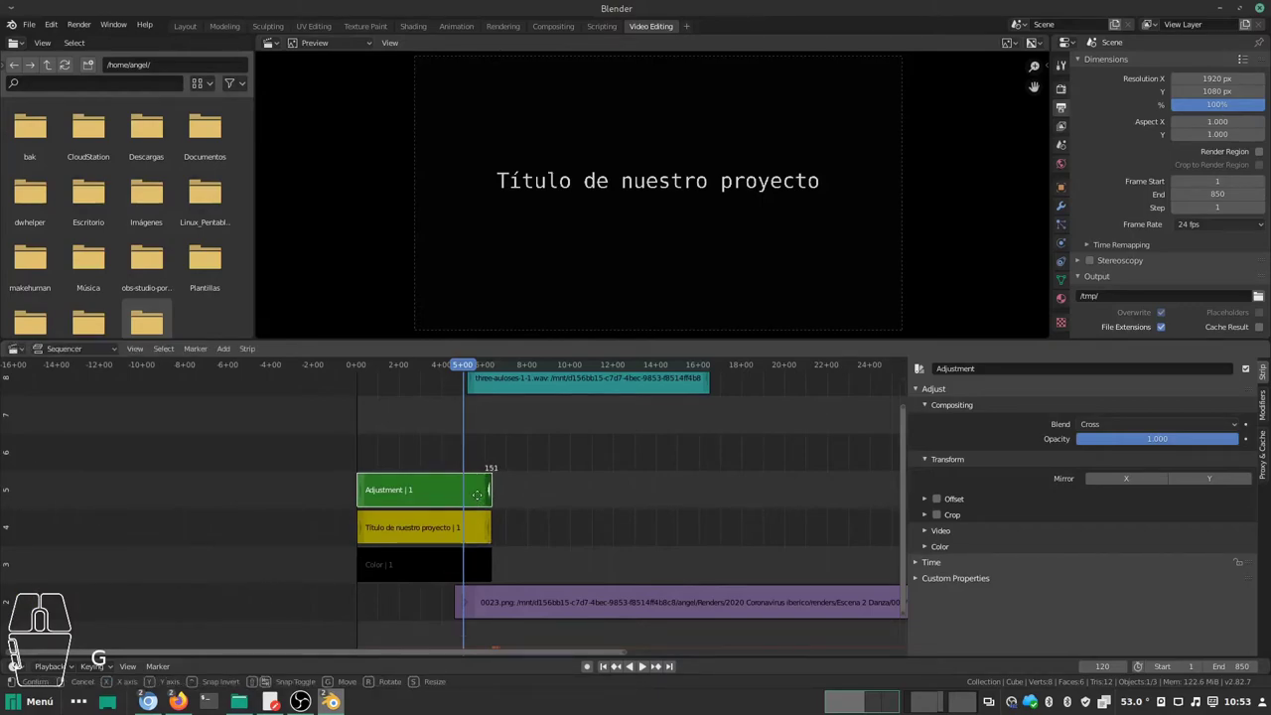
{"action": "left_click", "coordinate": [480, 498]}
{"action": "left_click", "coordinate": [478, 499]}
{"action": "left_click", "coordinate": [443, 496]}
{"action": "left_click", "coordinate": [528, 607]}
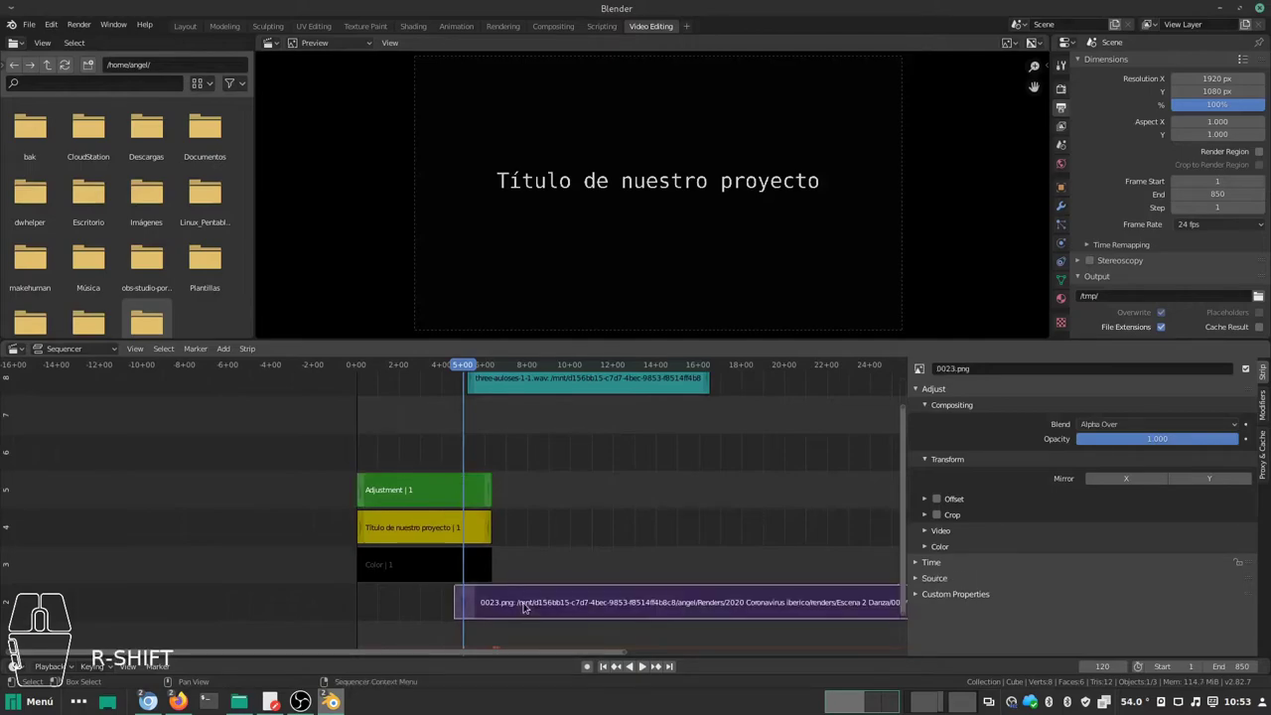
Step: Add a Cross transition between the adjustment layer and 0023.png and preview it
{"action": "key", "text": "shift+a"}
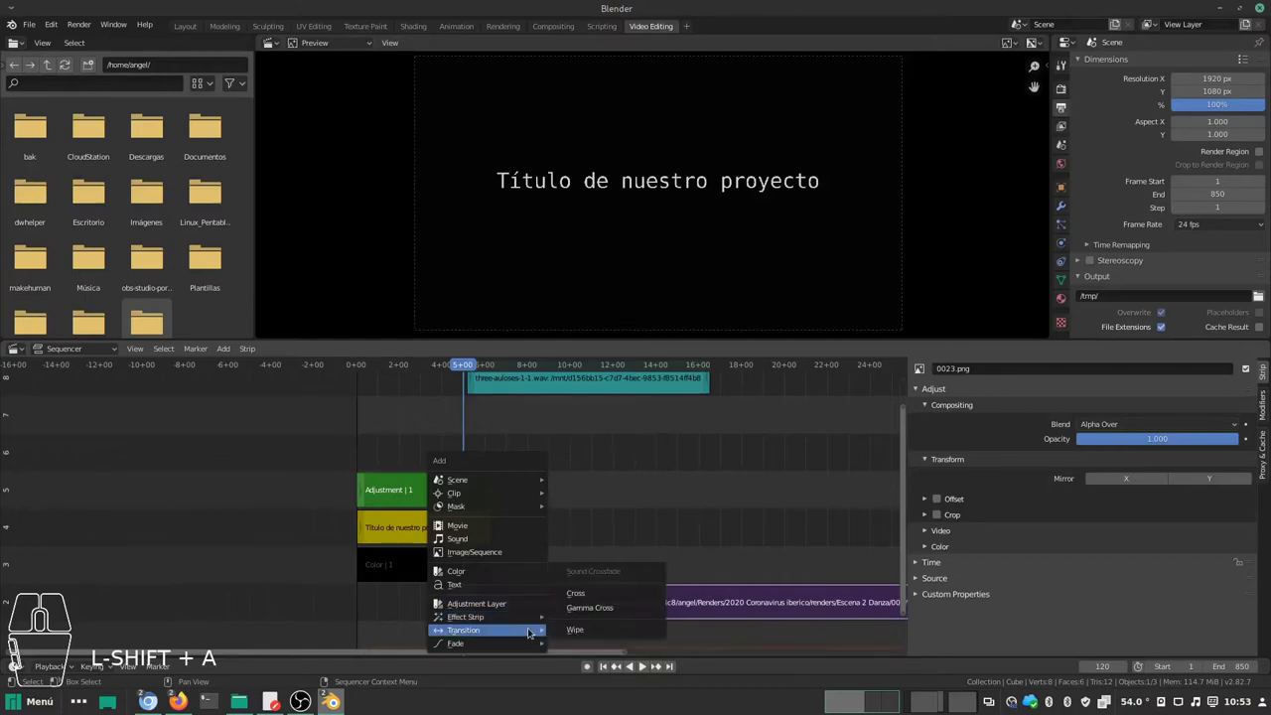
{"action": "left_click", "coordinate": [585, 598]}
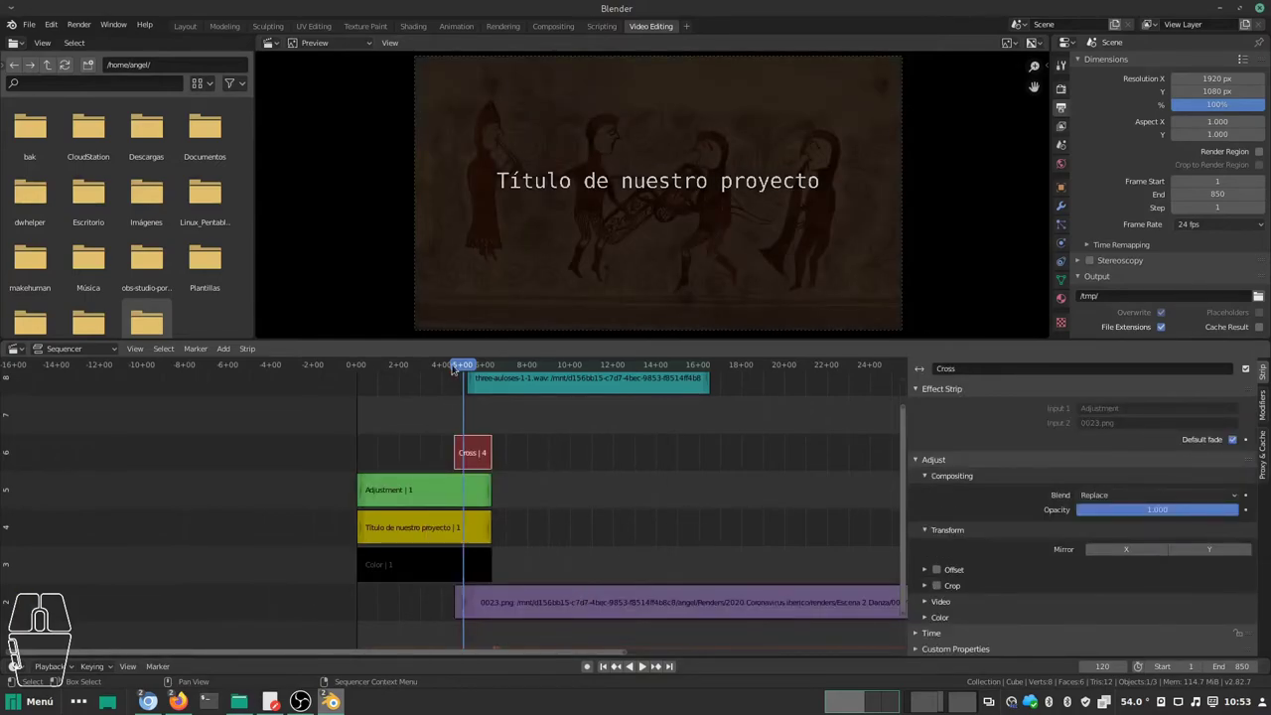
{"action": "left_click", "coordinate": [469, 369]}
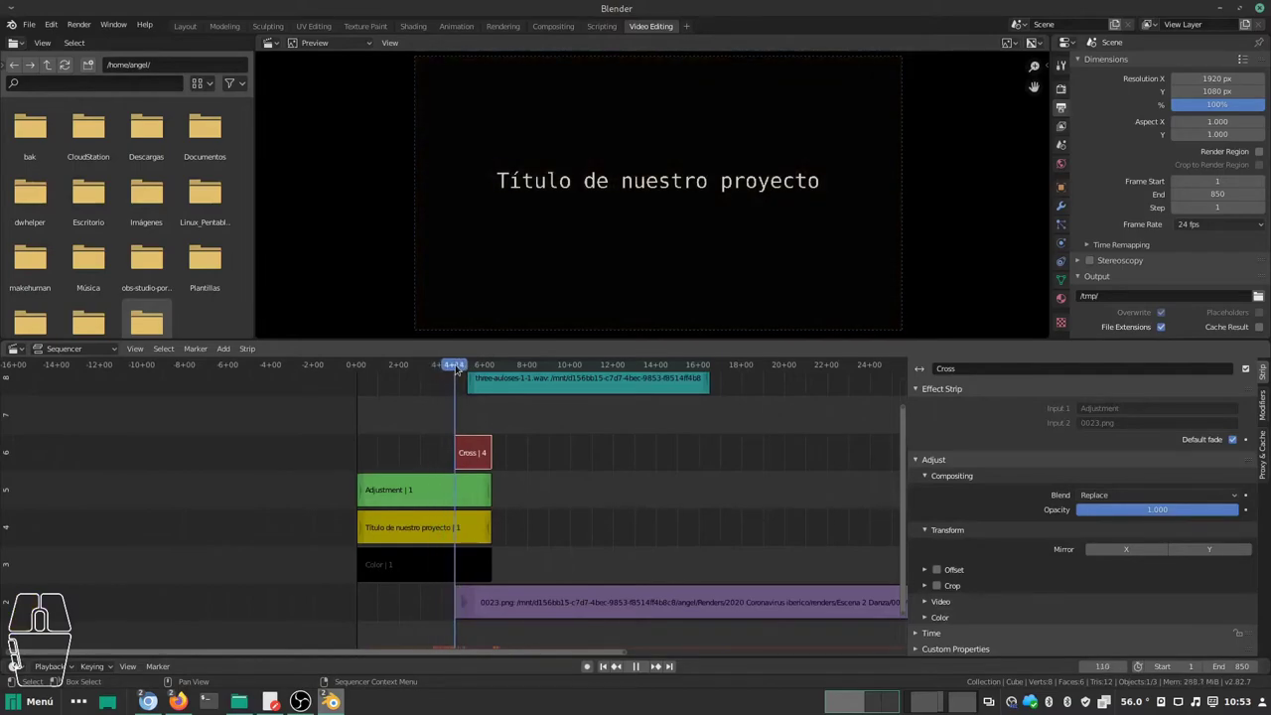
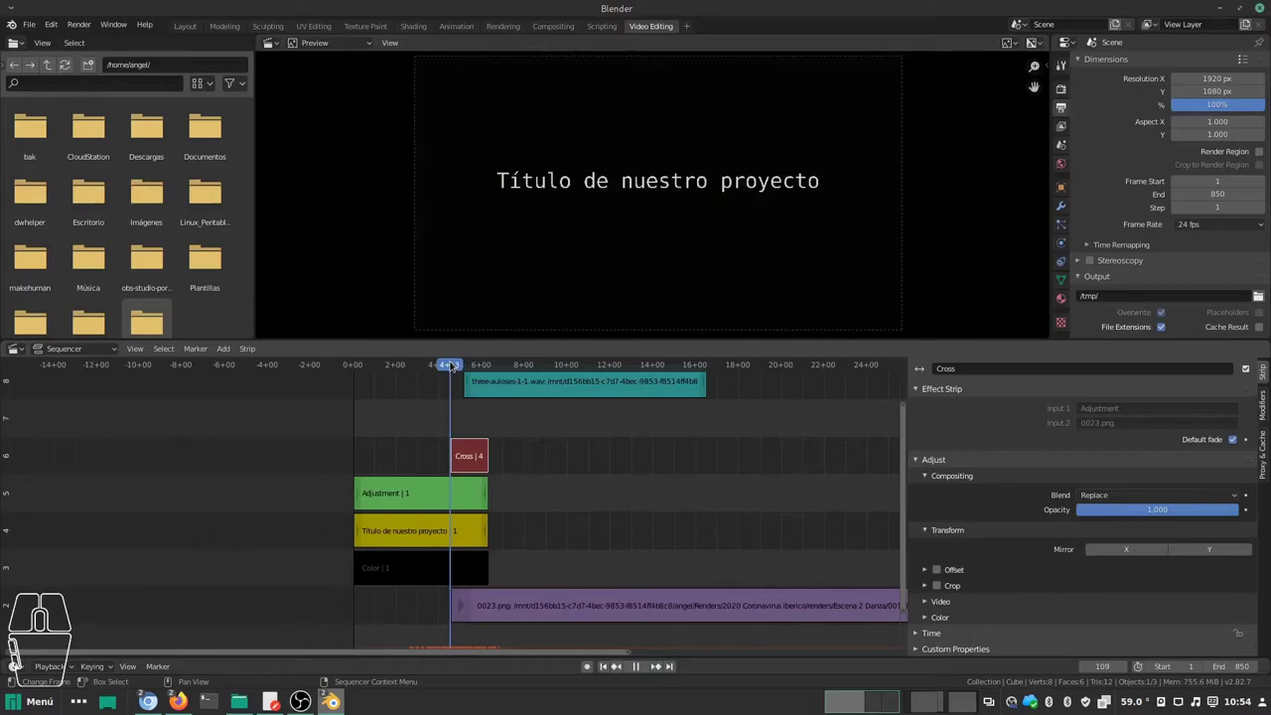
Step: Move the three-auloses music strip to start around frame 110 with the images, then play back the edit
{"action": "left_click_drag", "start_coordinate": [466, 434], "coordinate": [482, 518]}
{"action": "left_click", "coordinate": [617, 469]}
{"action": "left_click", "coordinate": [614, 471]}
{"action": "key", "text": "g"}
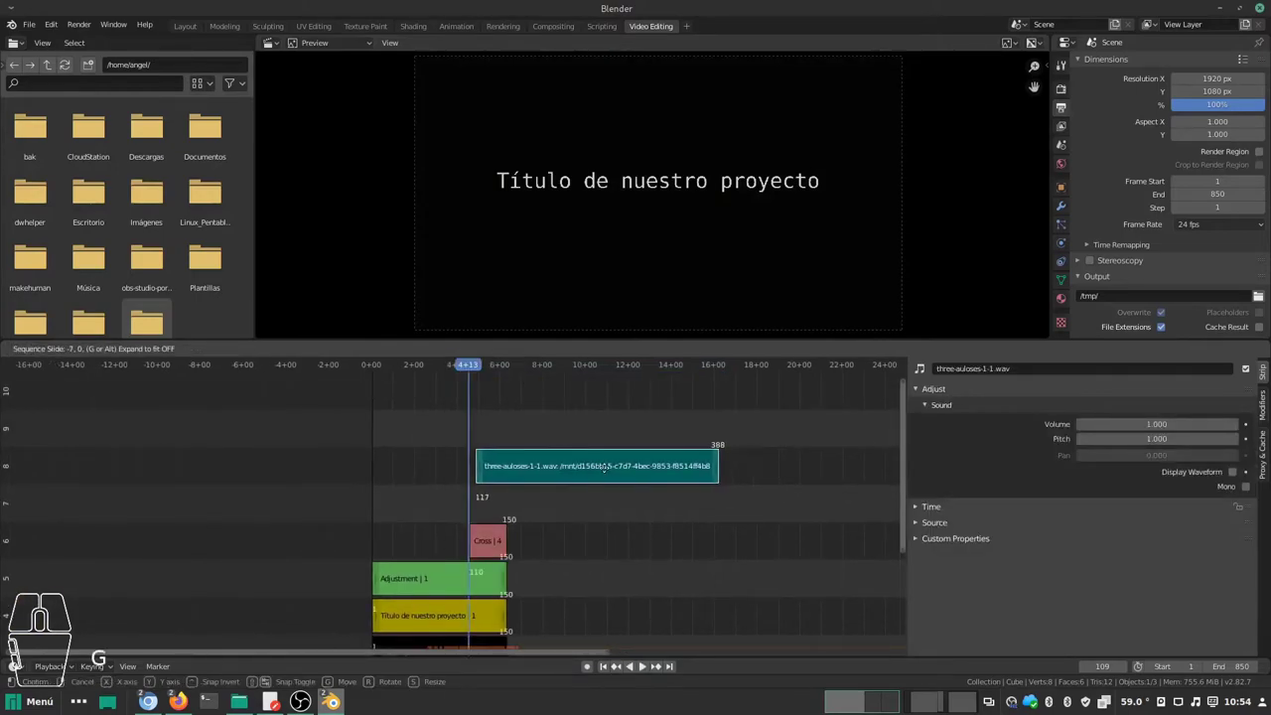
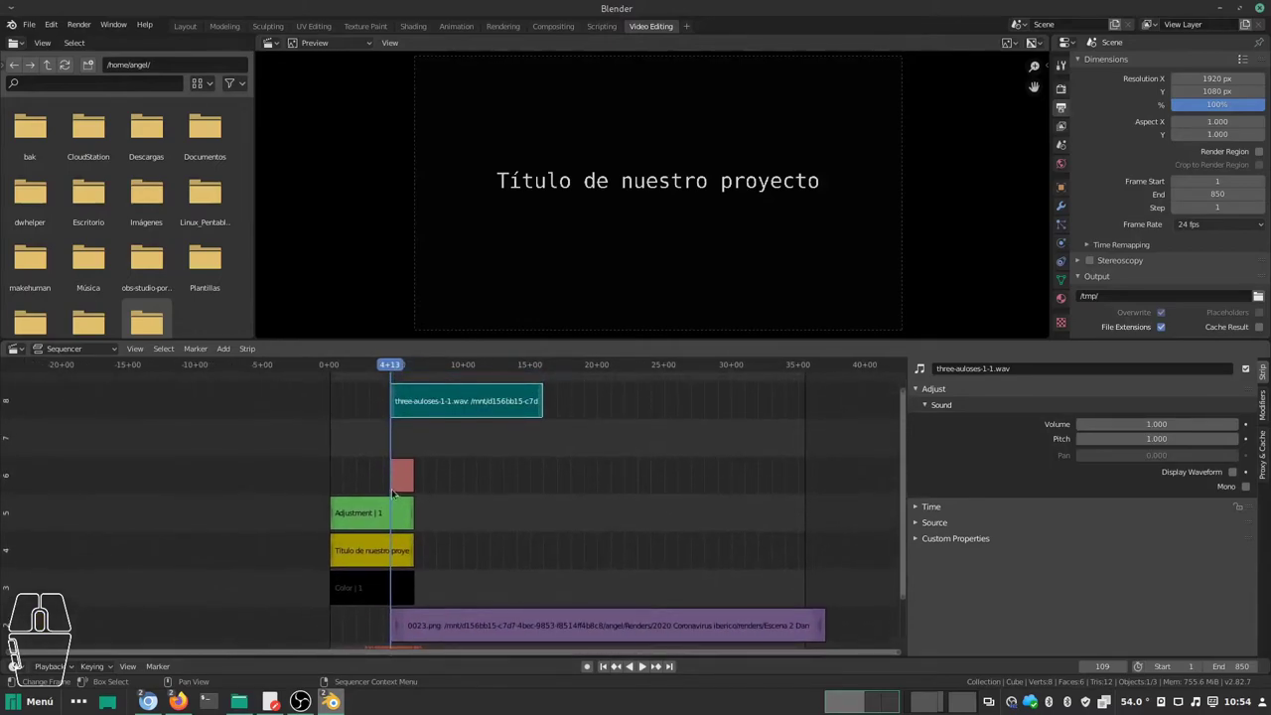
{"action": "middle_click", "coordinate": [402, 449]}
{"action": "left_click", "coordinate": [418, 370]}
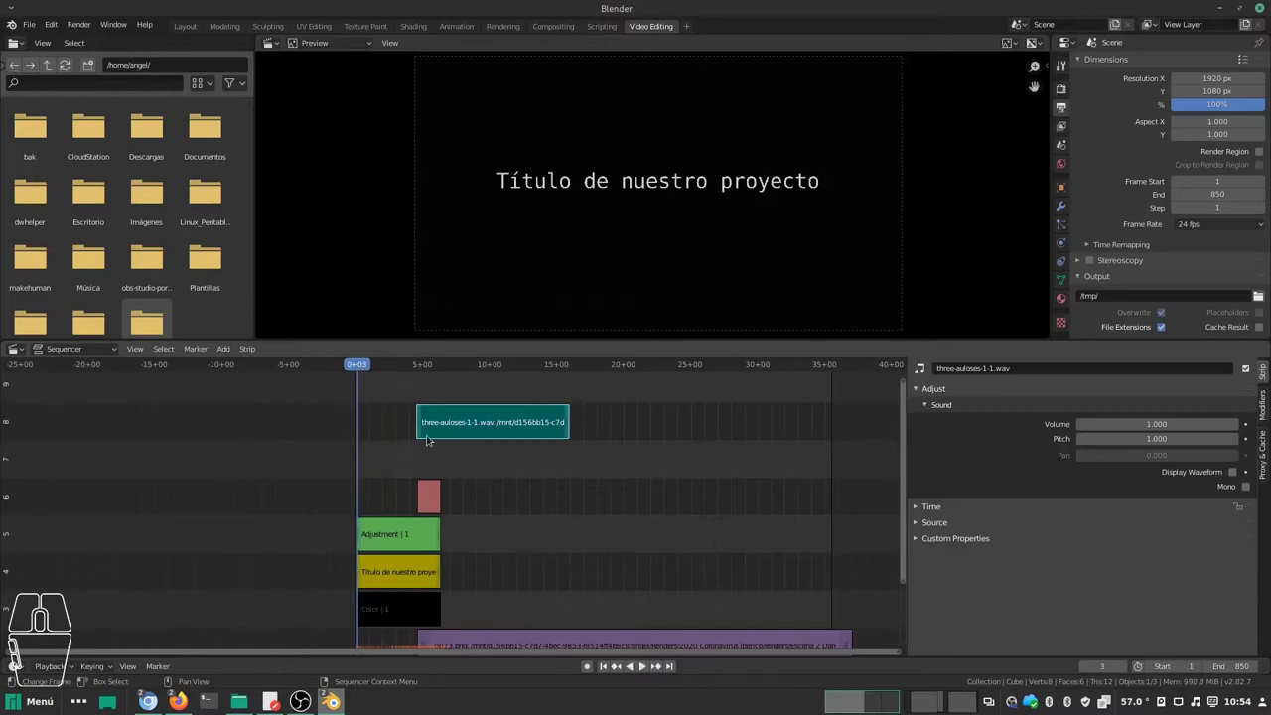
{"action": "key", "text": "alt+a"}
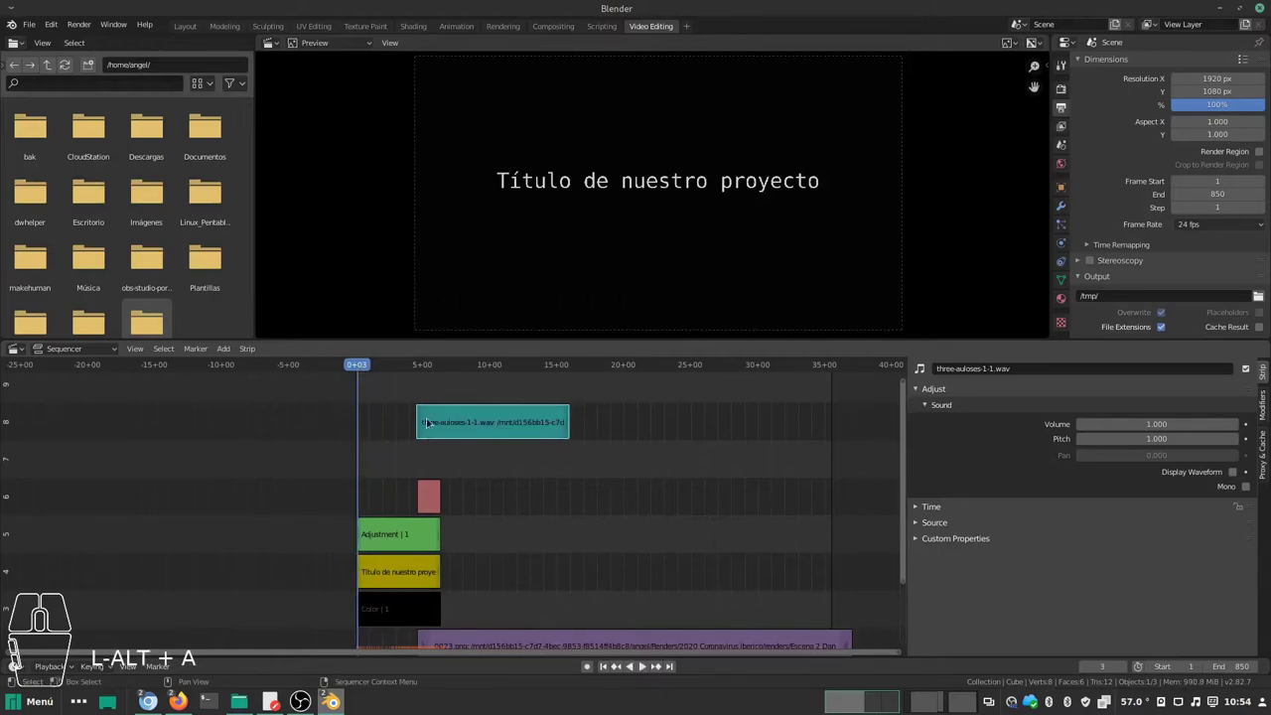
{"action": "key", "text": "a"}
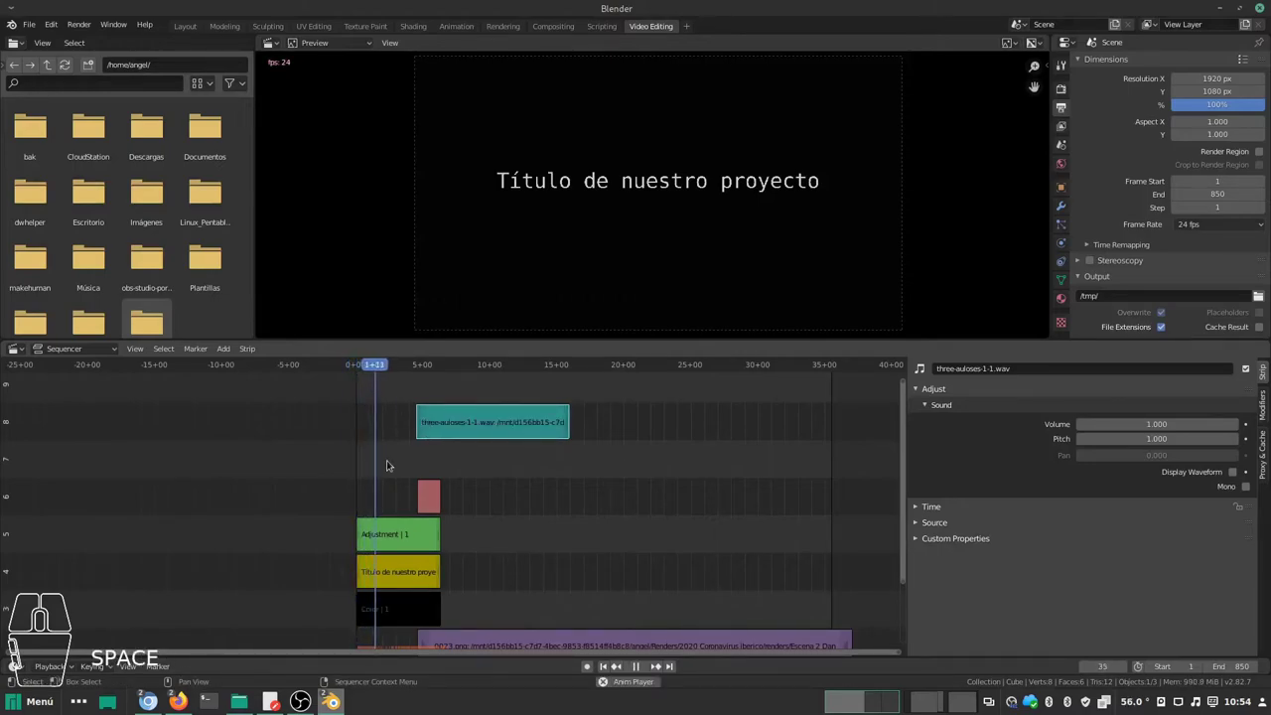
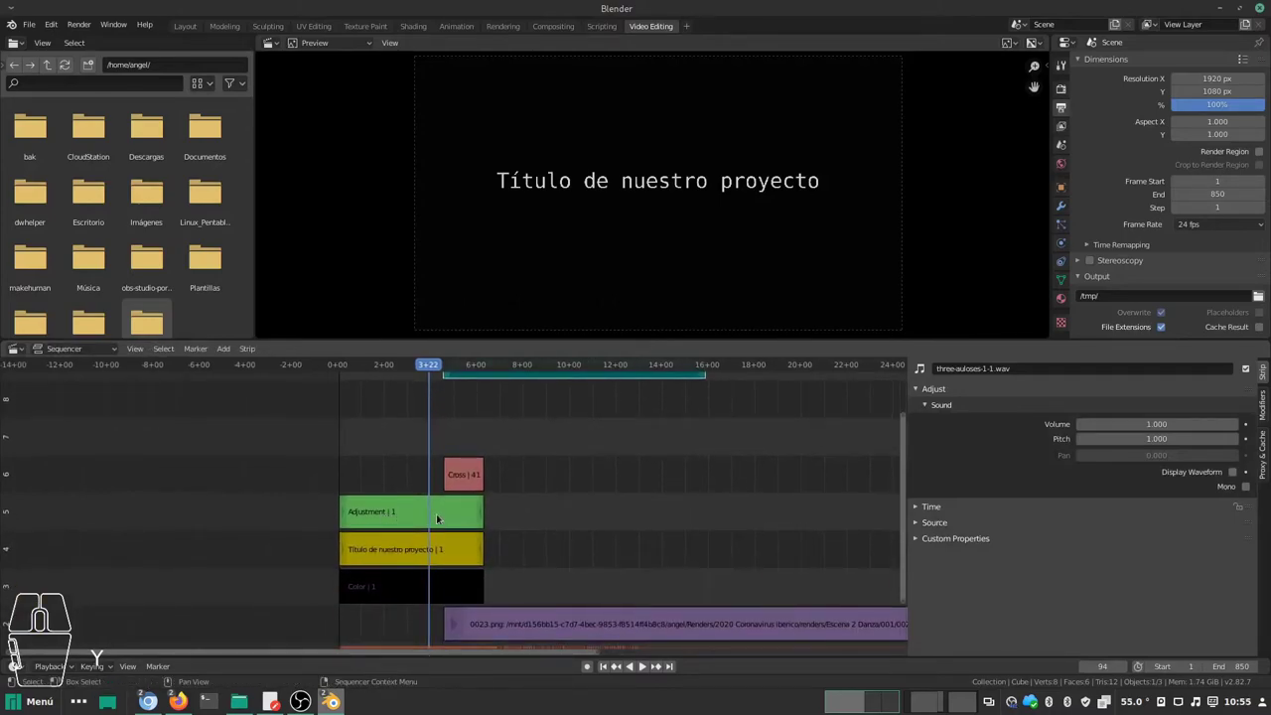
Step: Select the adjustment layer and 0023.png strips and bring up the Add menu for a Wipe transition
{"action": "left_click", "coordinate": [484, 513]}
{"action": "left_click", "coordinate": [452, 512]}
{"action": "left_click", "coordinate": [552, 625]}
{"action": "key", "text": "shift+a"}
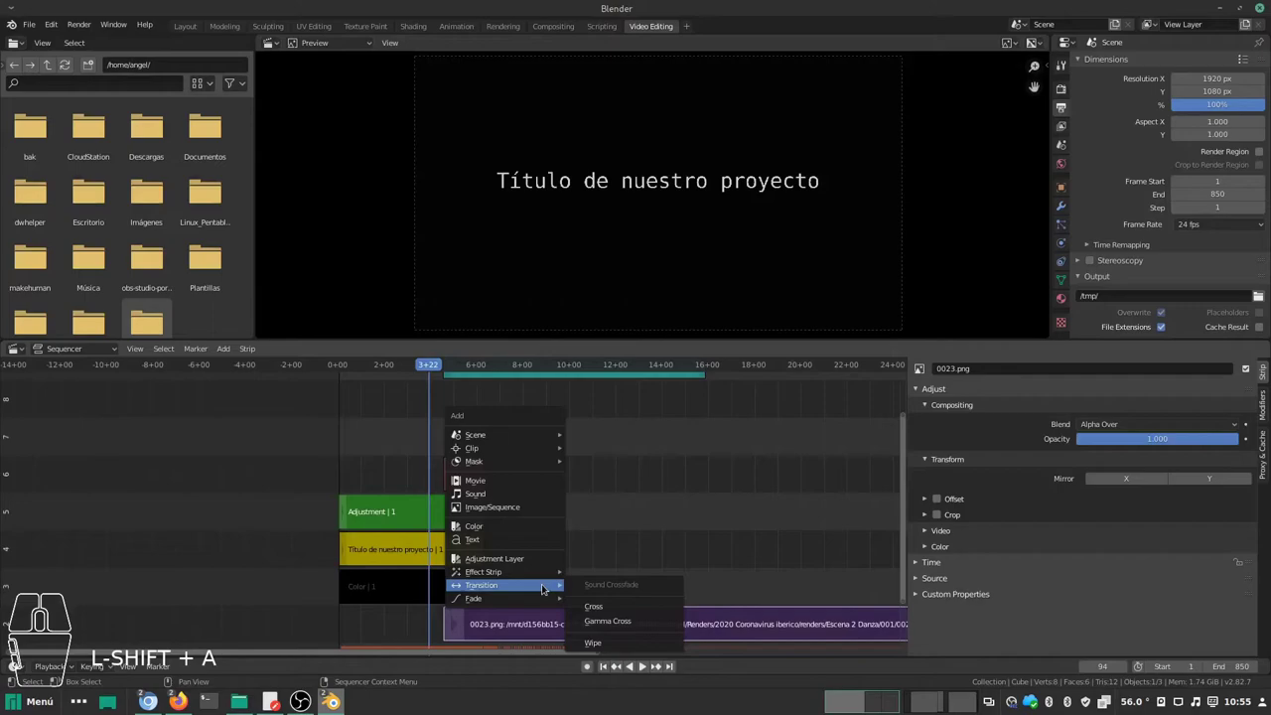
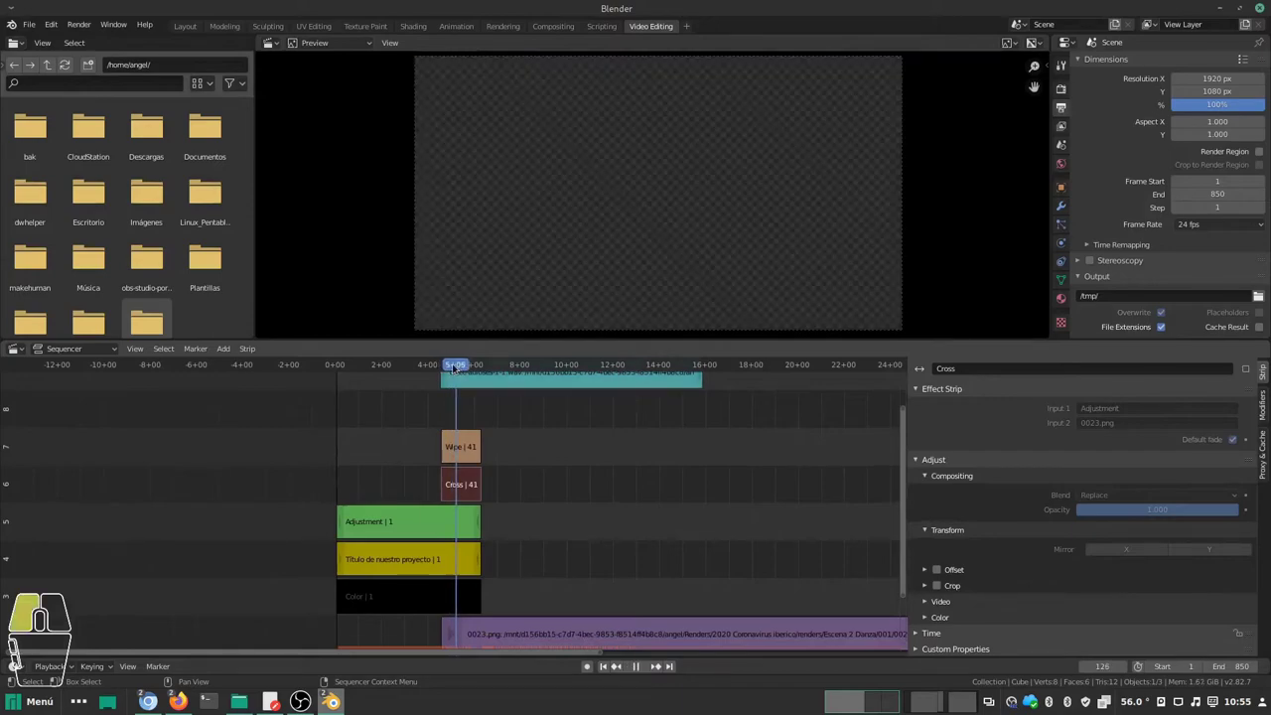
Step: Set the wipe transition to the Double type and preview it in playback
{"action": "left_click", "coordinate": [458, 369]}
{"action": "left_click", "coordinate": [464, 443]}
{"action": "middle_click", "coordinate": [1026, 482]}
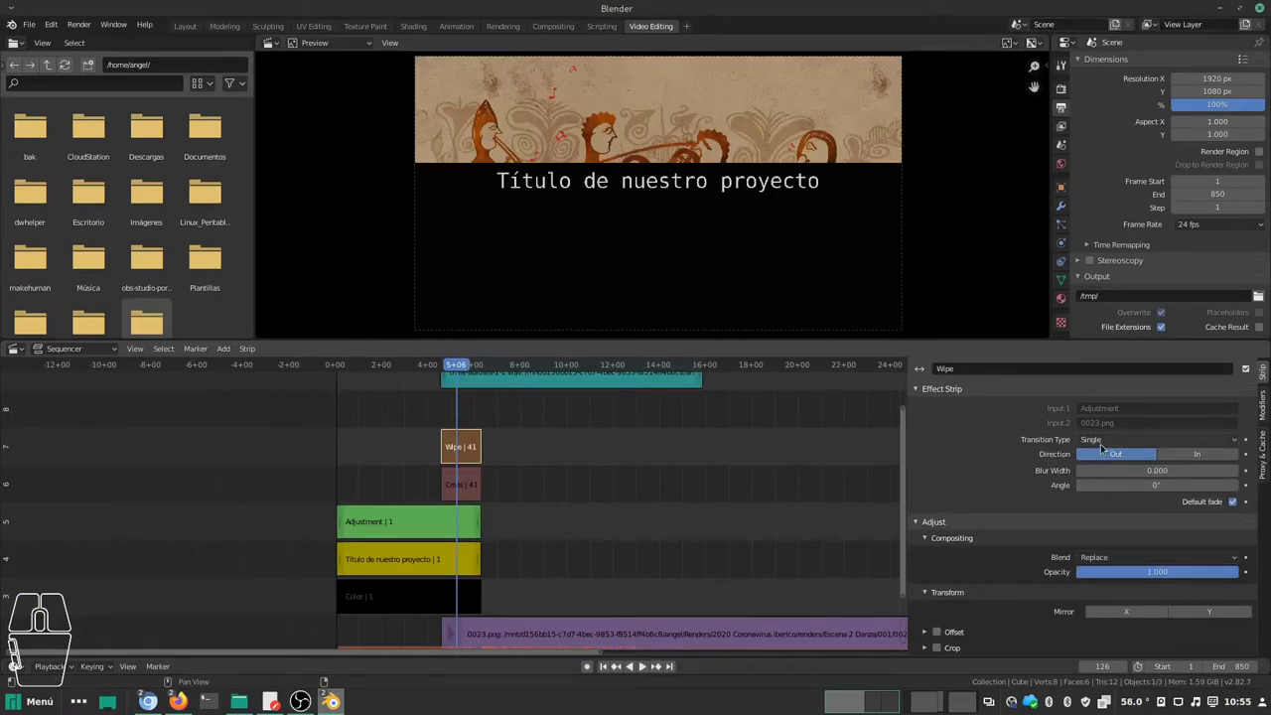
{"action": "left_click", "coordinate": [1109, 444]}
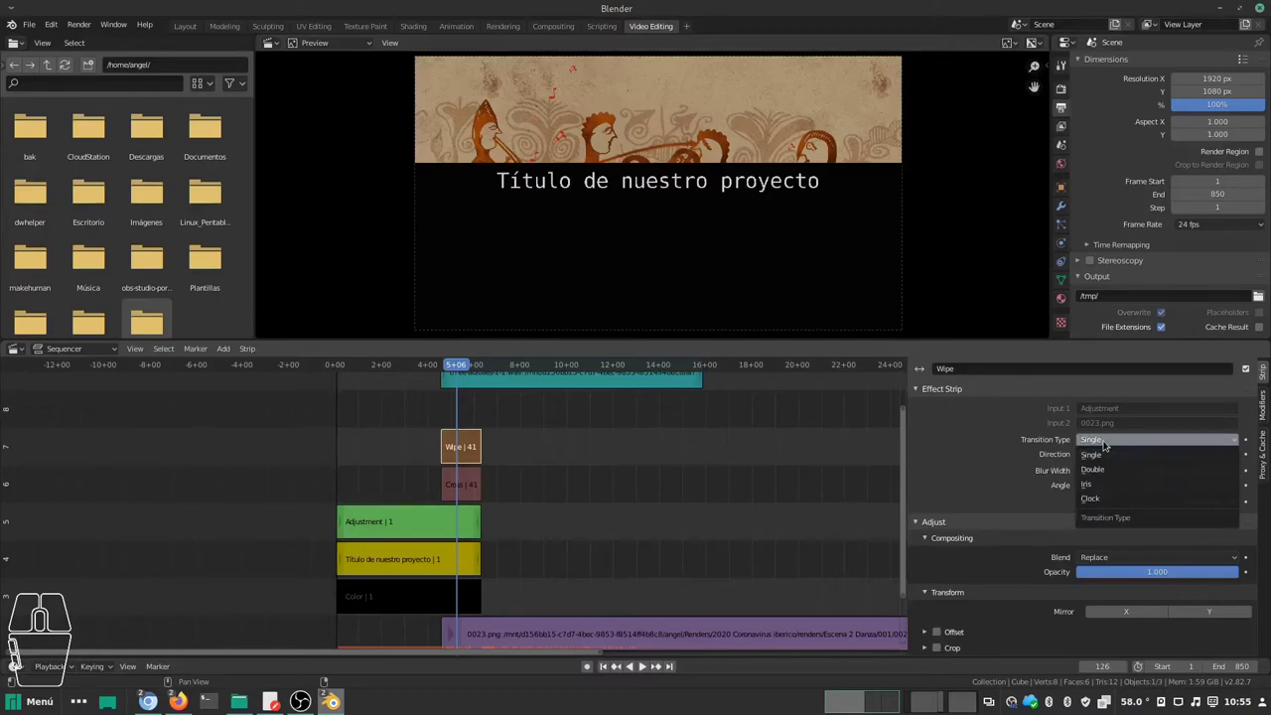
{"action": "left_click", "coordinate": [1109, 472]}
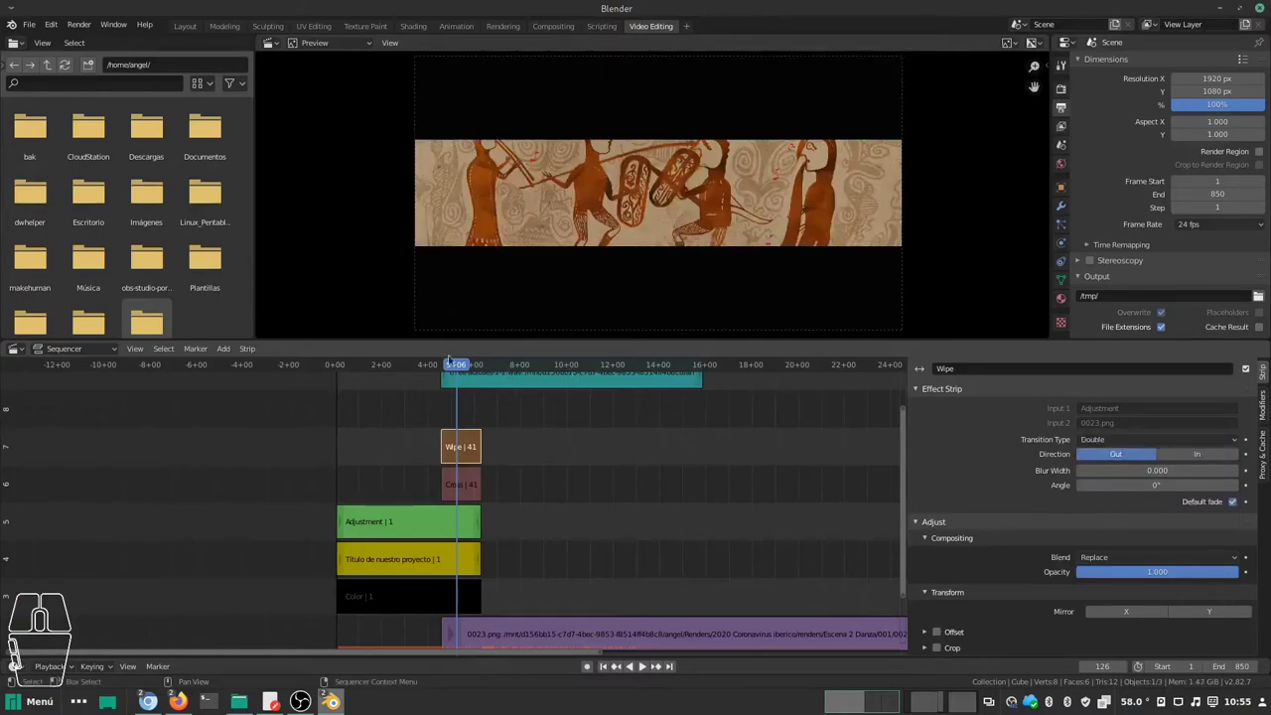
{"action": "left_click", "coordinate": [460, 371]}
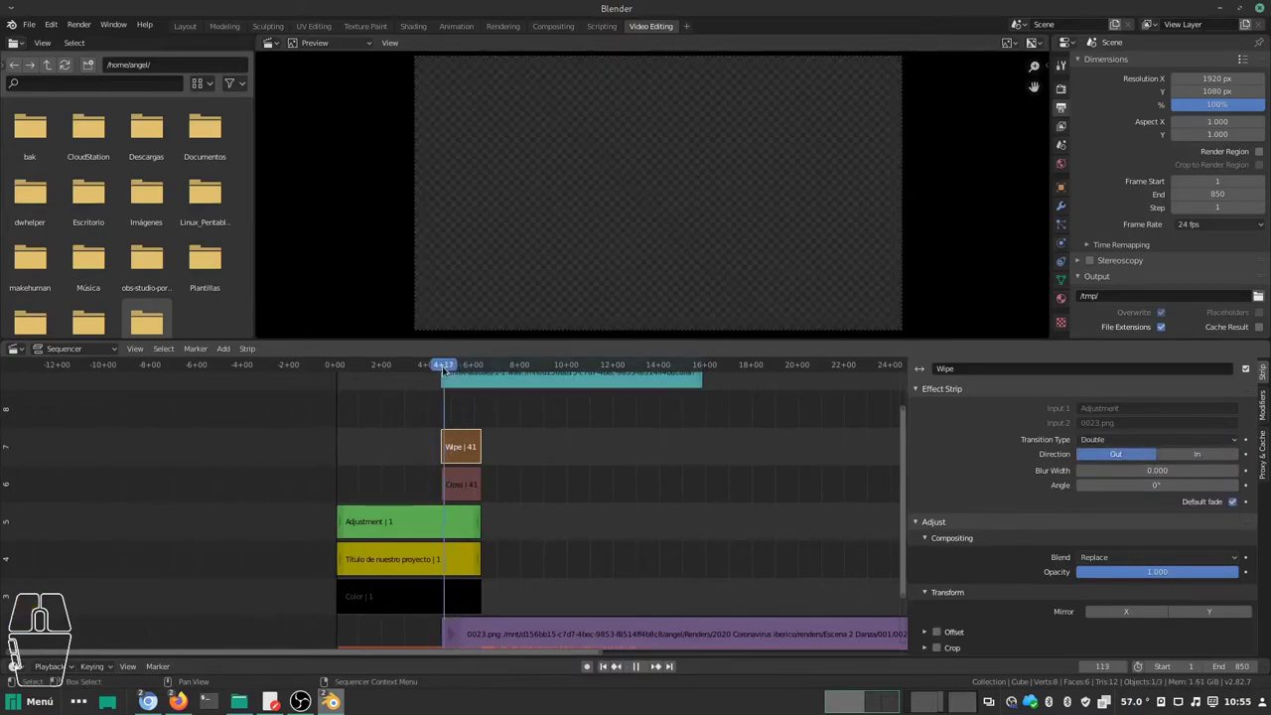
{"action": "left_click", "coordinate": [446, 370]}
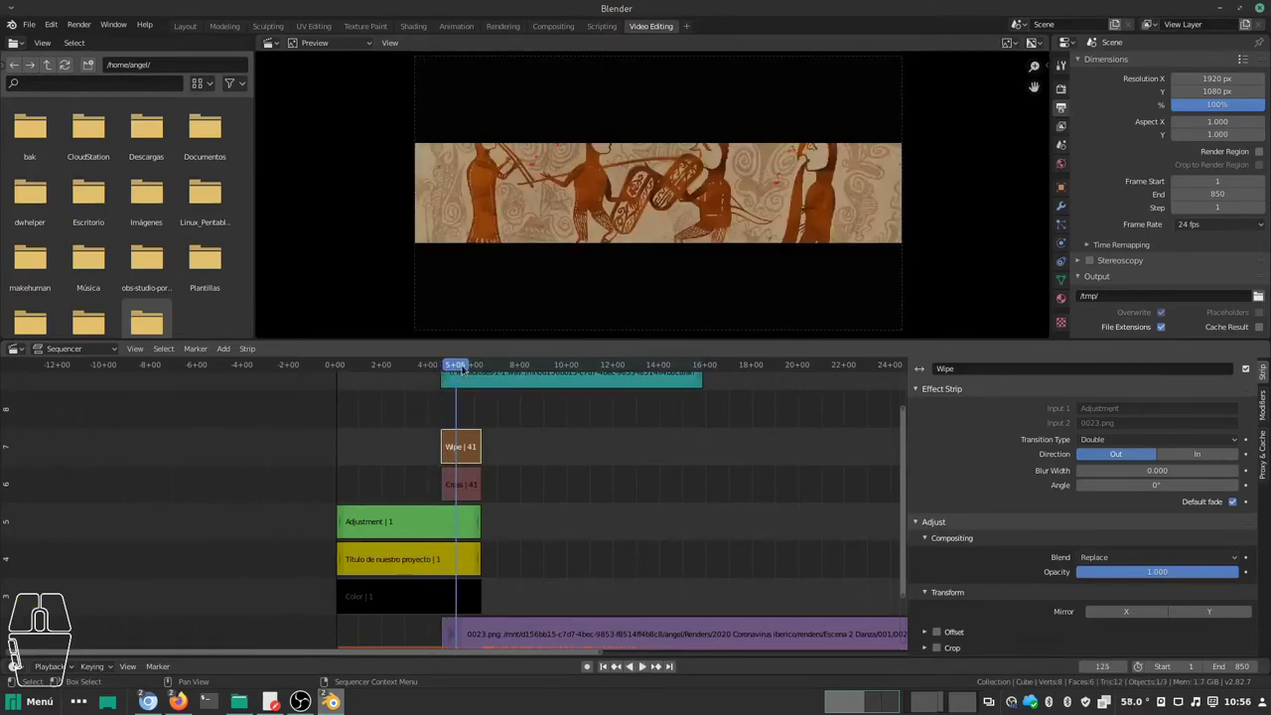
{"action": "left_click", "coordinate": [466, 369]}
{"action": "key", "text": "space"}
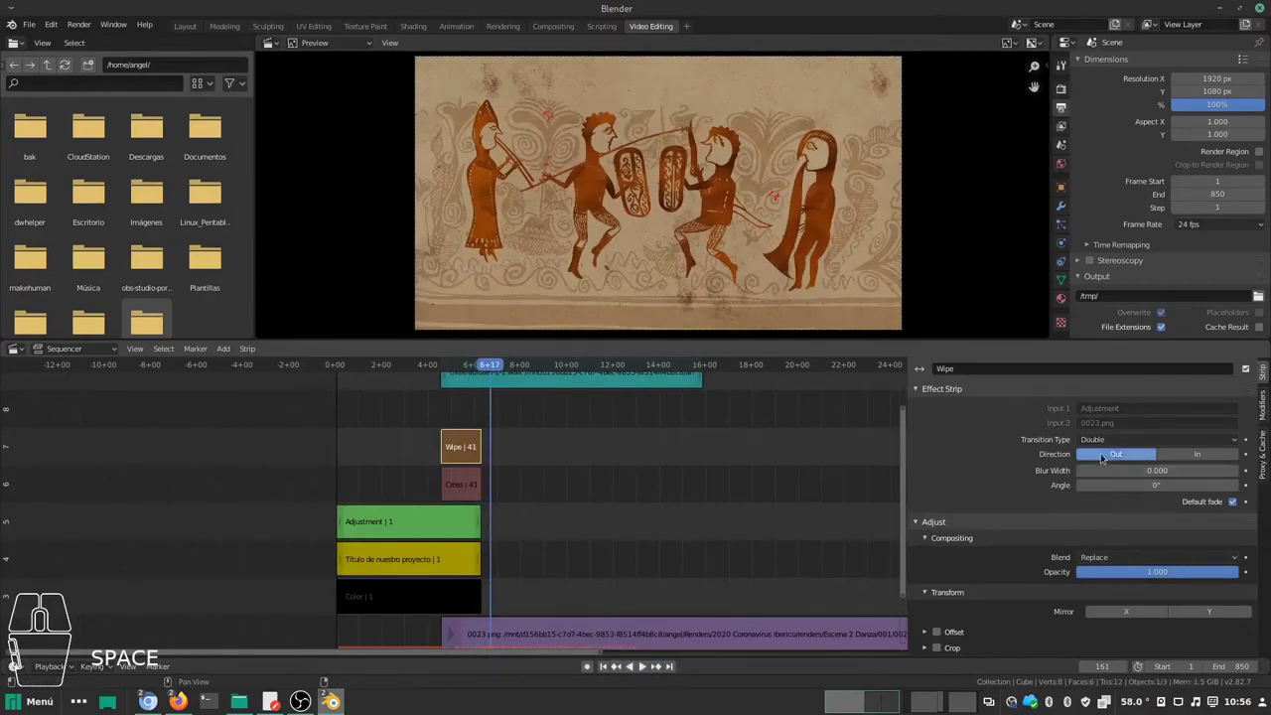
Step: Try the Iris and then Clock wipe types, previewing each
{"action": "left_click", "coordinate": [1108, 444]}
{"action": "left_click", "coordinate": [1116, 485]}
{"action": "left_click", "coordinate": [488, 369]}
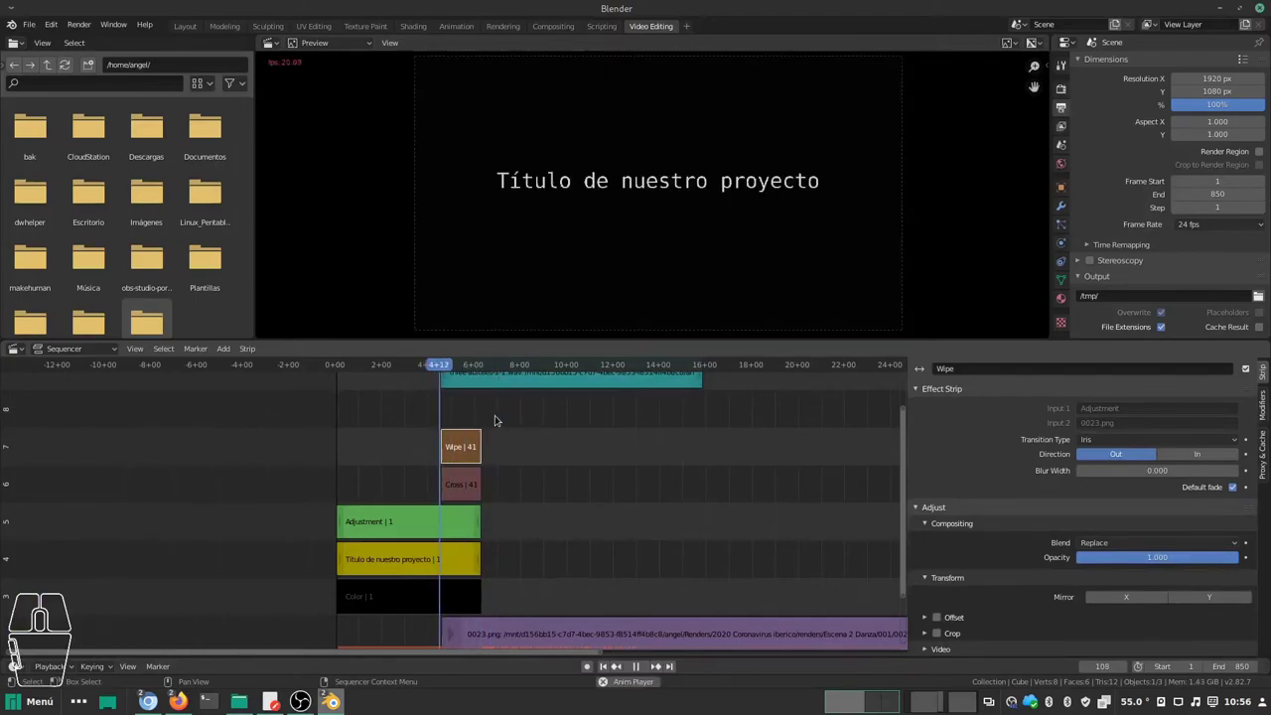
{"action": "key", "text": "space"}
{"action": "left_click", "coordinate": [1095, 444]}
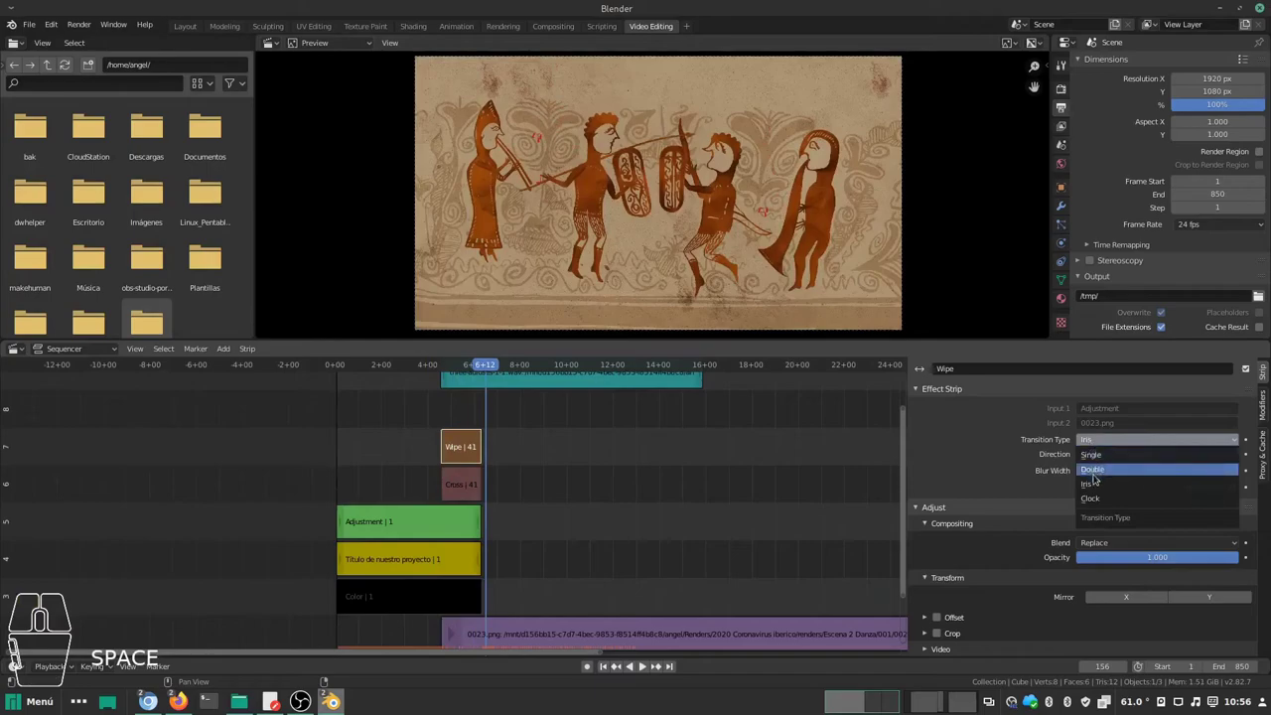
{"action": "left_click", "coordinate": [1104, 499]}
{"action": "left_click_drag", "start_coordinate": [490, 369], "coordinate": [440, 374]}
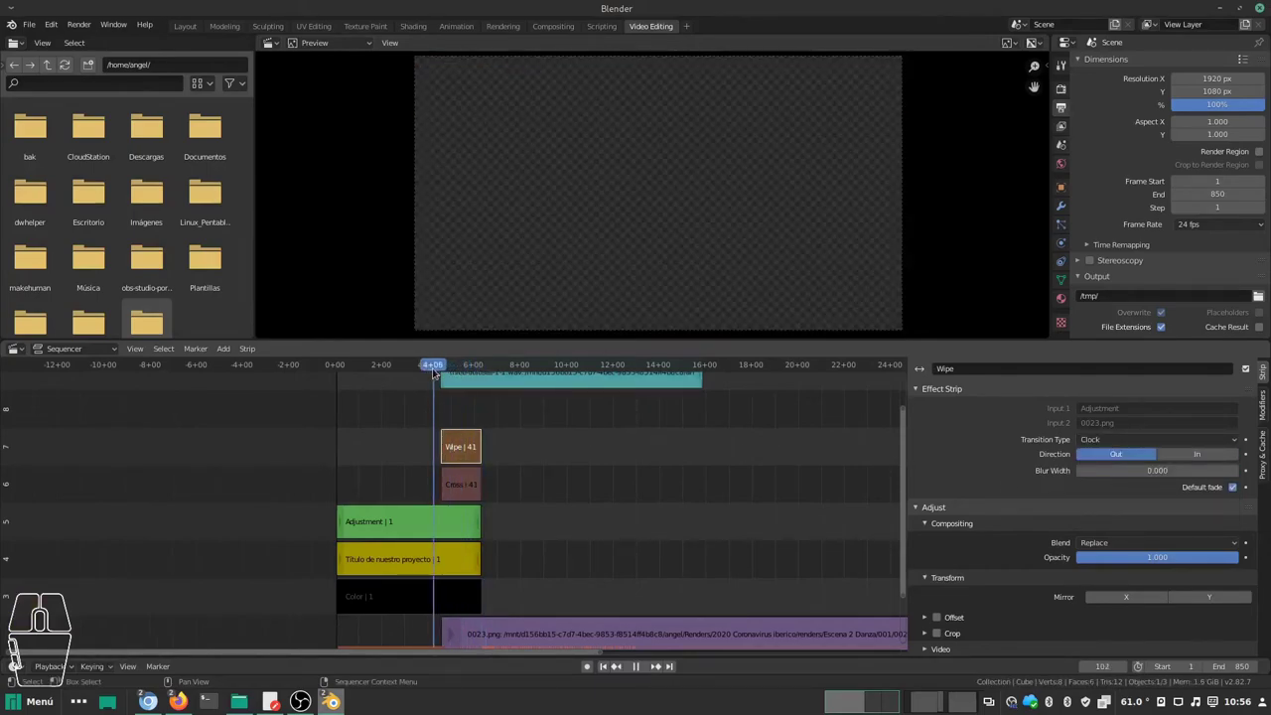
{"action": "key", "text": "space"}
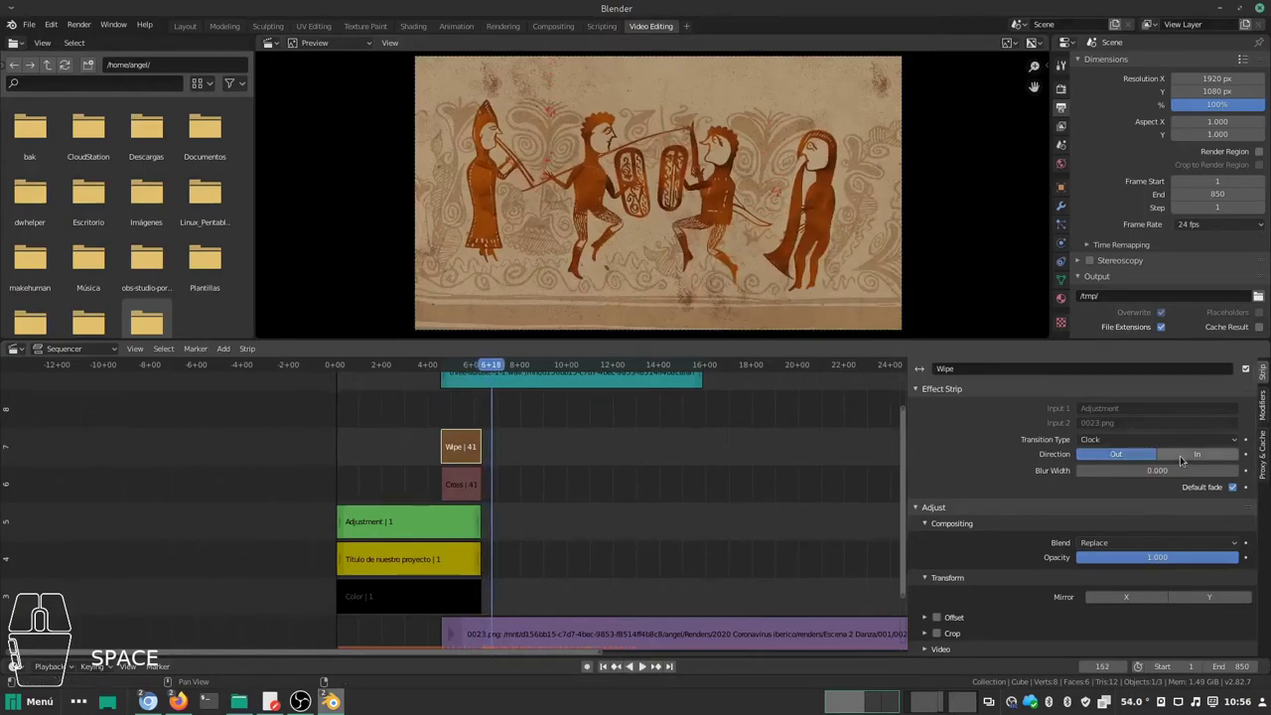
Step: Settle on the Iris wipe type with Direction Out after testing the In direction
{"action": "left_click", "coordinate": [1185, 460]}
{"action": "left_click", "coordinate": [1176, 442]}
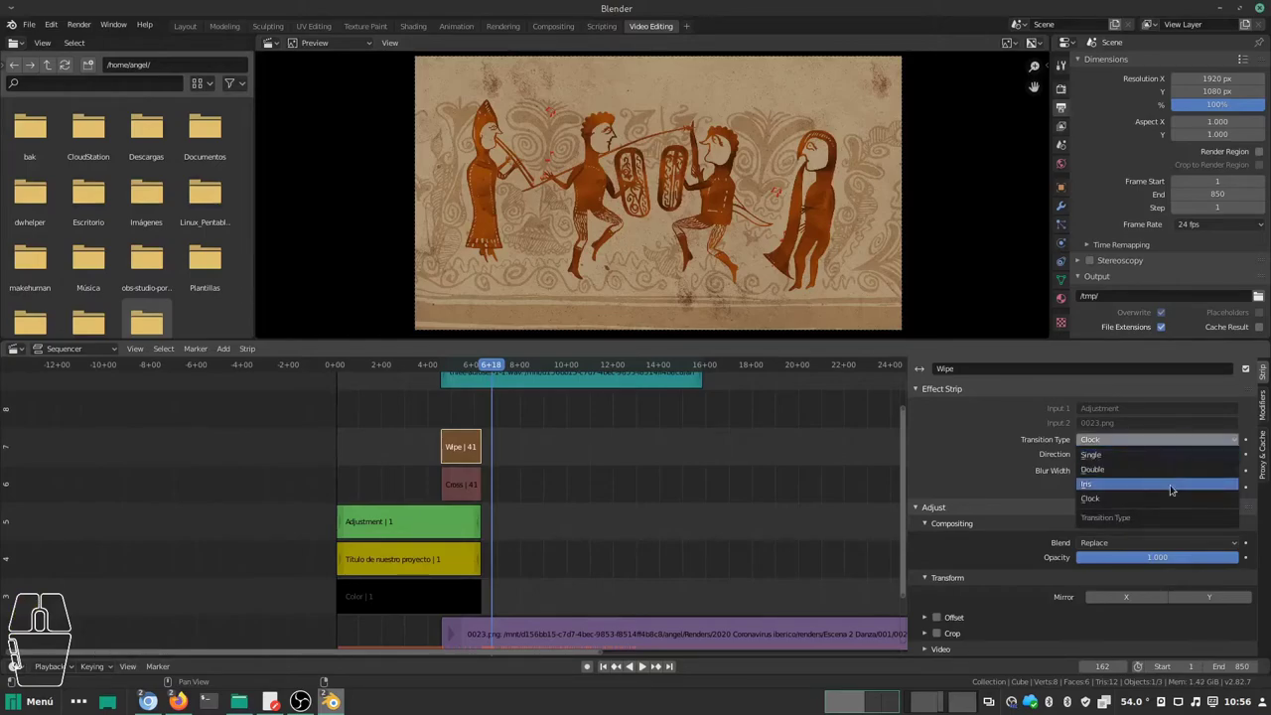
{"action": "left_click", "coordinate": [1179, 489]}
{"action": "left_click_drag", "start_coordinate": [504, 372], "coordinate": [442, 379]}
{"action": "key", "text": "space"}
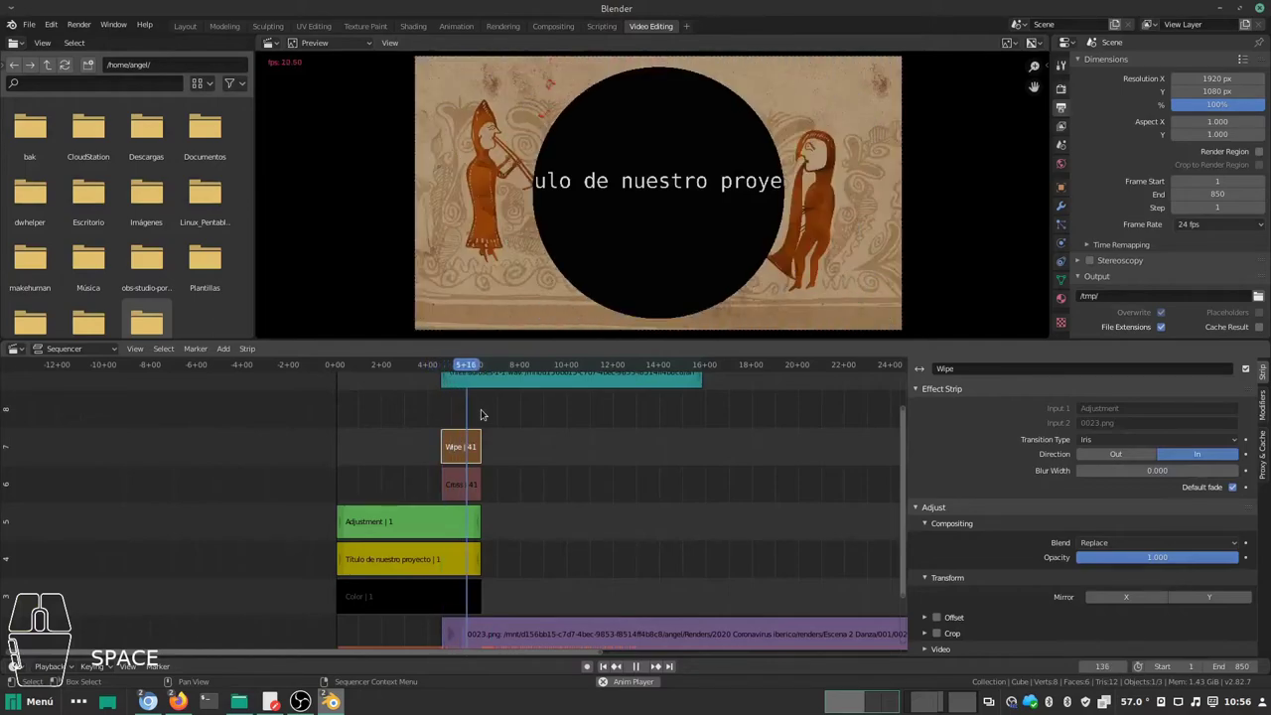
{"action": "left_click", "coordinate": [1114, 461]}
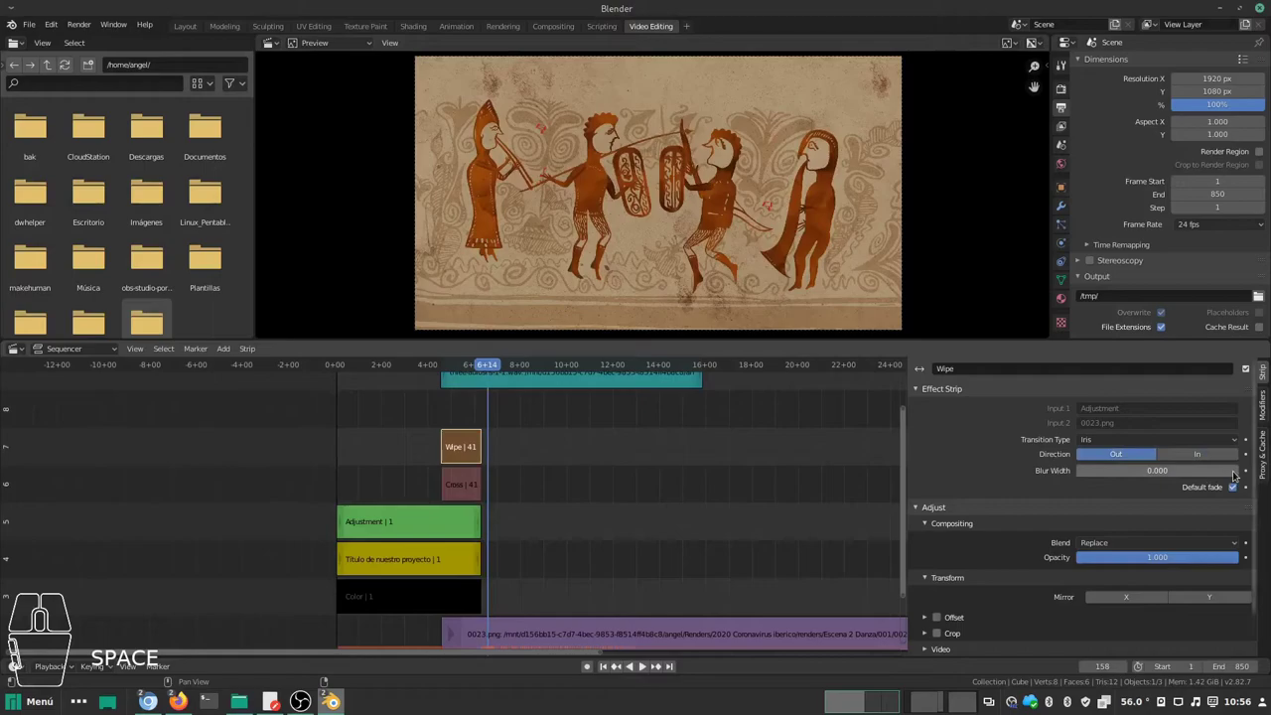
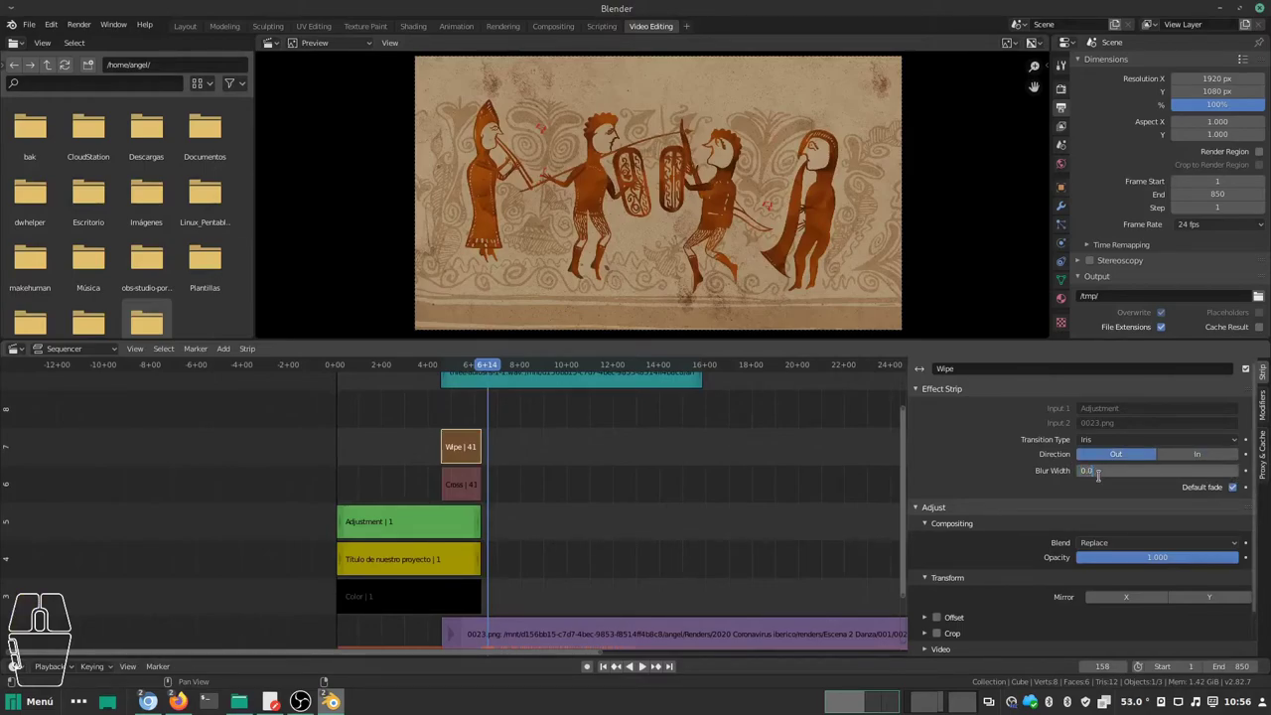
{"action": "key", "text": "KP_2"}
{"action": "key", "text": "KP_5"}
{"action": "key", "text": "Return"}
{"action": "left_click_drag", "start_coordinate": [486, 369], "coordinate": [437, 372]}
{"action": "key", "text": "space"}
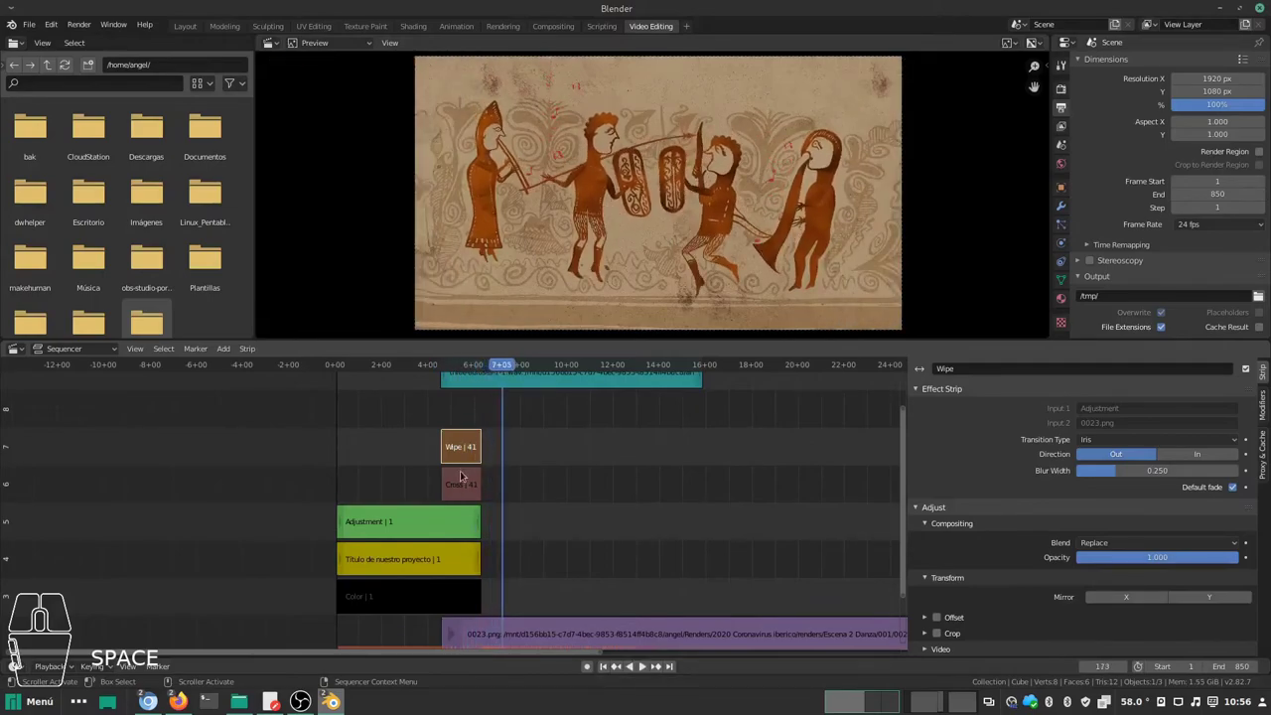
{"action": "left_click_drag", "start_coordinate": [474, 470], "coordinate": [473, 498]}
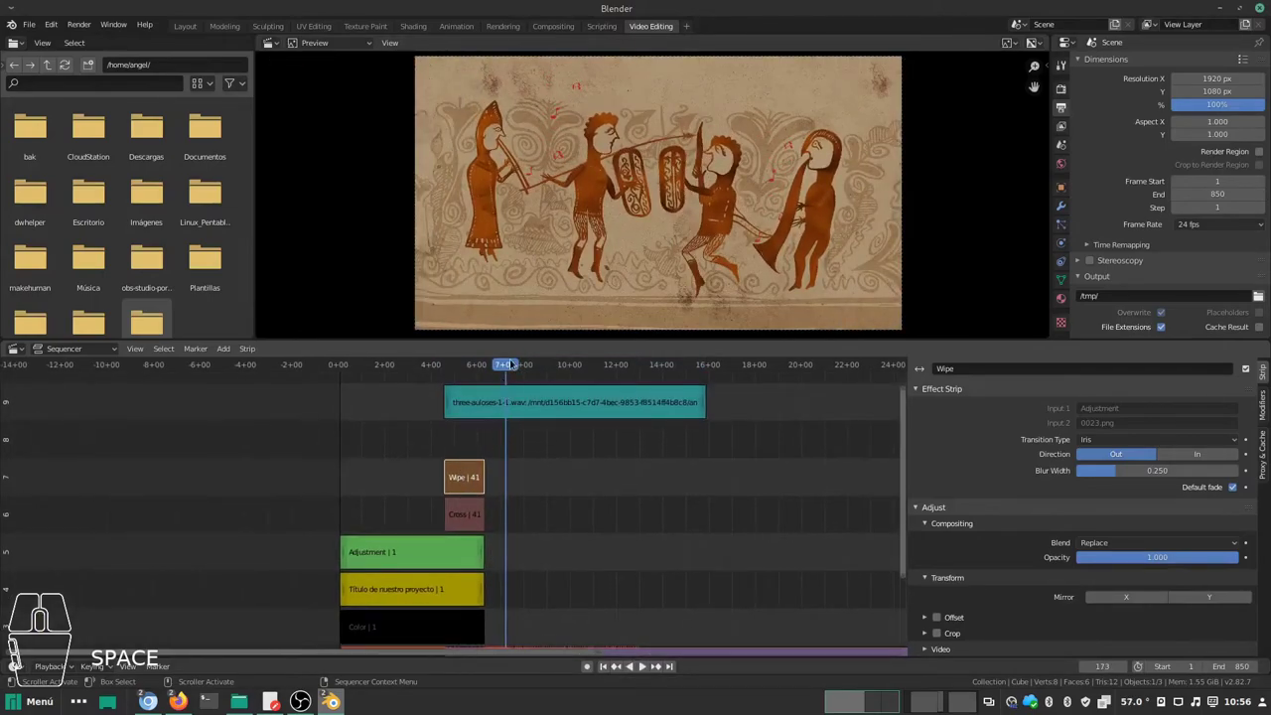
{"action": "left_click_drag", "start_coordinate": [516, 366], "coordinate": [402, 378]}
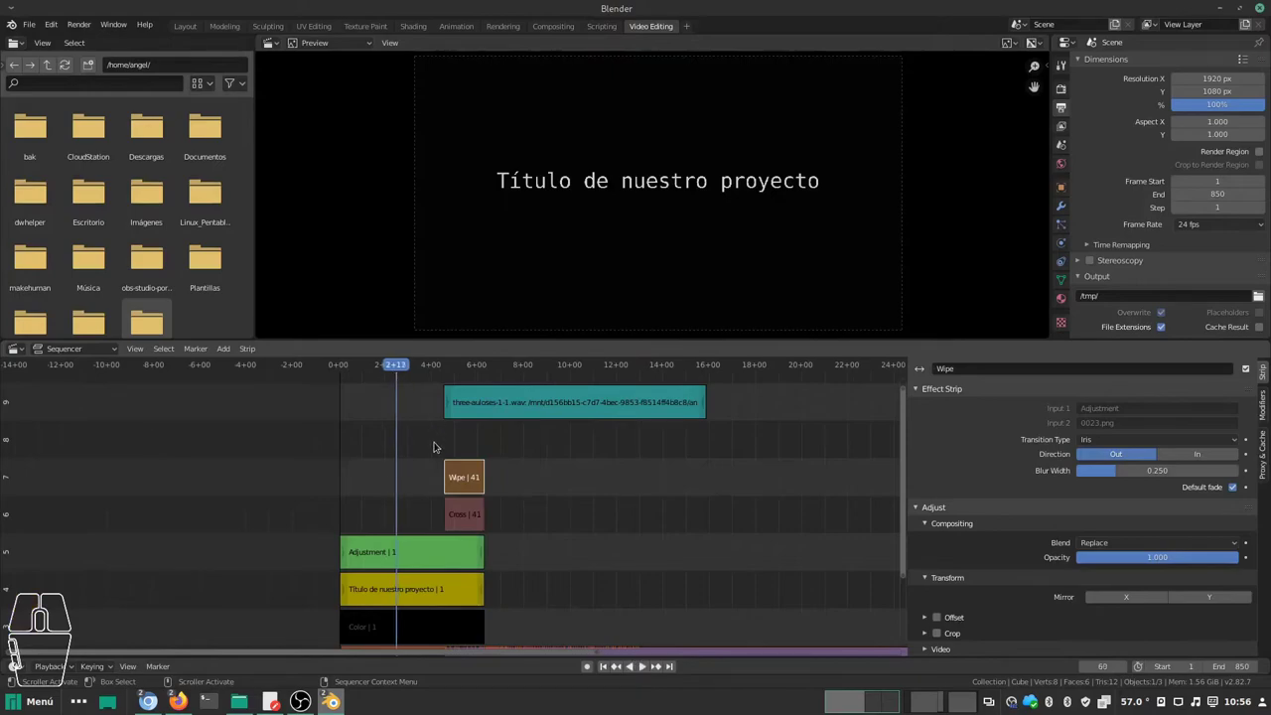
{"action": "left_click_drag", "start_coordinate": [441, 448], "coordinate": [463, 455]}
{"action": "key", "text": "space"}
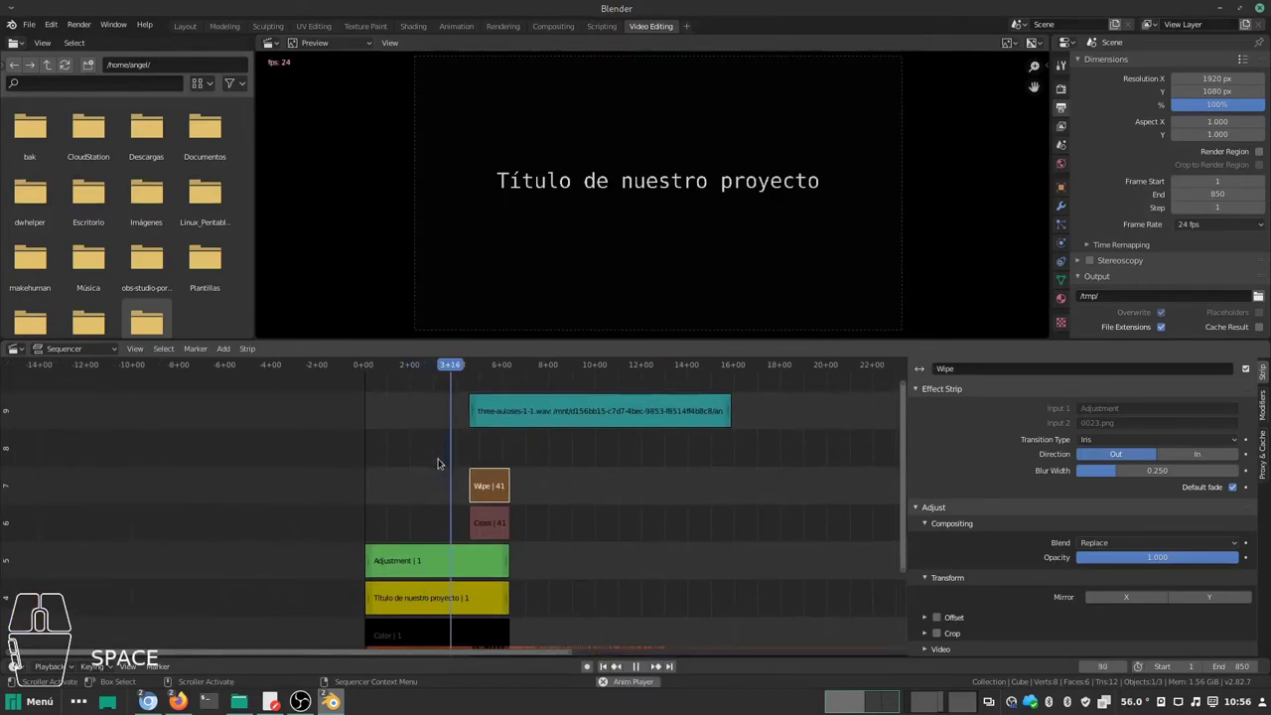
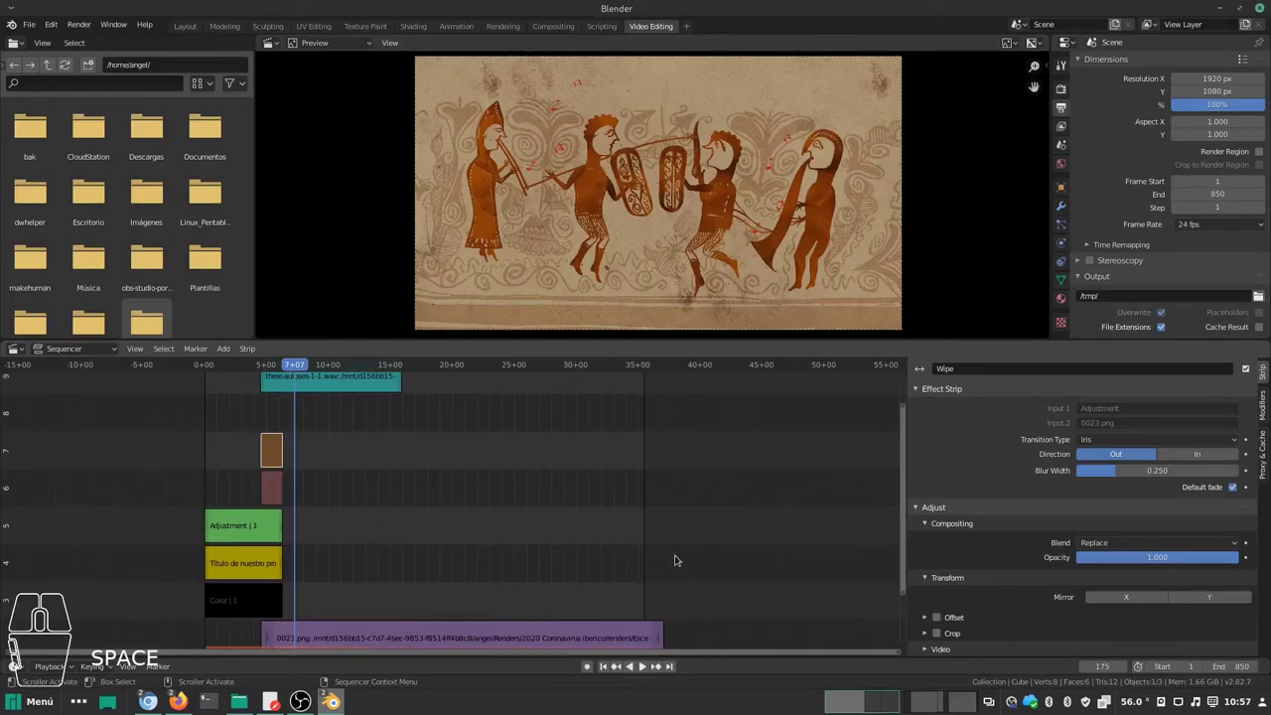
Step: Pan the sequencer up to the empty channels above the music strip
{"action": "middle_click", "coordinate": [425, 521]}
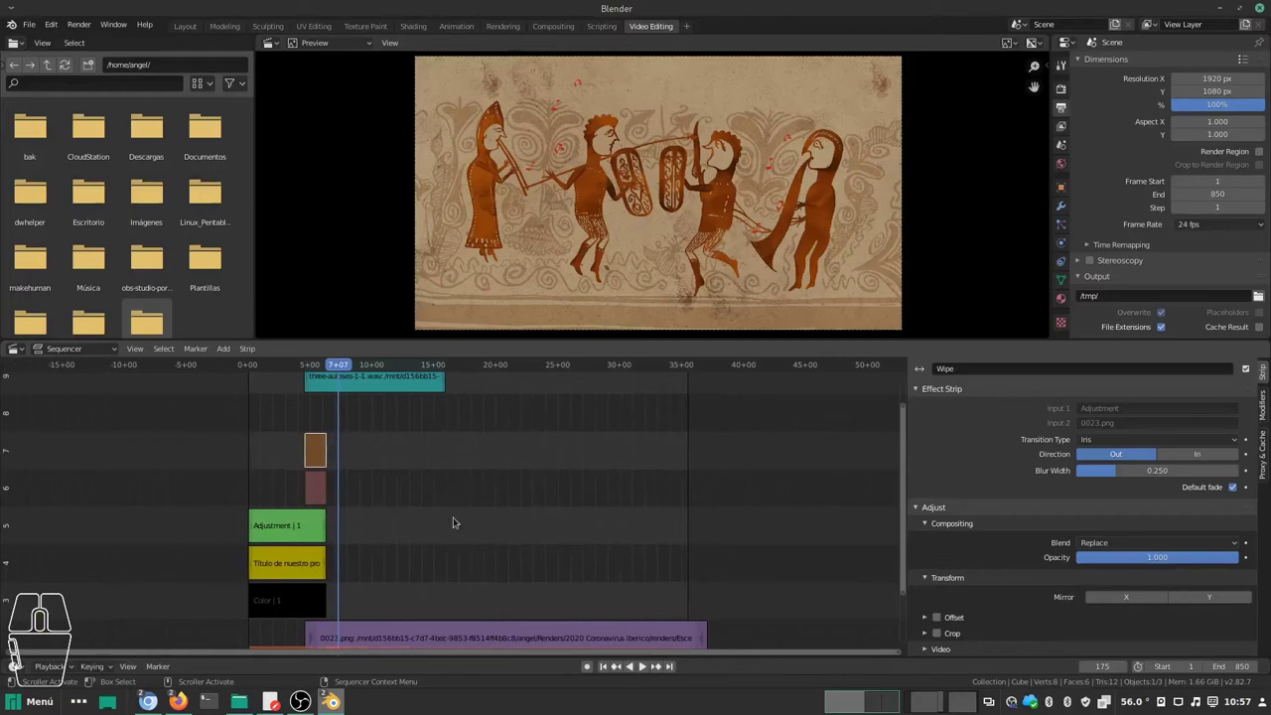
{"action": "scroll", "scroll_direction": "down", "scroll_amount": 3}
{"action": "scroll", "scroll_direction": "up", "scroll_amount": 3}
{"action": "middle_click", "coordinate": [424, 522]}
{"action": "middle_click", "coordinate": [373, 518]}
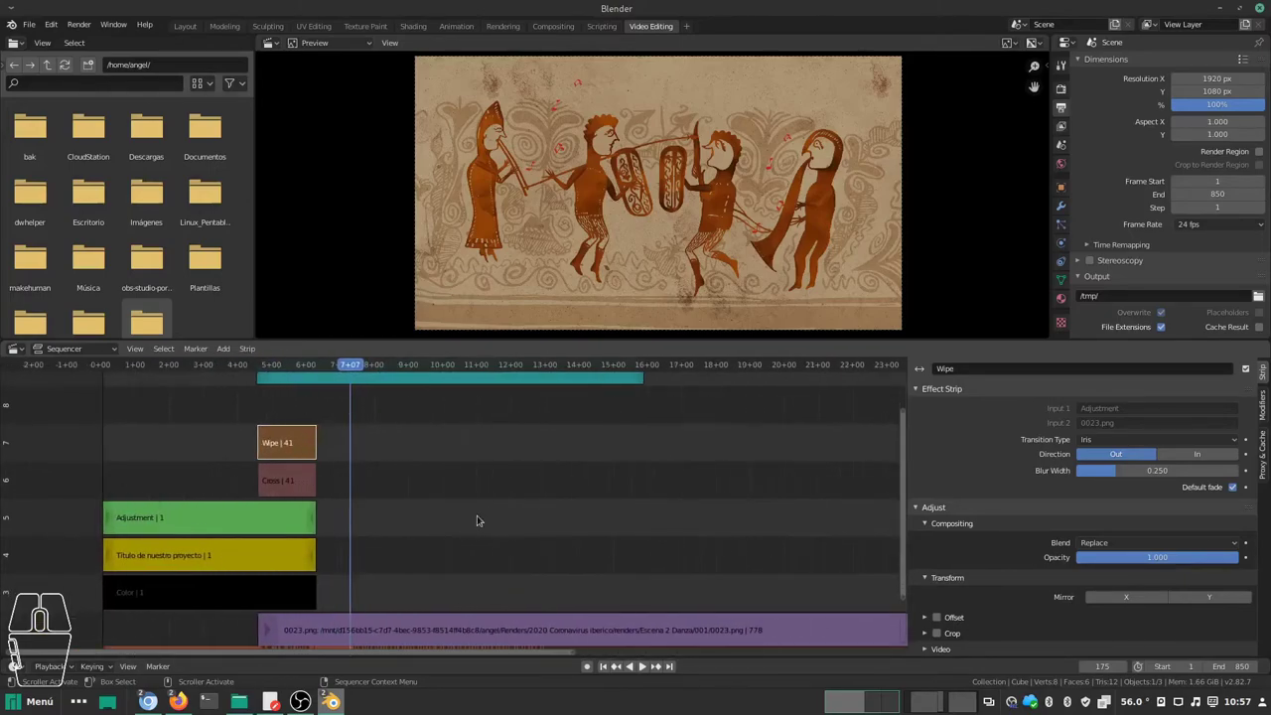
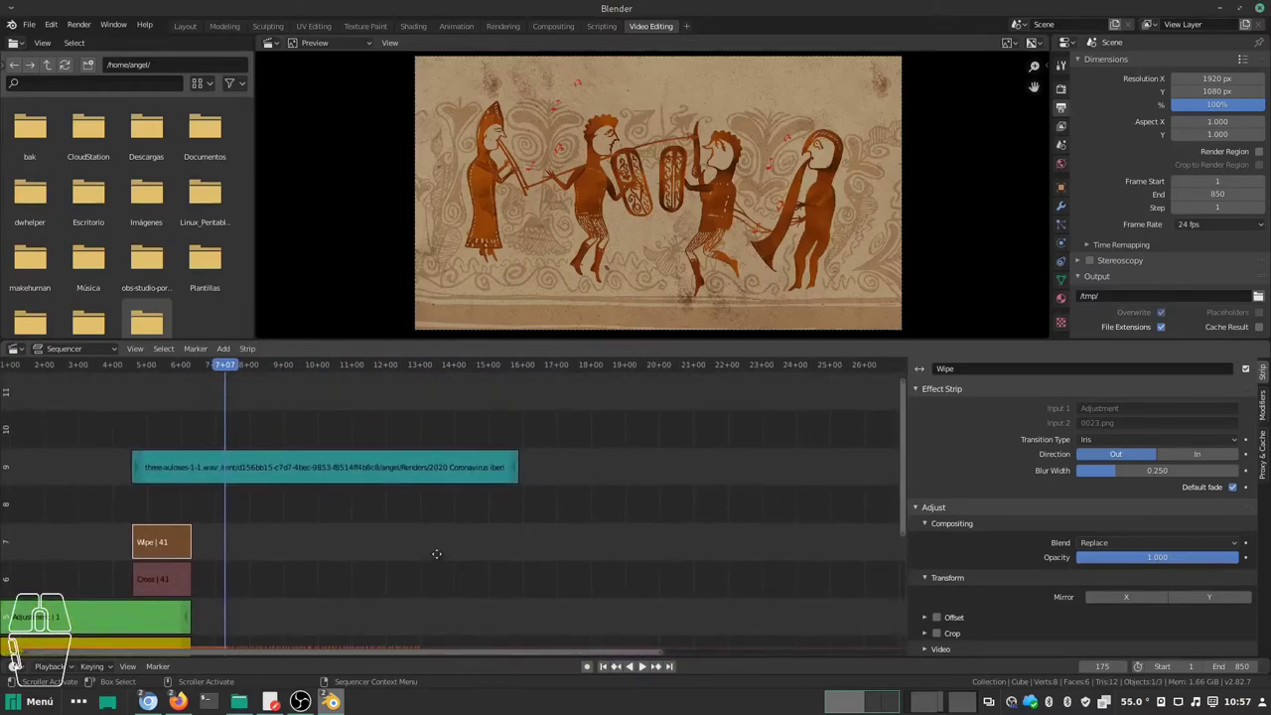
Step: Cancel the mistaken Movie browser and pick caida-suelo-2-1.wav to add as a Sound strip
{"action": "key", "text": "shift+a"}
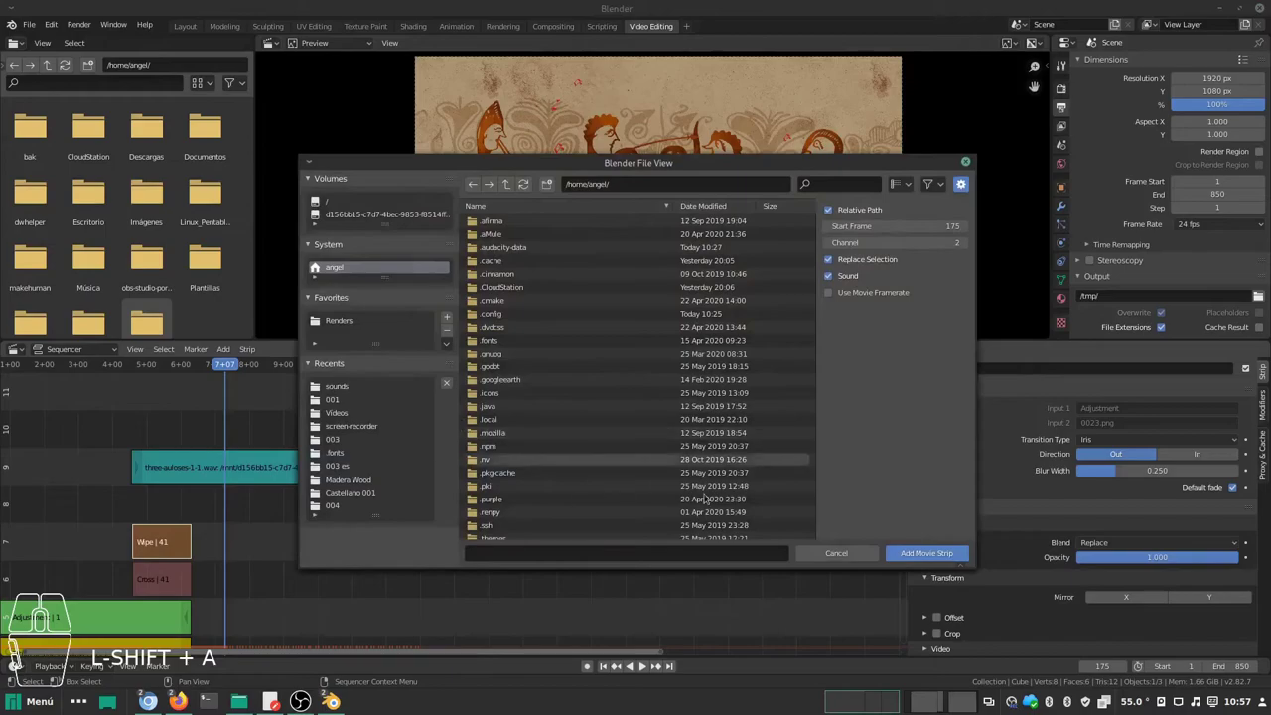
{"action": "left_click", "coordinate": [840, 556]}
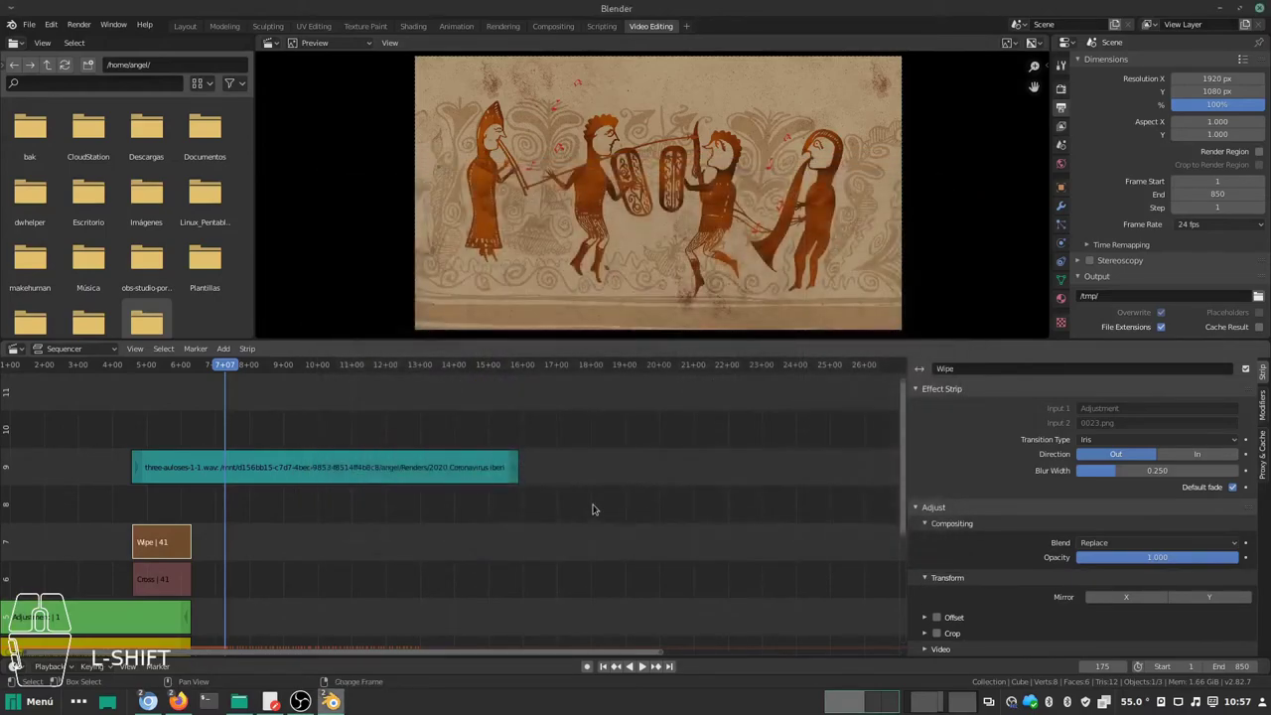
{"action": "key", "text": "shift+a"}
{"action": "left_click", "coordinate": [598, 519]}
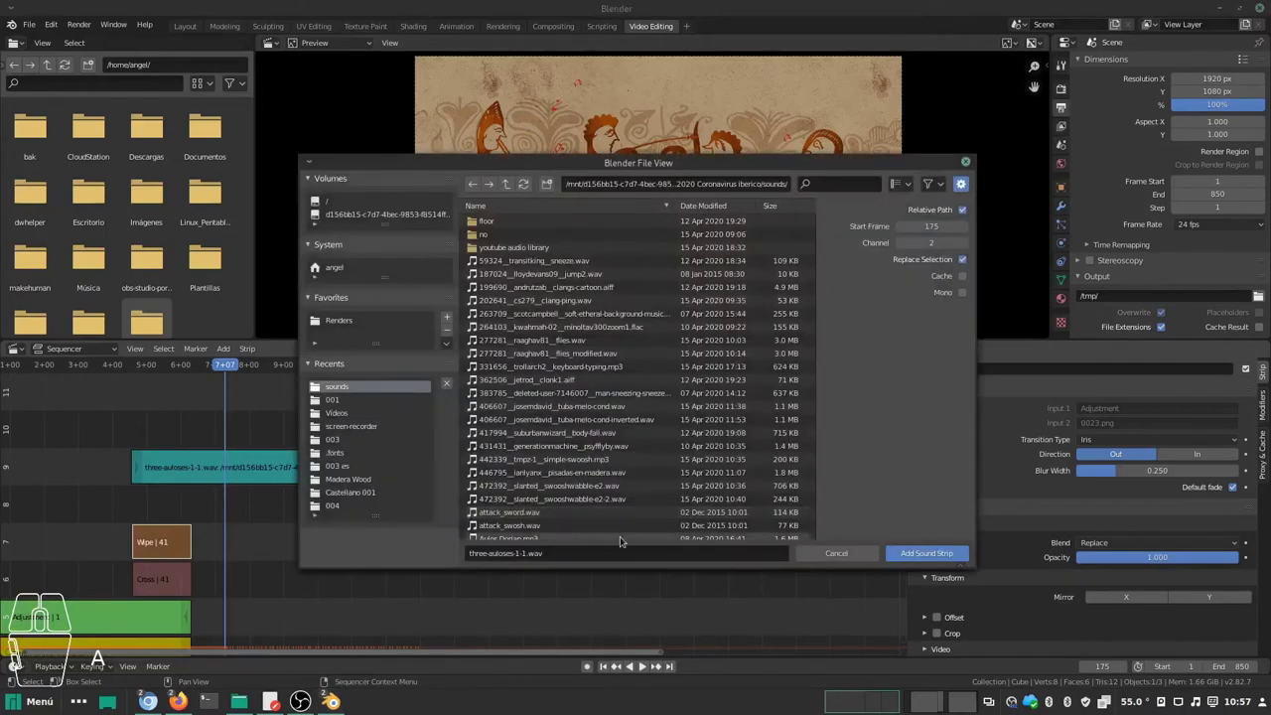
{"action": "left_click_drag", "start_coordinate": [589, 456], "coordinate": [563, 461]}
{"action": "left_click", "coordinate": [563, 461]}
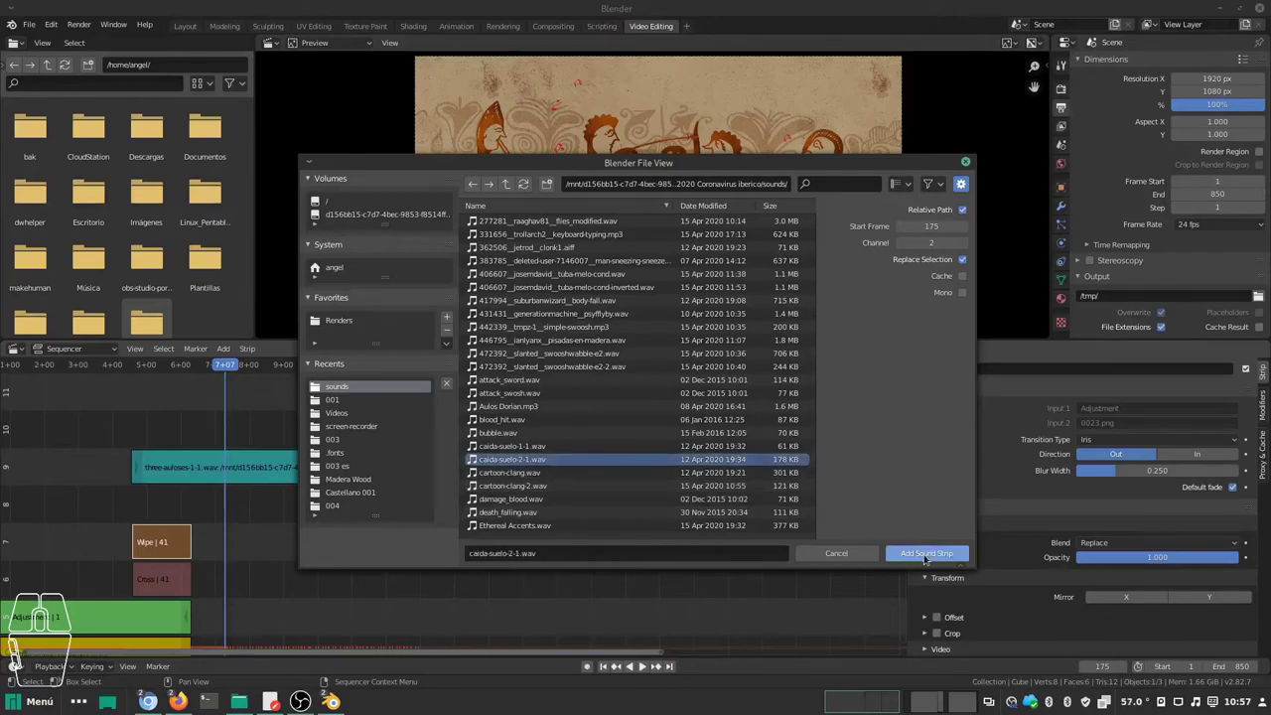
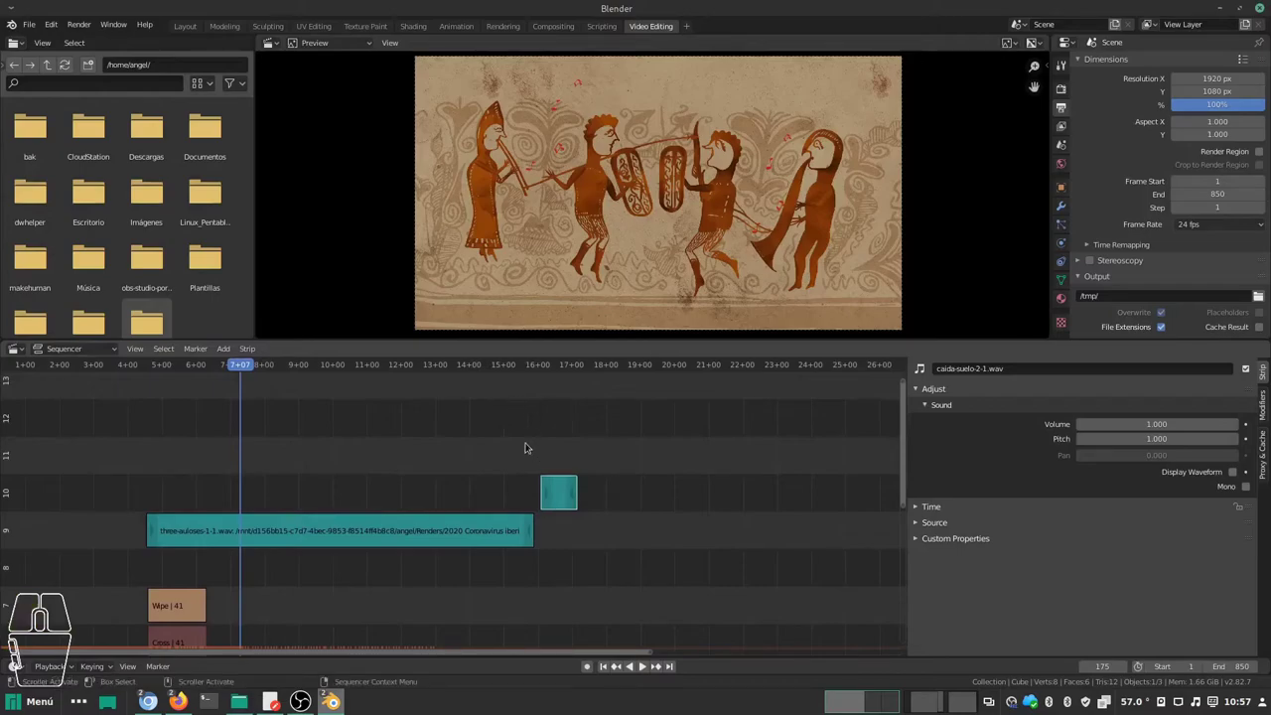
Step: Scrub to the green figure's fall and move the sound strip to start at frame 388
{"action": "left_click_drag", "start_coordinate": [251, 368], "coordinate": [483, 364]}
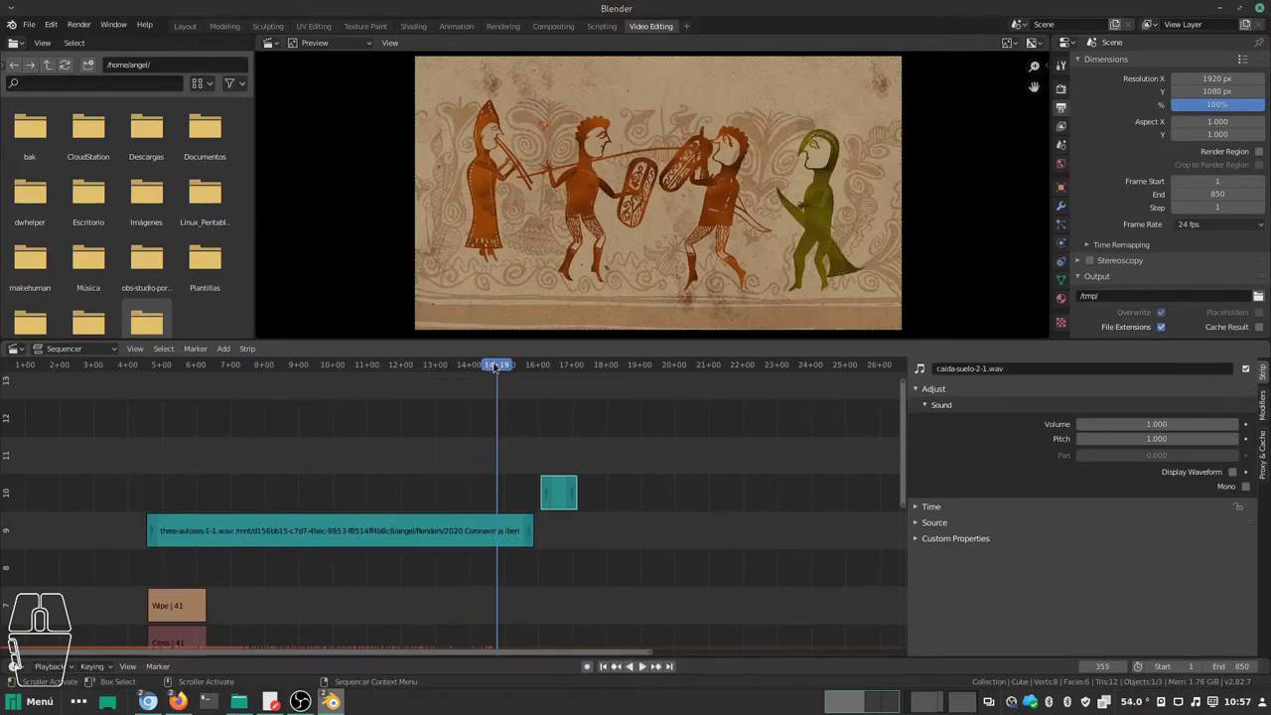
{"action": "left_click", "coordinate": [506, 368]}
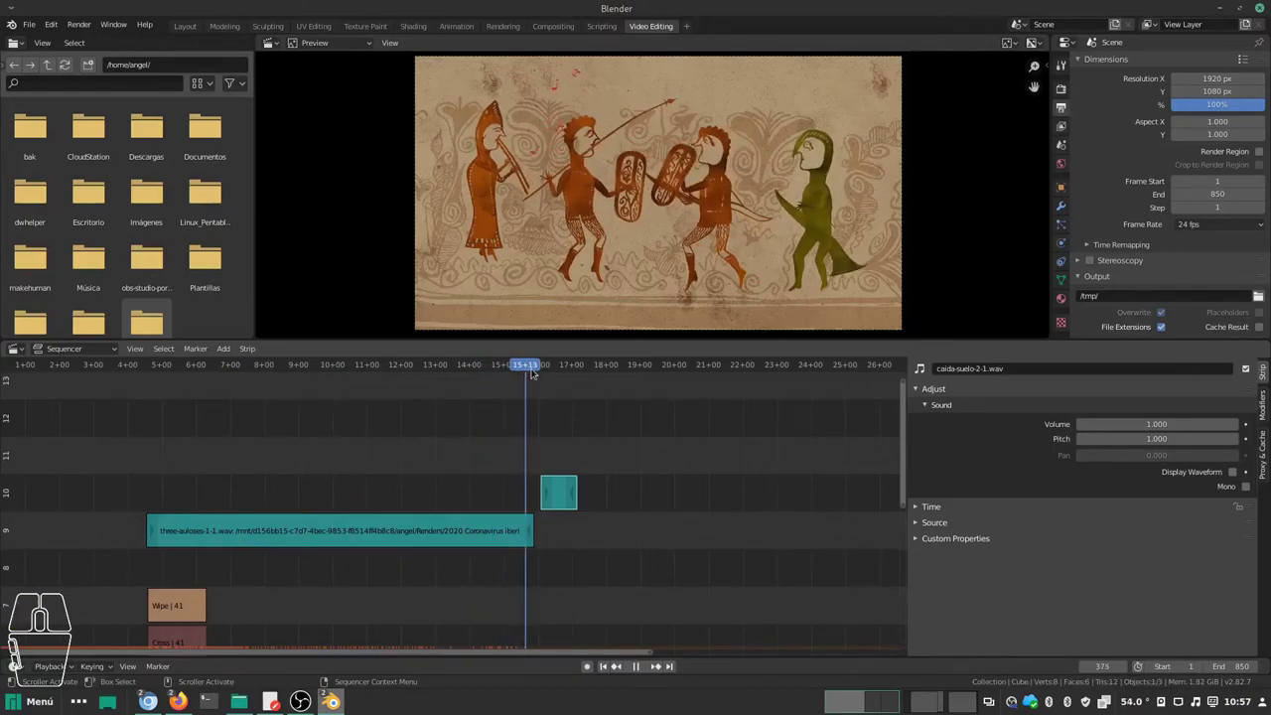
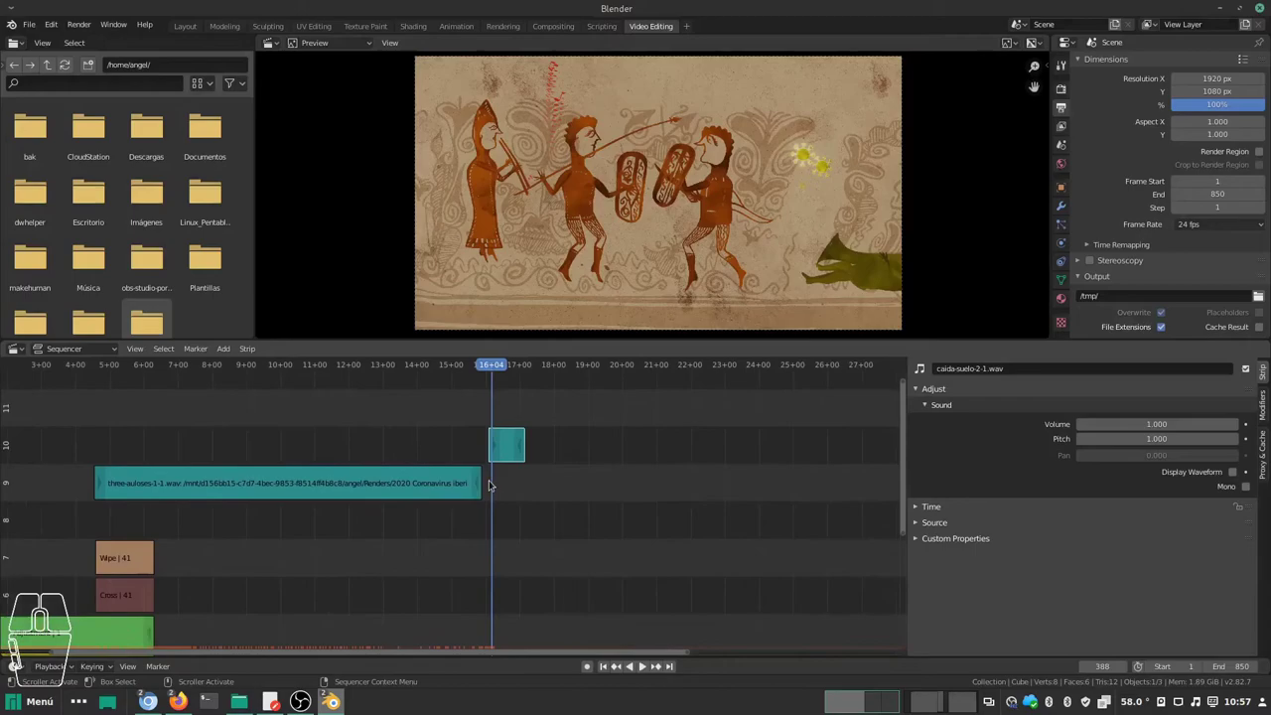
{"action": "left_click_drag", "start_coordinate": [509, 461], "coordinate": [514, 484]}
{"action": "key", "text": "KP_Add"}
{"action": "type", "text": "add"}
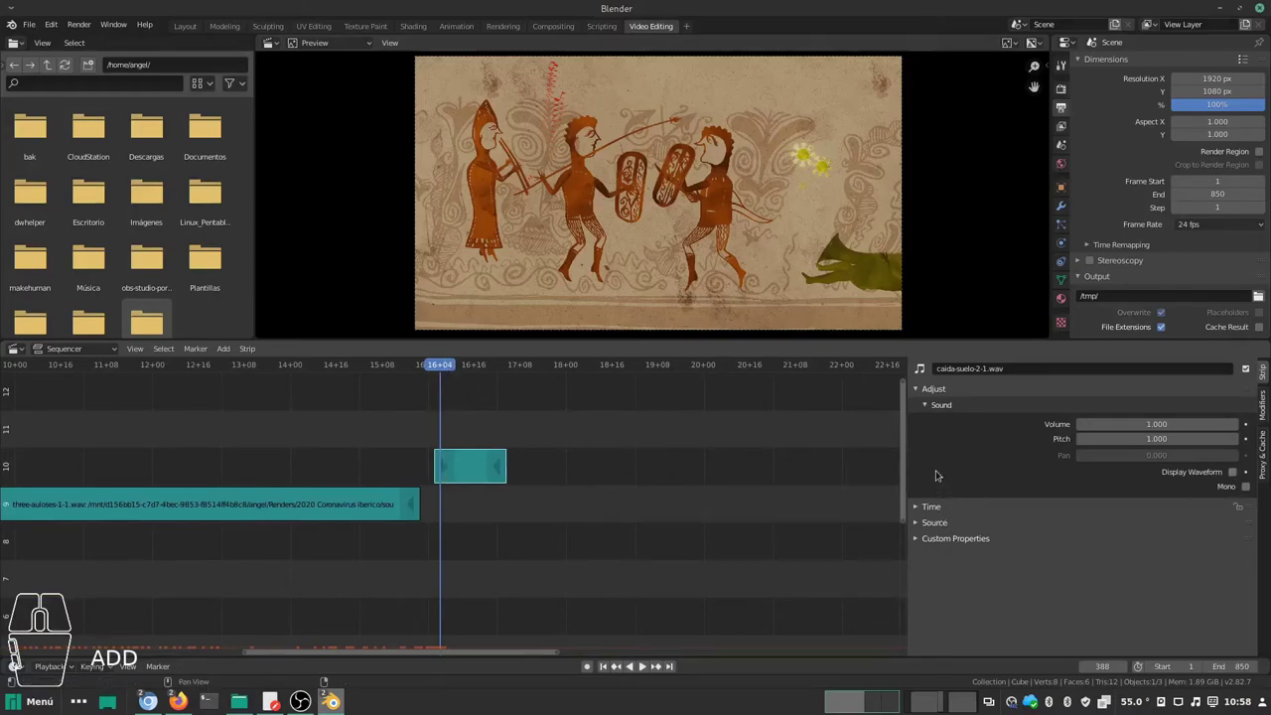
Step: Enable Display Waveform on the sound strip and zoom the timeline in on it
{"action": "left_click", "coordinate": [471, 471]}
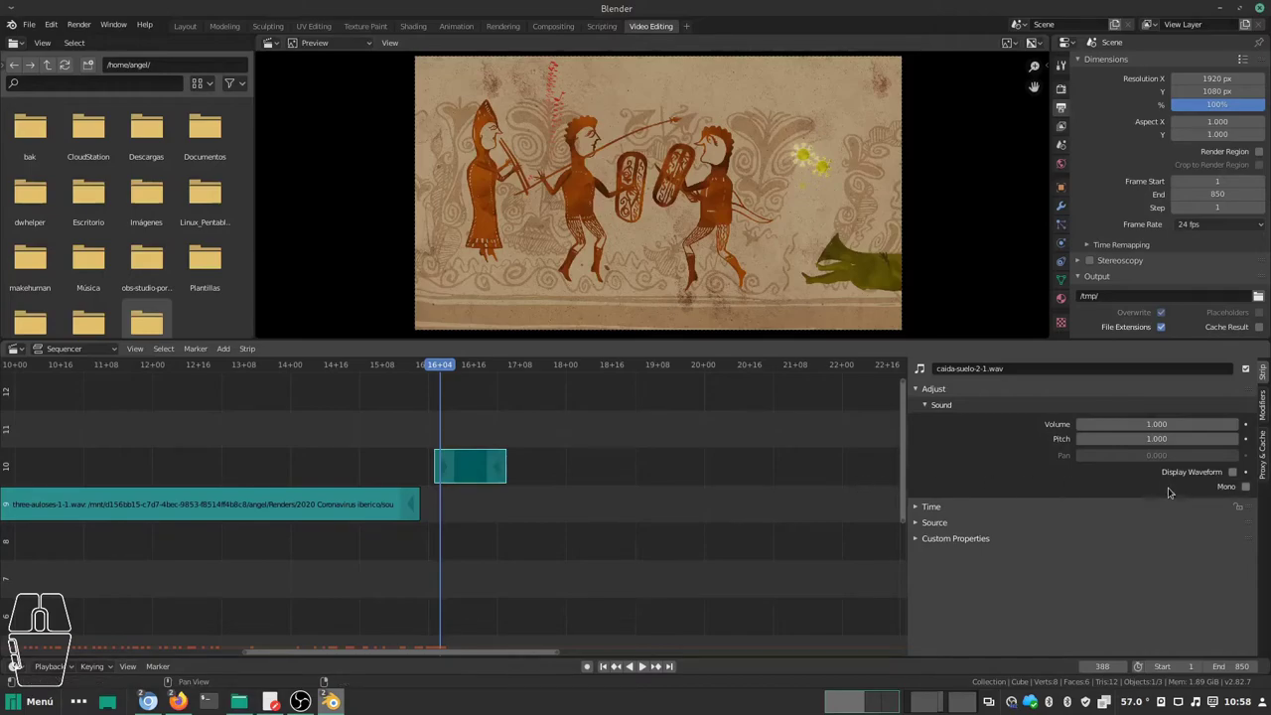
{"action": "left_click_drag", "start_coordinate": [1190, 507], "coordinate": [1191, 539]}
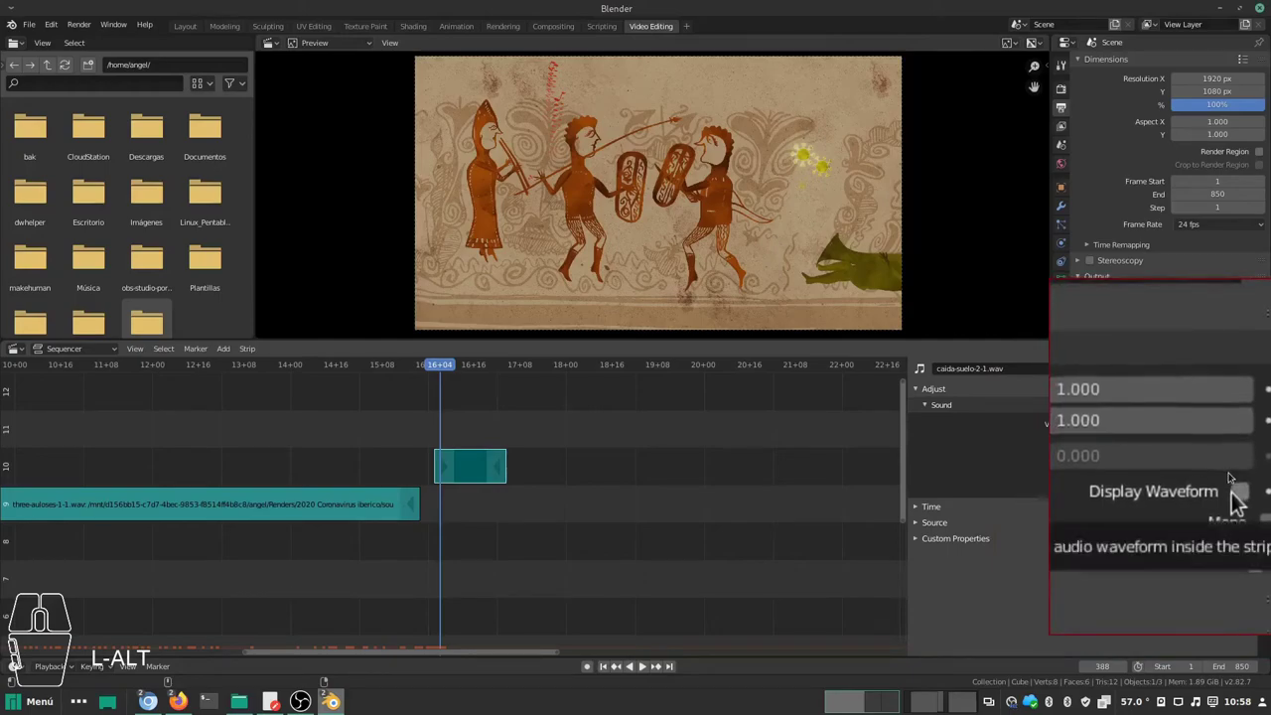
{"action": "left_click", "coordinate": [1240, 504]}
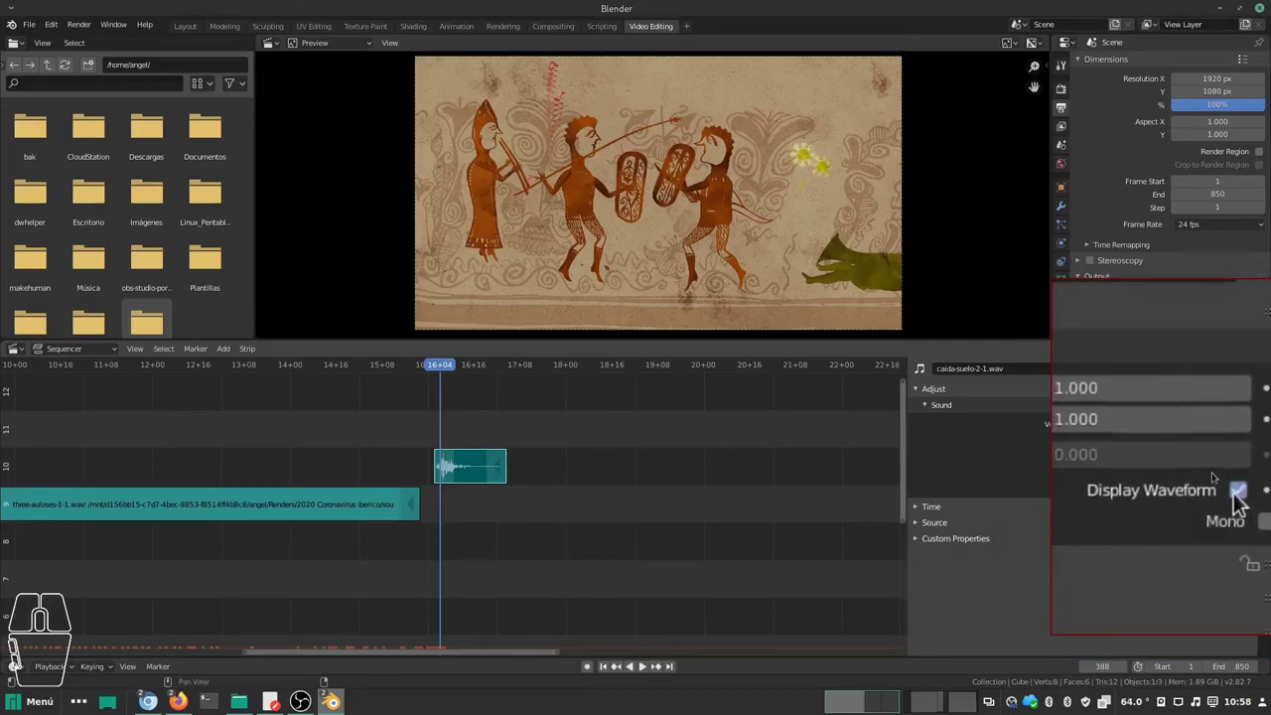
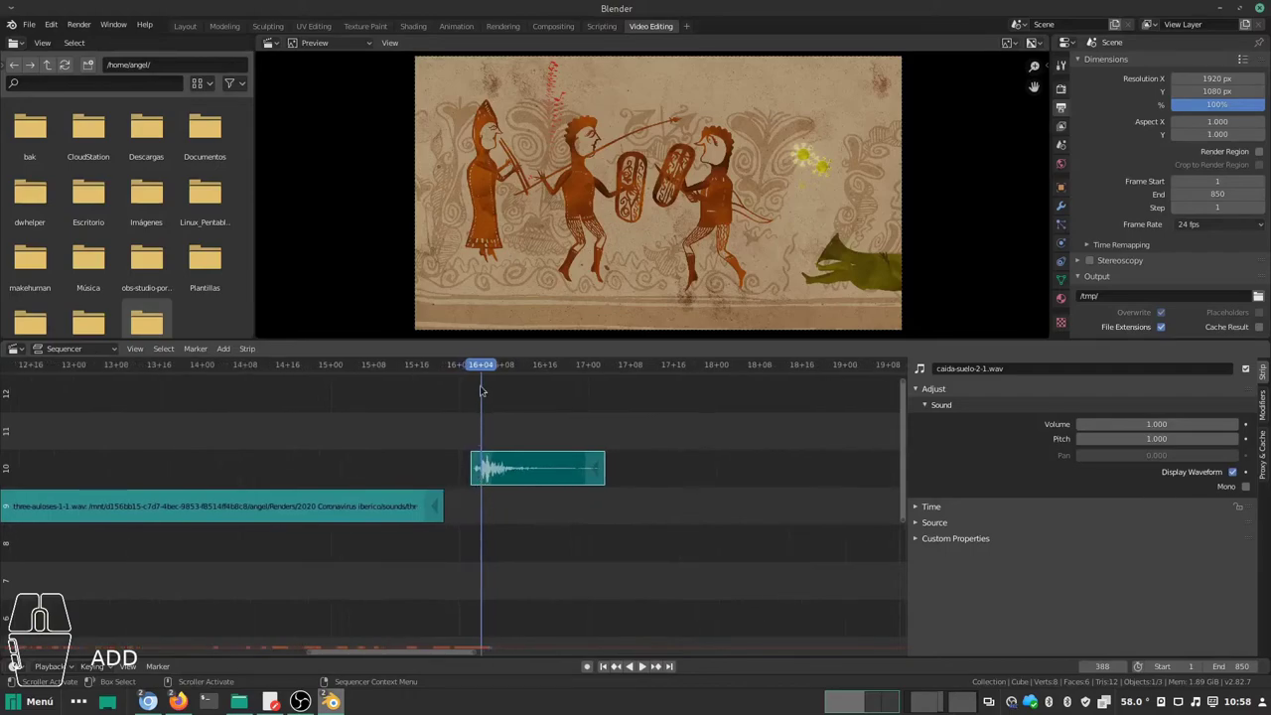
{"action": "left_click_drag", "start_coordinate": [487, 367], "coordinate": [484, 368]}
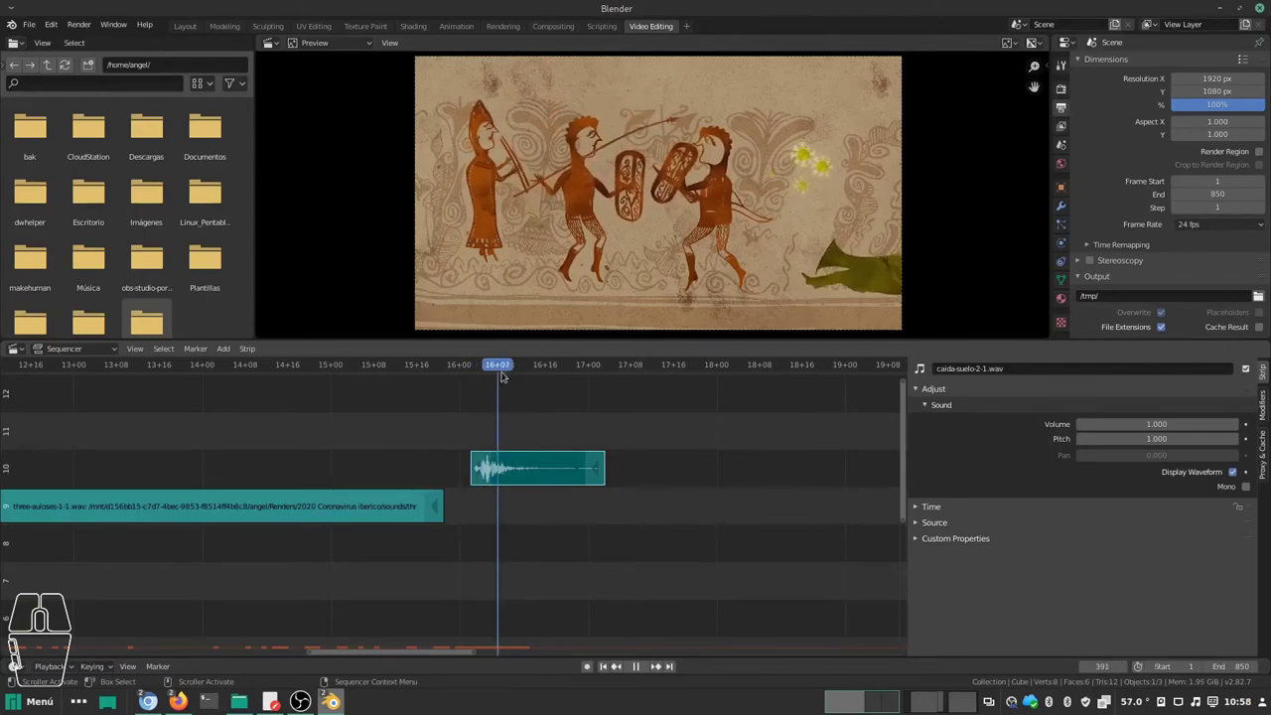
Step: Scrub to just before the impact and play back the fall with its sound
{"action": "left_click_drag", "start_coordinate": [437, 492], "coordinate": [546, 475]}
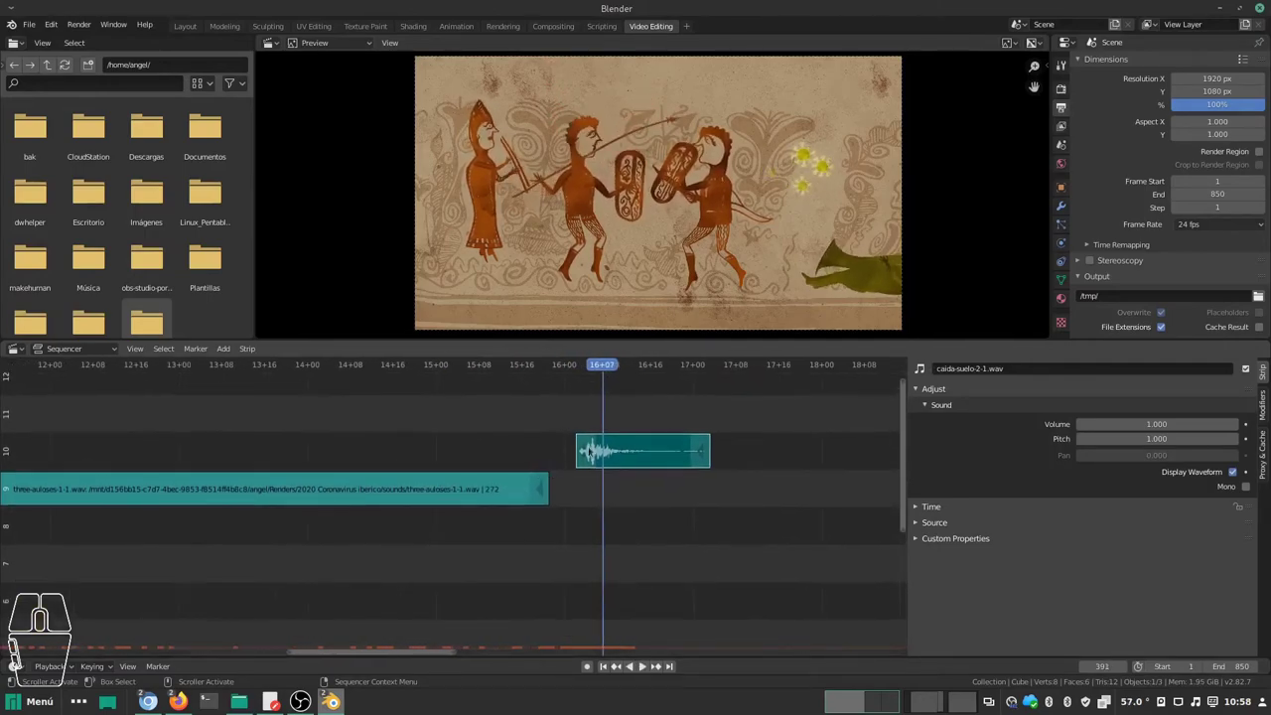
{"action": "left_click_drag", "start_coordinate": [603, 363], "coordinate": [571, 366]}
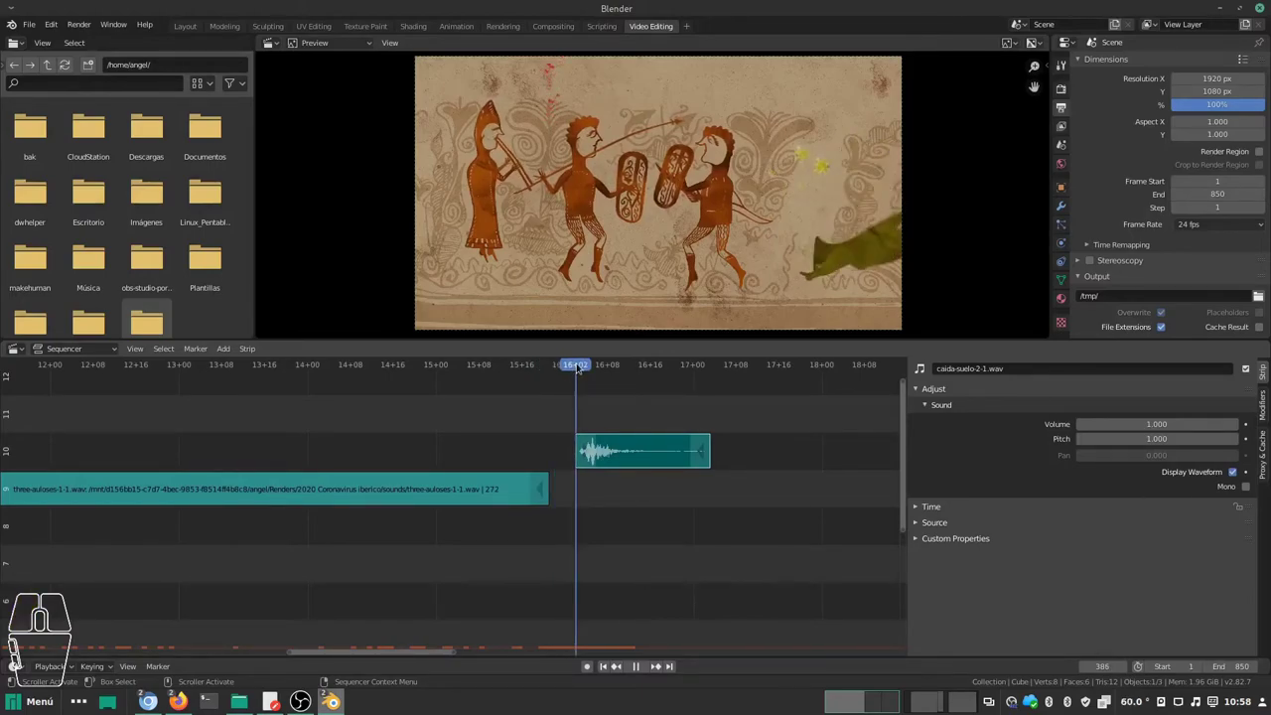
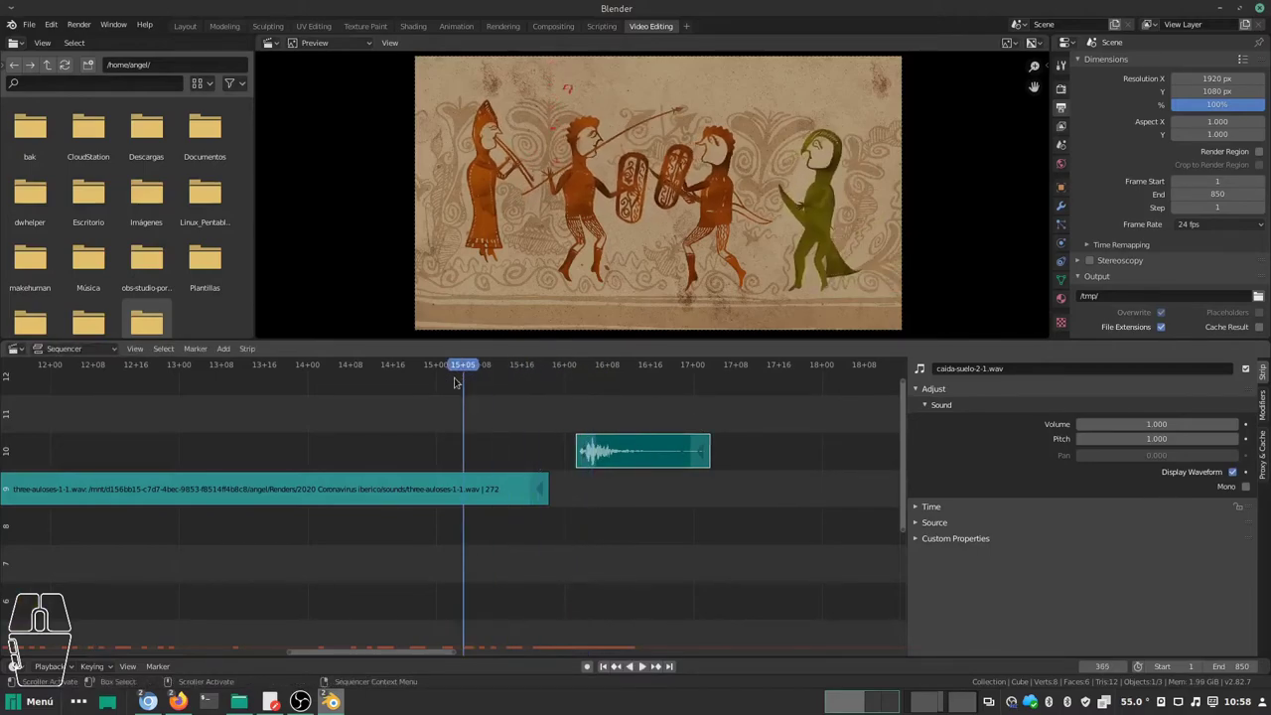
{"action": "key", "text": "alt+a"}
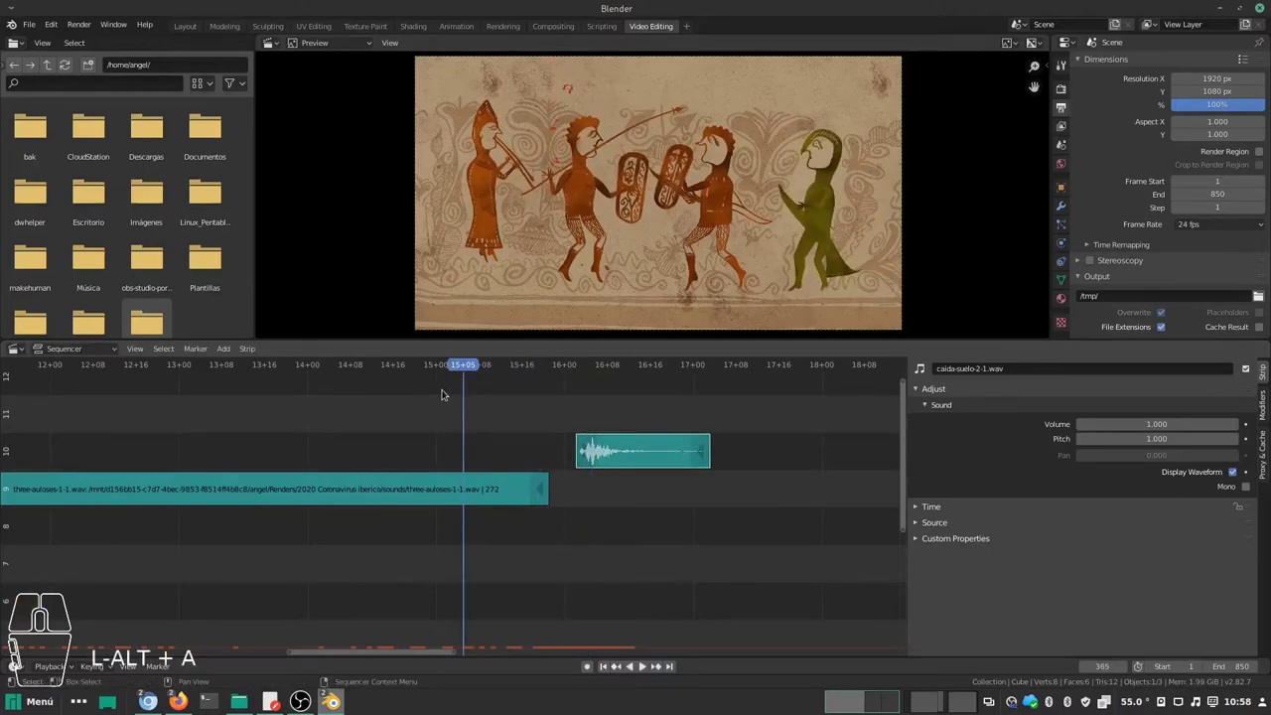
{"action": "key", "text": "a"}
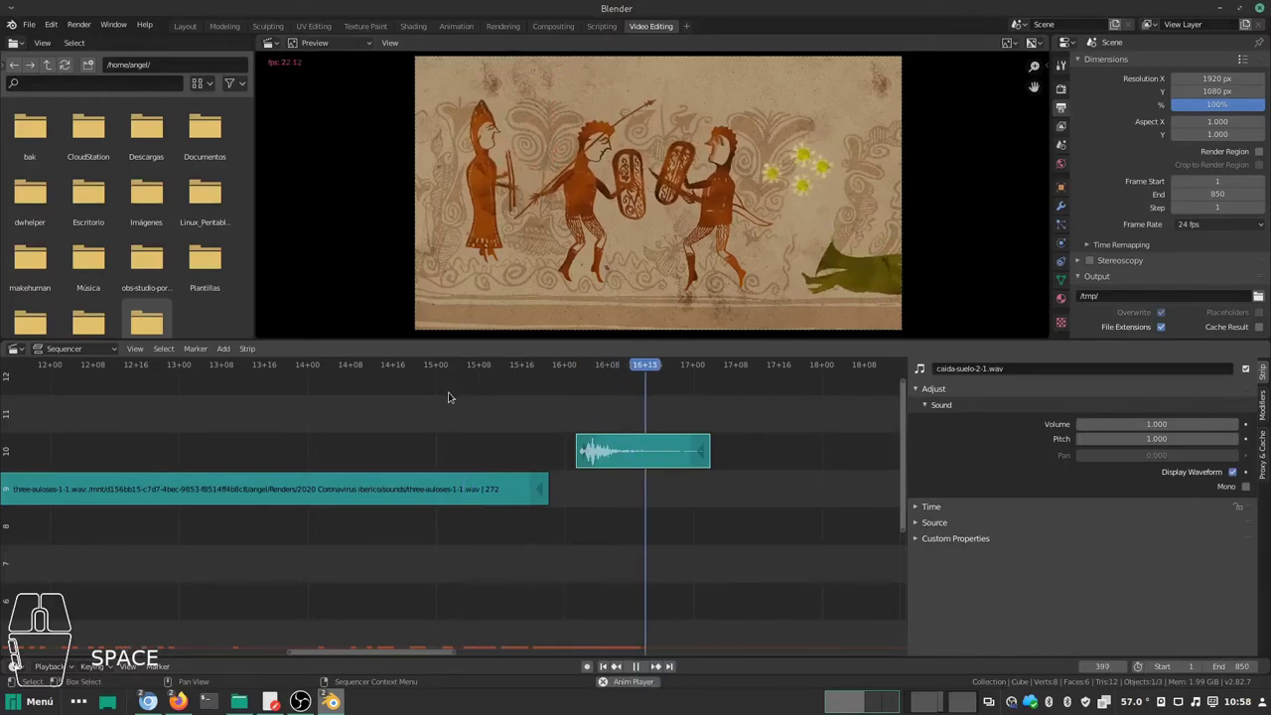
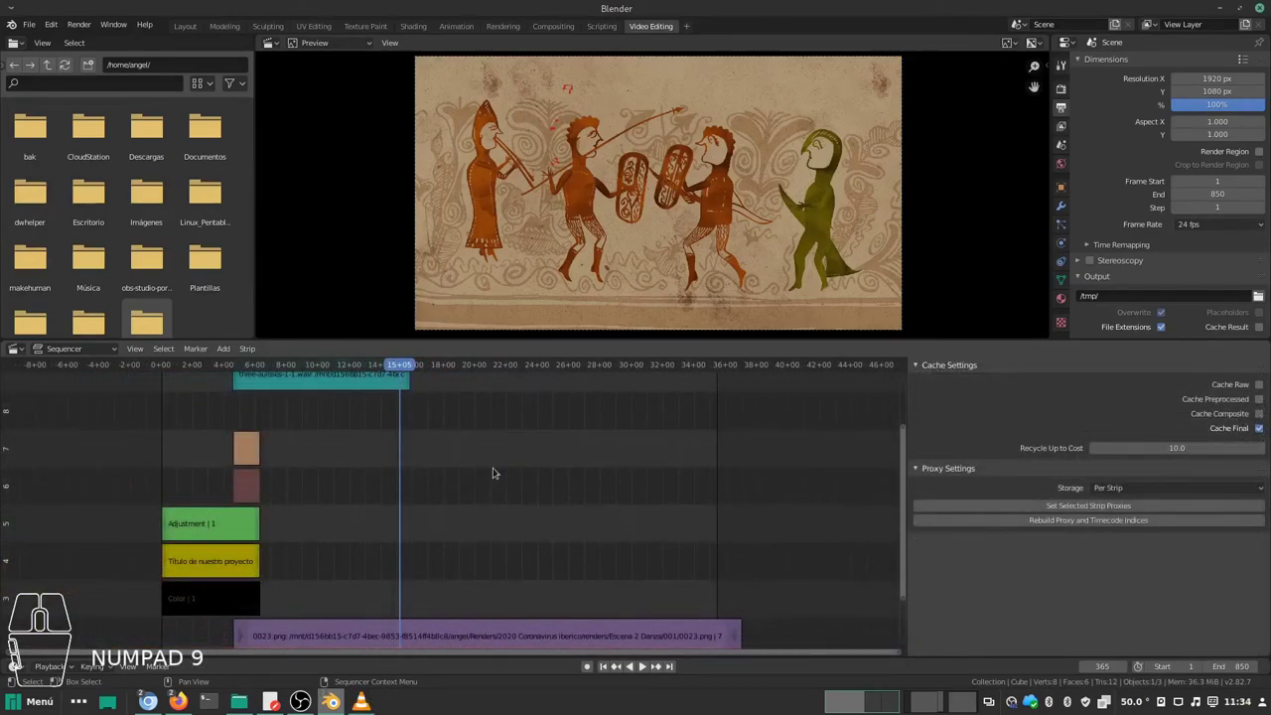
{"action": "middle_click", "coordinate": [448, 494]}
{"action": "scroll", "scroll_direction": "up", "scroll_amount": 3}
{"action": "middle_click", "coordinate": [472, 573]}
{"action": "scroll", "scroll_direction": "down", "scroll_amount": 3}
{"action": "middle_click", "coordinate": [469, 573]}
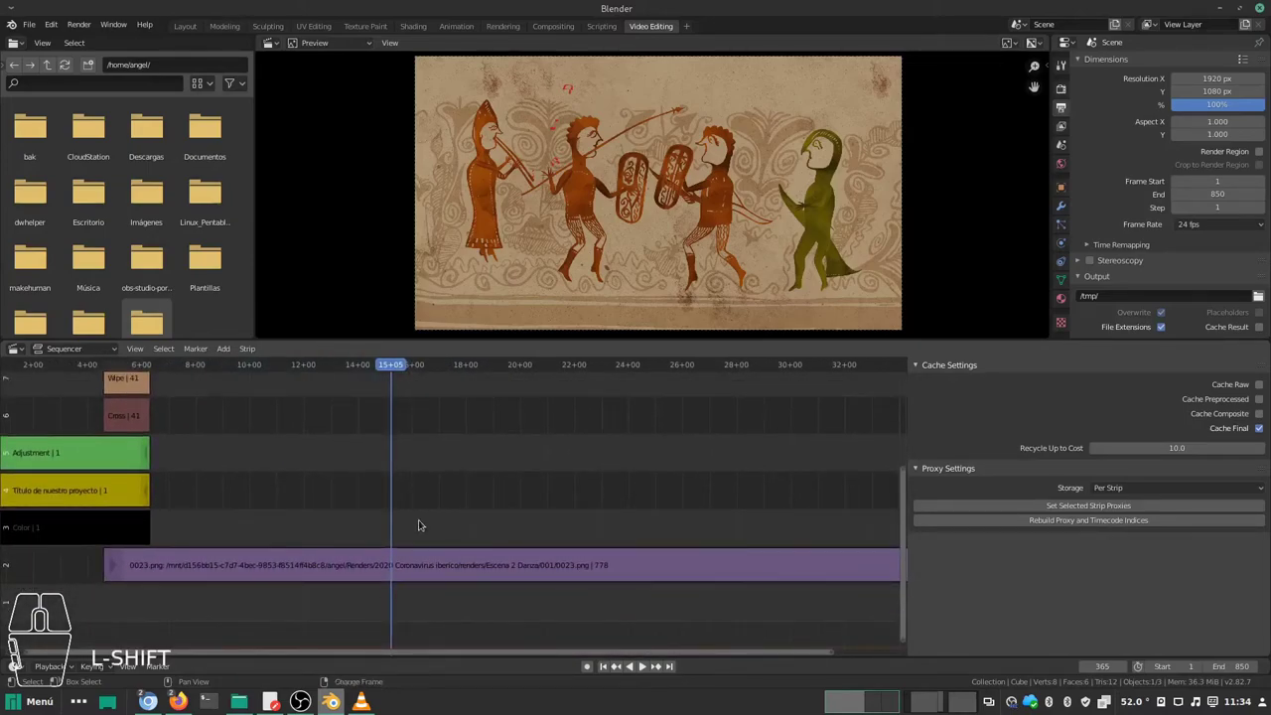
{"action": "key", "text": "shift+a"}
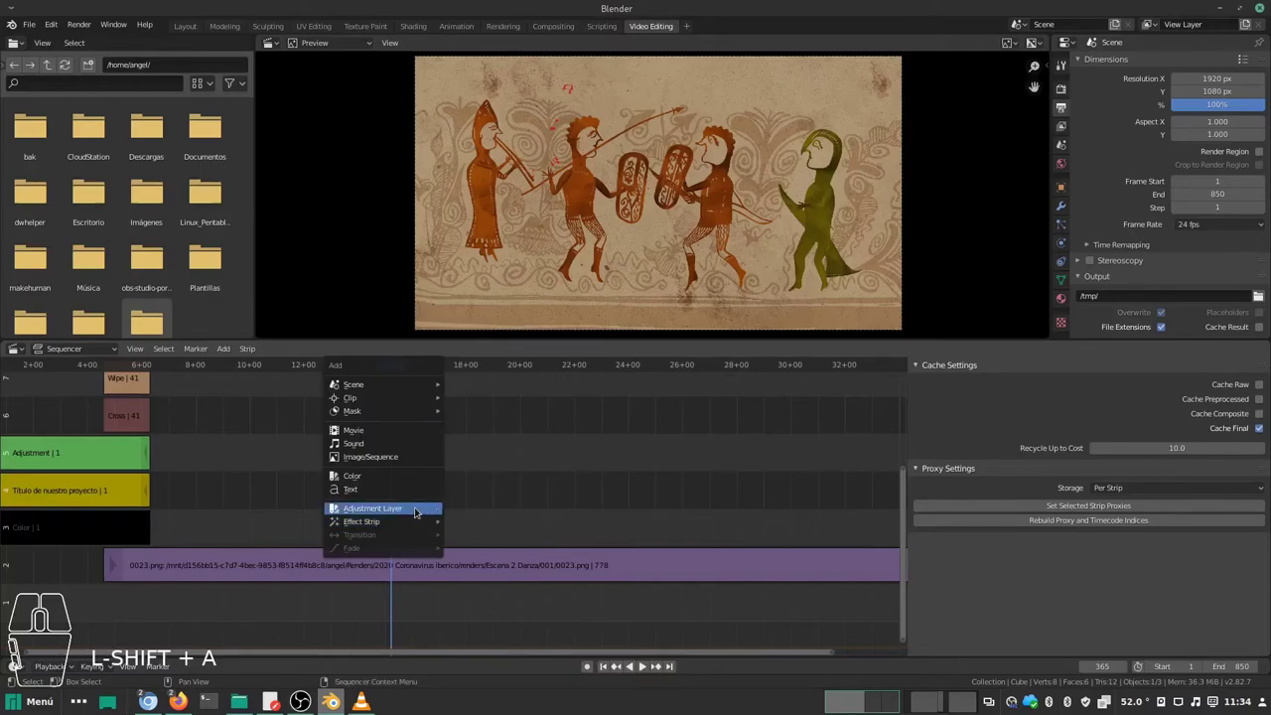
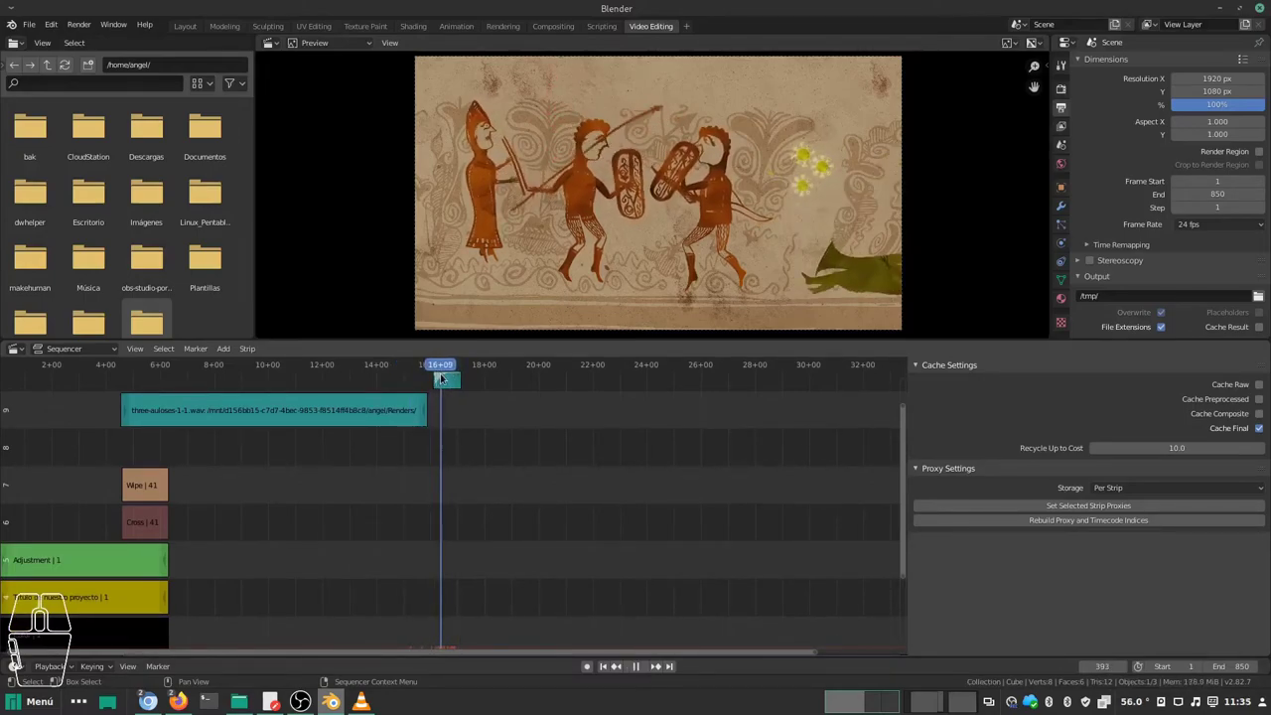
Step: Add an adjustment layer strip above the dance image sequence and slide it into place
{"action": "left_click_drag", "start_coordinate": [440, 500], "coordinate": [441, 400]}
{"action": "middle_click", "coordinate": [453, 516]}
{"action": "key", "text": "shift+a"}
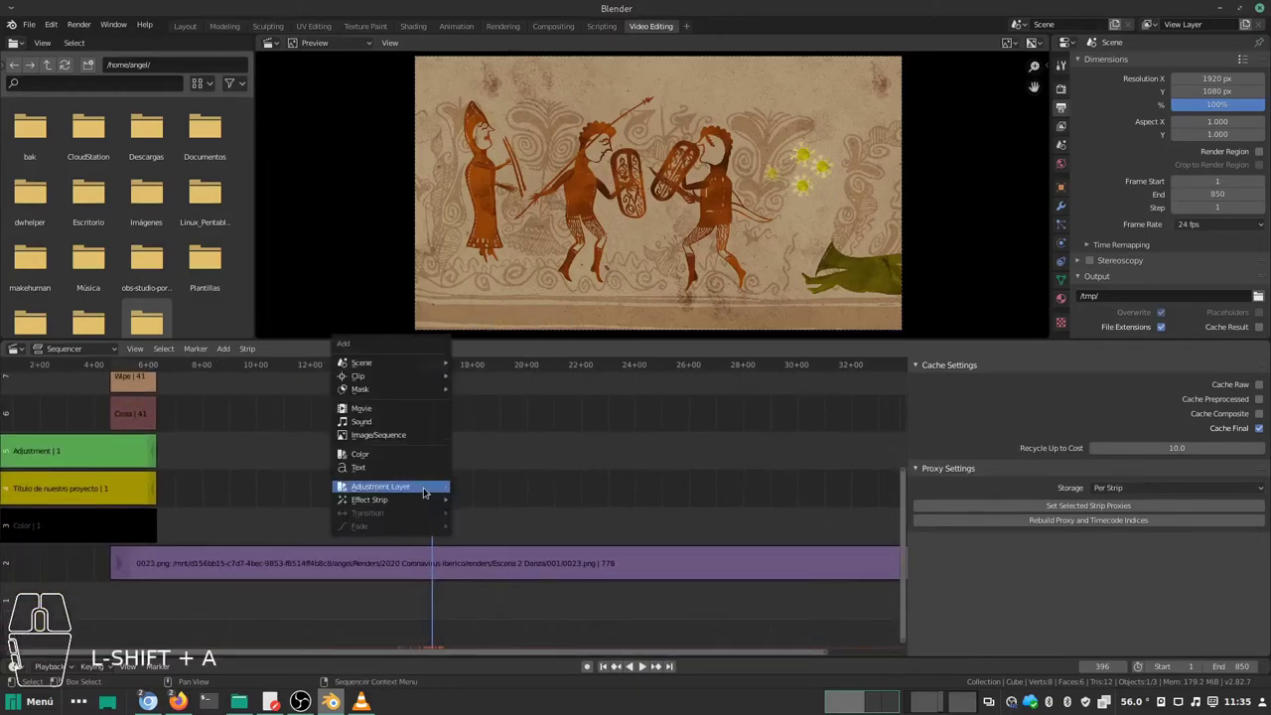
{"action": "left_click", "coordinate": [431, 491]}
{"action": "key", "text": "a"}
{"action": "left_click", "coordinate": [452, 424]}
{"action": "key", "text": "g"}
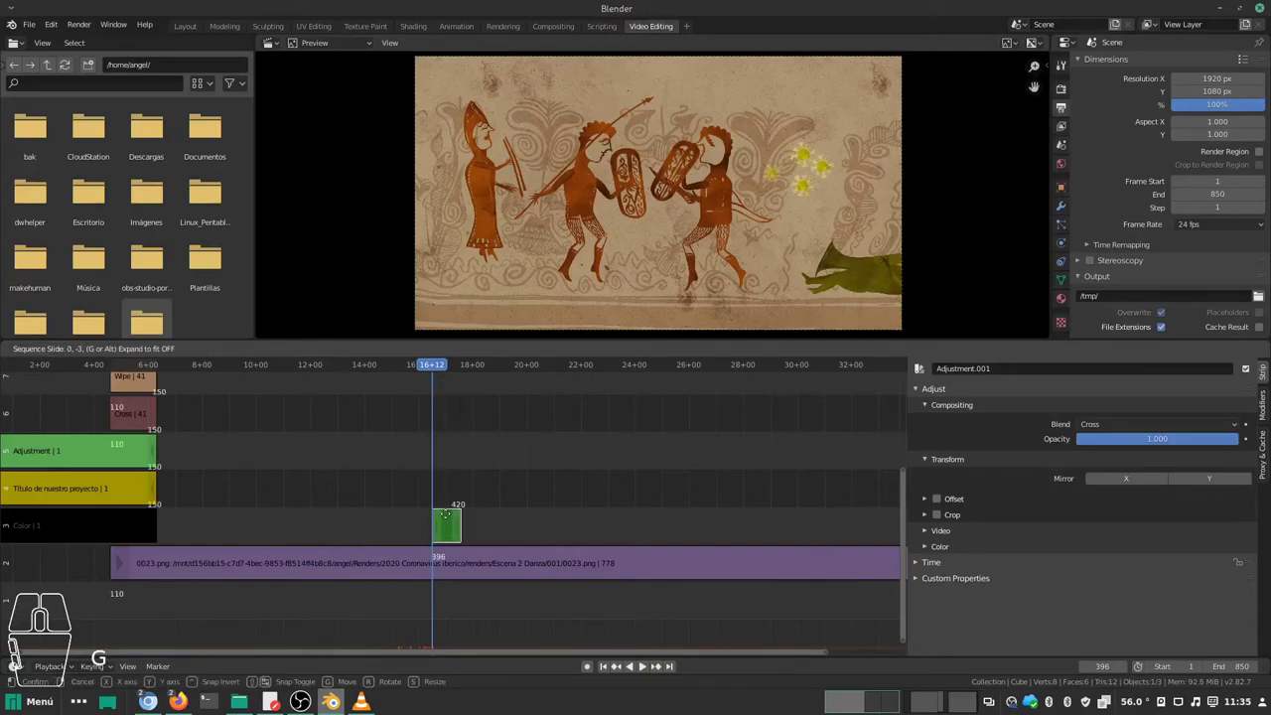
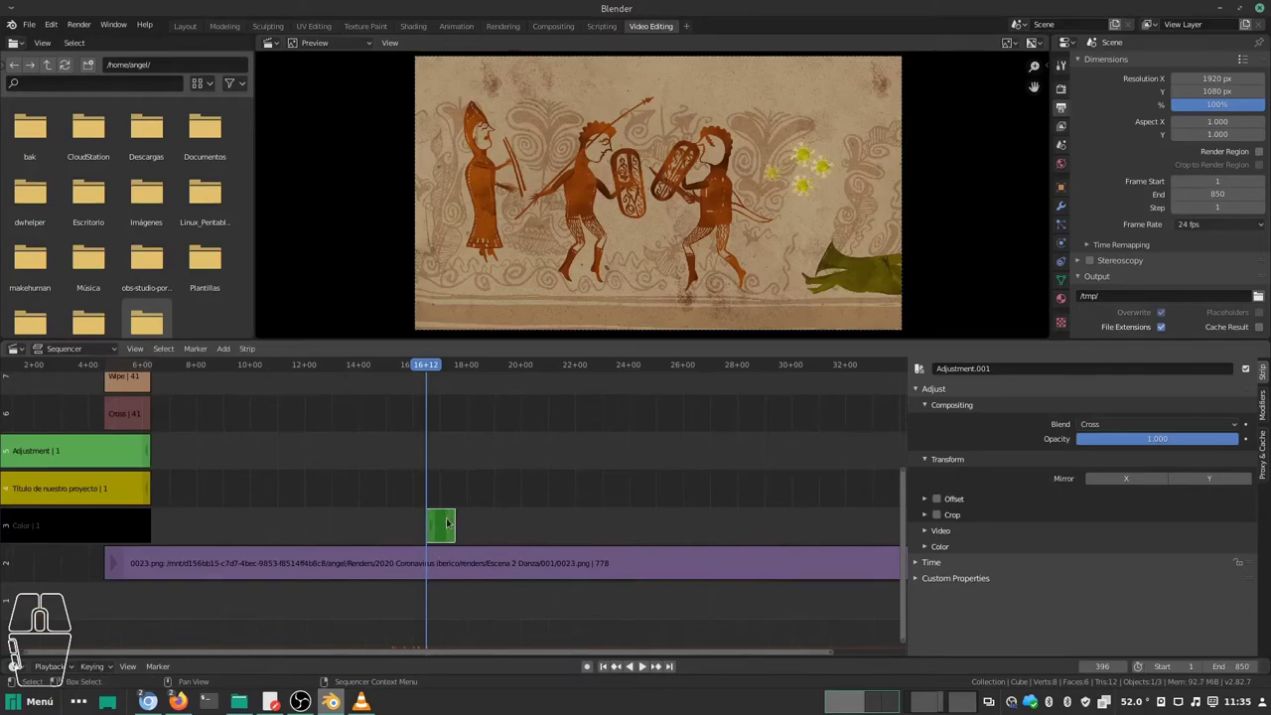
Step: Shorten the adjustment strip from its end handle to finish near frame 449
{"action": "left_click", "coordinate": [582, 497]}
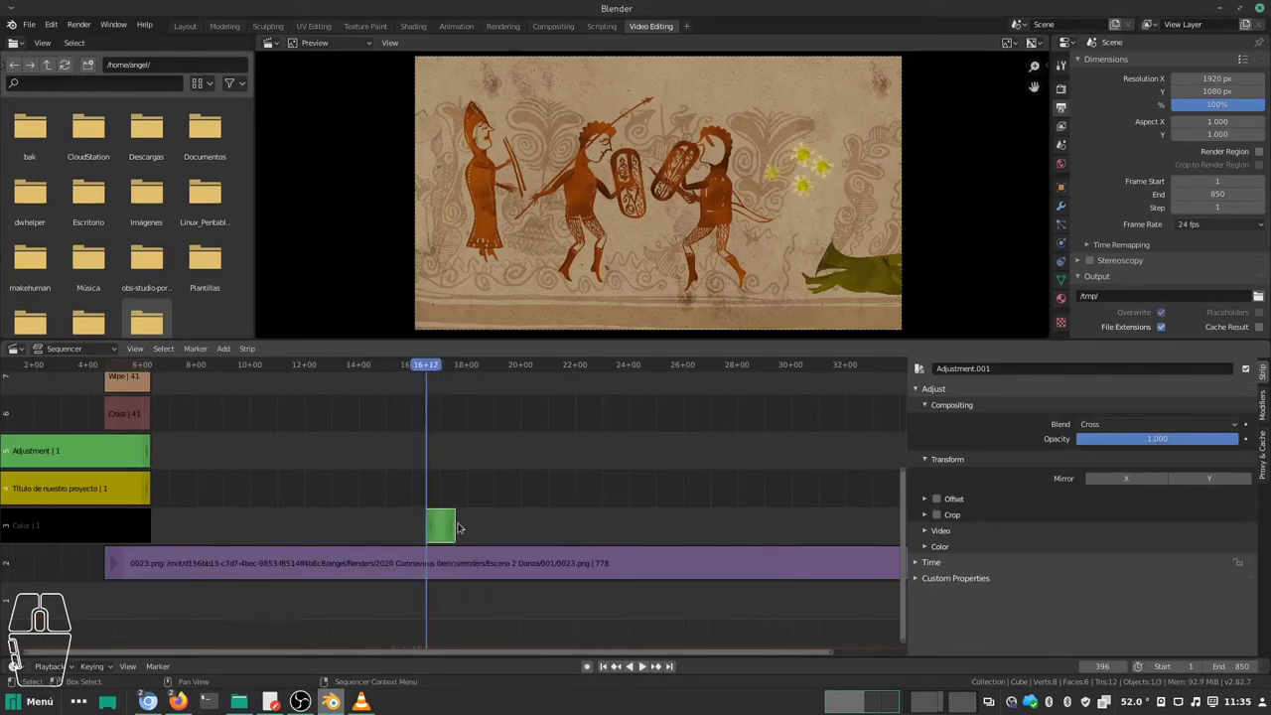
{"action": "left_click", "coordinate": [458, 536]}
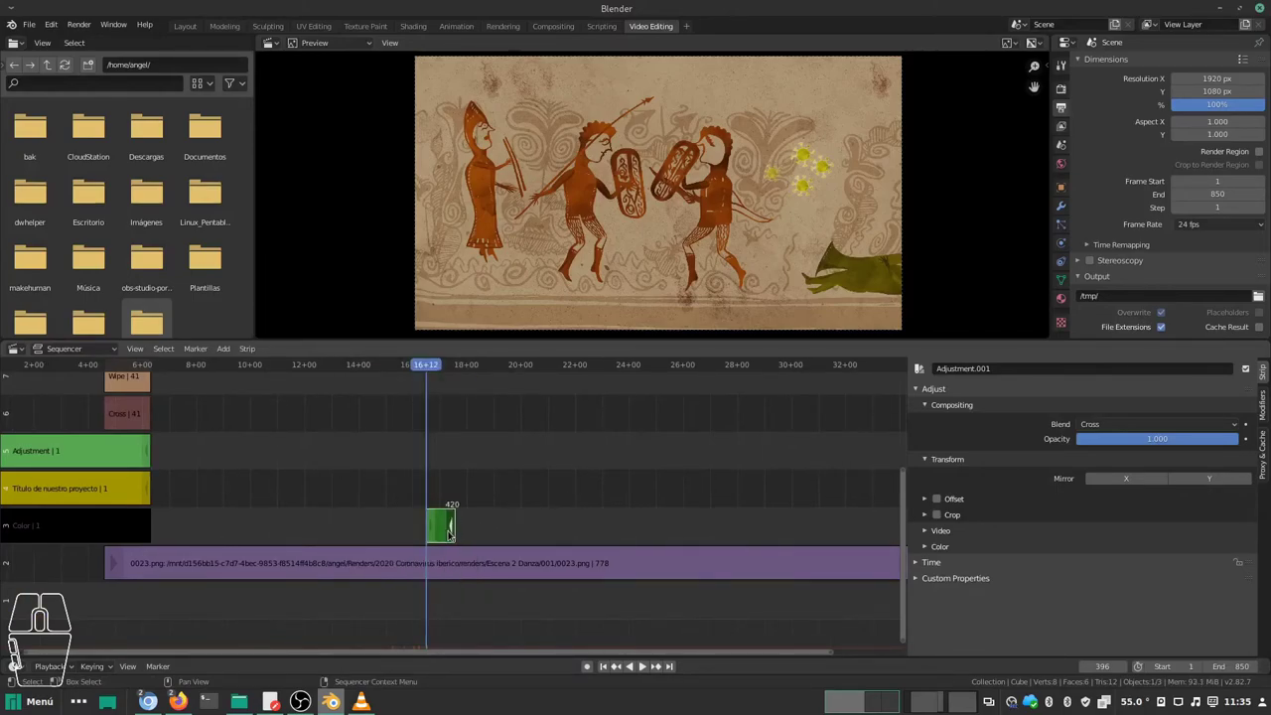
{"action": "key", "text": "g"}
{"action": "left_click", "coordinate": [517, 538]}
{"action": "left_click_drag", "start_coordinate": [448, 428], "coordinate": [467, 482]}
{"action": "left_click_drag", "start_coordinate": [449, 367], "coordinate": [478, 373]}
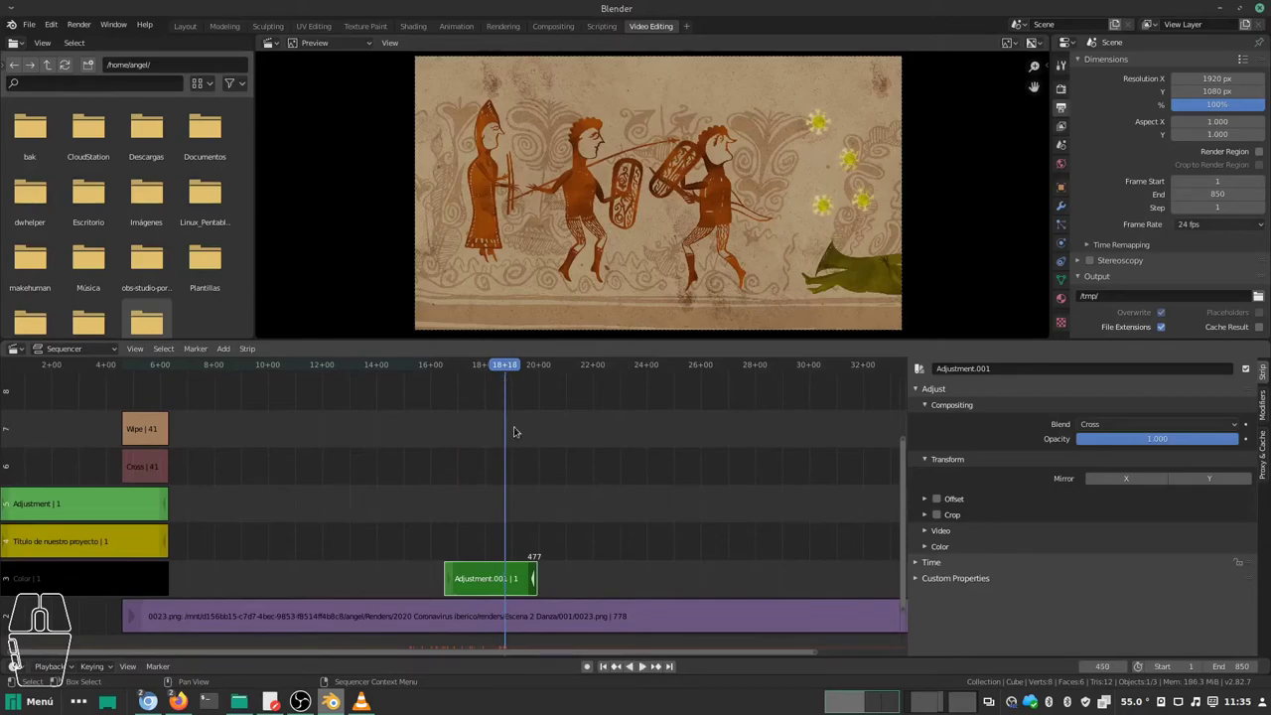
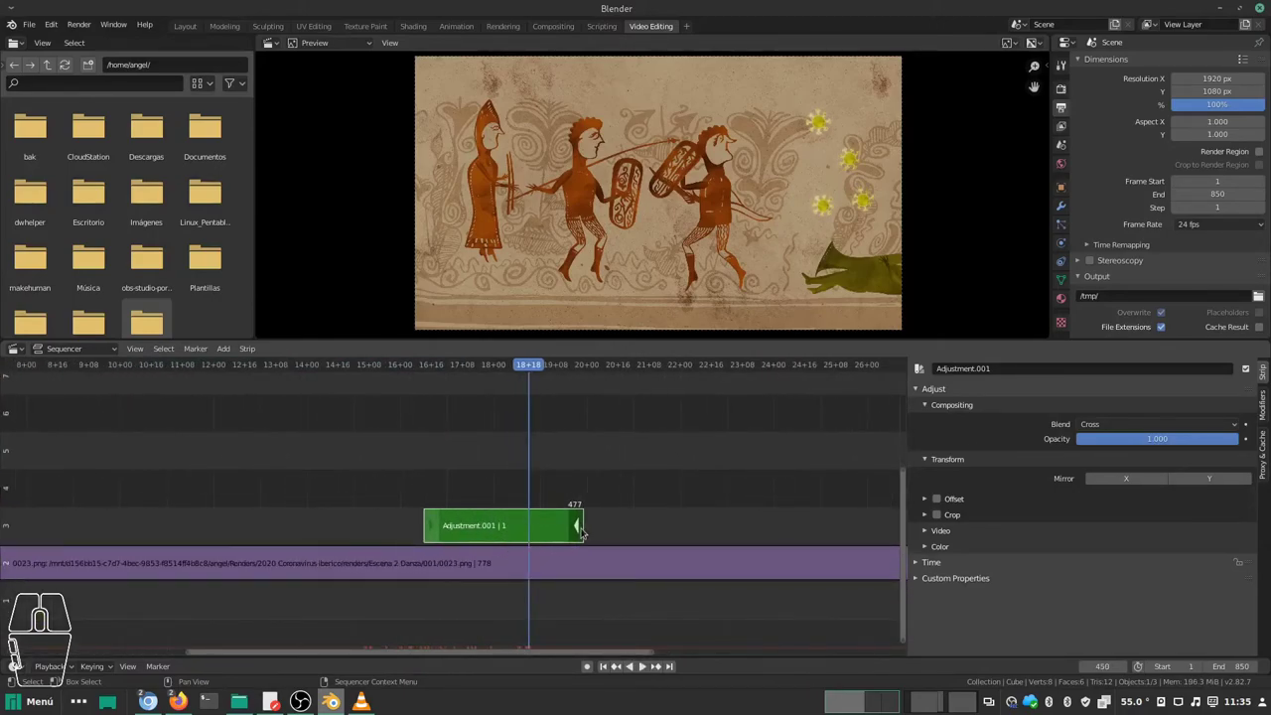
{"action": "left_click", "coordinate": [586, 532]}
{"action": "key", "text": "g"}
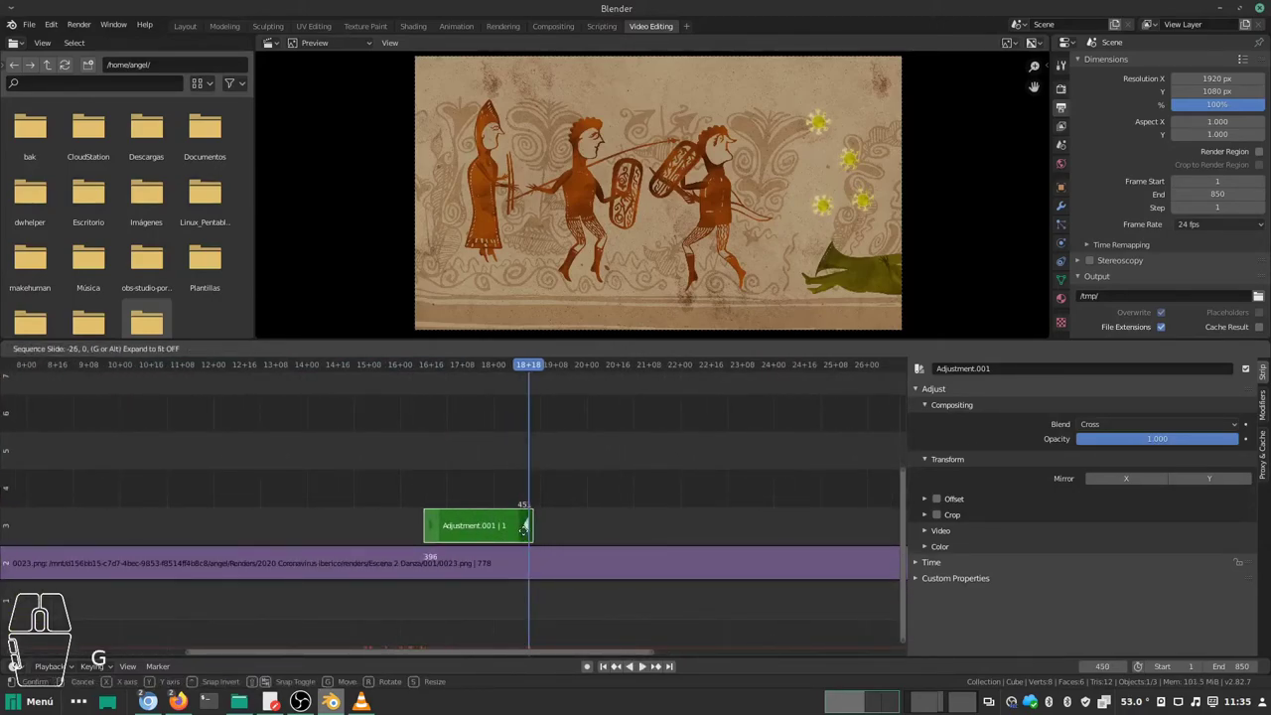
{"action": "left_click", "coordinate": [527, 537]}
Step: Nudge the shortened adjustment strip slightly later, around the 17-19 second mark
{"action": "left_click_drag", "start_coordinate": [533, 372], "coordinate": [513, 375]}
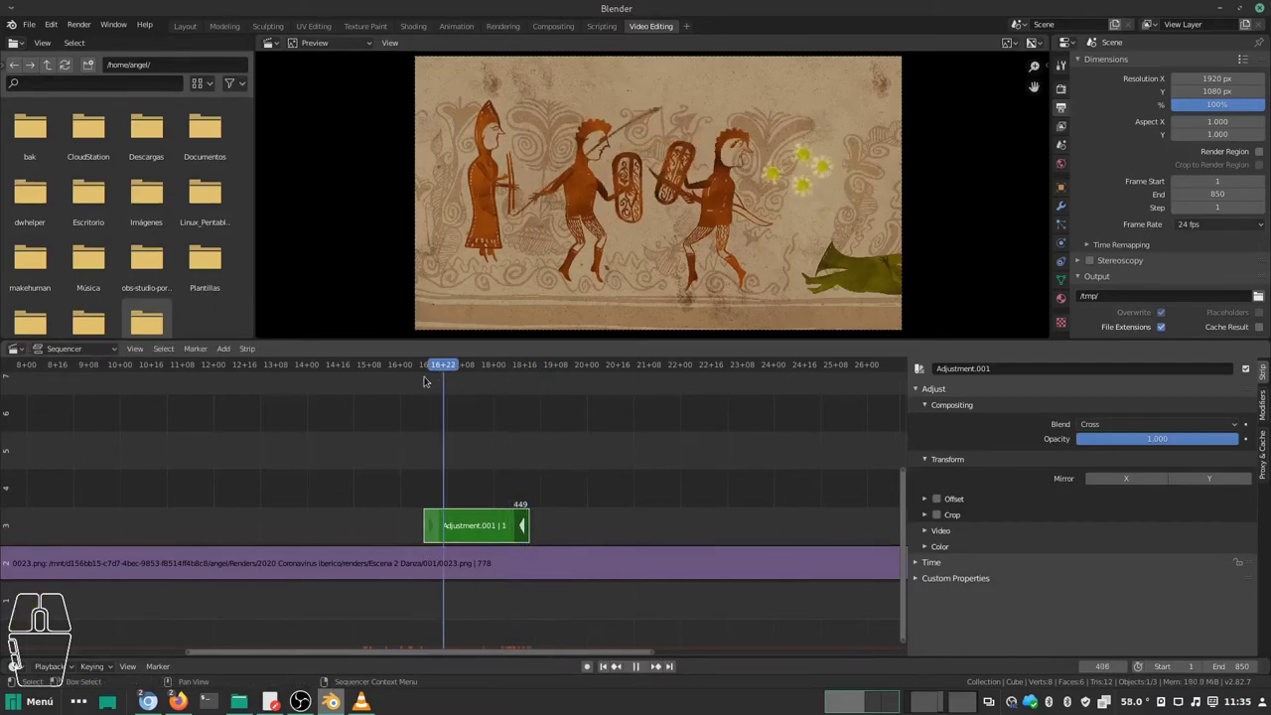
{"action": "left_click_drag", "start_coordinate": [472, 504], "coordinate": [512, 536]}
{"action": "left_click", "coordinate": [528, 560]}
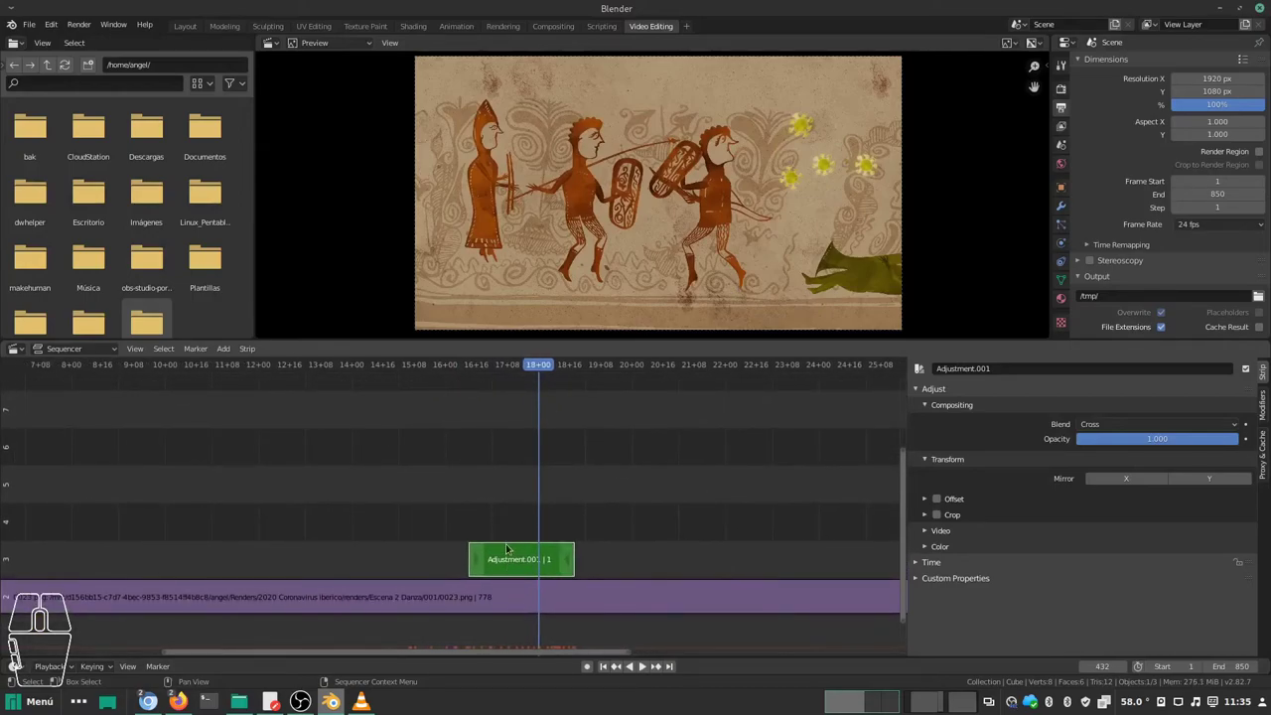
Step: Add a Transform effect on the adjustment layer with Uniform Scale set to 2.0
{"action": "key", "text": "shift+a"}
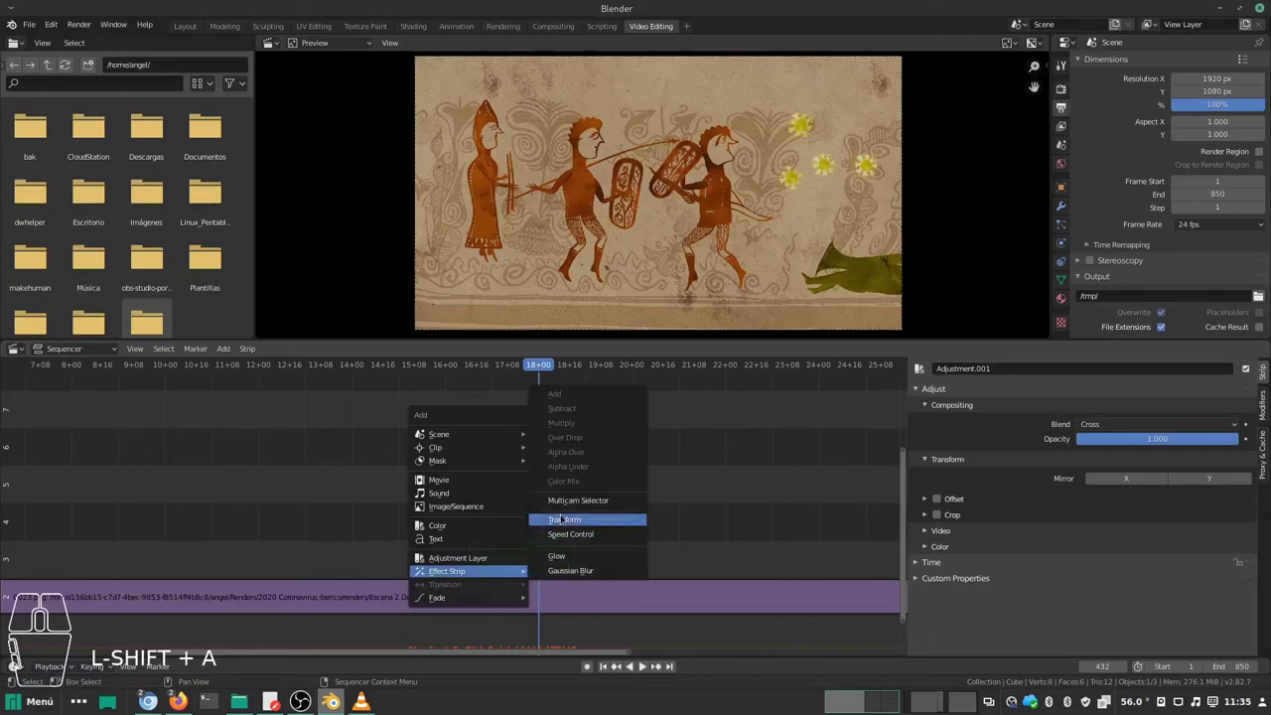
{"action": "left_click", "coordinate": [565, 518]}
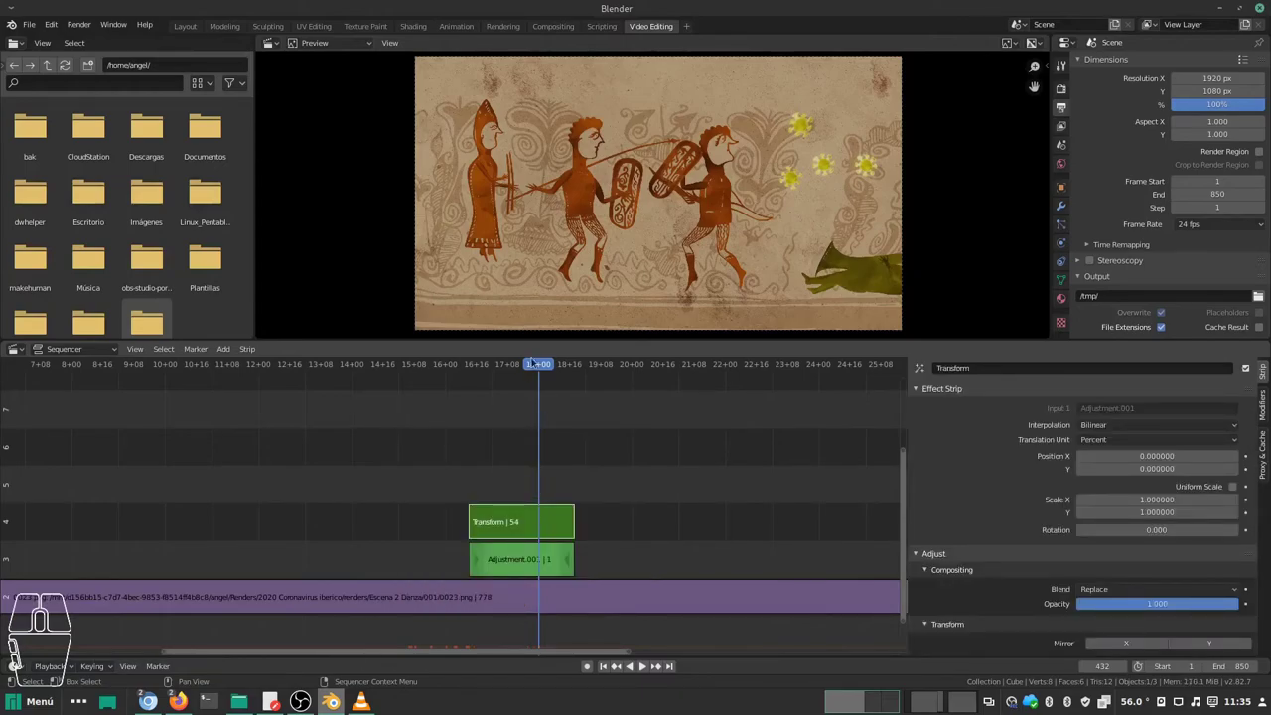
{"action": "left_click_drag", "start_coordinate": [545, 368], "coordinate": [514, 376]}
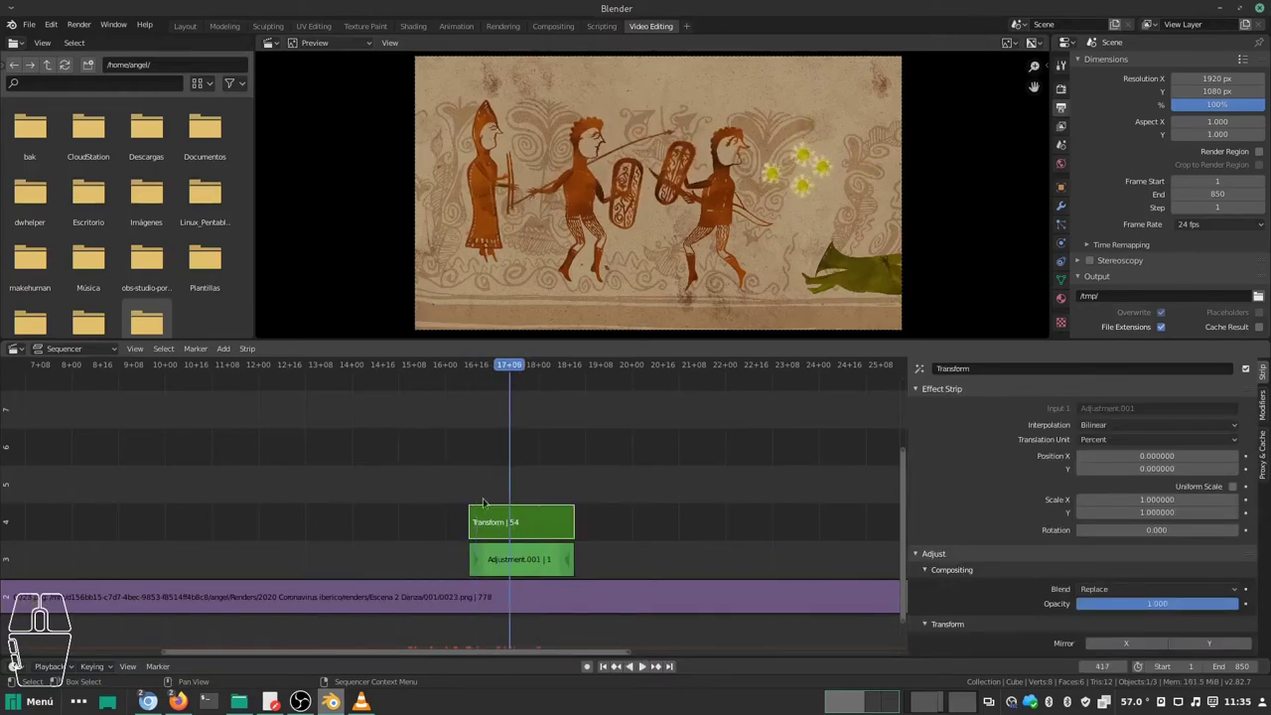
{"action": "left_click", "coordinate": [540, 535]}
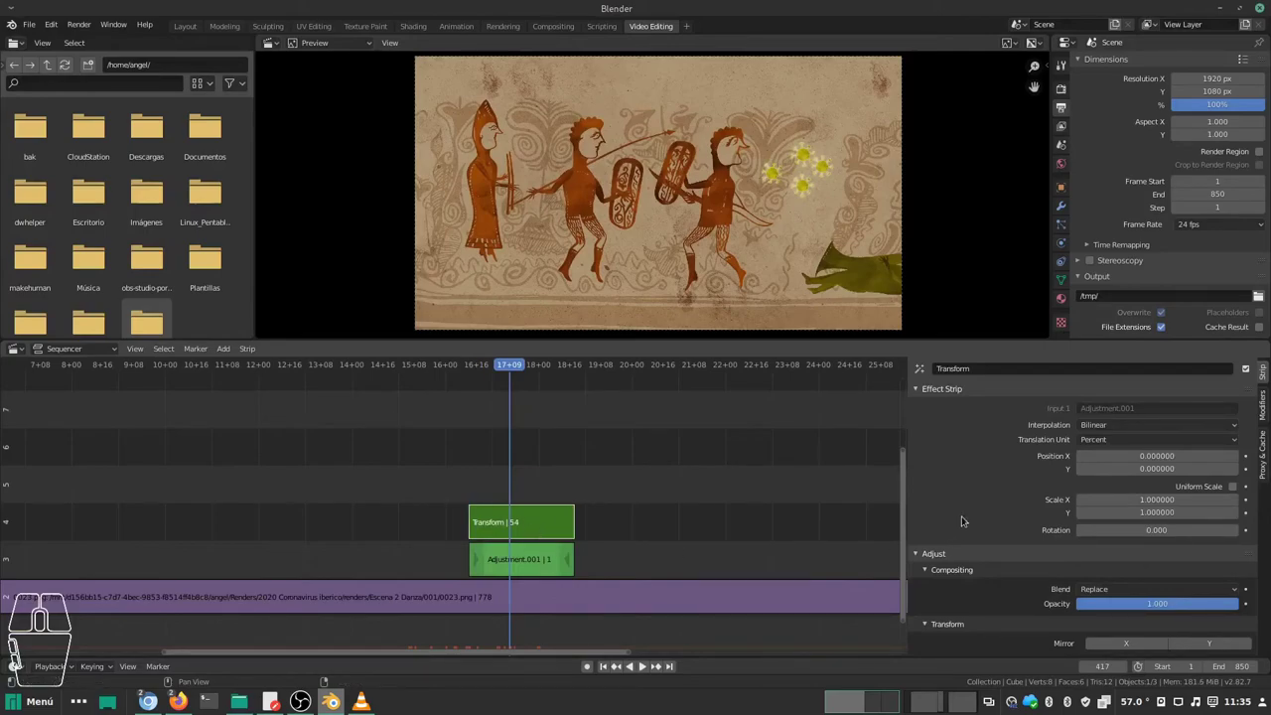
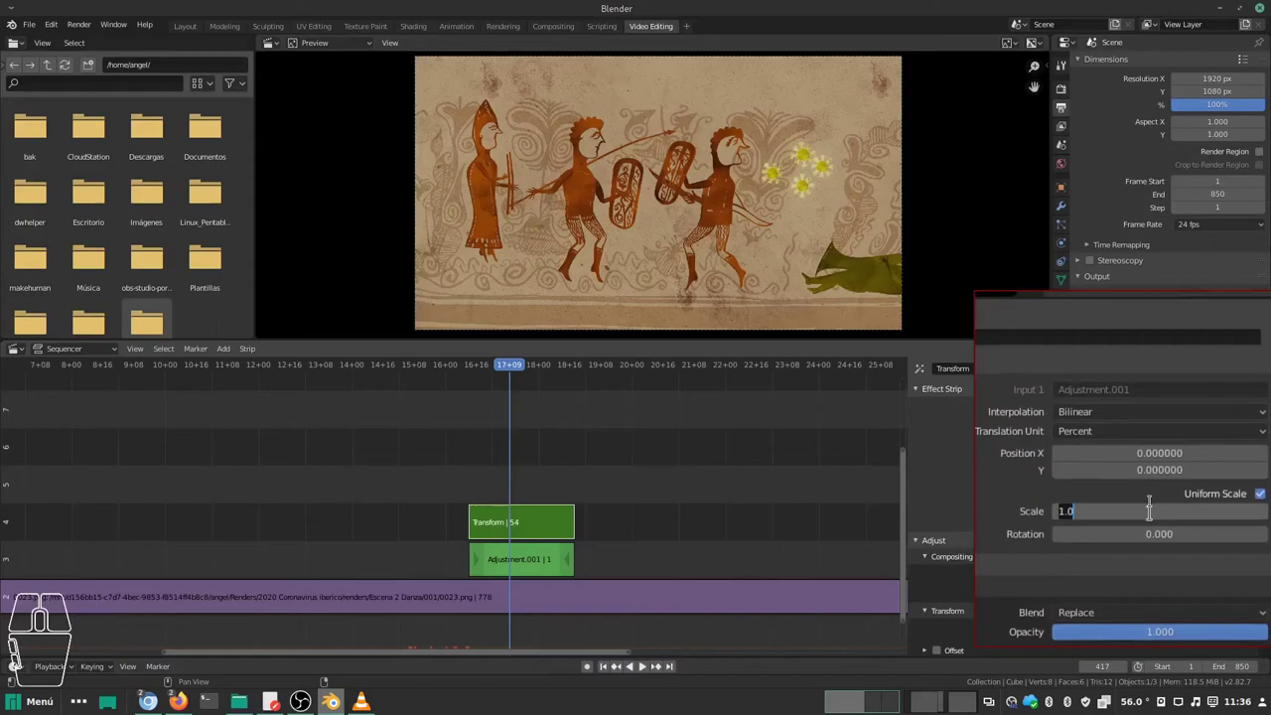
{"action": "key", "text": "KP_2"}
{"action": "key", "text": "Return"}
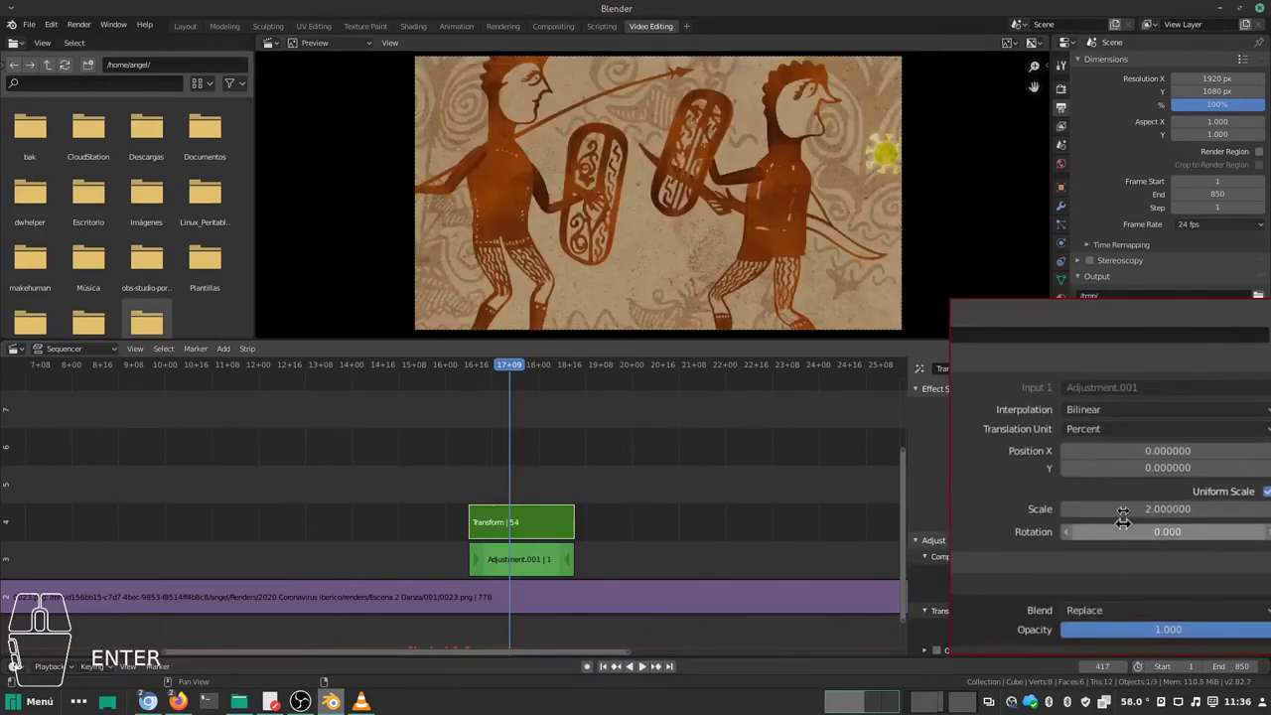
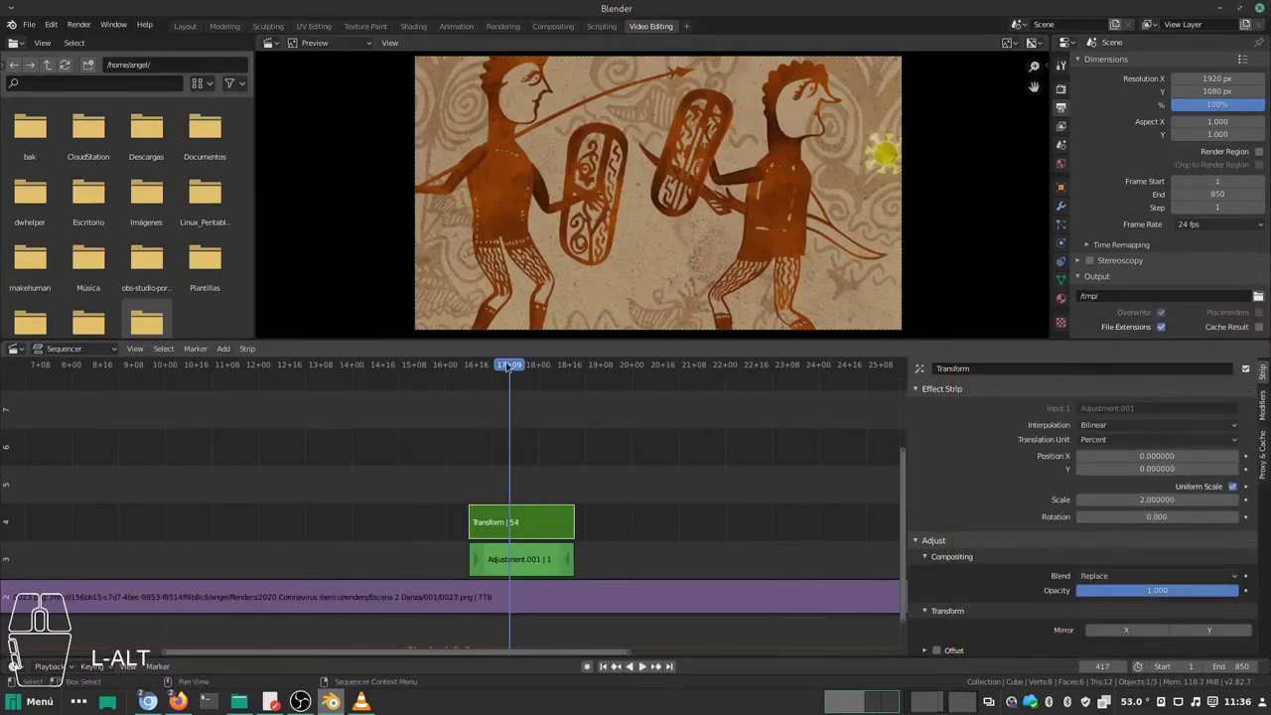
Step: Apply Fade In And Out to the Transform strip from its right-click menu and scrub to check
{"action": "left_click_drag", "start_coordinate": [515, 365], "coordinate": [468, 366]}
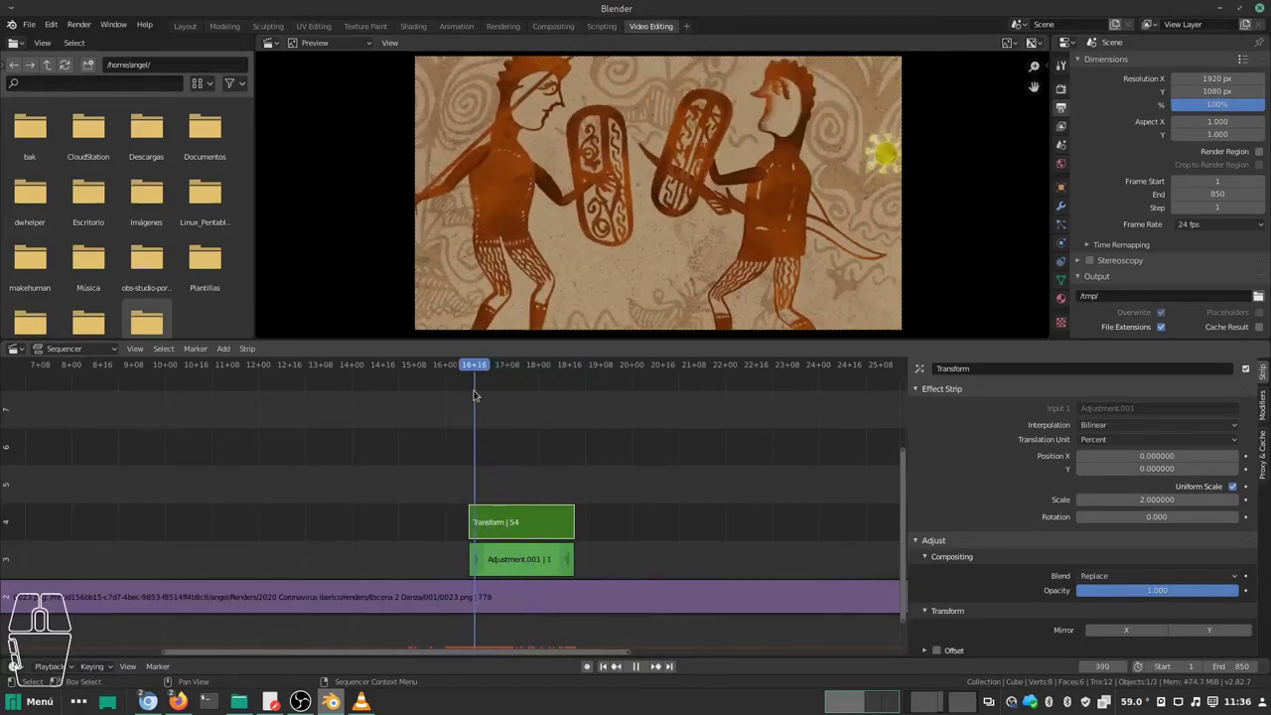
{"action": "scroll", "scroll_direction": "down", "scroll_amount": 3}
{"action": "left_click_drag", "start_coordinate": [494, 499], "coordinate": [493, 511]}
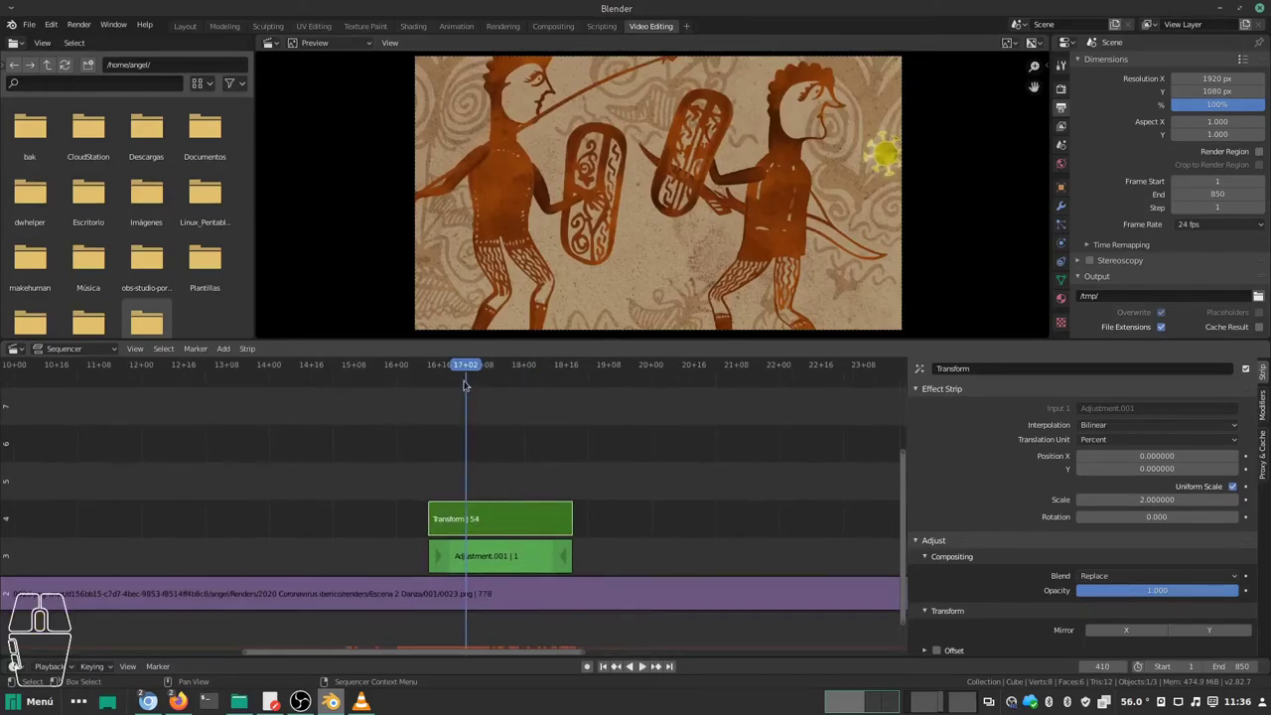
{"action": "left_click_drag", "start_coordinate": [459, 373], "coordinate": [460, 377]}
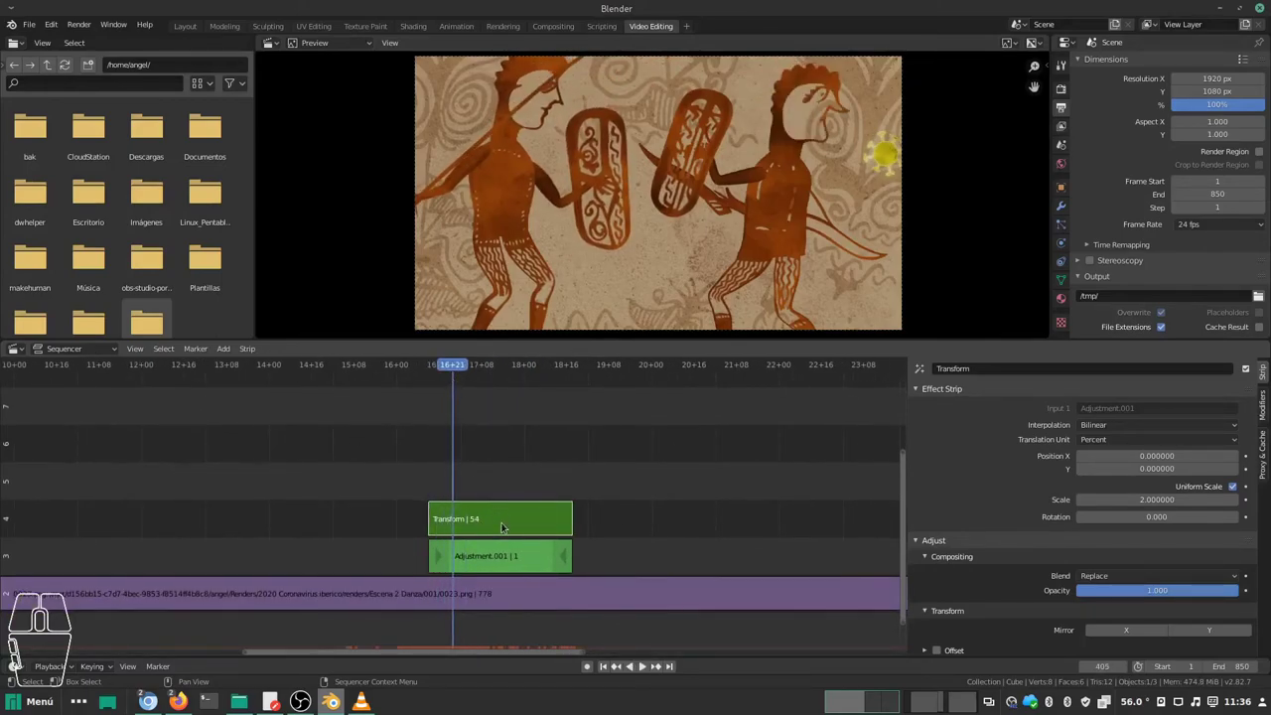
{"action": "left_click", "coordinate": [509, 527]}
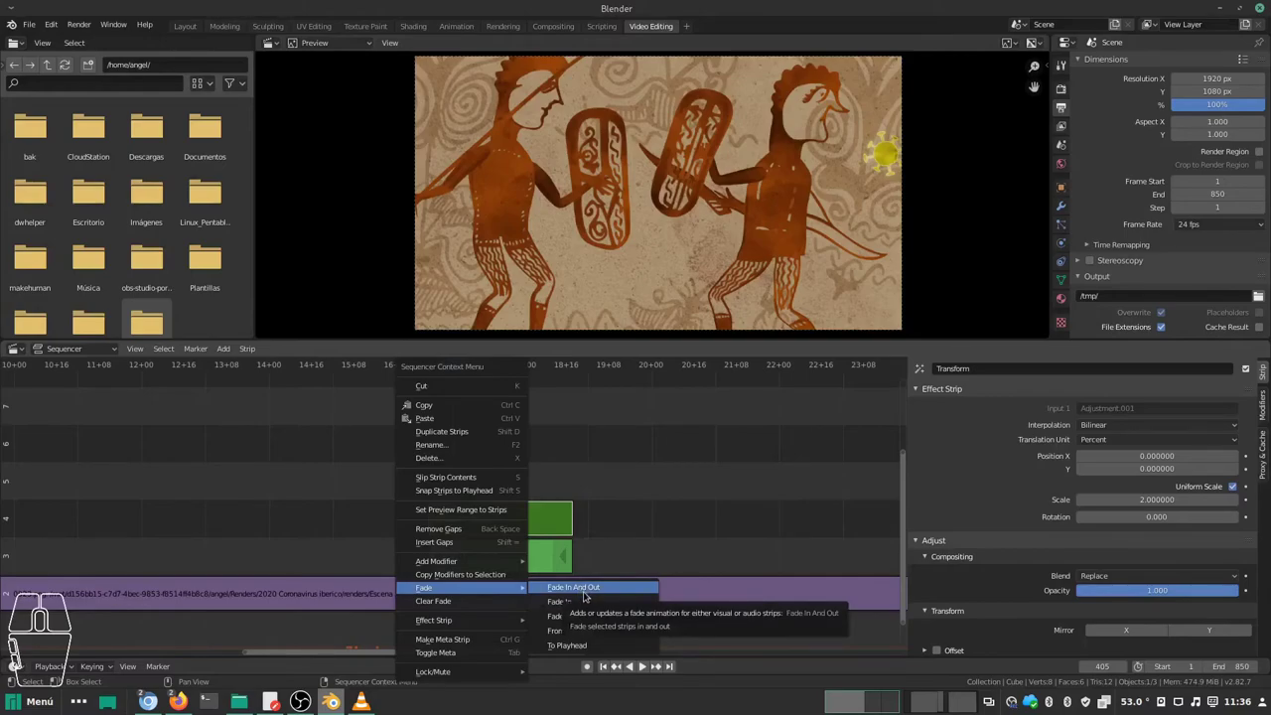
{"action": "left_click", "coordinate": [587, 592]}
{"action": "left_click_drag", "start_coordinate": [456, 364], "coordinate": [436, 364]}
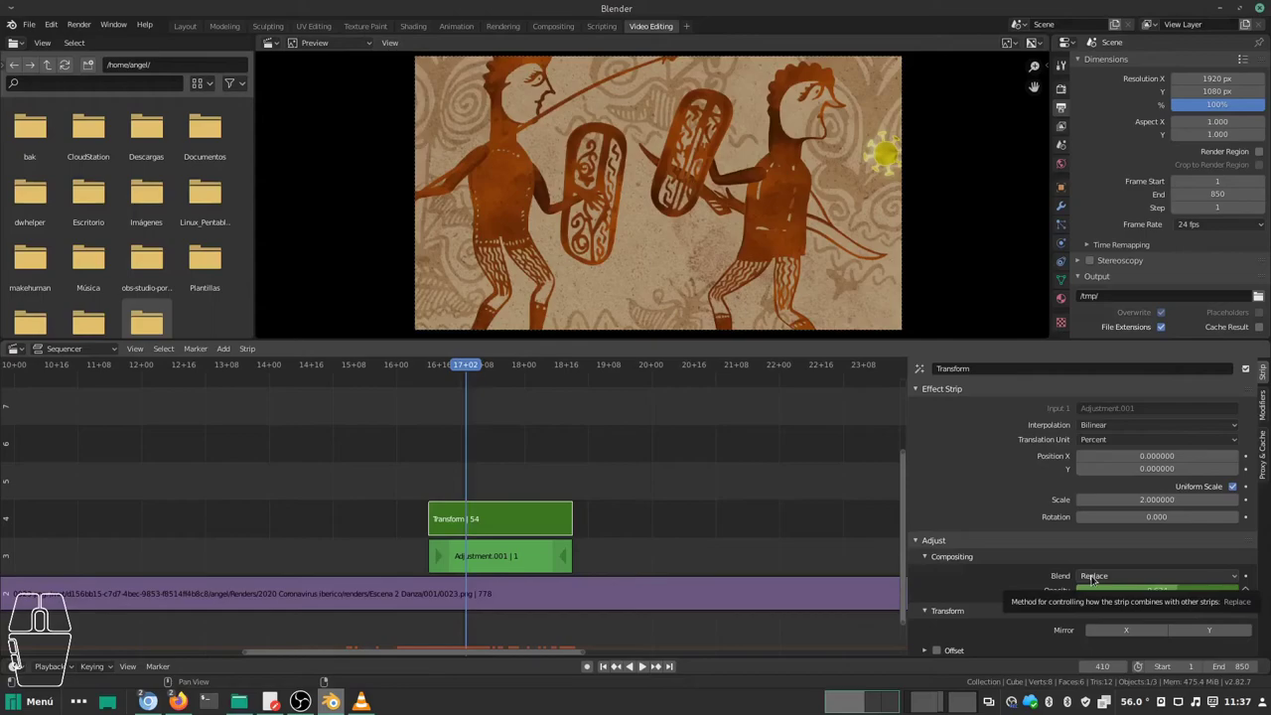
Step: Change the Transform strip's Blend mode from Replace to Cross and preview the fading zoom
{"action": "left_click", "coordinate": [1099, 581]}
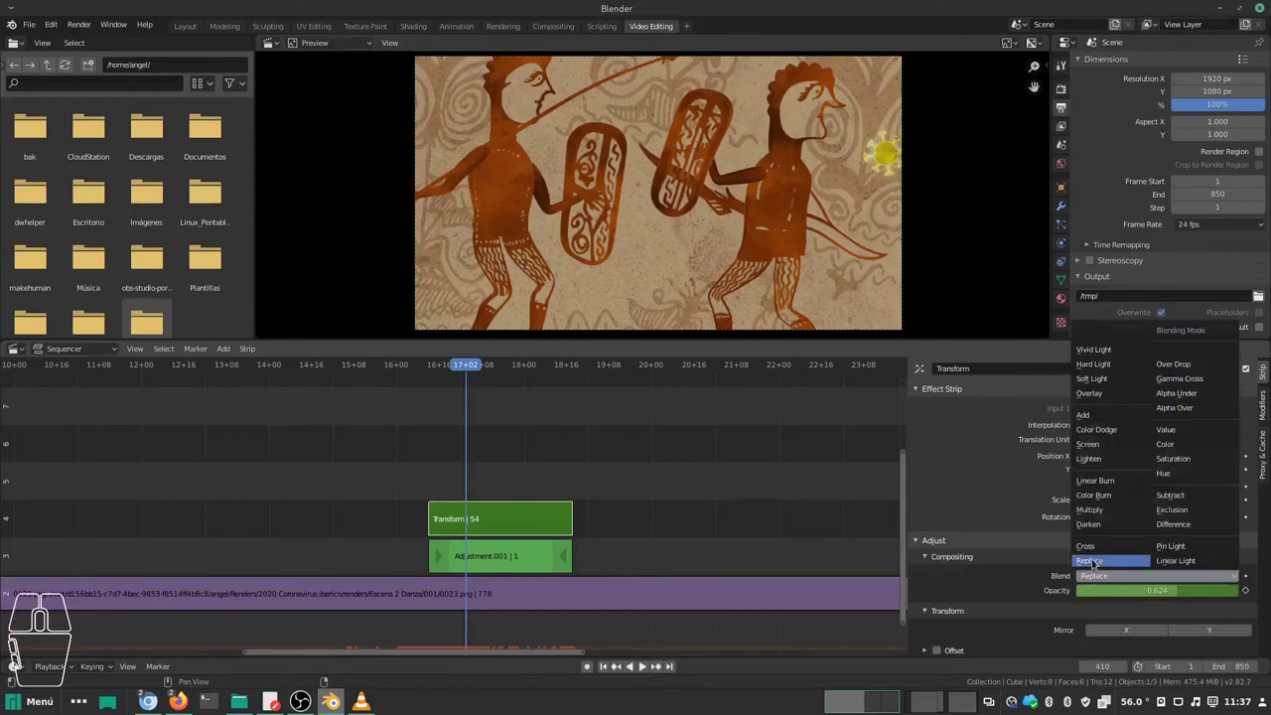
{"action": "left_click", "coordinate": [1096, 548]}
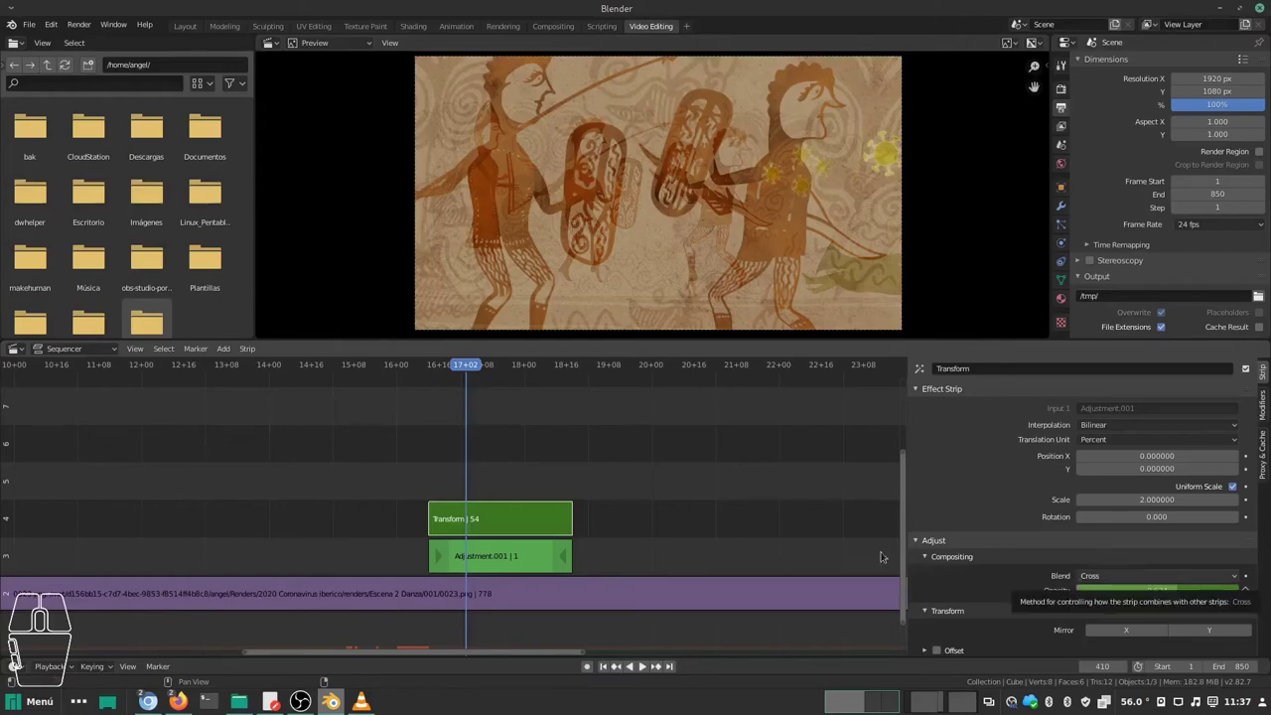
{"action": "left_click_drag", "start_coordinate": [470, 369], "coordinate": [440, 369]}
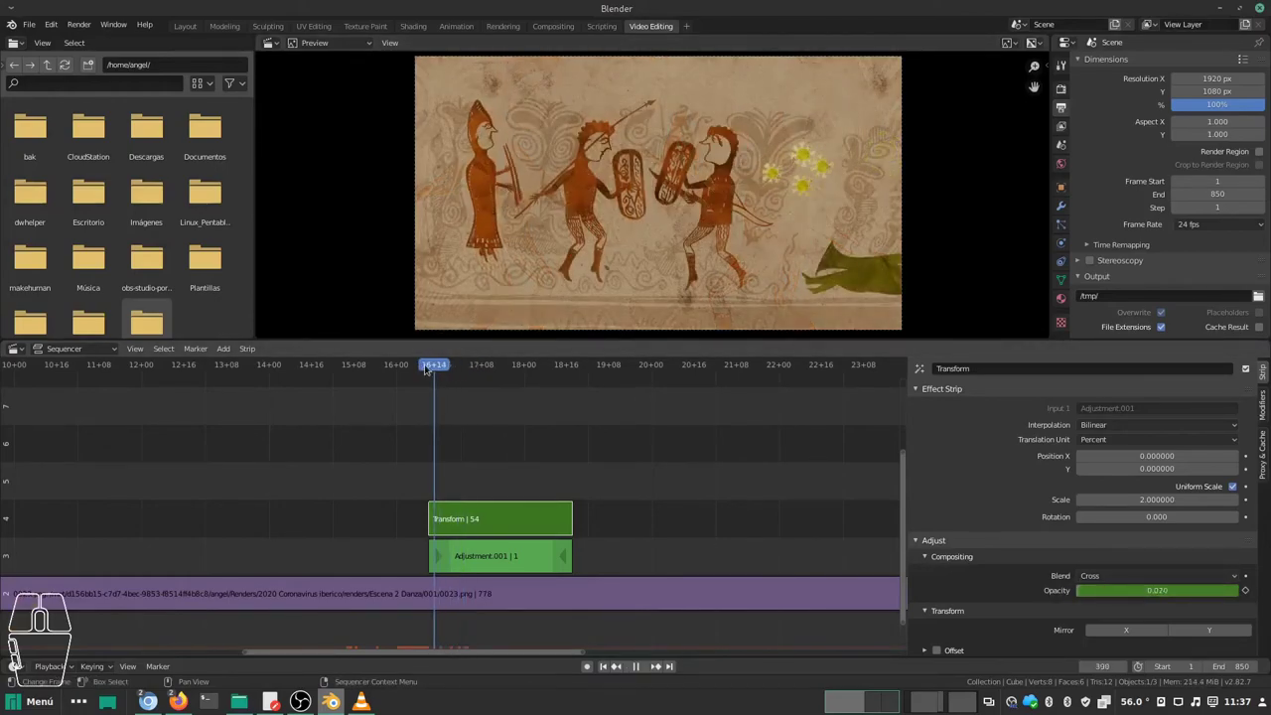
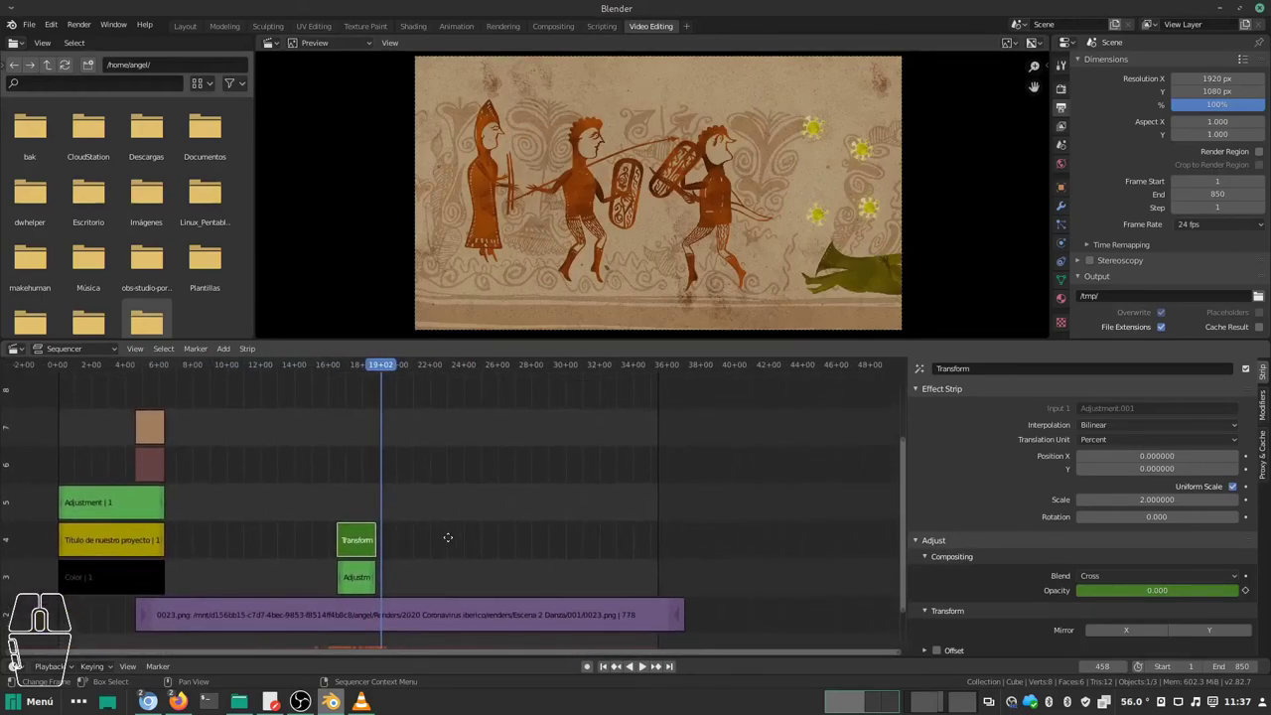
Step: Duplicate the title text, black colour and adjustment strips with Shift+D and slide the copies to frame 744
{"action": "left_click_drag", "start_coordinate": [442, 558], "coordinate": [447, 538]}
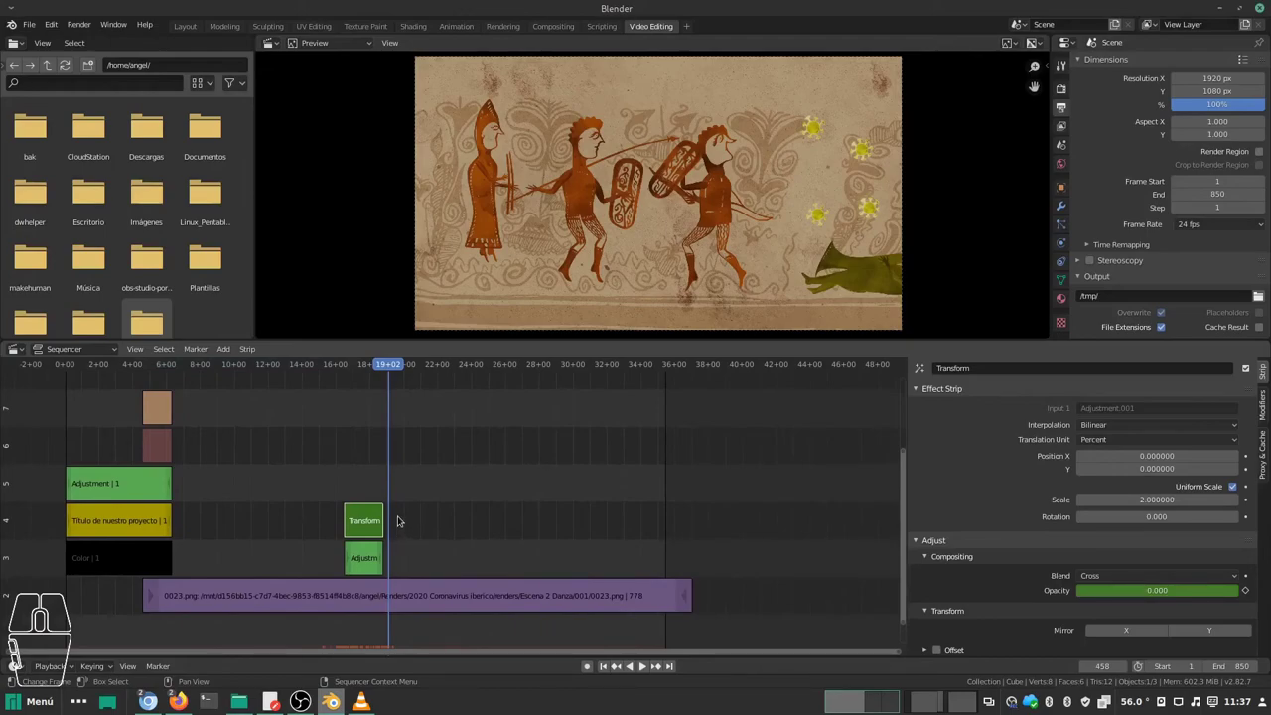
{"action": "left_click", "coordinate": [141, 565]}
{"action": "left_click", "coordinate": [123, 527]}
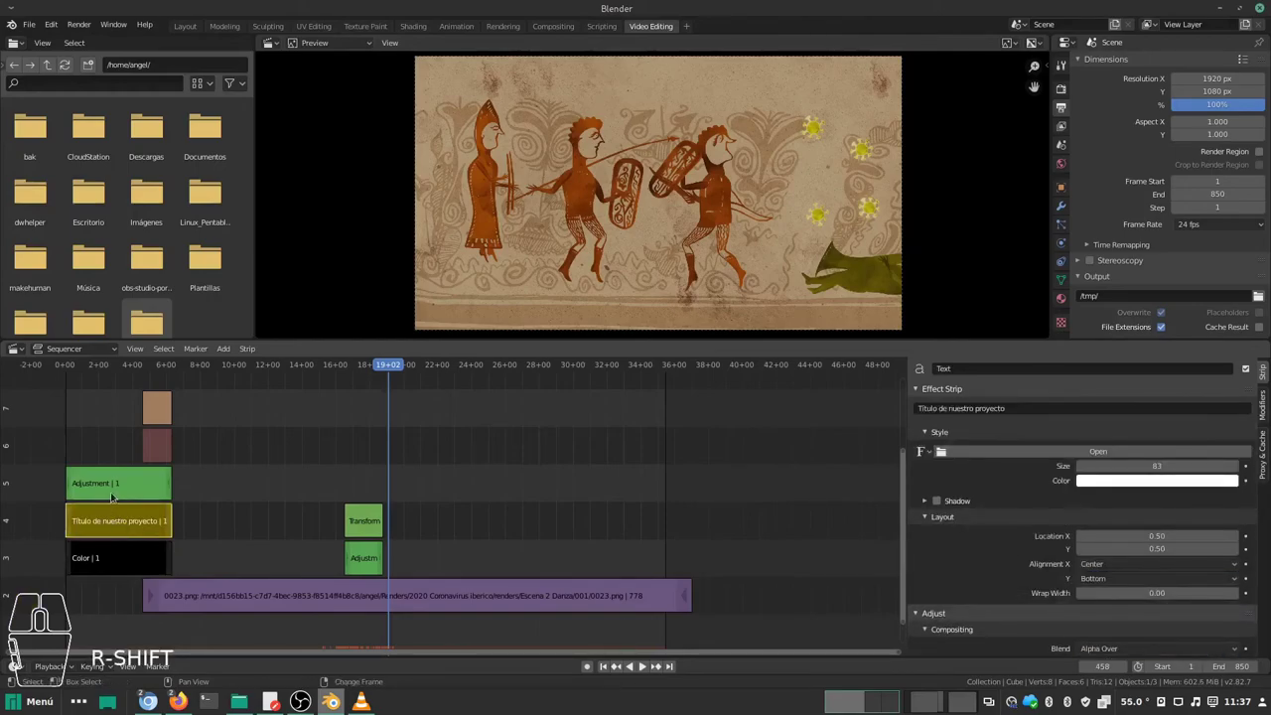
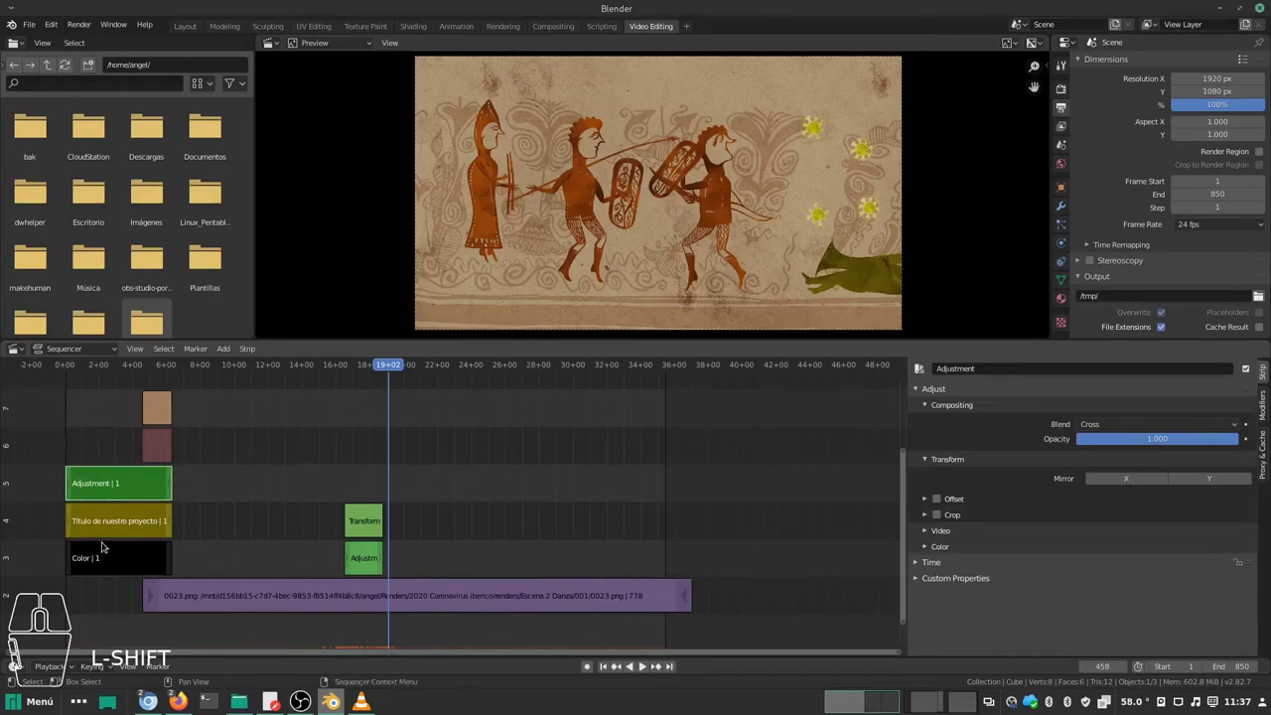
{"action": "key", "text": "shift+d"}
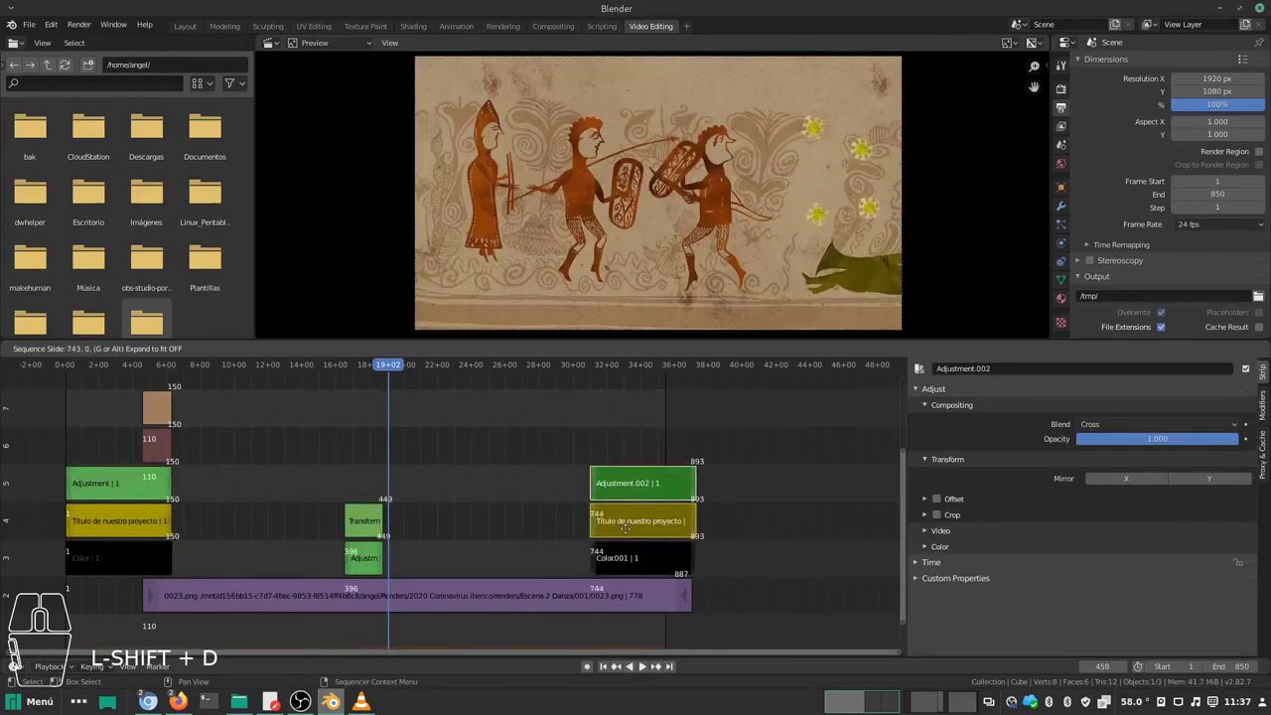
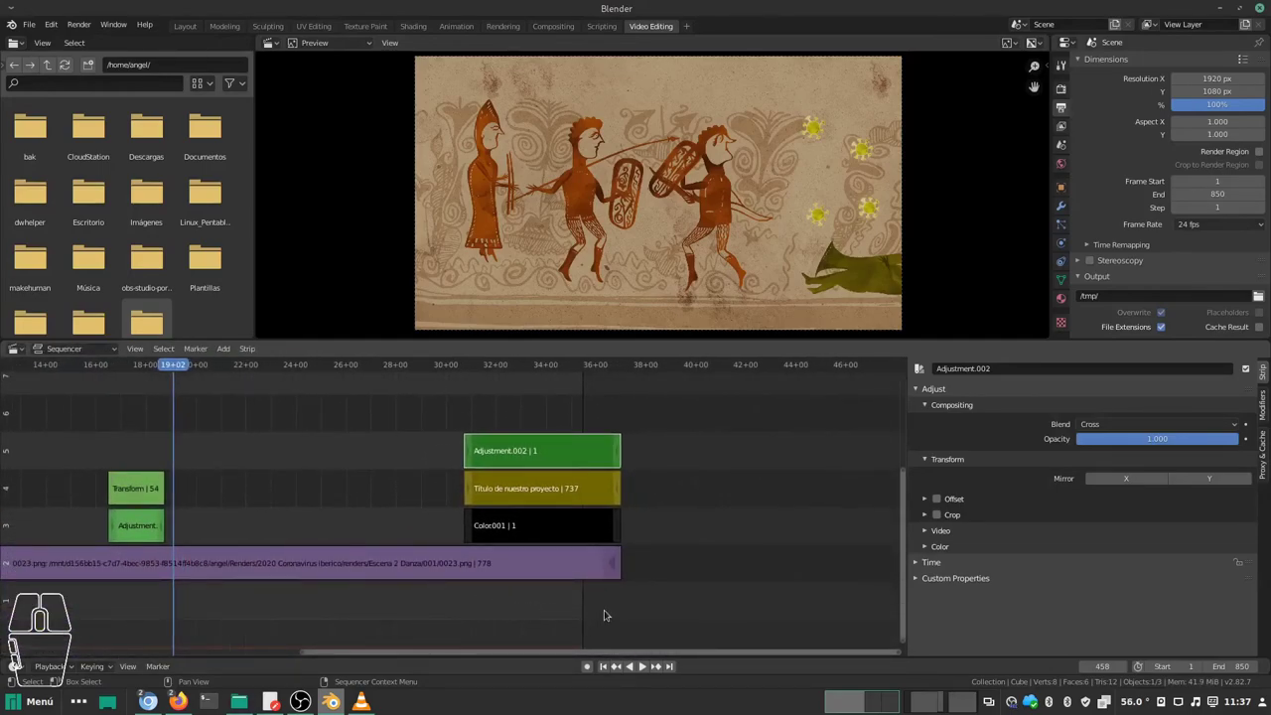
Step: Extend the closing title strips to about frame 994 and raise the scene end frame toward 995
{"action": "middle_click", "coordinate": [629, 422]}
{"action": "left_click", "coordinate": [626, 414]}
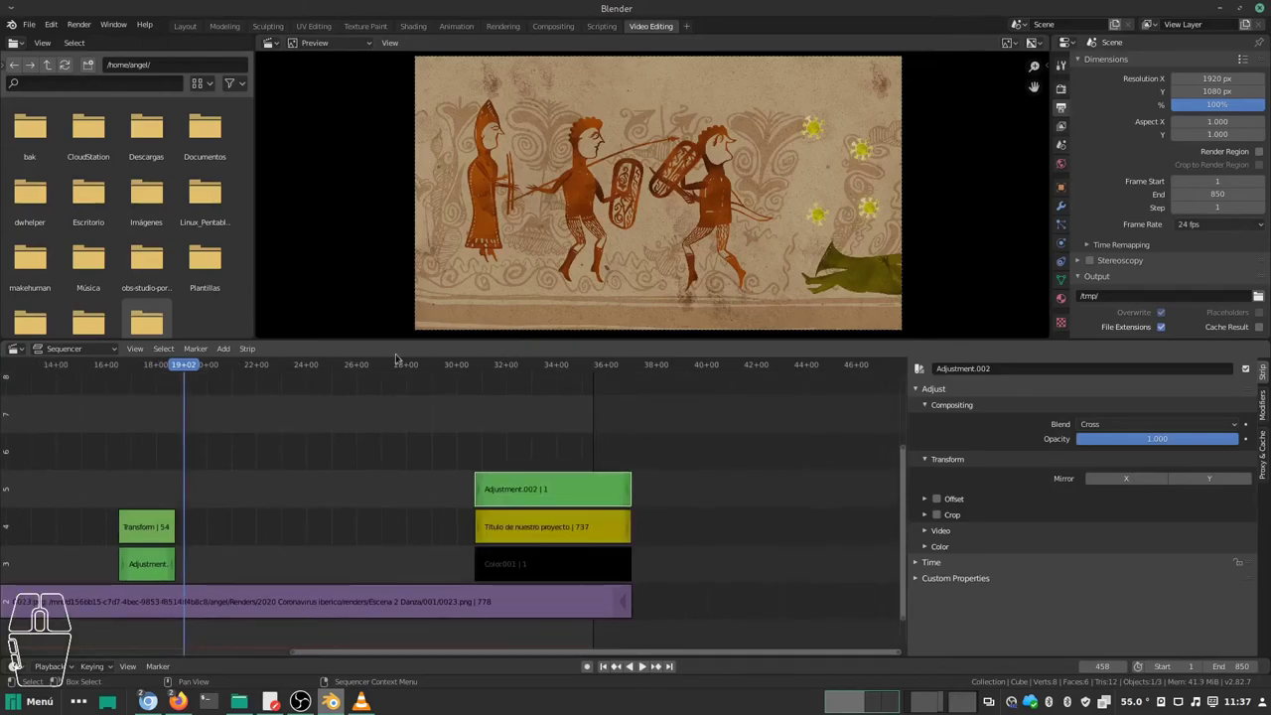
{"action": "left_click_drag", "start_coordinate": [204, 370], "coordinate": [531, 382]}
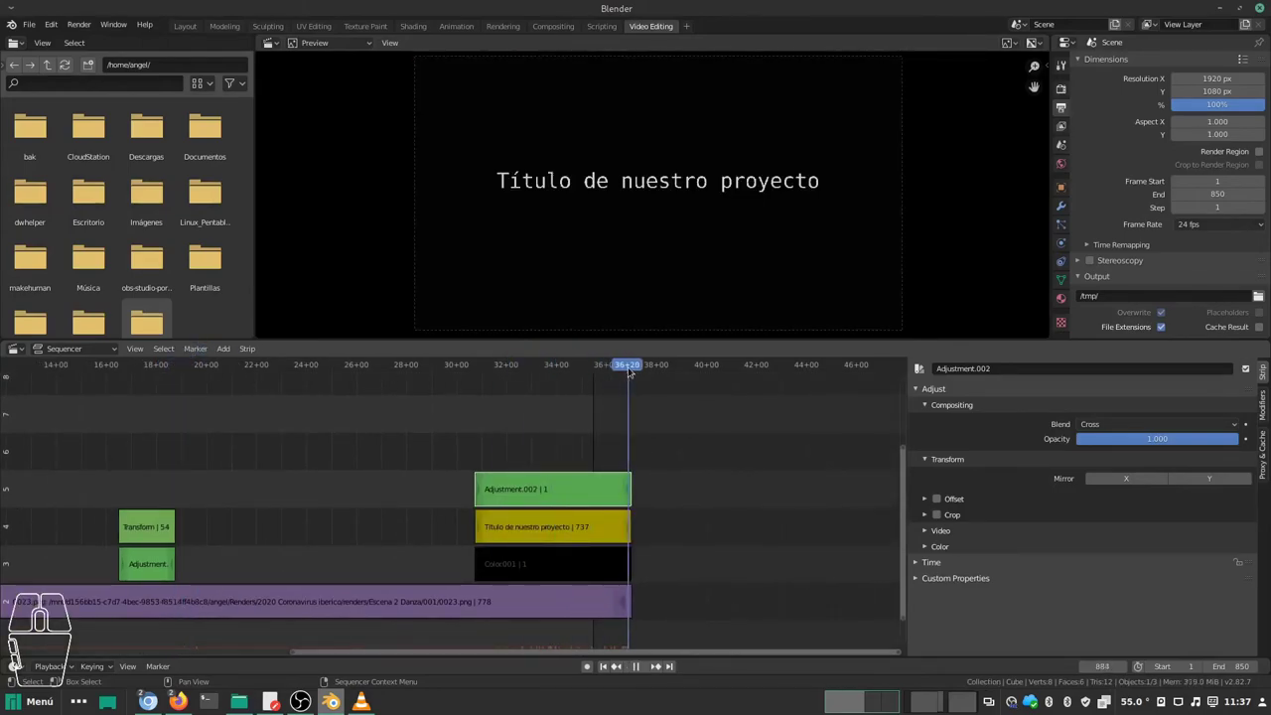
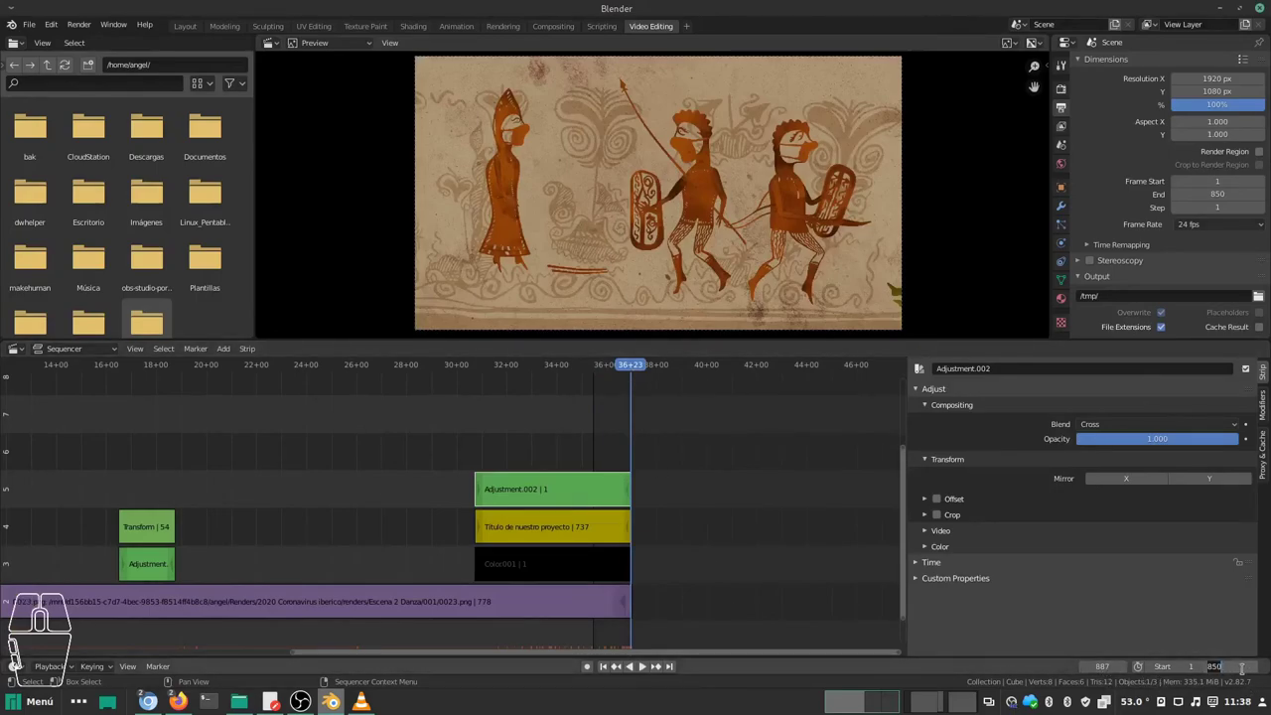
{"action": "key", "text": "KP_8"}
{"action": "key", "text": "KP_9"}
{"action": "key", "text": "KP_0"}
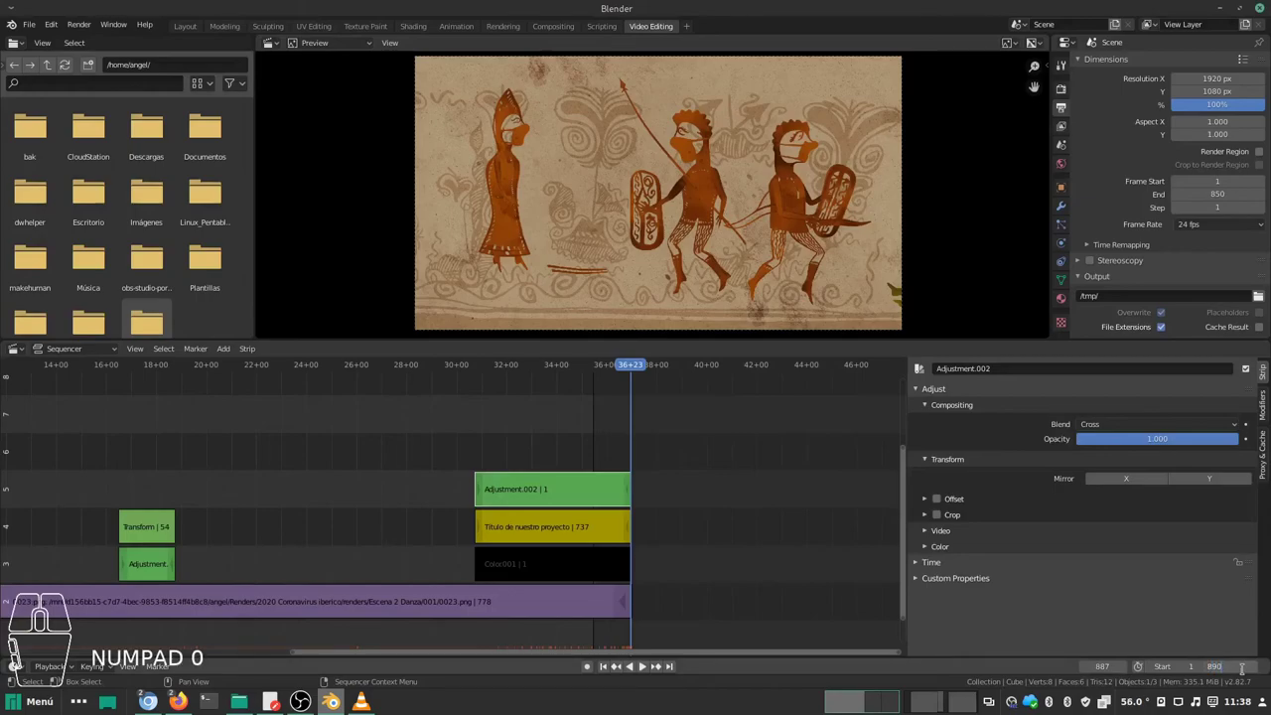
{"action": "key", "text": "BackSpace"}
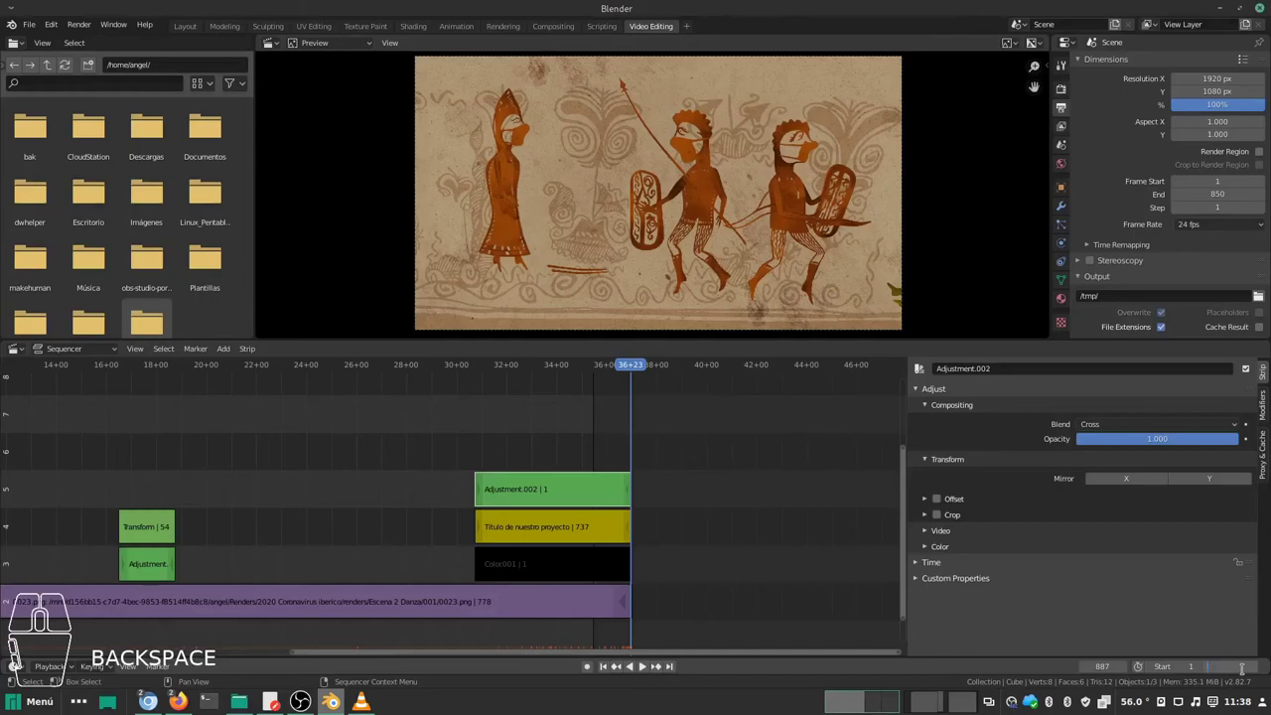
{"action": "key", "text": "KP_9"}
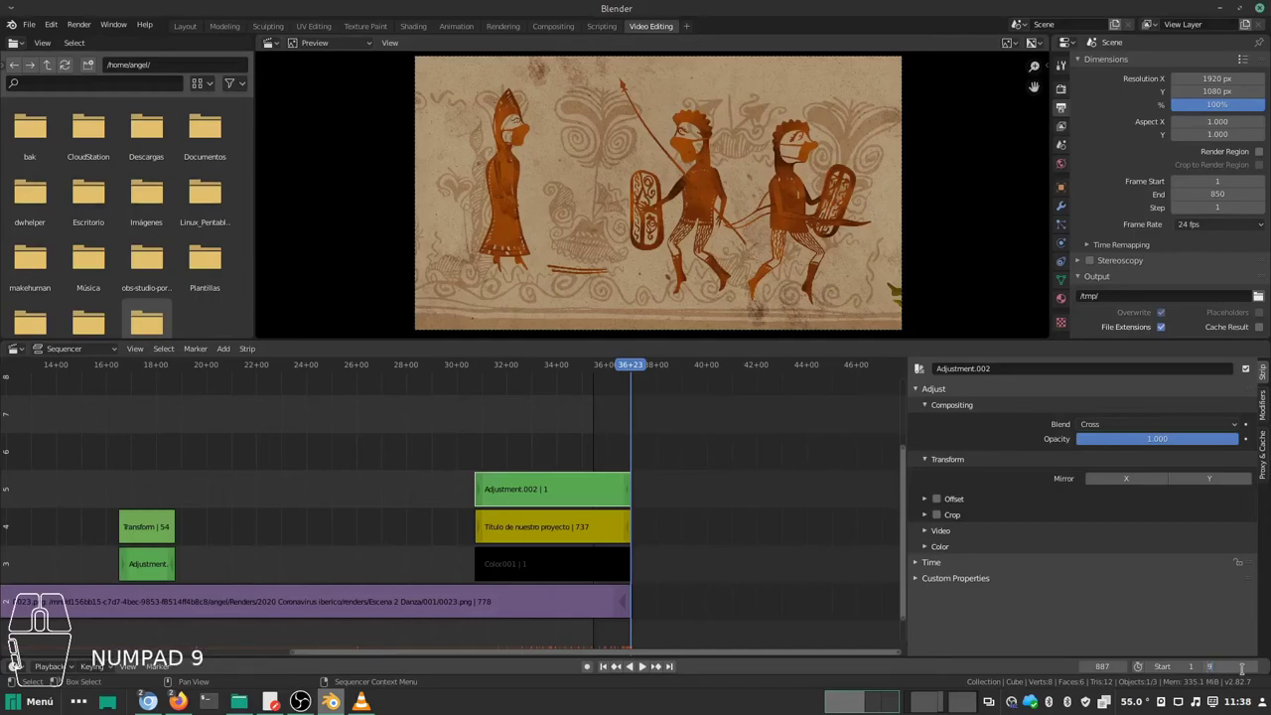
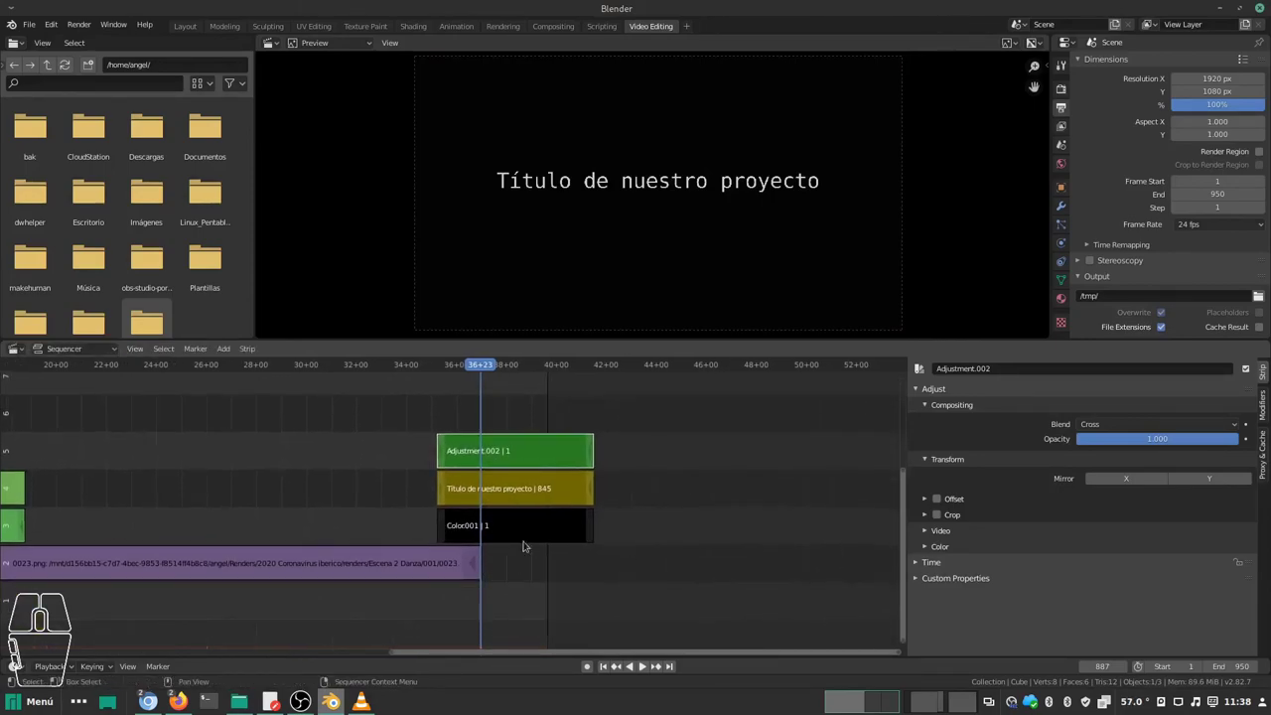
{"action": "left_click_drag", "start_coordinate": [490, 368], "coordinate": [600, 375]}
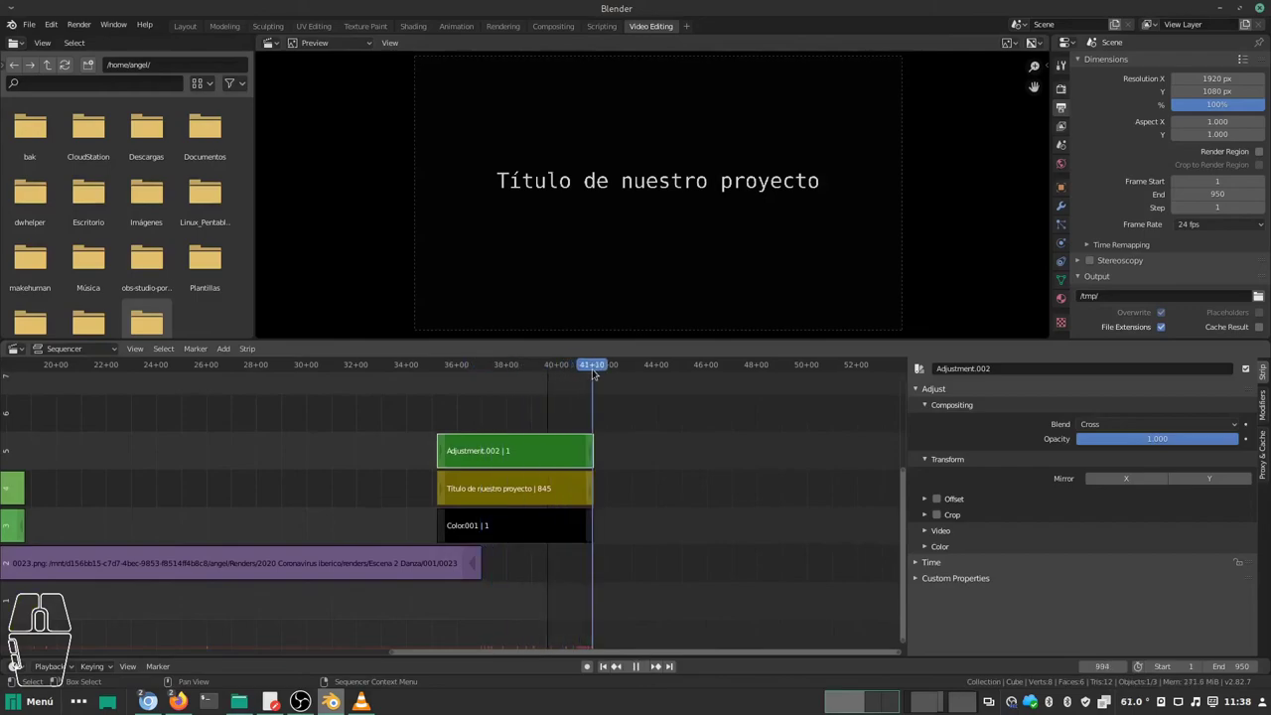
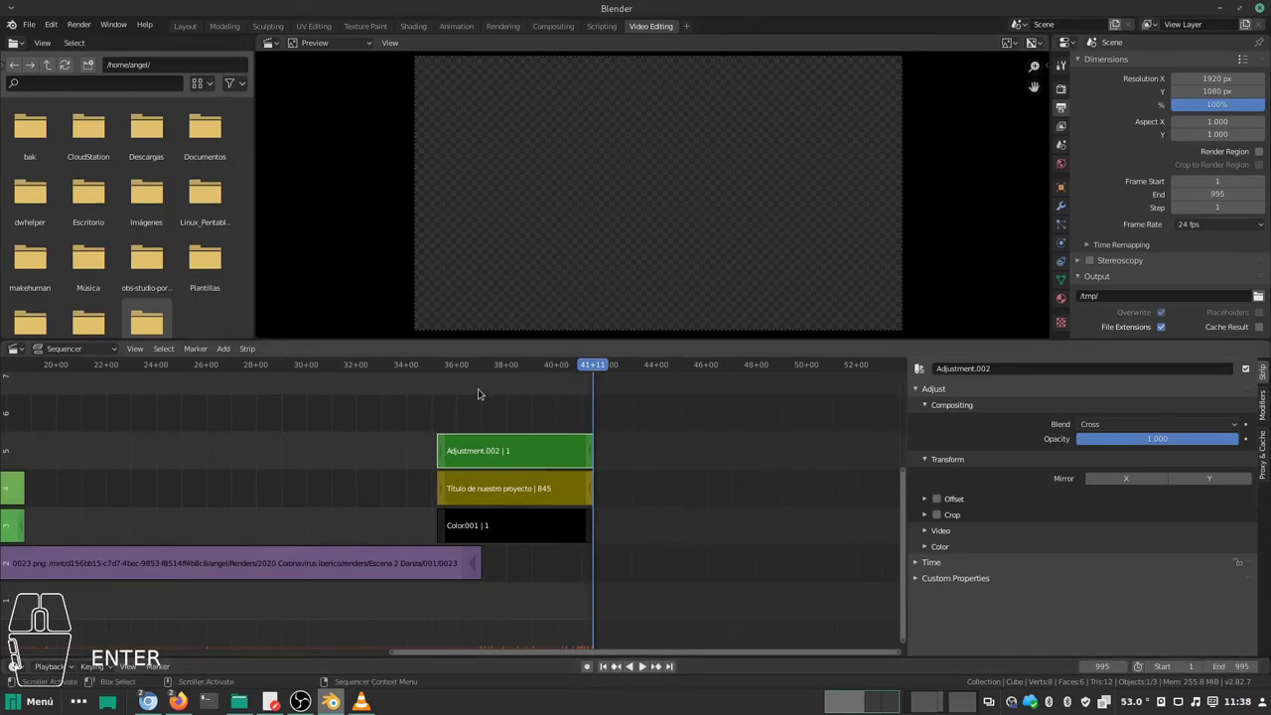
Step: Park the playhead just before the closing title begins and select the image sequence strip
{"action": "middle_click", "coordinate": [488, 392]}
{"action": "left_click_drag", "start_coordinate": [599, 367], "coordinate": [406, 374]}
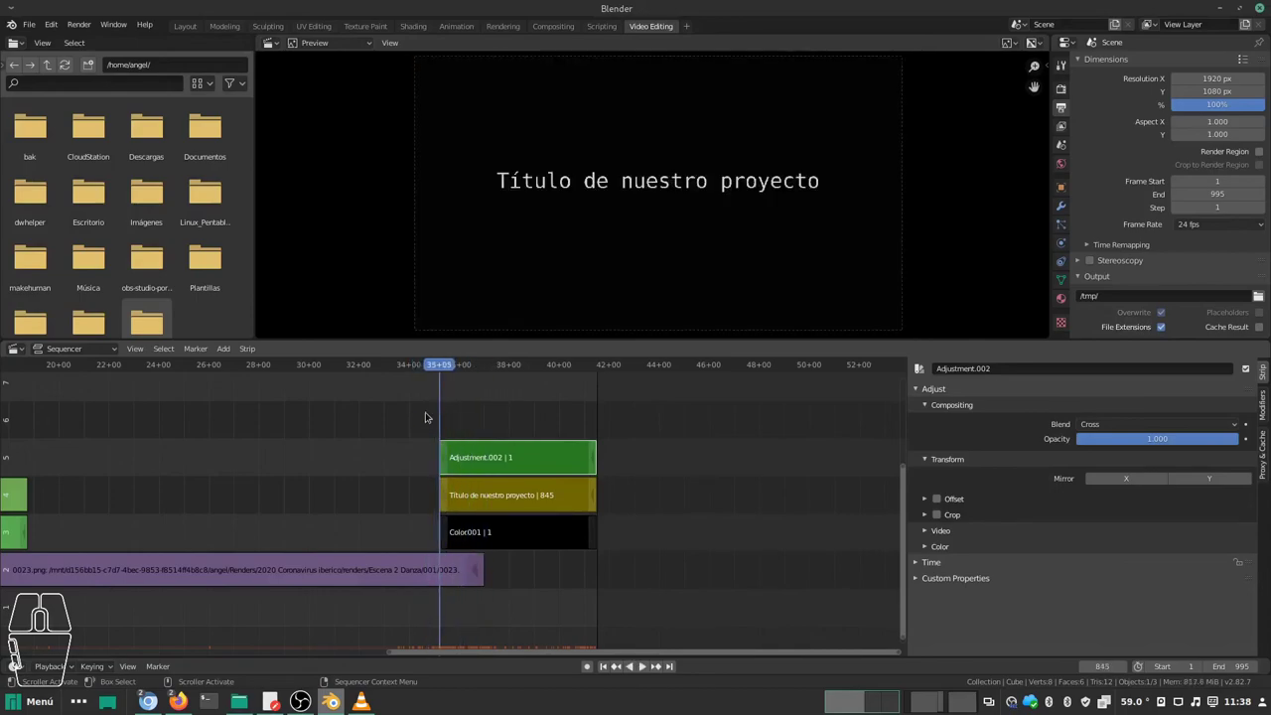
{"action": "left_click", "coordinate": [448, 372]}
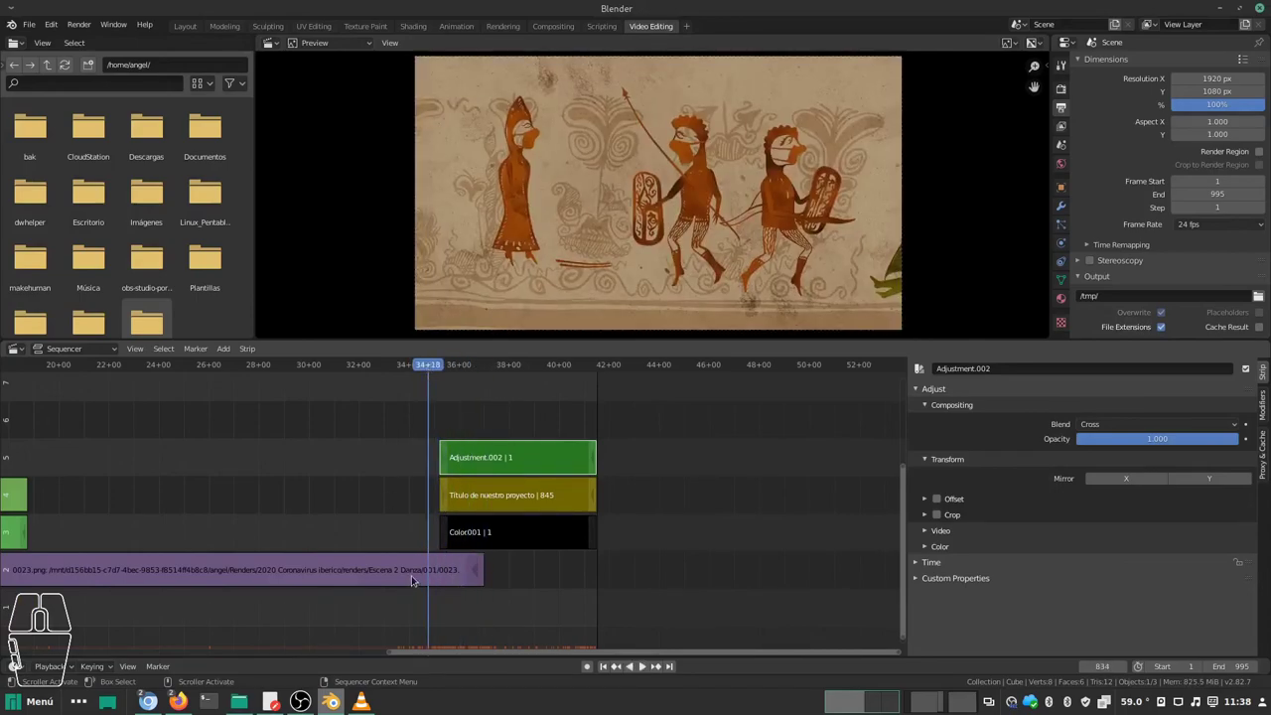
{"action": "left_click", "coordinate": [420, 581]}
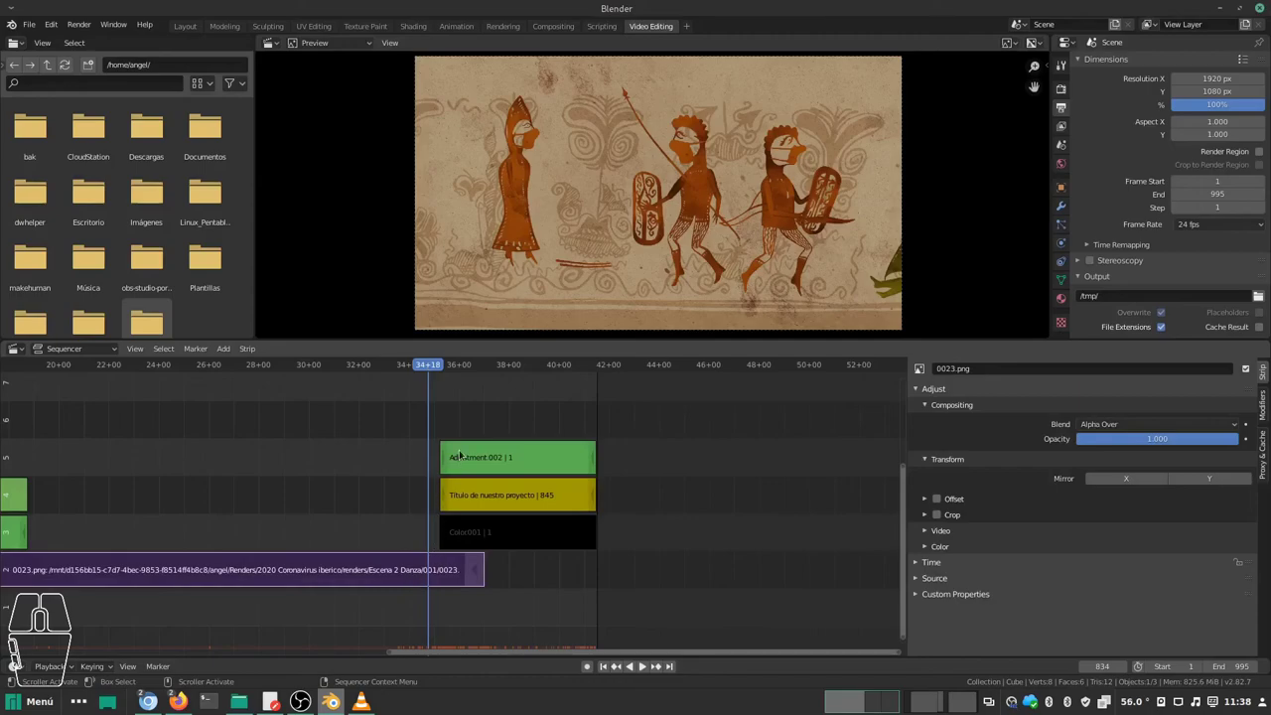
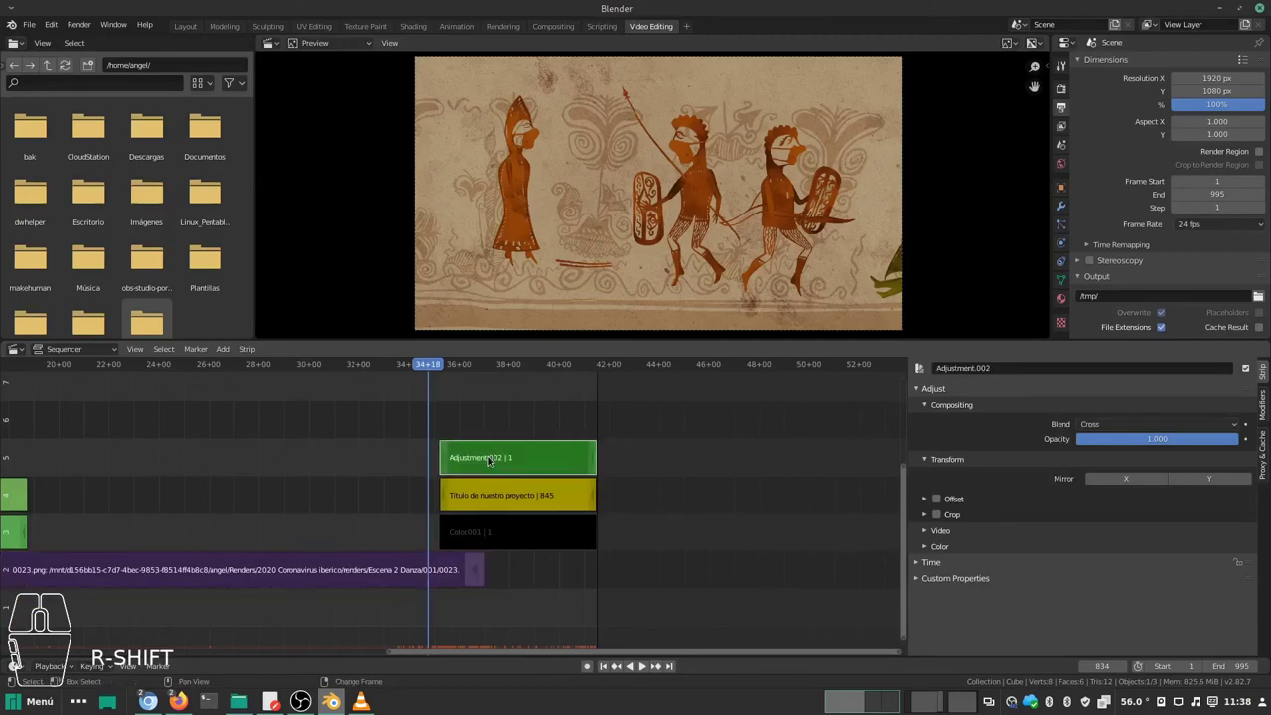
Step: Add a Cross transition from the dance images into the closing title's adjustment strip
{"action": "key", "text": "shift+a"}
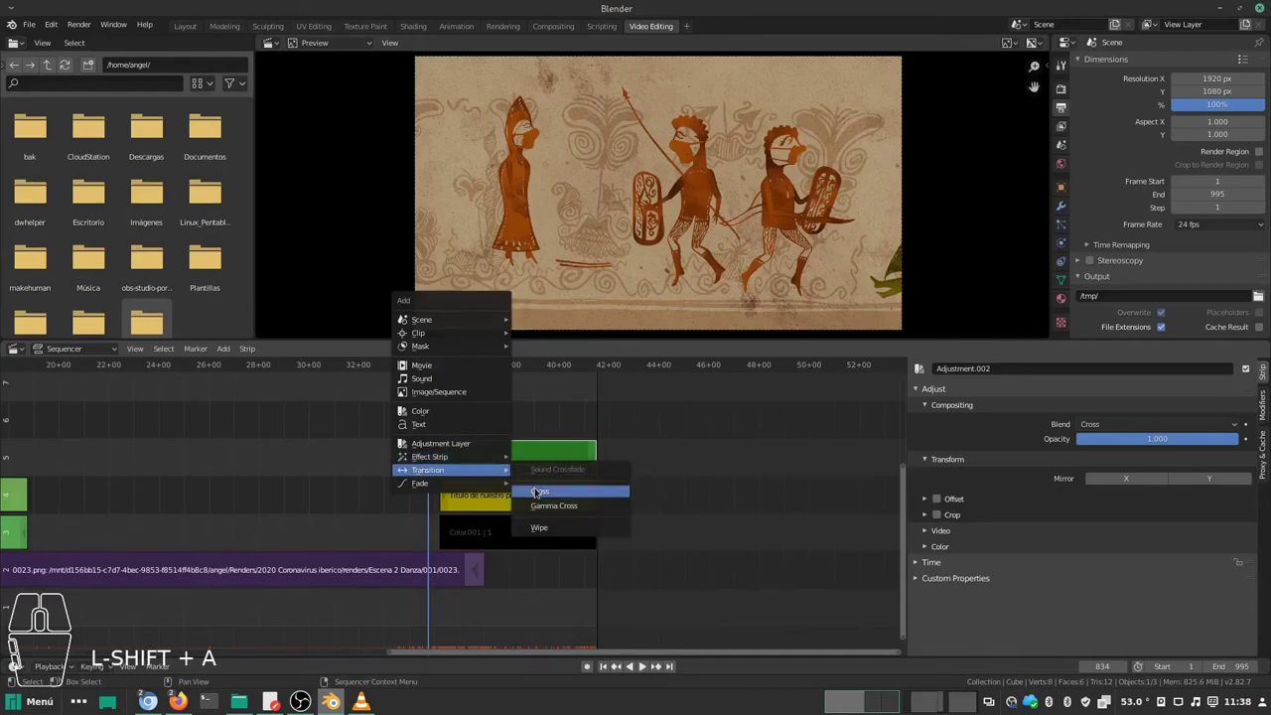
{"action": "left_click", "coordinate": [539, 492]}
{"action": "left_click", "coordinate": [427, 366]}
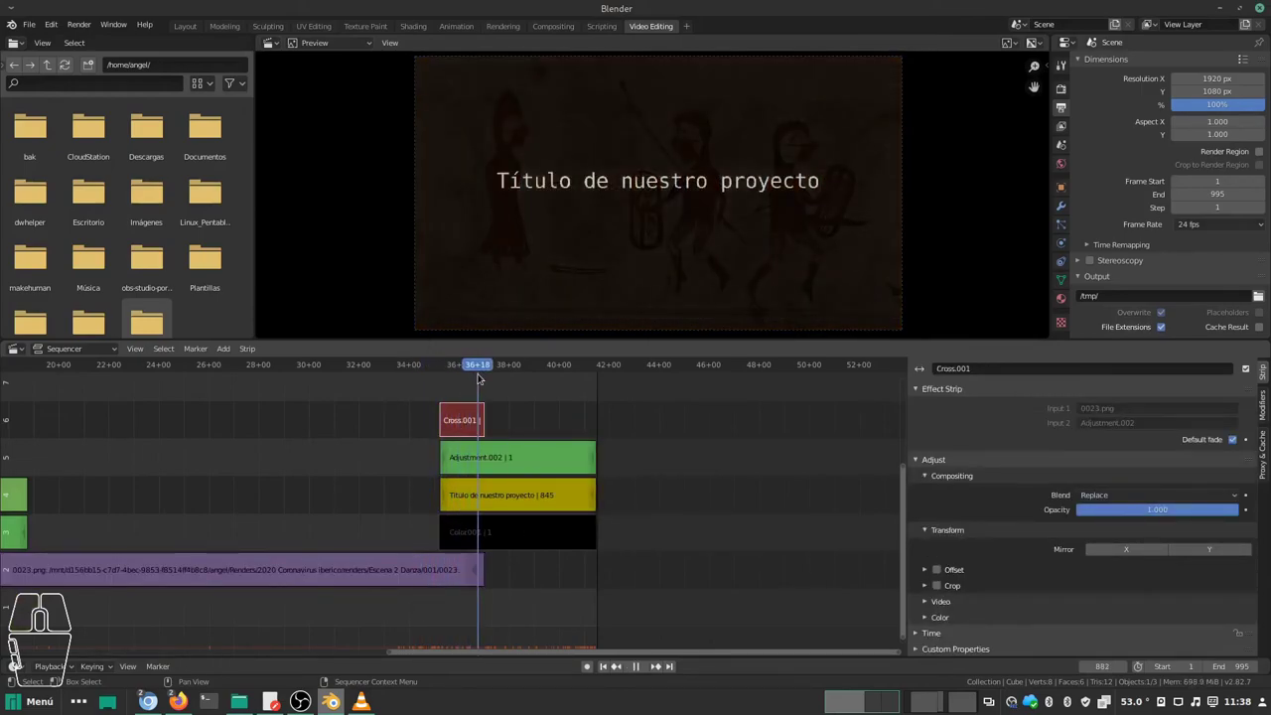
{"action": "left_click", "coordinate": [492, 500]}
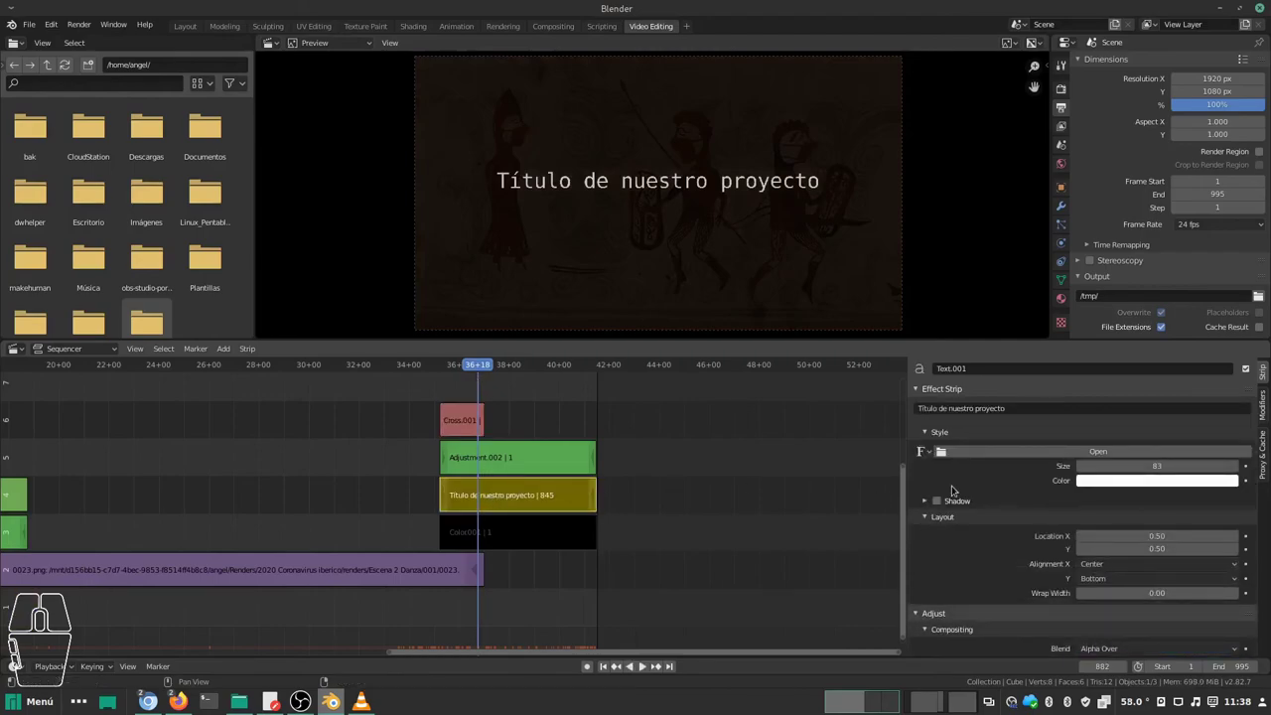
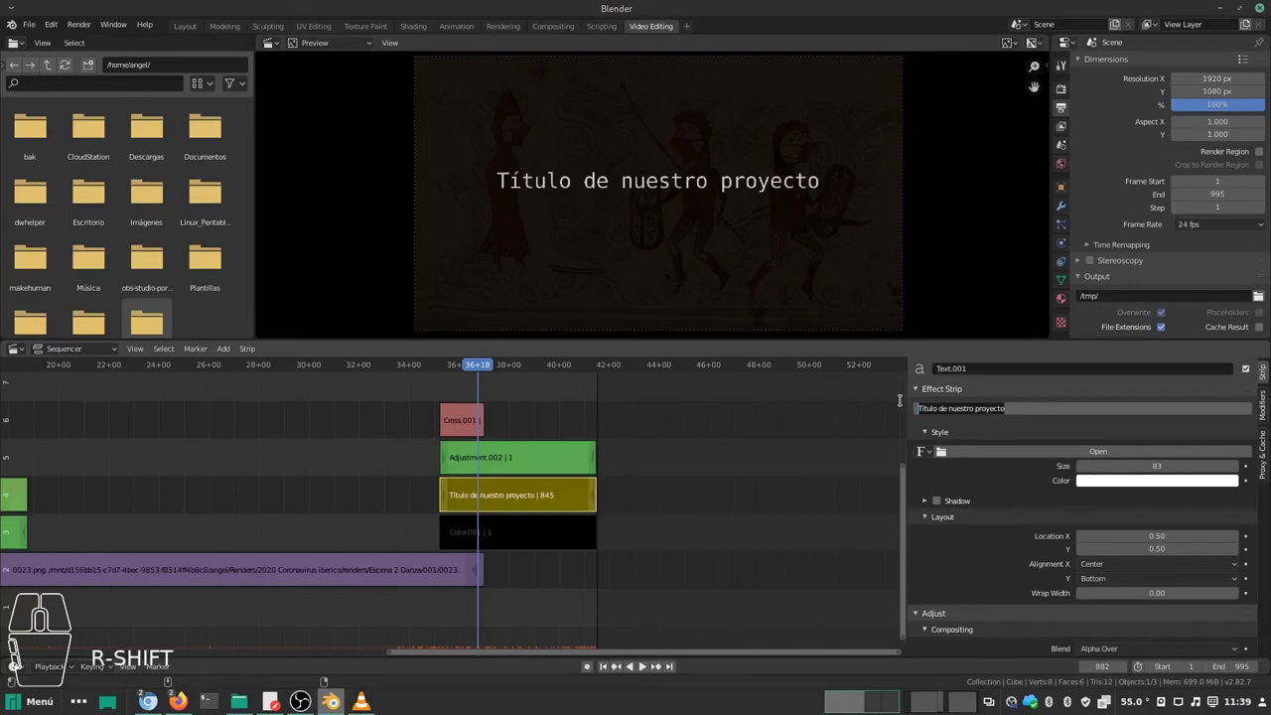
Step: Replace the duplicated title strip's text with 'Créditos' and confirm it
{"action": "key", "text": "shift+c"}
{"action": "key", "text": "e"}
{"action": "key", "text": "BackSpace"}
{"action": "key", "text": "e"}
{"action": "key", "text": "d"}
{"action": "key", "text": "i"}
{"action": "key", "text": "t"}
{"action": "key", "text": "o"}
{"action": "key", "text": "s"}
{"action": "key", "text": "Return"}
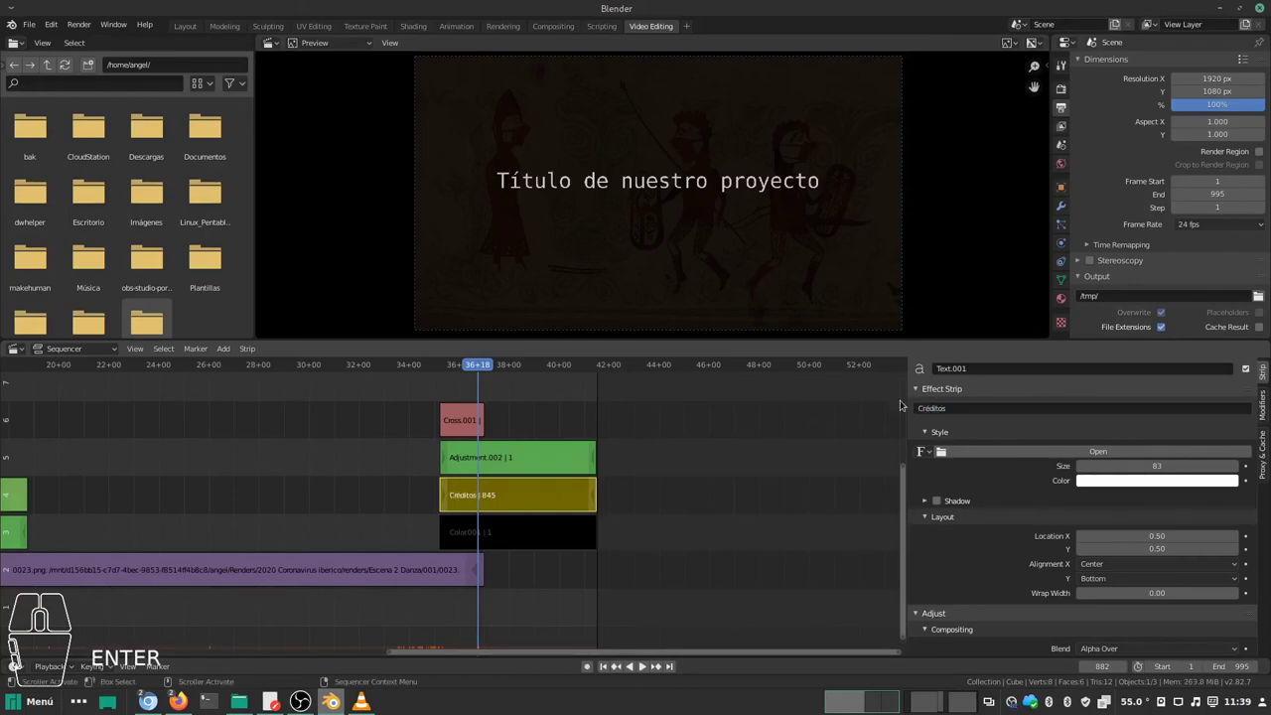
Step: Scrub back before the credits appear and fit the whole sequence in the timeline to preview the fade-in
{"action": "left_click", "coordinate": [517, 464]}
{"action": "left_click", "coordinate": [523, 491]}
{"action": "left_click_drag", "start_coordinate": [476, 363], "coordinate": [426, 369]}
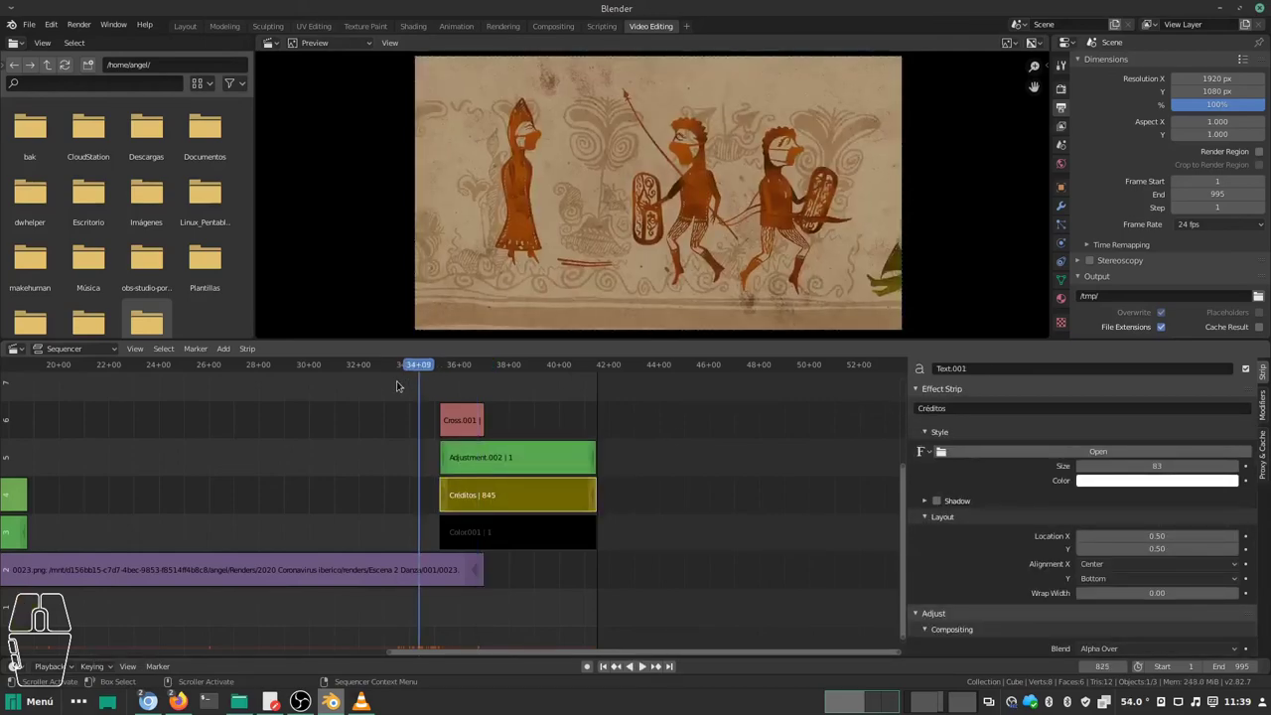
{"action": "key", "text": "alt+a"}
{"action": "key", "text": "a"}
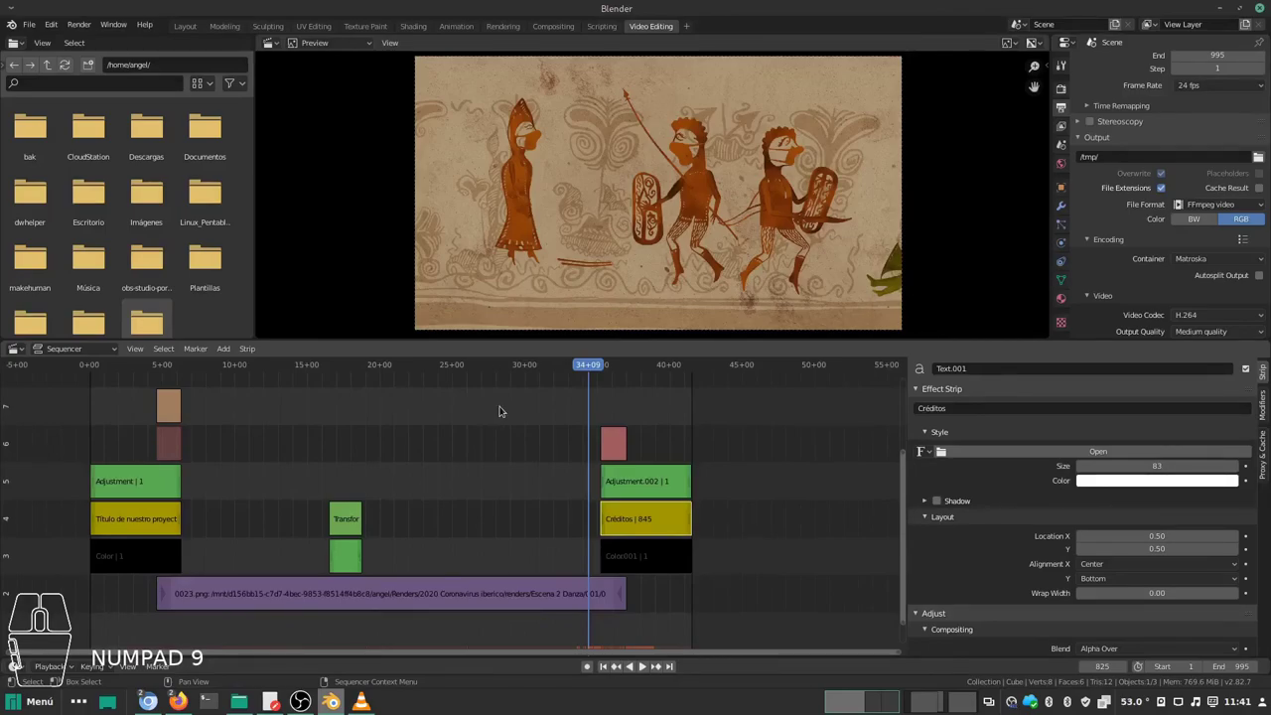
Step: Point the render output path to the Renders folder on the mounted drive instead of /tmp/
{"action": "left_click", "coordinate": [1268, 161]}
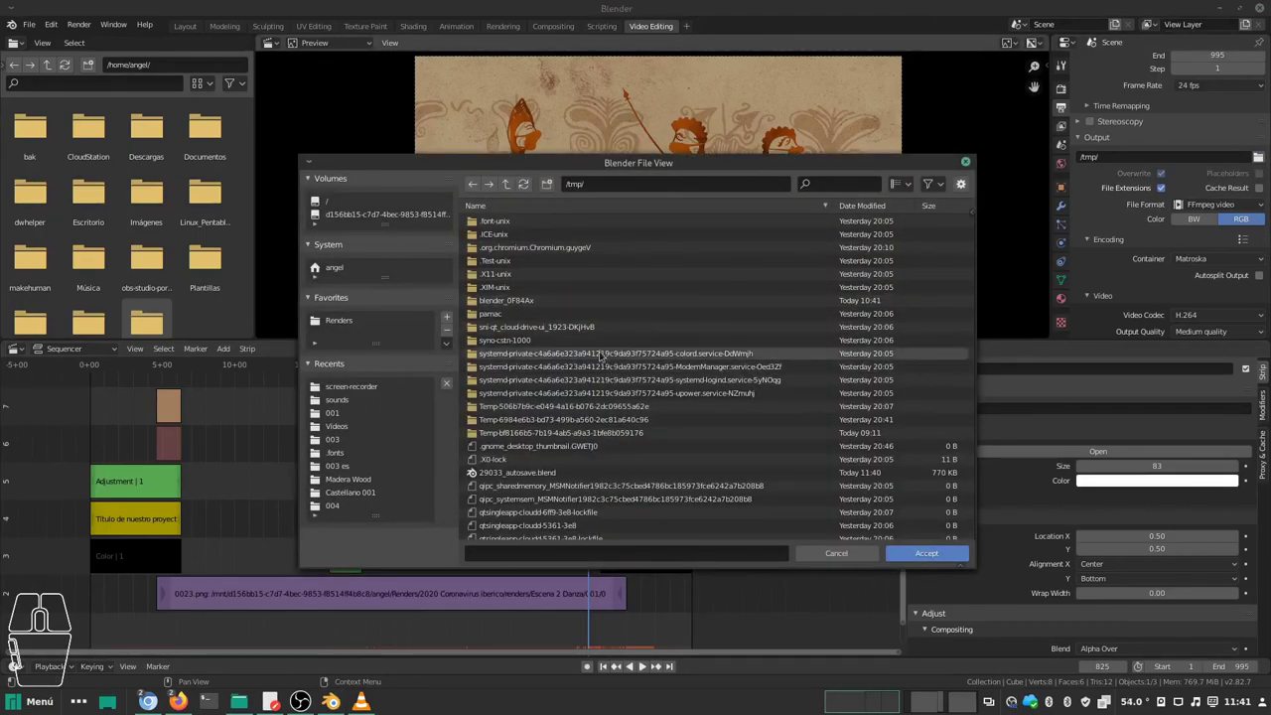
{"action": "left_click", "coordinate": [353, 324]}
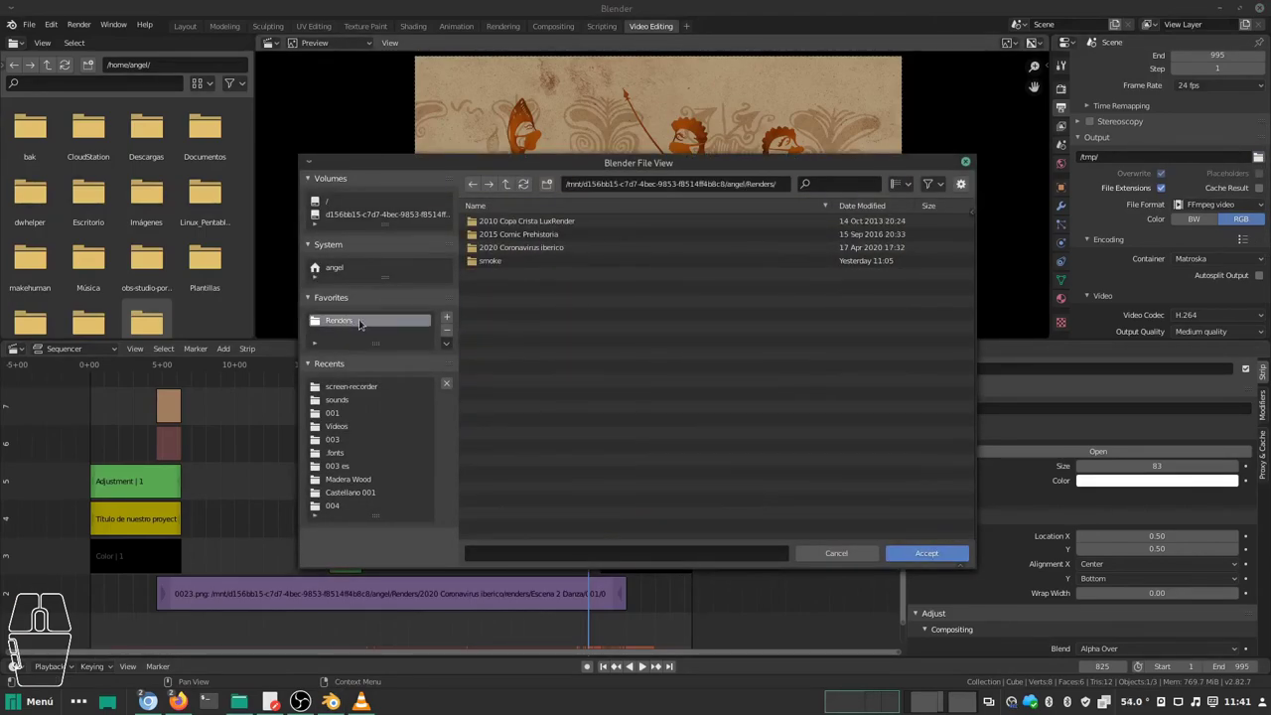
{"action": "left_click", "coordinate": [932, 557]}
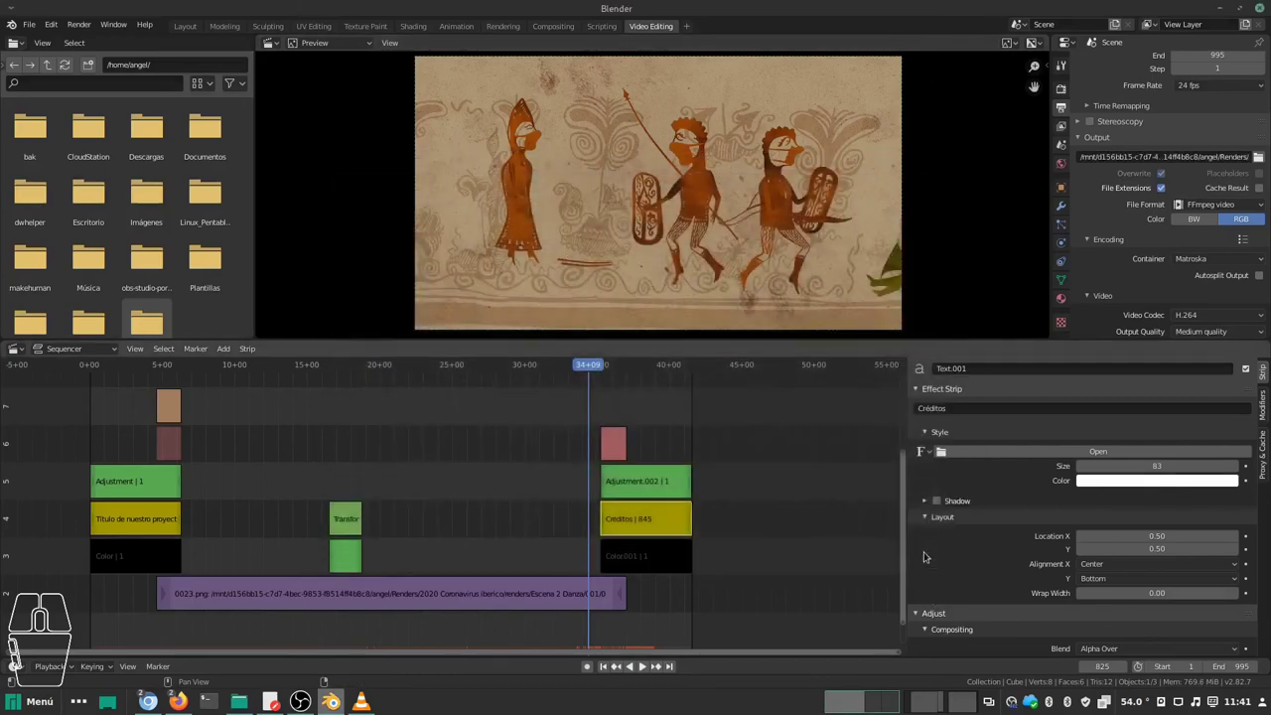
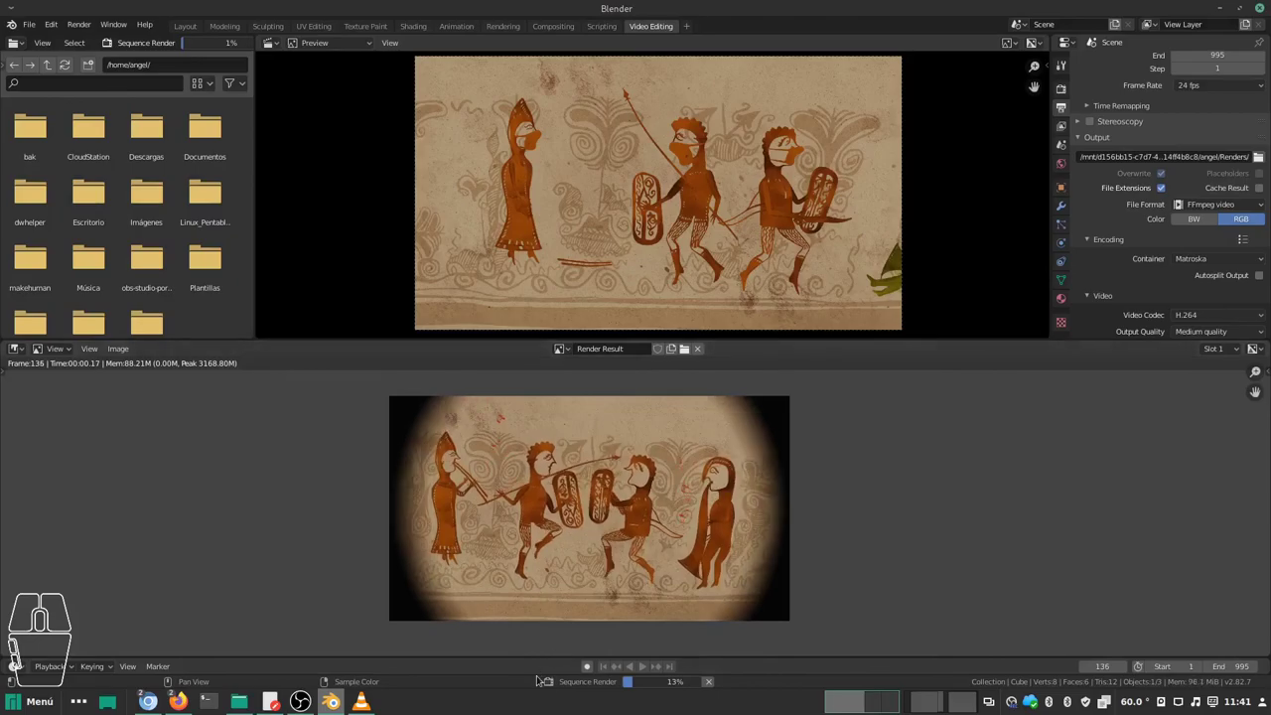
Step: Render the sequence to video with Render Animation, watching the result pass the iris wipe into the dancers
{"action": "key", "text": "KP_1"}
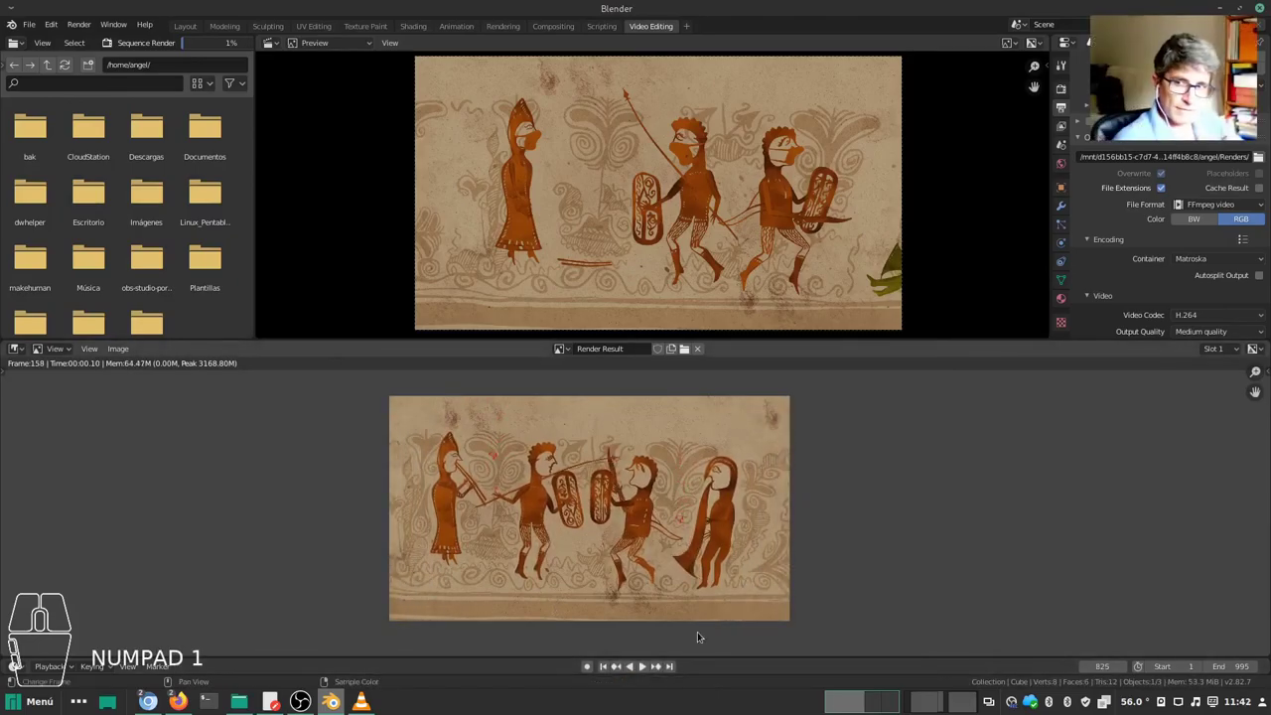